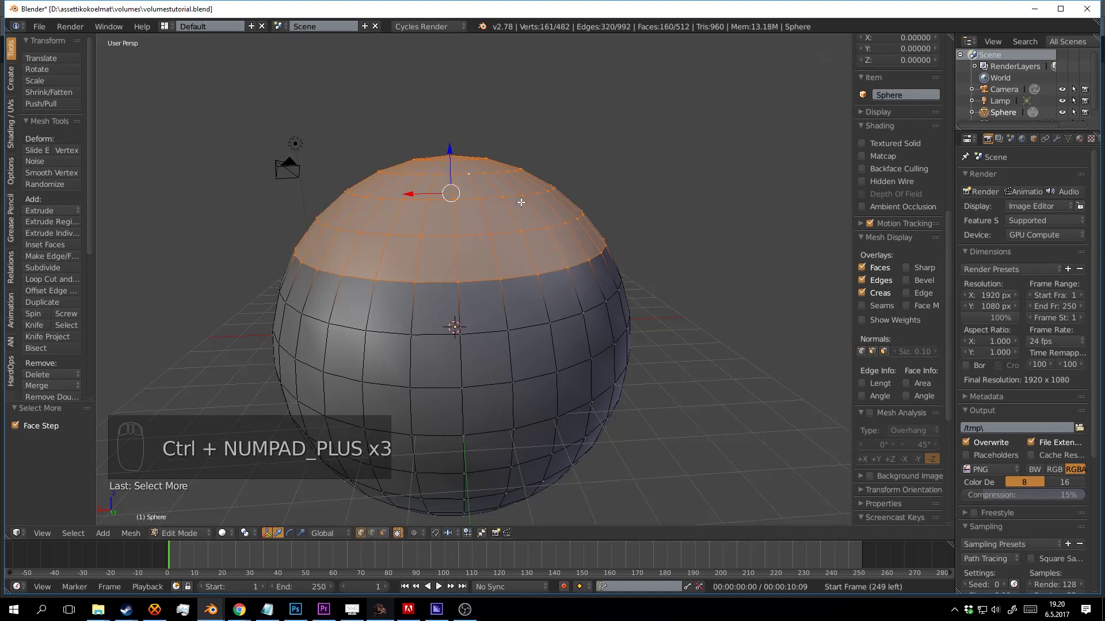
- Grow the selection of the sphere's top faces to cover the upper cap (192 of 512 faces)
{"action": "key", "text": "ctrl+KP_Add"}
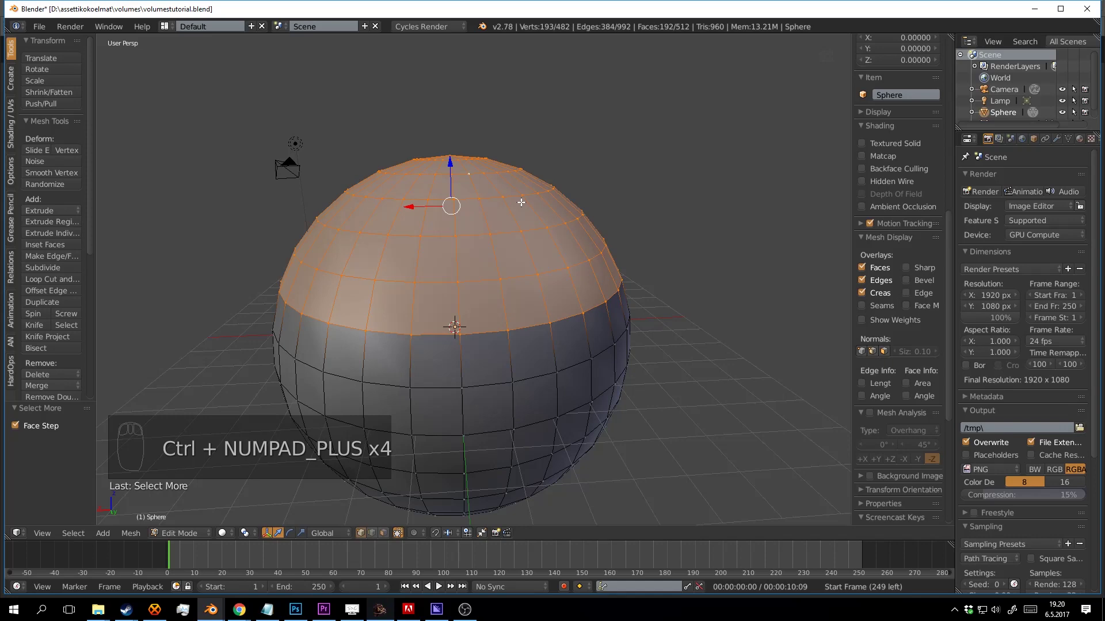
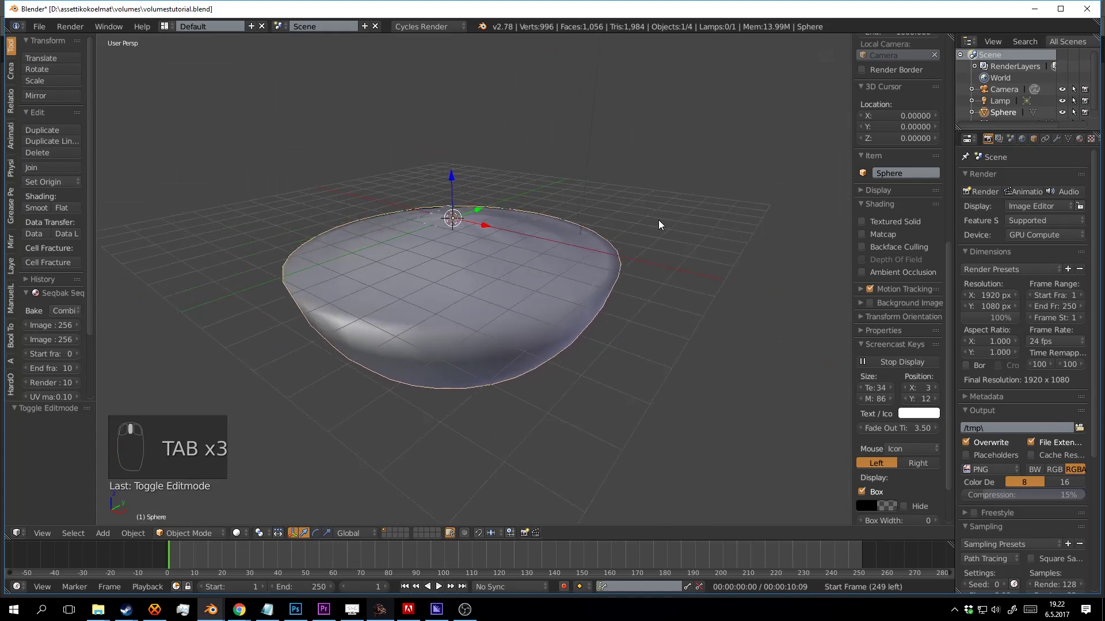
- Reveal the hidden outer sphere and scale it up to enclose the island
{"action": "key", "text": "a"}
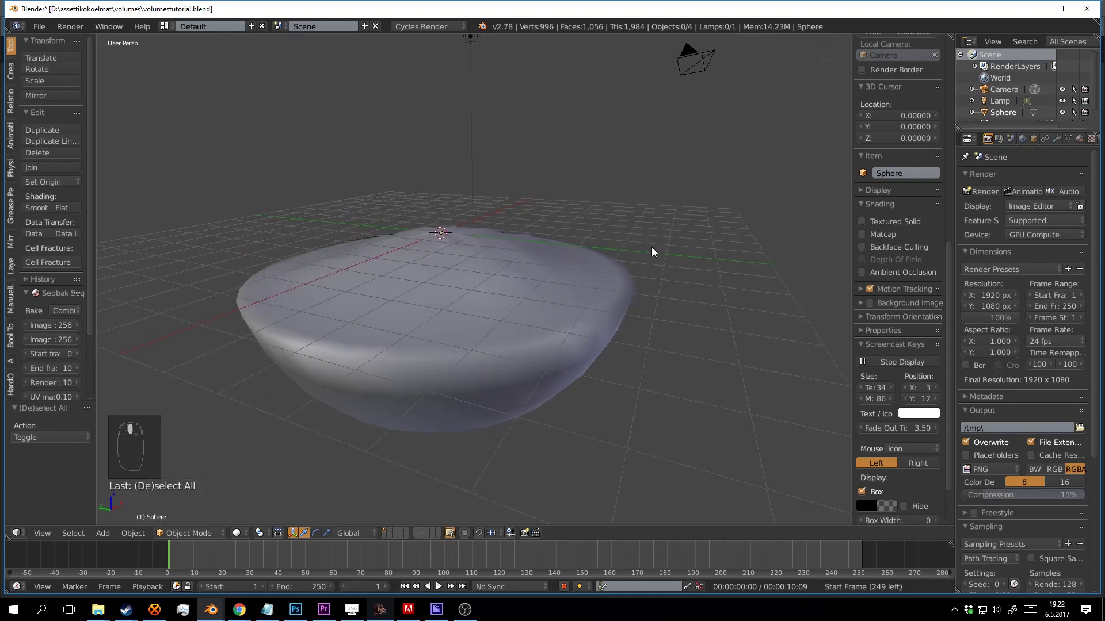
{"action": "key", "text": "alt+h"}
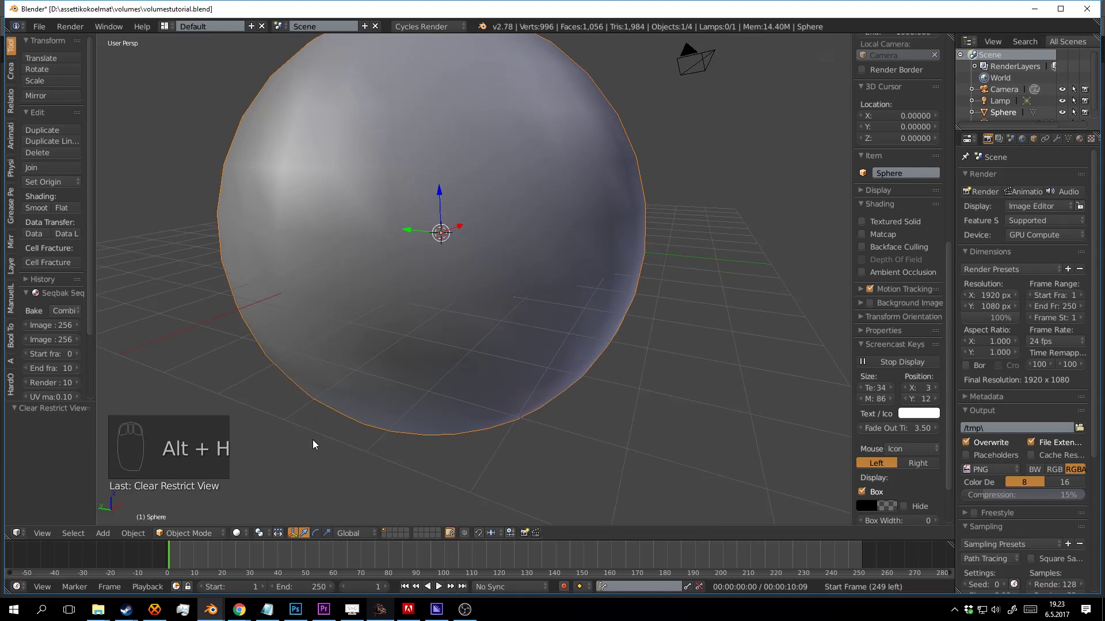
{"action": "left_click_drag", "start_coordinate": [636, 220], "coordinate": [722, 238]}
{"action": "key", "text": "s"}
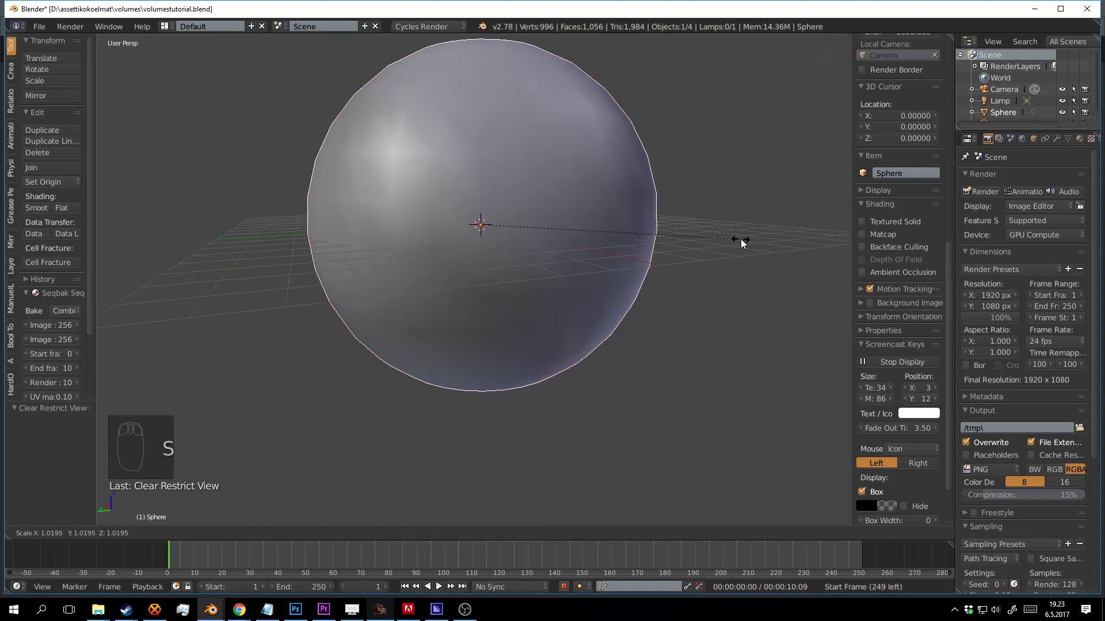
{"action": "left_click_drag", "start_coordinate": [598, 233], "coordinate": [595, 267]}
- Verify the island sits inside the sphere in wireframe, return to solid shading and deselect all
{"action": "key", "text": "z"}
{"action": "key", "text": "s"}
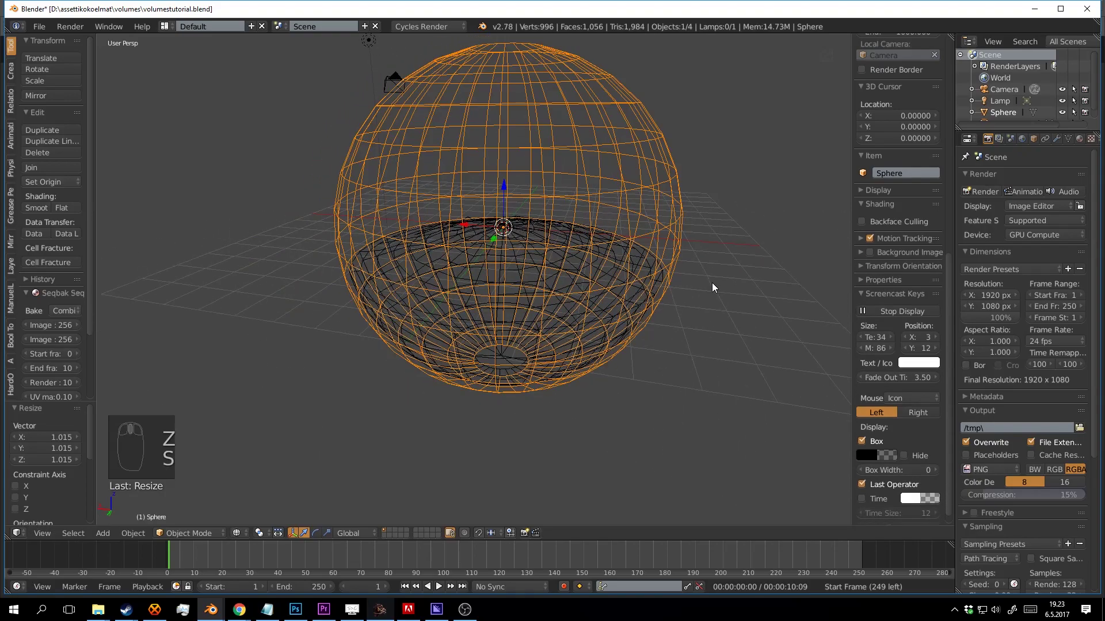
{"action": "key", "text": "z"}
{"action": "key", "text": "a"}
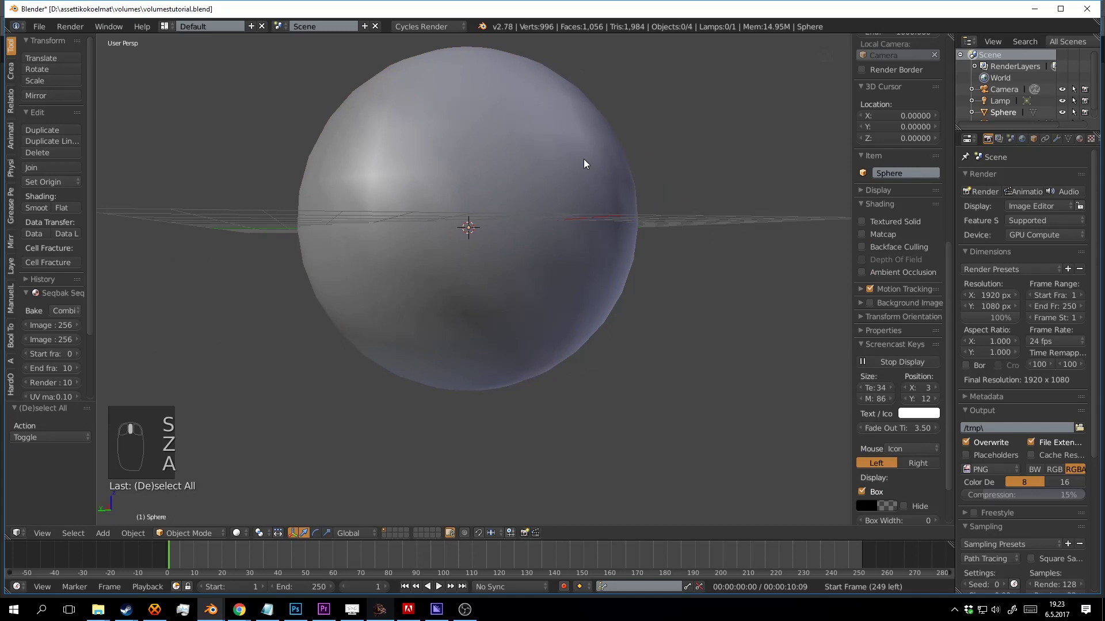
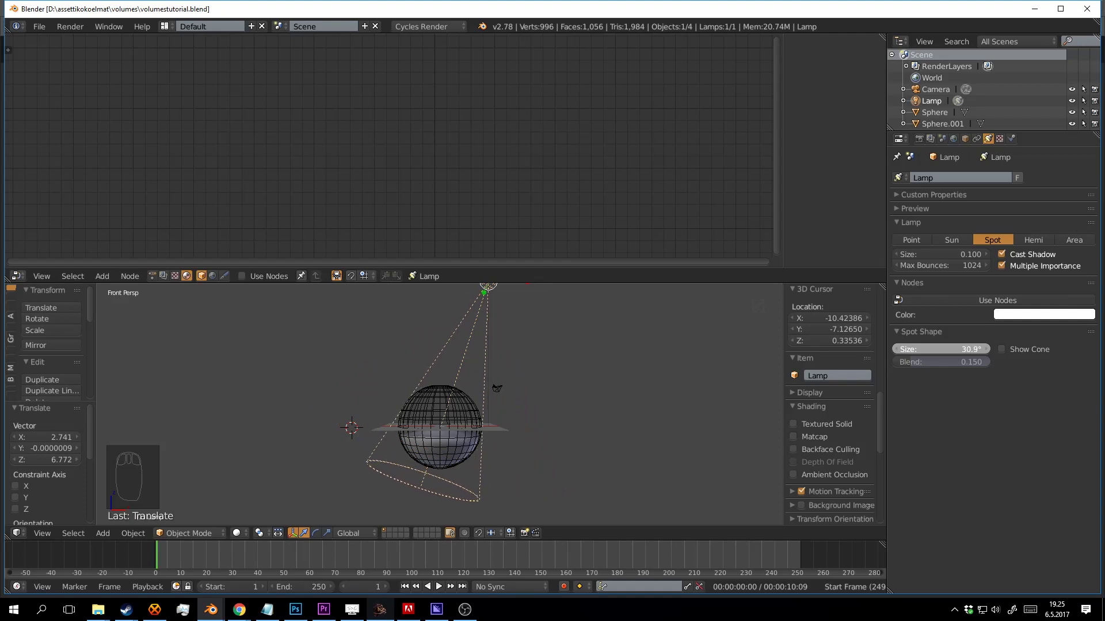
- Narrow the spot cone to 25° and enable nodes with an Emission strength of about 2793
{"action": "scroll", "scroll_direction": "up", "scroll_amount": 3}
{"action": "key", "text": "shift+z"}
{"action": "left_click_drag", "start_coordinate": [579, 405], "coordinate": [588, 449]}
{"action": "key", "text": "ctrl+s"}
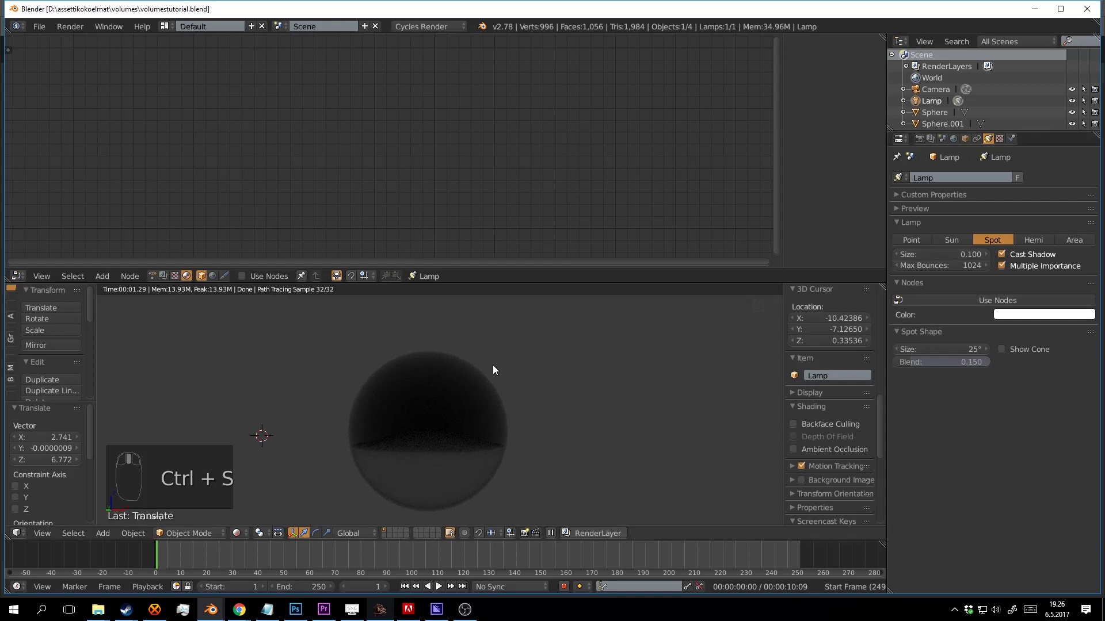
{"action": "key", "text": "ctrl+s"}
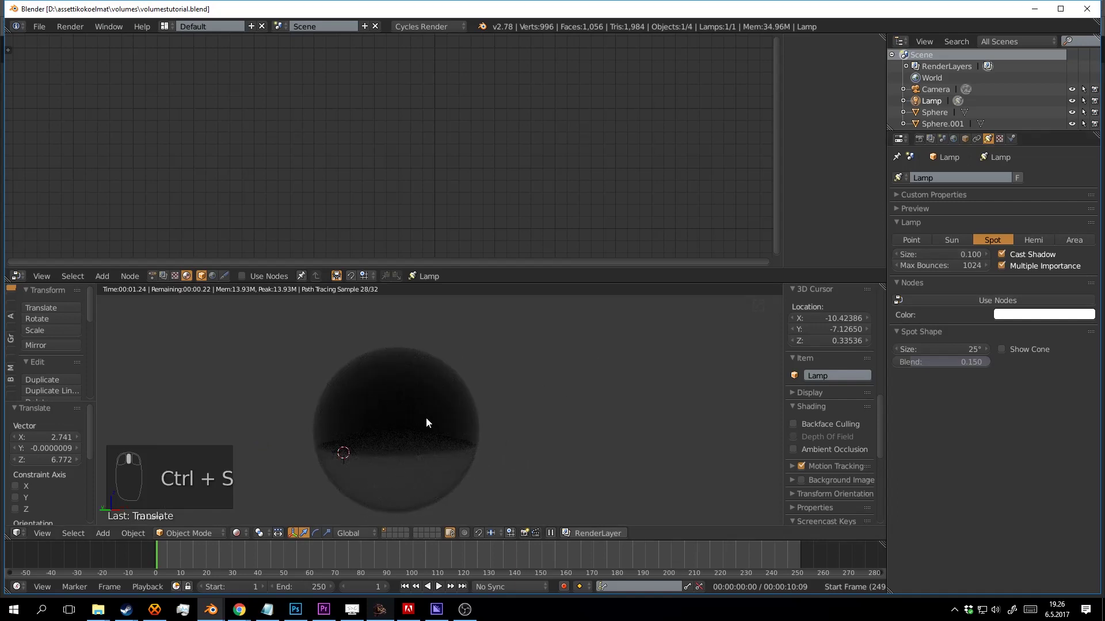
{"action": "left_click_drag", "start_coordinate": [567, 408], "coordinate": [1057, 338]}
- Raise the spotlight emission to 5350.5 and tint its colour pale yellow
{"action": "key", "text": "ctrl+s"}
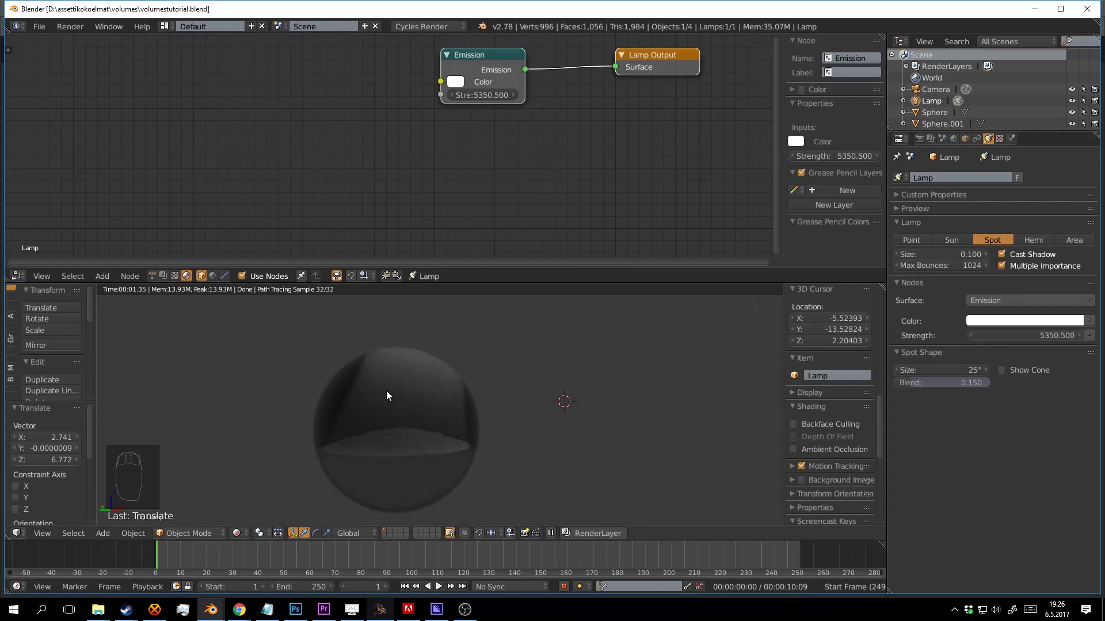
{"action": "key", "text": "ctrl+s"}
{"action": "left_click", "coordinate": [1020, 202]}
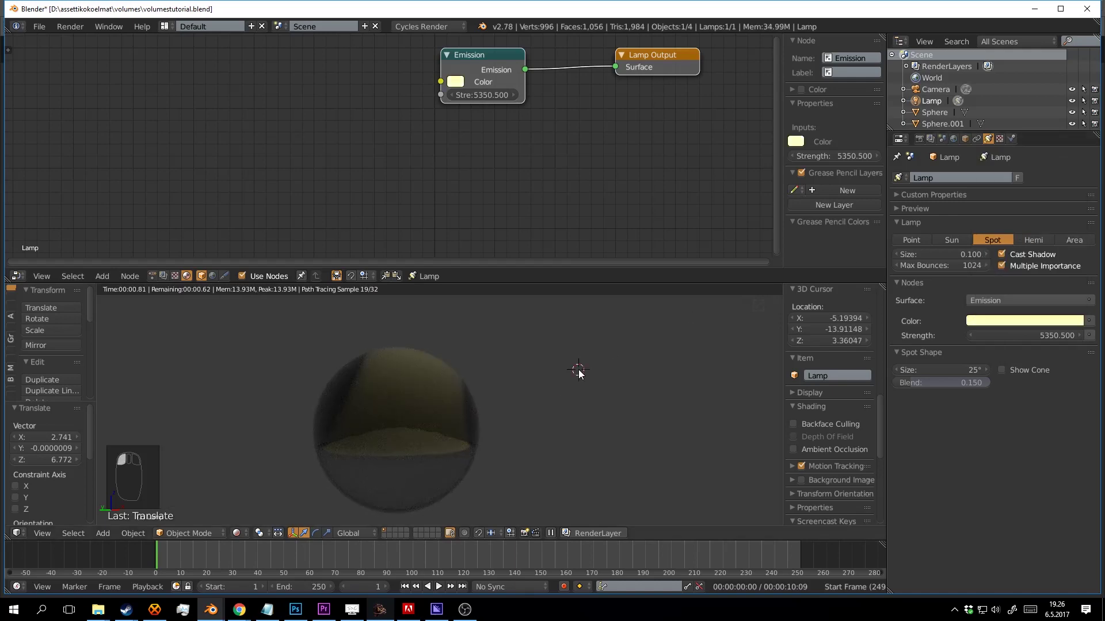
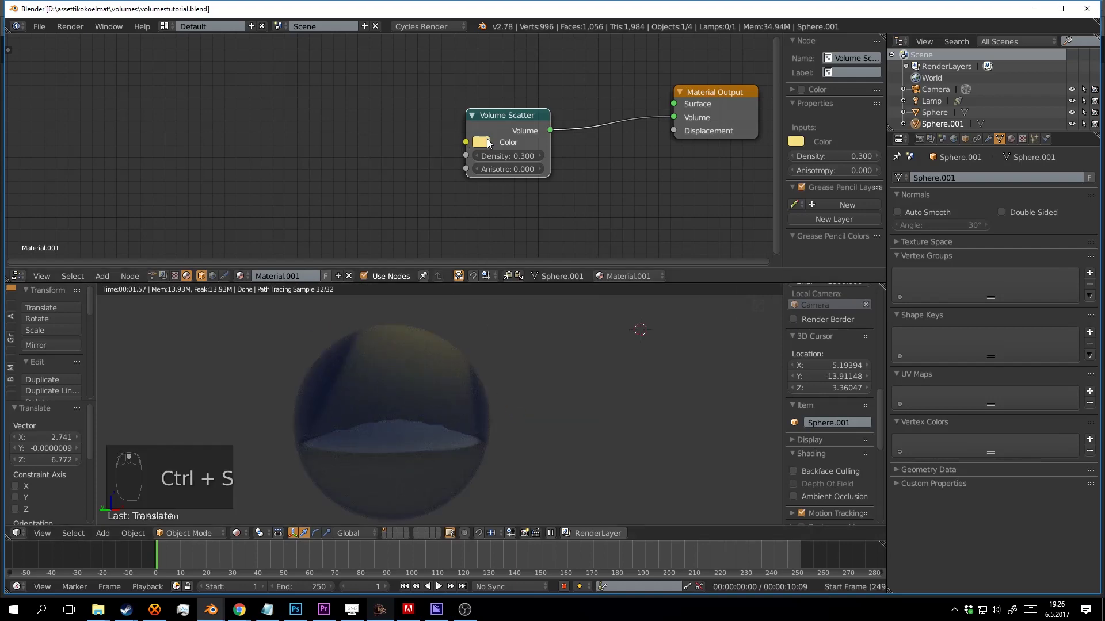
- Give the outer sphere a Volume Scatter material with adjusted colour and density 0.300
{"action": "left_click", "coordinate": [510, 220]}
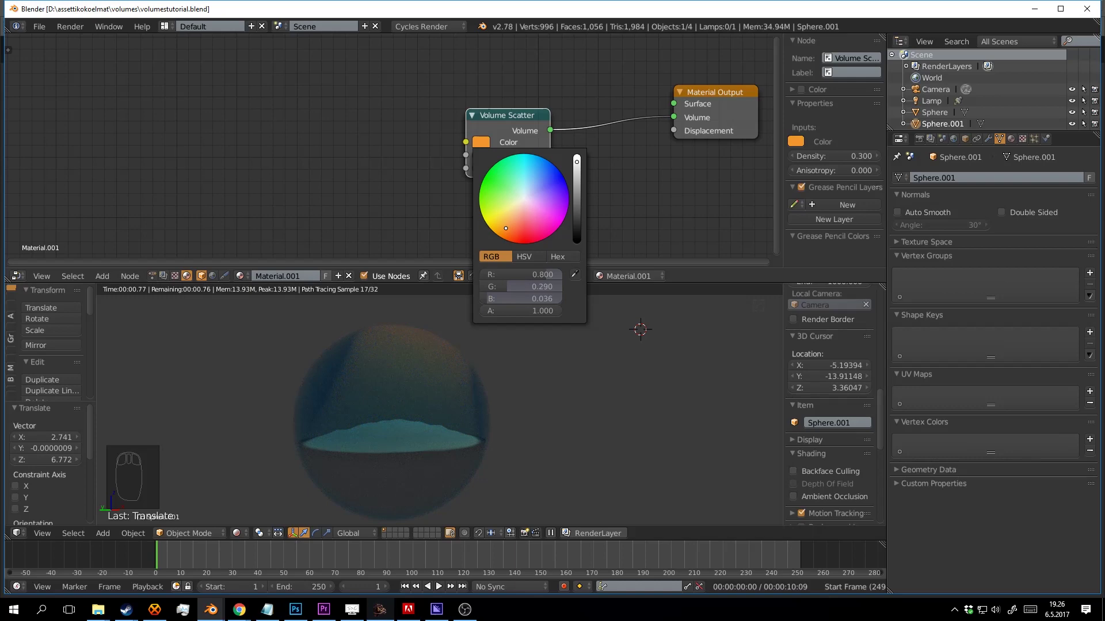
{"action": "left_click_drag", "start_coordinate": [666, 372], "coordinate": [495, 401]}
{"action": "key", "text": "ctrl+s"}
{"action": "key", "text": "ctrl+s"}
{"action": "left_click_drag", "start_coordinate": [572, 396], "coordinate": [401, 105]}
{"action": "left_click_drag", "start_coordinate": [423, 114], "coordinate": [430, 185]}
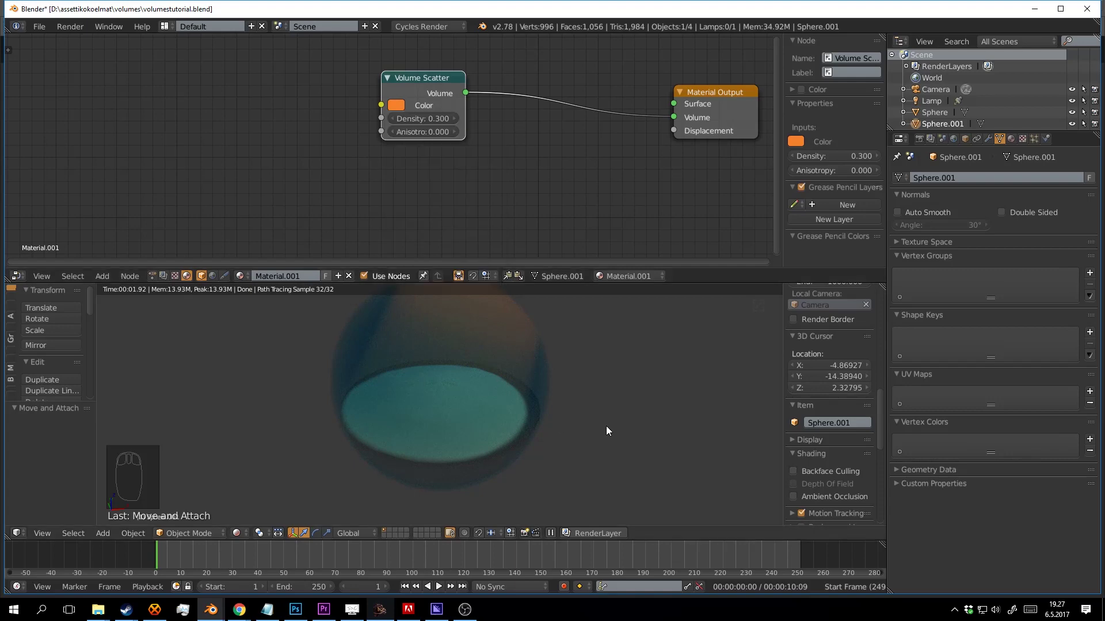
{"action": "left_click_drag", "start_coordinate": [631, 400], "coordinate": [552, 360]}
{"action": "key", "text": "ctrl+s"}
- Reset the 3D cursor to the origin and add a new plane mesh there
{"action": "scroll", "scroll_direction": "down", "scroll_amount": 3}
{"action": "key", "text": "shift+z"}
{"action": "left_click_drag", "start_coordinate": [565, 348], "coordinate": [529, 375]}
{"action": "key", "text": "a"}
{"action": "key", "text": "ctrl+s"}
{"action": "key", "text": "ctrl+s"}
{"action": "left_click_drag", "start_coordinate": [521, 366], "coordinate": [529, 375]}
{"action": "key", "text": "shift+c"}
{"action": "left_click_drag", "start_coordinate": [502, 376], "coordinate": [541, 58]}
{"action": "key", "text": "shift+a"}
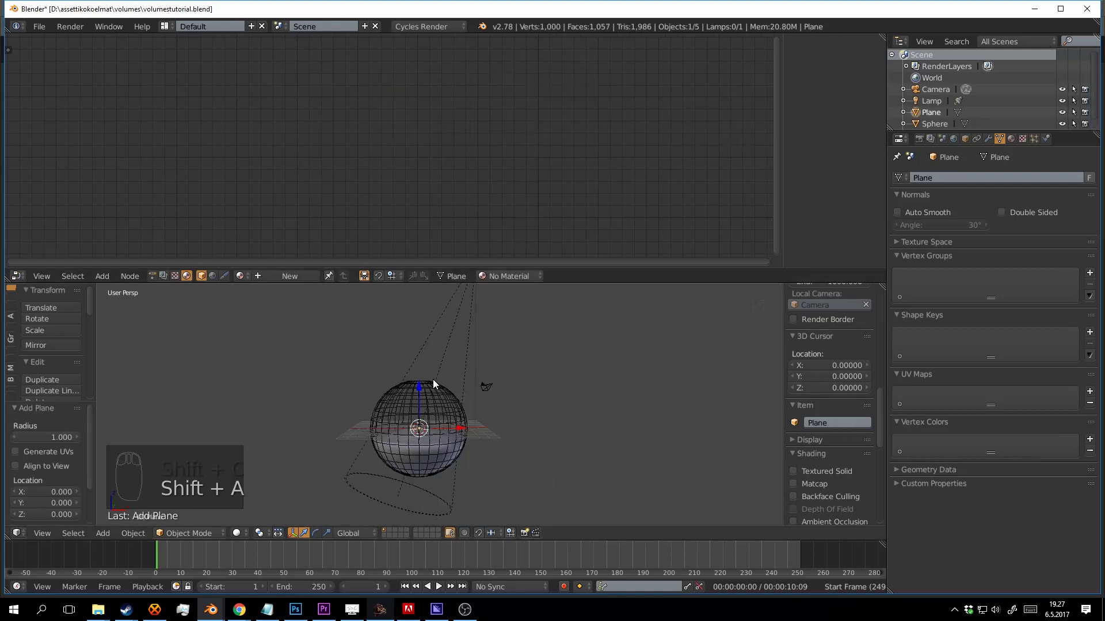
- Move the new plane along the vertical axis and resize it in the scene
{"action": "left_click_drag", "start_coordinate": [422, 385], "coordinate": [762, 463]}
{"action": "left_click_drag", "start_coordinate": [469, 417], "coordinate": [314, 427]}
{"action": "key", "text": "s"}
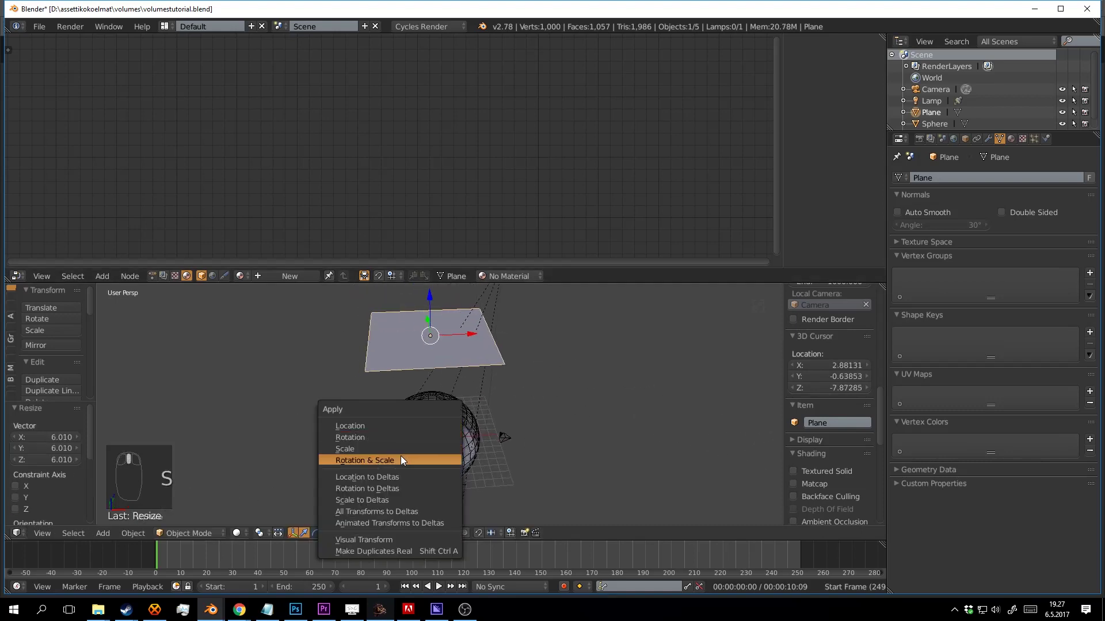
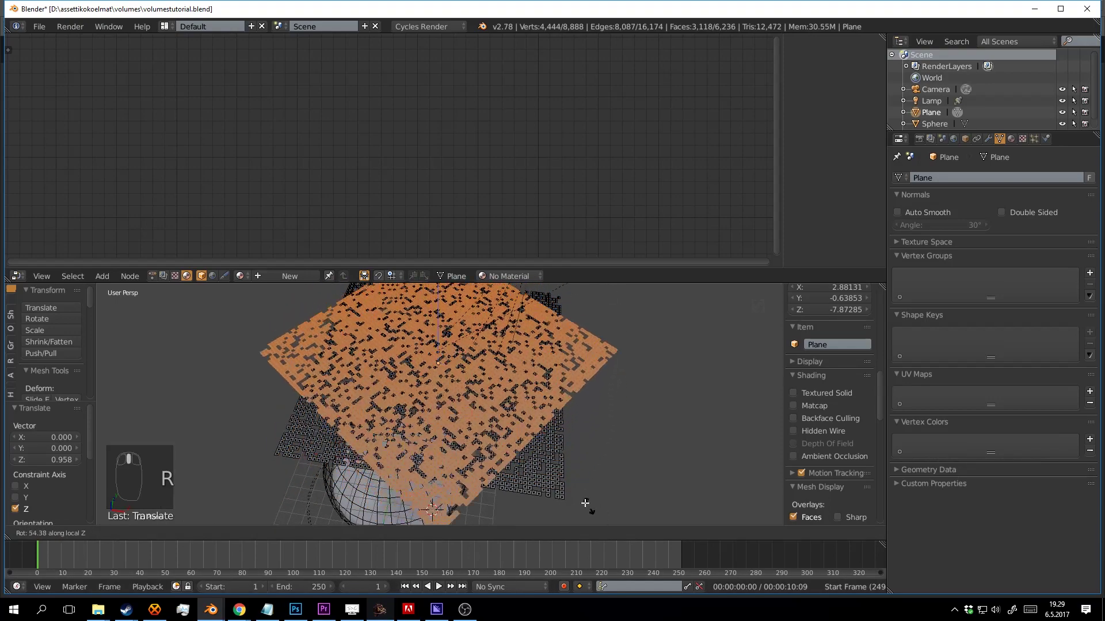
- Leave the plane's Edit Mode and preview the scene in rendered shading, saving the file
{"action": "key", "text": "Tab"}
{"action": "middle_click", "coordinate": [516, 451]}
{"action": "key", "text": "shift+z"}
{"action": "middle_click", "coordinate": [522, 430]}
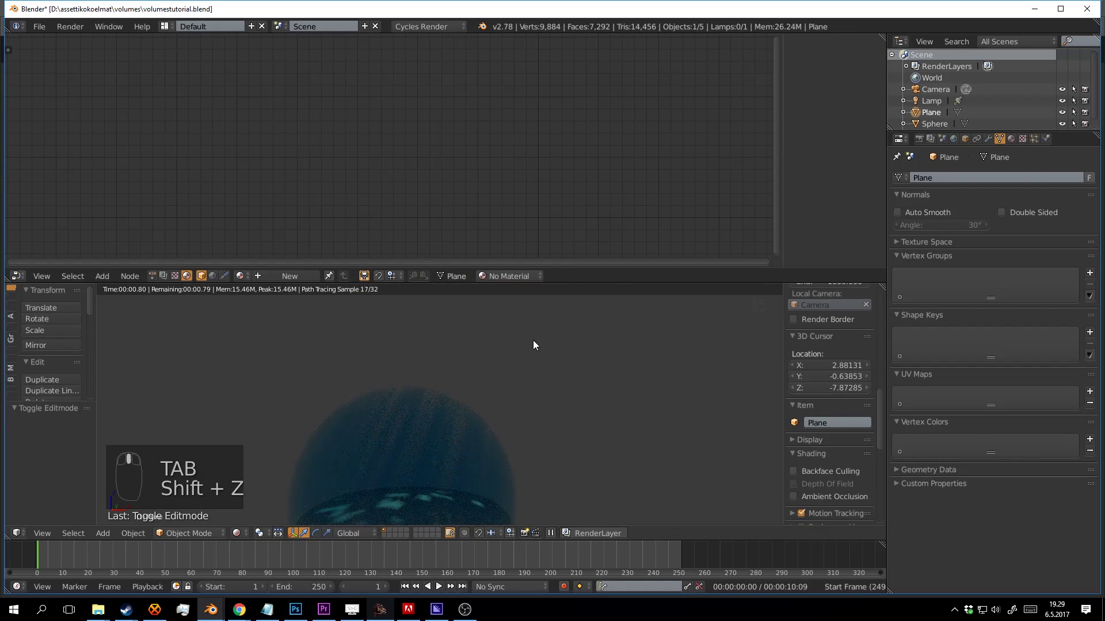
{"action": "key", "text": "shift+z"}
{"action": "key", "text": "ctrl+s"}
- Adjust the view, stop the live render back to solid geometry and save again
{"action": "left_click_drag", "start_coordinate": [494, 330], "coordinate": [431, 429]}
{"action": "key", "text": "ctrl+s"}
{"action": "key", "text": "shift+z"}
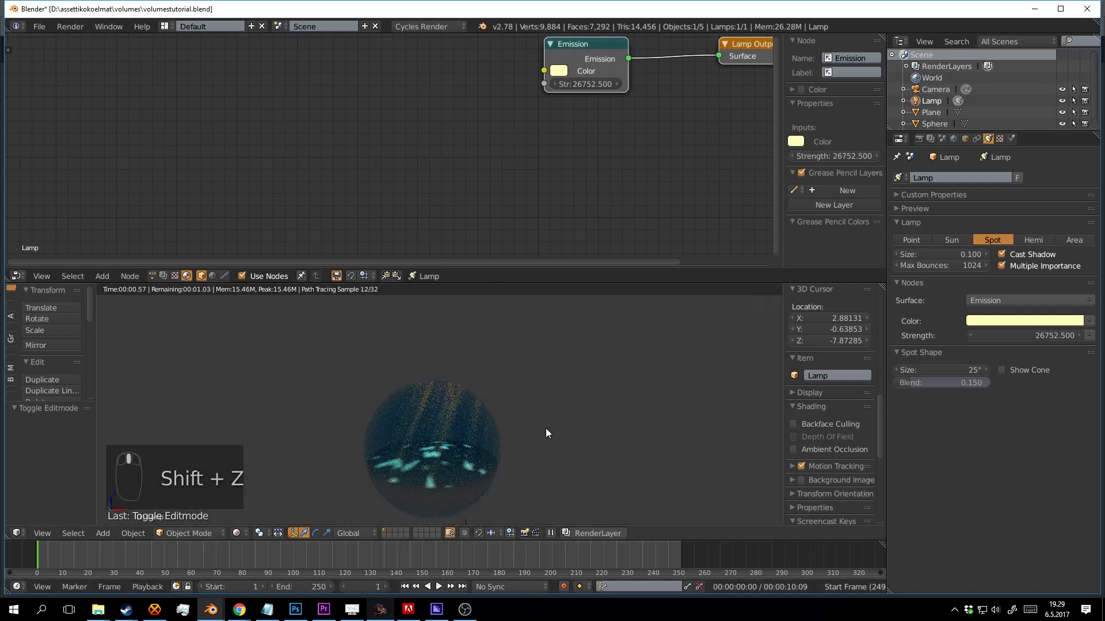
{"action": "key", "text": "ctrl+s"}
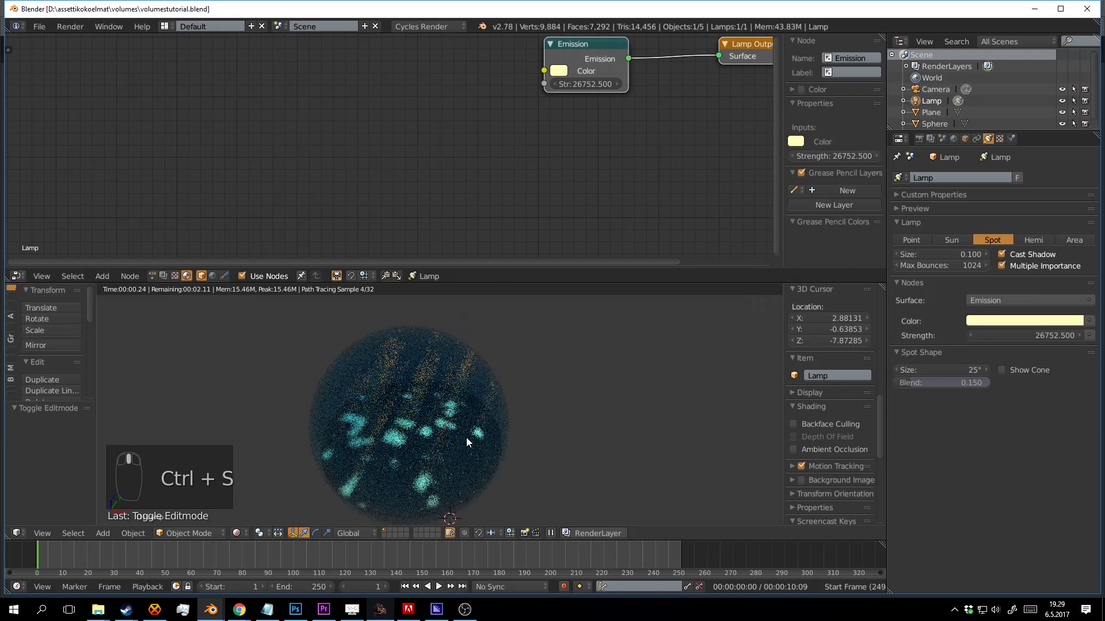
{"action": "key", "text": "shift+z"}
{"action": "key", "text": "ctrl+s"}
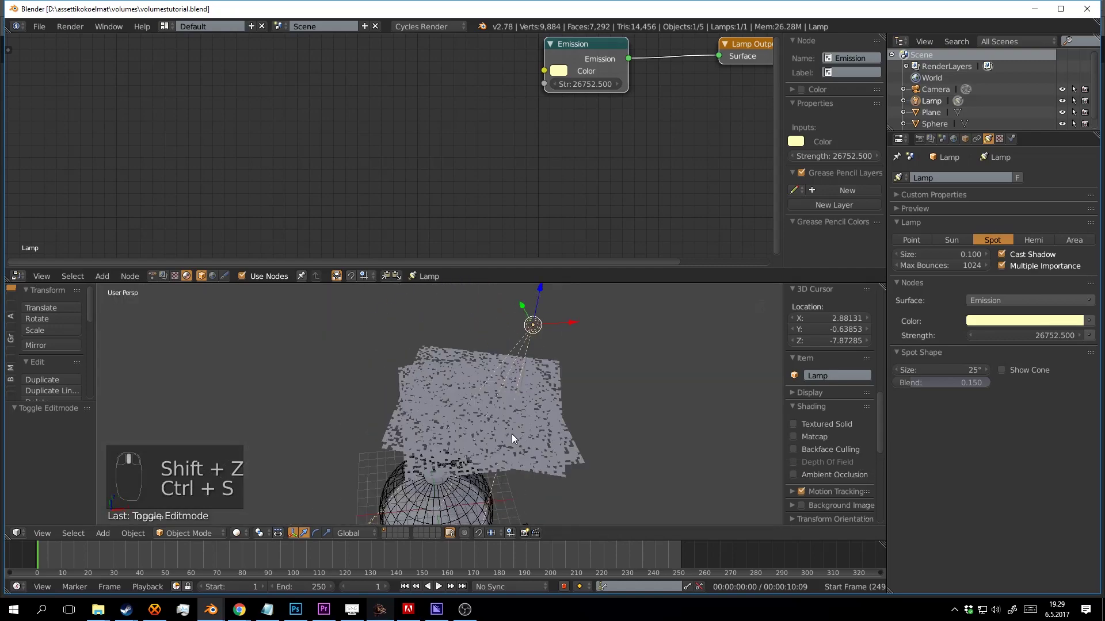
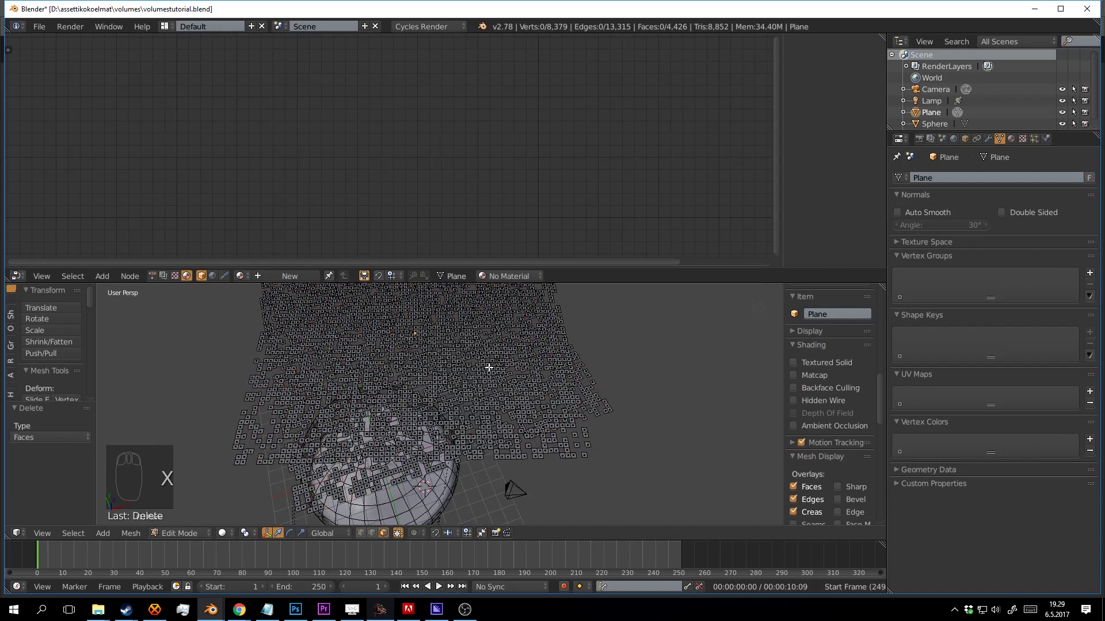
- Finish editing the plane mesh, frame the plane and turn on the live render preview
{"action": "key", "text": "Tab"}
{"action": "scroll", "scroll_direction": "down", "scroll_amount": 3}
{"action": "middle_click", "coordinate": [511, 401]}
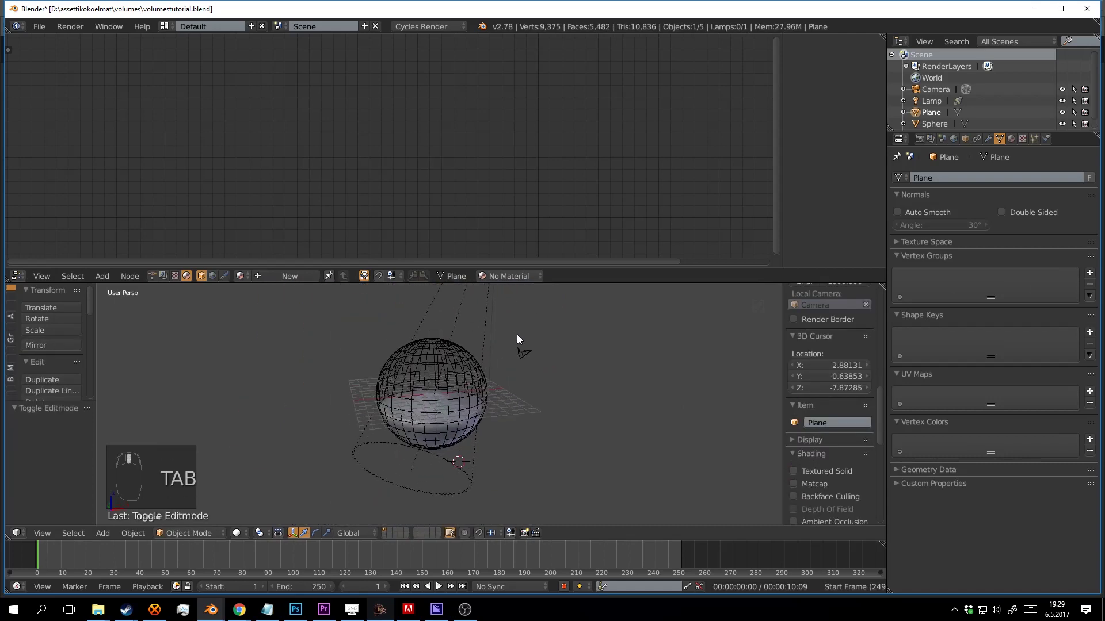
{"action": "key", "text": "shift+z"}
{"action": "left_click_drag", "start_coordinate": [584, 362], "coordinate": [512, 347]}
{"action": "key", "text": "ctrl+s"}
{"action": "left_click_drag", "start_coordinate": [583, 361], "coordinate": [538, 386]}
{"action": "key", "text": "shift+z"}
{"action": "key", "text": "ctrl+s"}
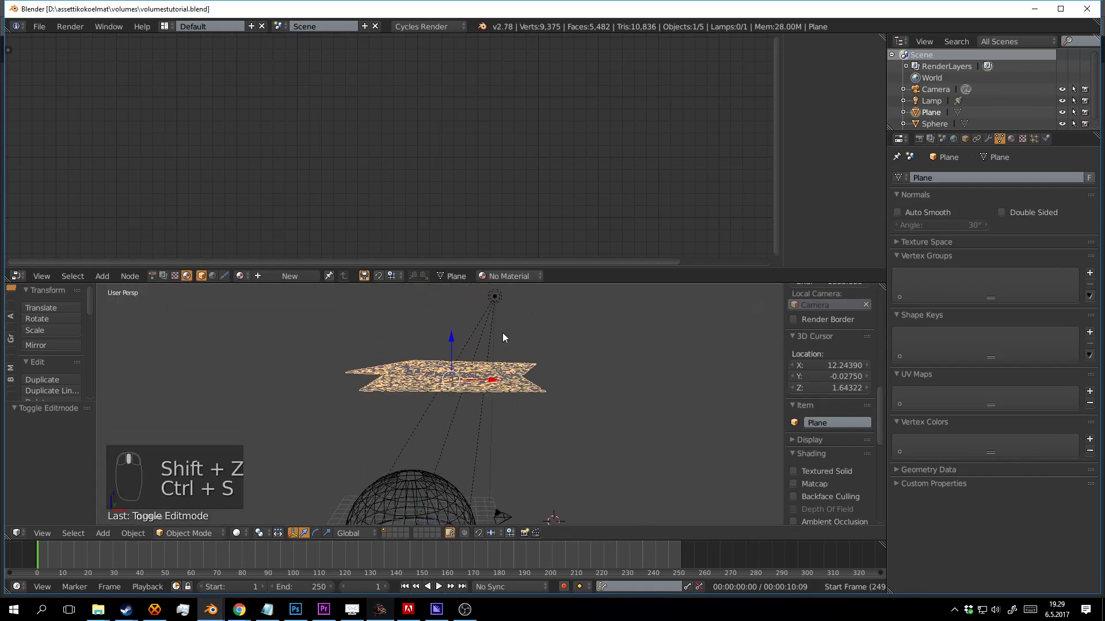
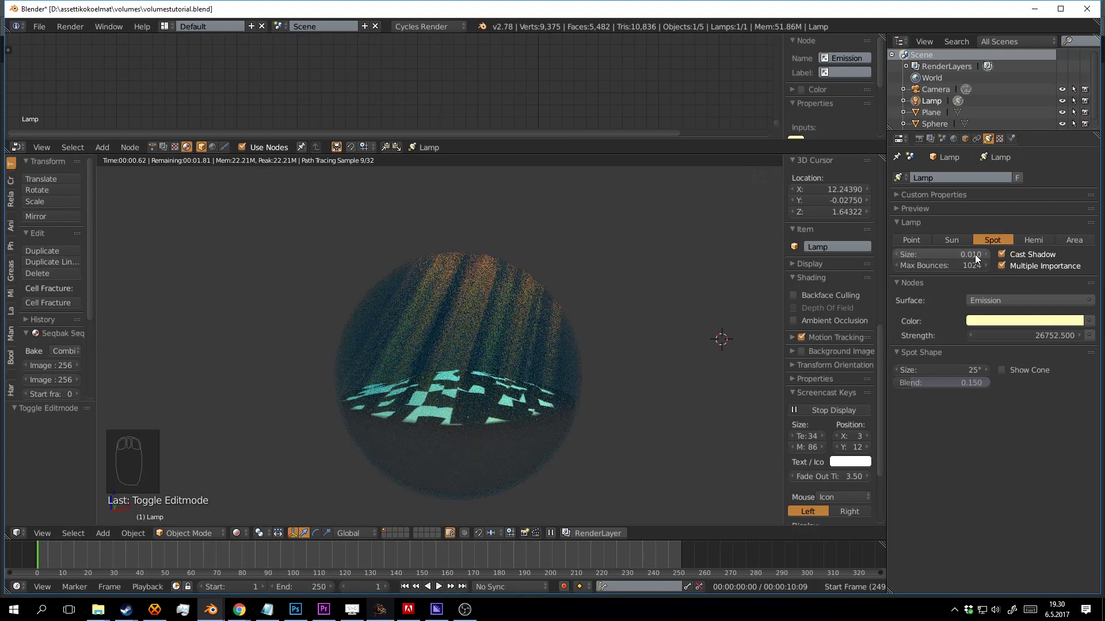
- Enlarge the spot lamp size to 0.167 while checking the lighting on the island
{"action": "left_click_drag", "start_coordinate": [489, 400], "coordinate": [429, 445]}
{"action": "scroll", "scroll_direction": "up", "scroll_amount": 3}
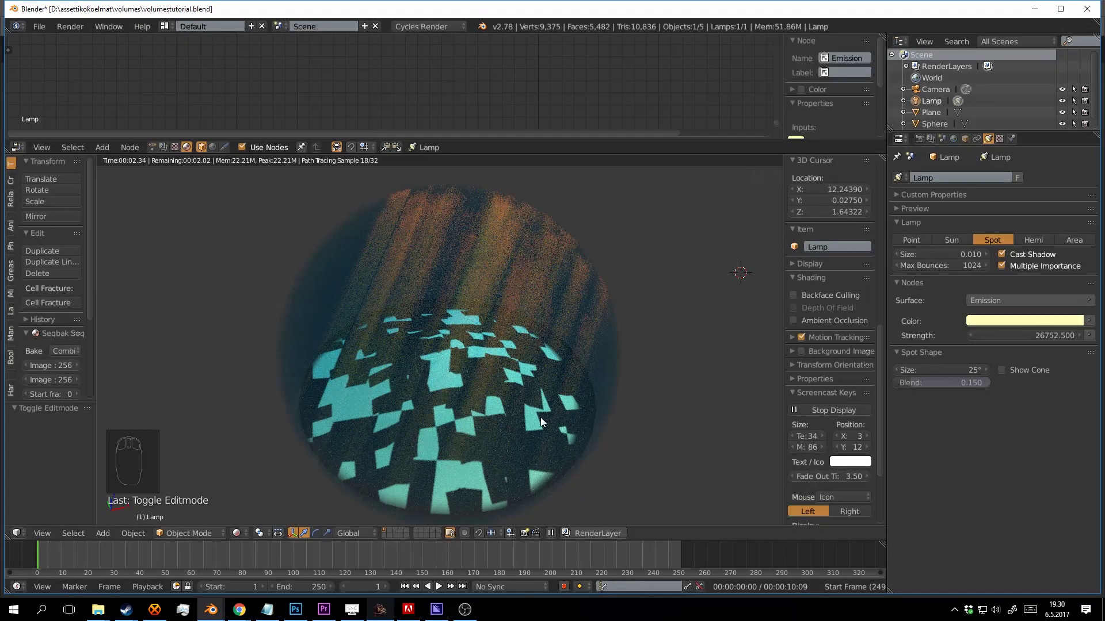
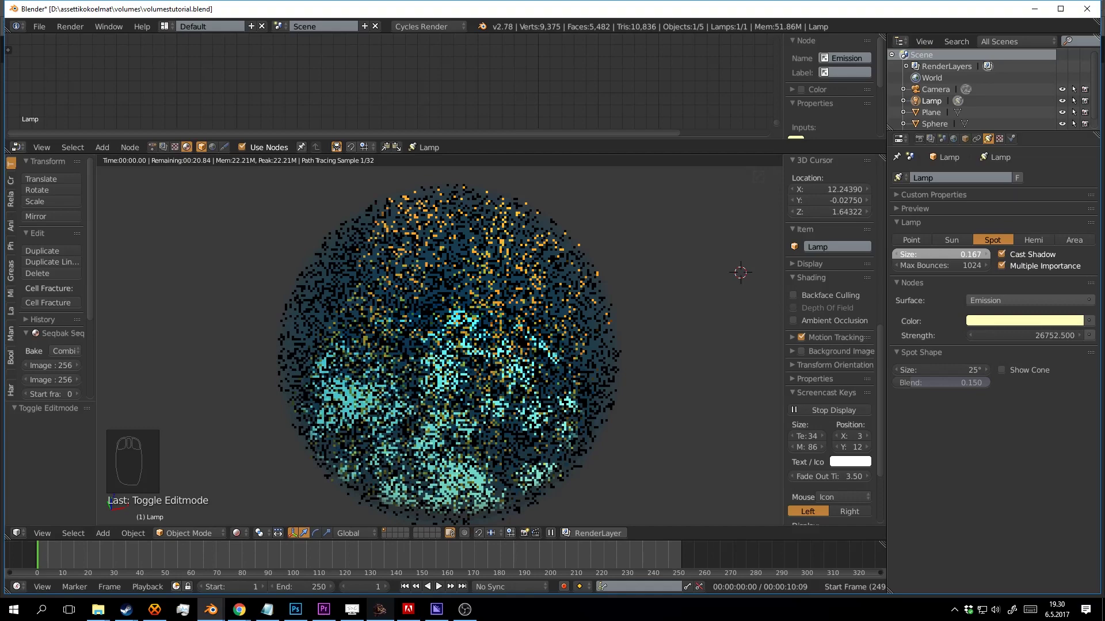
{"action": "left_click_drag", "start_coordinate": [594, 348], "coordinate": [678, 308]}
{"action": "left_click_drag", "start_coordinate": [680, 279], "coordinate": [522, 303]}
{"action": "key", "text": "ctrl+s"}
{"action": "scroll", "scroll_direction": "down", "scroll_amount": 3}
{"action": "scroll", "scroll_direction": "up", "scroll_amount": 3}
{"action": "left_click_drag", "start_coordinate": [541, 353], "coordinate": [569, 367]}
{"action": "left_click_drag", "start_coordinate": [569, 368], "coordinate": [547, 304]}
- Deselect every object and switch from render preview back to solid shading
{"action": "key", "text": "shift+z"}
{"action": "key", "text": "a"}
{"action": "key", "text": "a"}
{"action": "key", "text": "a"}
{"action": "left_click", "coordinate": [503, 494]}
{"action": "left_click_drag", "start_coordinate": [556, 388], "coordinate": [580, 324]}
{"action": "key", "text": "shift+z"}
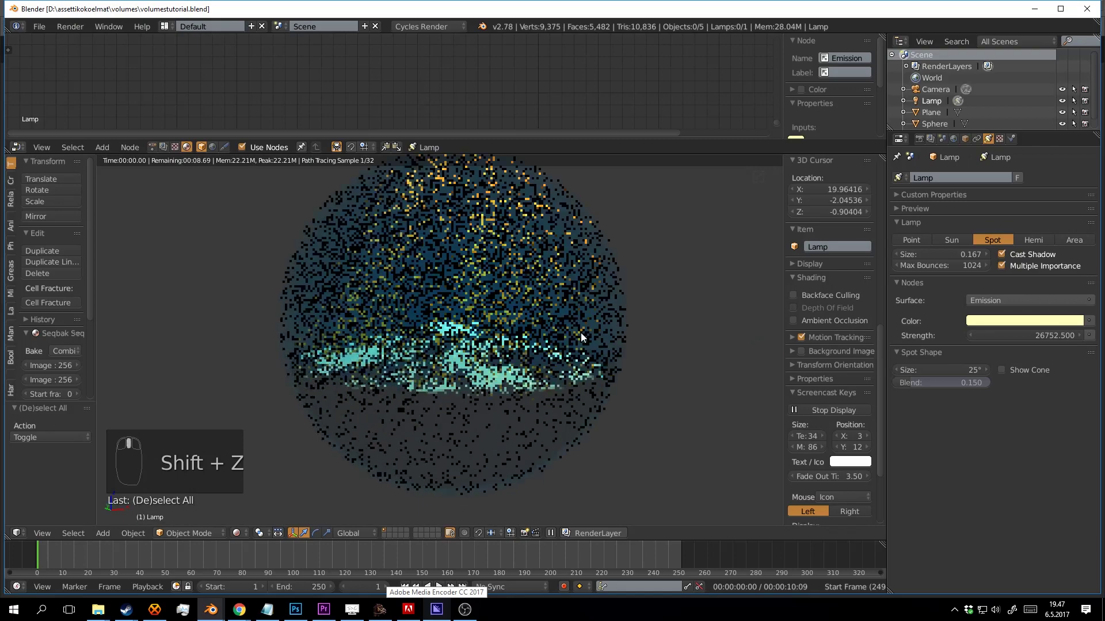
{"action": "key", "text": "shift+z"}
- Select the island sphere to show its 'ground' material with Diffuse BSDF nodes
{"action": "left_click_drag", "start_coordinate": [562, 361], "coordinate": [287, 153]}
{"action": "left_click_drag", "start_coordinate": [568, 165], "coordinate": [287, 153]}
{"action": "left_click_drag", "start_coordinate": [287, 153], "coordinate": [357, 355]}
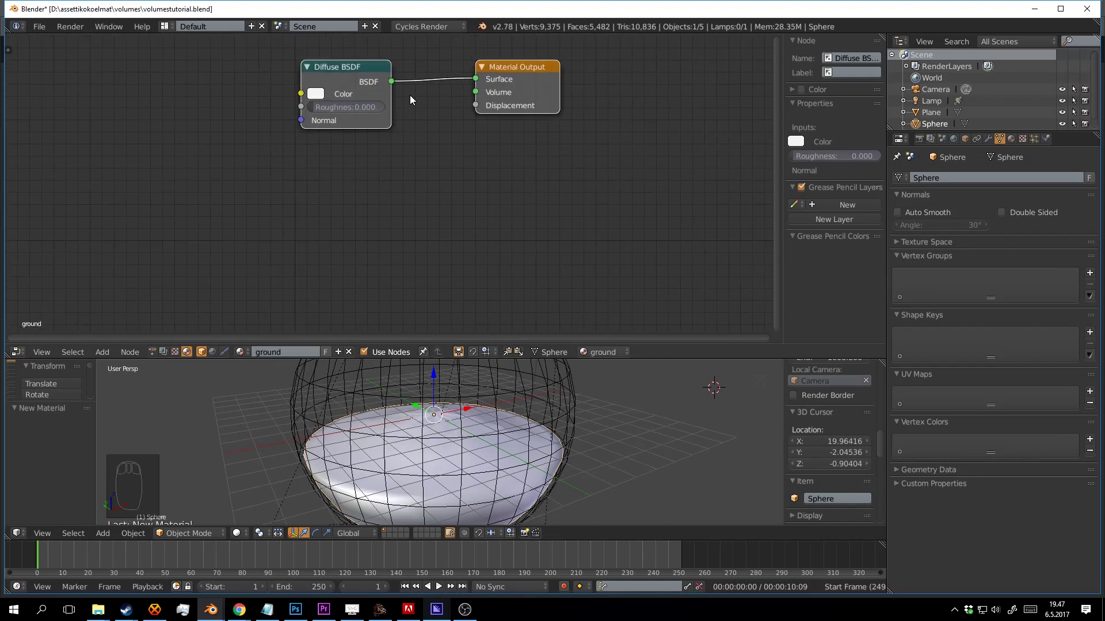
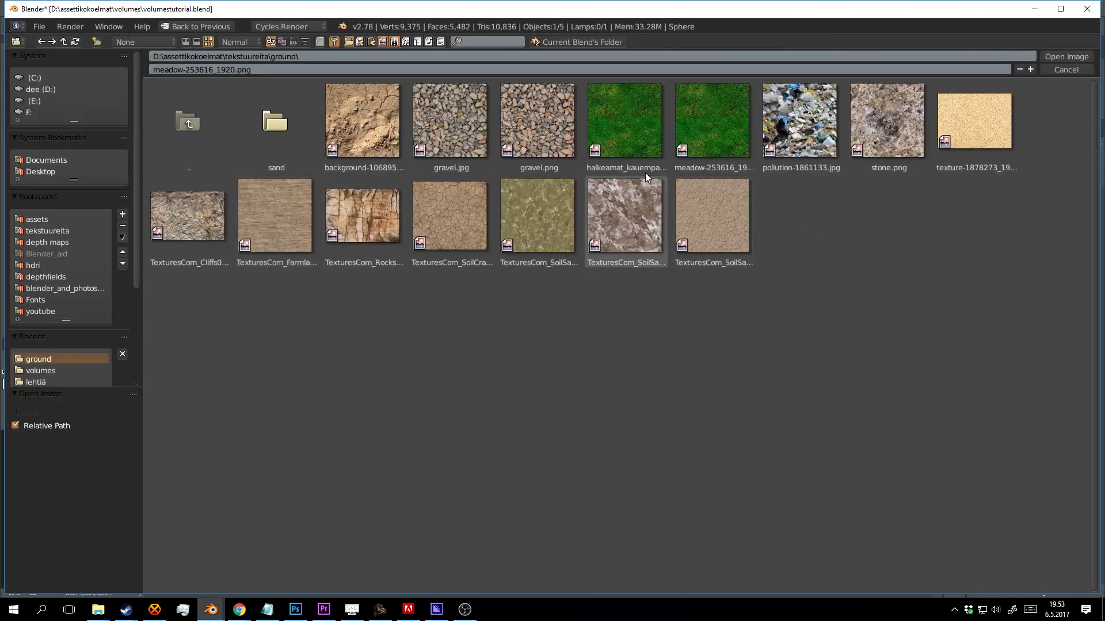
- Add Texture Coordinate and Mapping nodes driving both image textures with object coordinates
{"action": "left_click_drag", "start_coordinate": [373, 120], "coordinate": [533, 447]}
{"action": "left_click_drag", "start_coordinate": [491, 393], "coordinate": [537, 449]}
{"action": "key", "text": "shift+z"}
{"action": "left_click_drag", "start_coordinate": [583, 449], "coordinate": [364, 118]}
{"action": "key", "text": "ctrl+t"}
{"action": "left_click_drag", "start_coordinate": [393, 153], "coordinate": [480, 219]}
{"action": "left_click_drag", "start_coordinate": [260, 105], "coordinate": [480, 218]}
{"action": "left_click_drag", "start_coordinate": [480, 219], "coordinate": [357, 228]}
- Wire the MixRGB and Glossy BSDF into the Diffuse shader, remove stray nodes and save
{"action": "key", "text": "ctrl+t"}
{"action": "left_click_drag", "start_coordinate": [423, 223], "coordinate": [555, 290]}
{"action": "key", "text": "x"}
{"action": "key", "text": "x"}
{"action": "middle_click", "coordinate": [600, 446]}
{"action": "key", "text": "ctrl+s"}
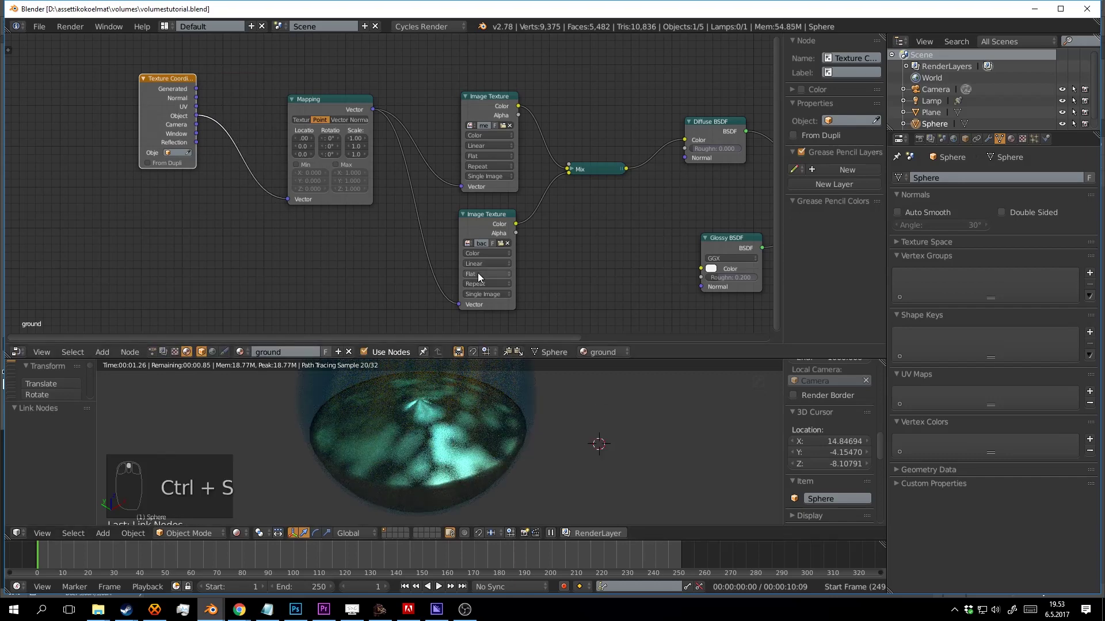
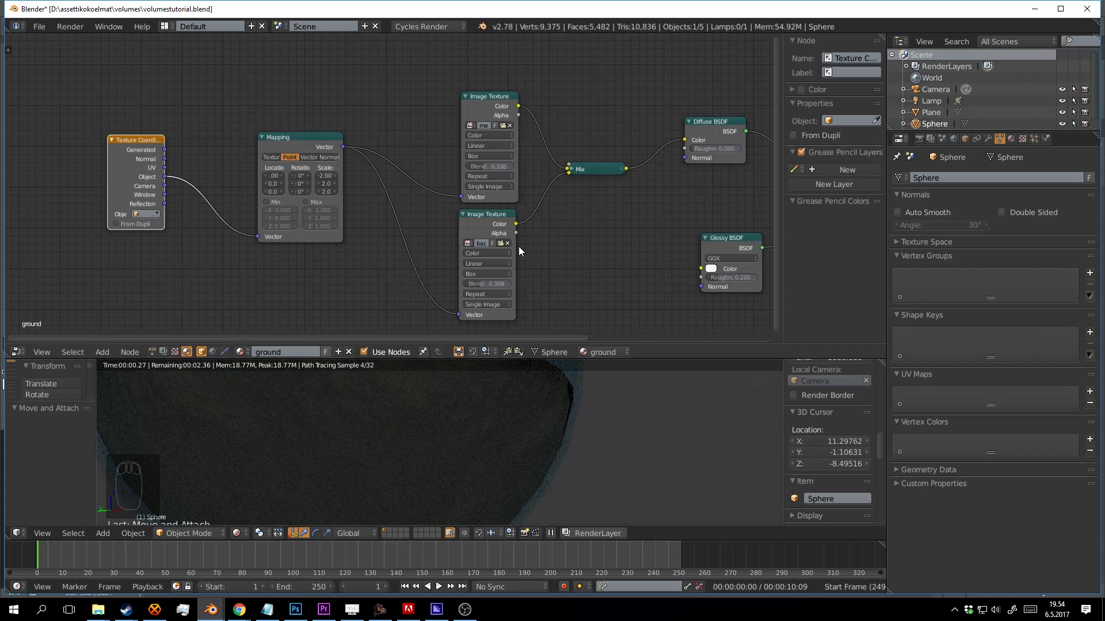
{"action": "left_click_drag", "start_coordinate": [112, 143], "coordinate": [480, 416]}
{"action": "scroll", "scroll_direction": "down", "scroll_amount": 3}
{"action": "left_click_drag", "start_coordinate": [478, 428], "coordinate": [532, 448]}
{"action": "key", "text": "ctrl+s"}
{"action": "key", "text": "shift+z"}
{"action": "left_click_drag", "start_coordinate": [515, 457], "coordinate": [512, 474]}
{"action": "key", "text": "h"}
{"action": "left_click_drag", "start_coordinate": [512, 474], "coordinate": [520, 448]}
{"action": "left_click_drag", "start_coordinate": [503, 448], "coordinate": [525, 498]}
{"action": "key", "text": "shift+z"}
{"action": "left_click_drag", "start_coordinate": [521, 435], "coordinate": [259, 175]}
{"action": "left_click_drag", "start_coordinate": [183, 138], "coordinate": [243, 175]}
{"action": "left_click_drag", "start_coordinate": [482, 445], "coordinate": [544, 239]}
{"action": "key", "text": "ctrl+s"}
{"action": "left_click_drag", "start_coordinate": [554, 389], "coordinate": [533, 186]}
{"action": "key", "text": "ctrl+s"}
{"action": "left_click_drag", "start_coordinate": [565, 261], "coordinate": [412, 146]}
{"action": "key", "text": "ctrl+t"}
{"action": "left_click_drag", "start_coordinate": [222, 119], "coordinate": [414, 157]}
{"action": "left_click_drag", "start_coordinate": [412, 147], "coordinate": [439, 392]}
{"action": "left_click_drag", "start_coordinate": [458, 419], "coordinate": [326, 113]}
{"action": "left_click_drag", "start_coordinate": [331, 148], "coordinate": [326, 113]}
{"action": "left_click_drag", "start_coordinate": [390, 156], "coordinate": [370, 134]}
{"action": "left_click_drag", "start_coordinate": [392, 150], "coordinate": [476, 460]}
{"action": "left_click_drag", "start_coordinate": [441, 171], "coordinate": [510, 422]}
{"action": "left_click_drag", "start_coordinate": [494, 438], "coordinate": [555, 434]}
{"action": "key", "text": "ctrl+s"}
{"action": "left_click_drag", "start_coordinate": [331, 126], "coordinate": [514, 485]}
{"action": "key", "text": "ctrl+s"}
{"action": "key", "text": "ctrl+s"}
{"action": "key", "text": "ctrl+s"}
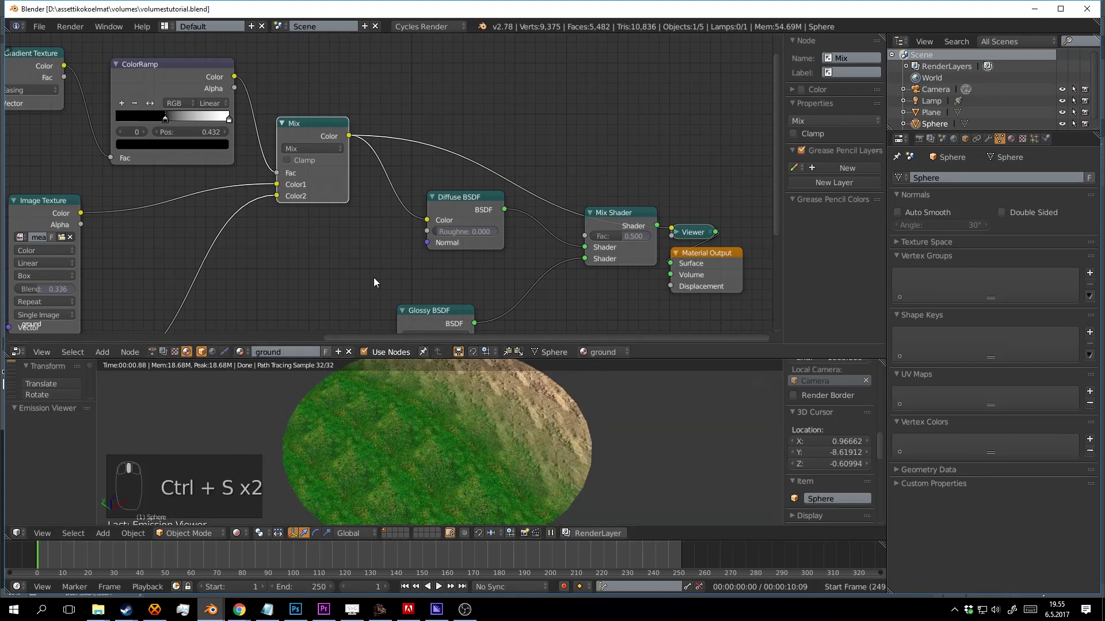
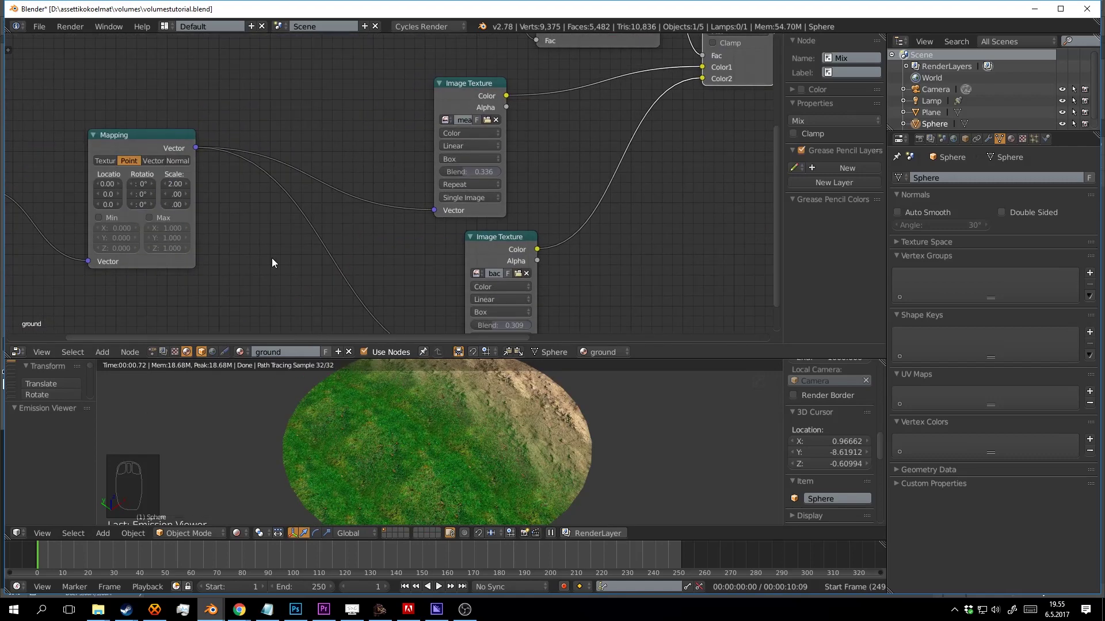
- Drive the grass/rock Mix factor with the gradient's white-to-black ColorRamp, stop moved to about 0.673
{"action": "key", "text": "ctrl+s"}
{"action": "left_click_drag", "start_coordinate": [532, 412], "coordinate": [301, 114]}
{"action": "key", "text": "ctrl+s"}
{"action": "left_click", "coordinate": [302, 114]}
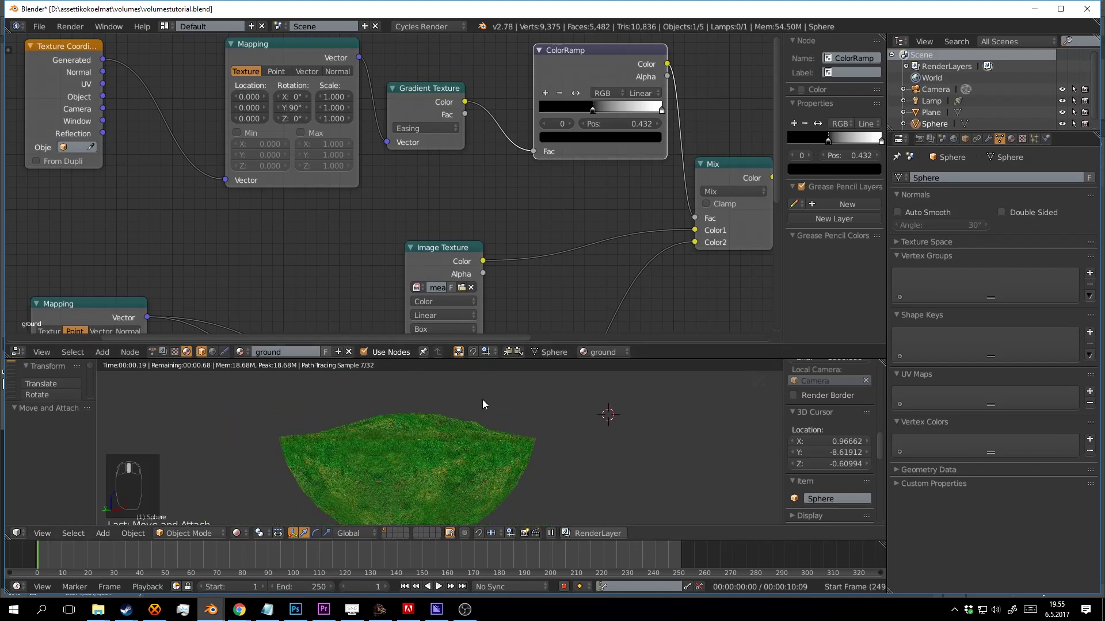
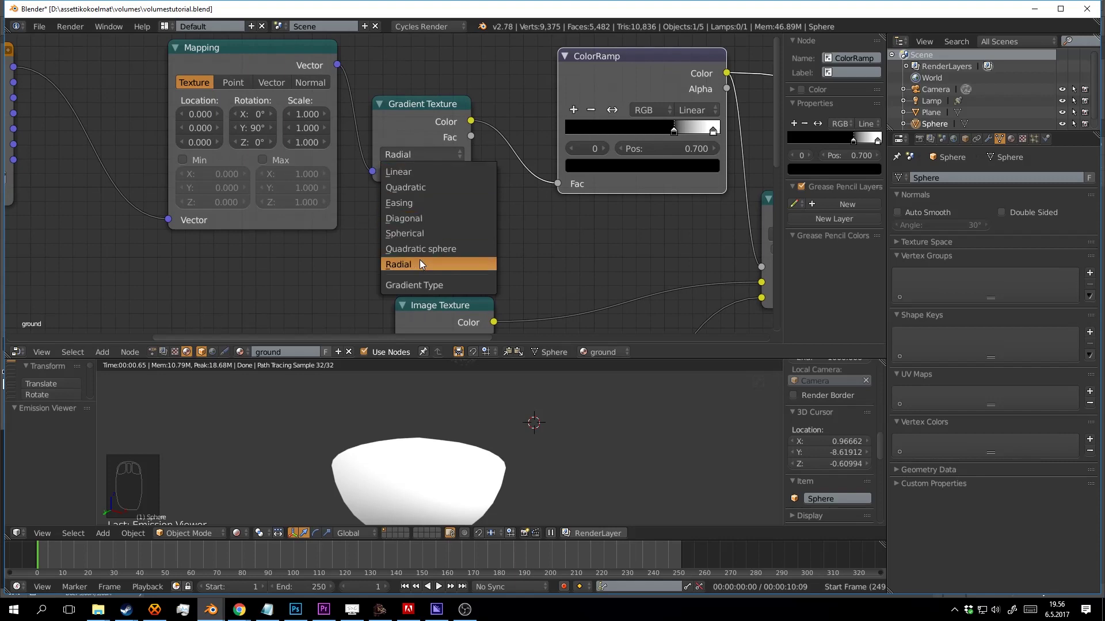
{"action": "left_click_drag", "start_coordinate": [508, 212], "coordinate": [549, 107]}
{"action": "key", "text": "ctrl+s"}
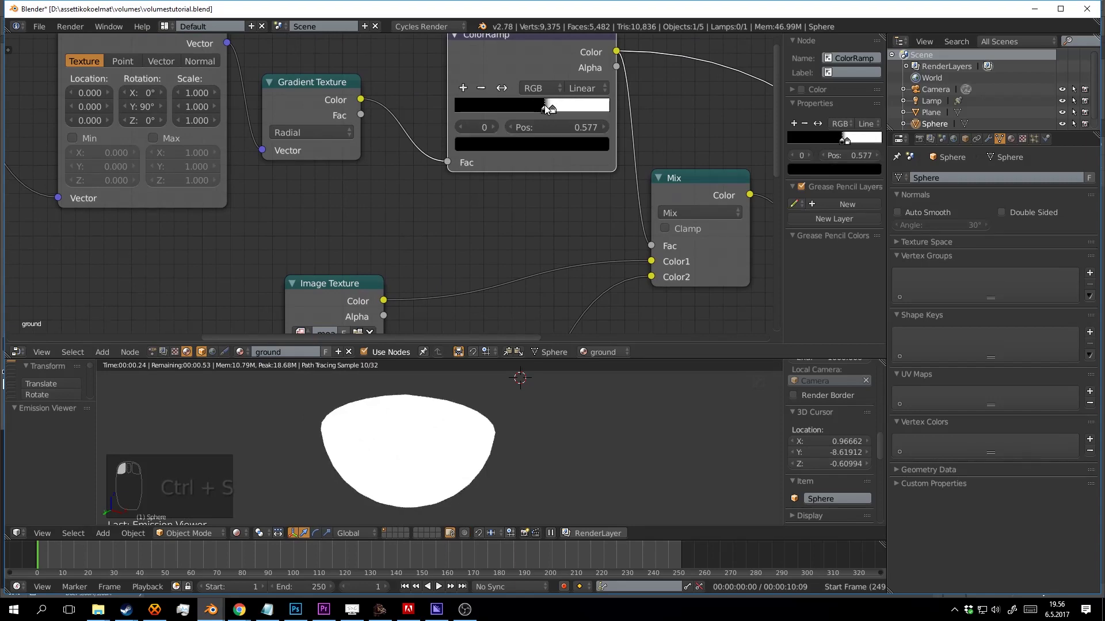
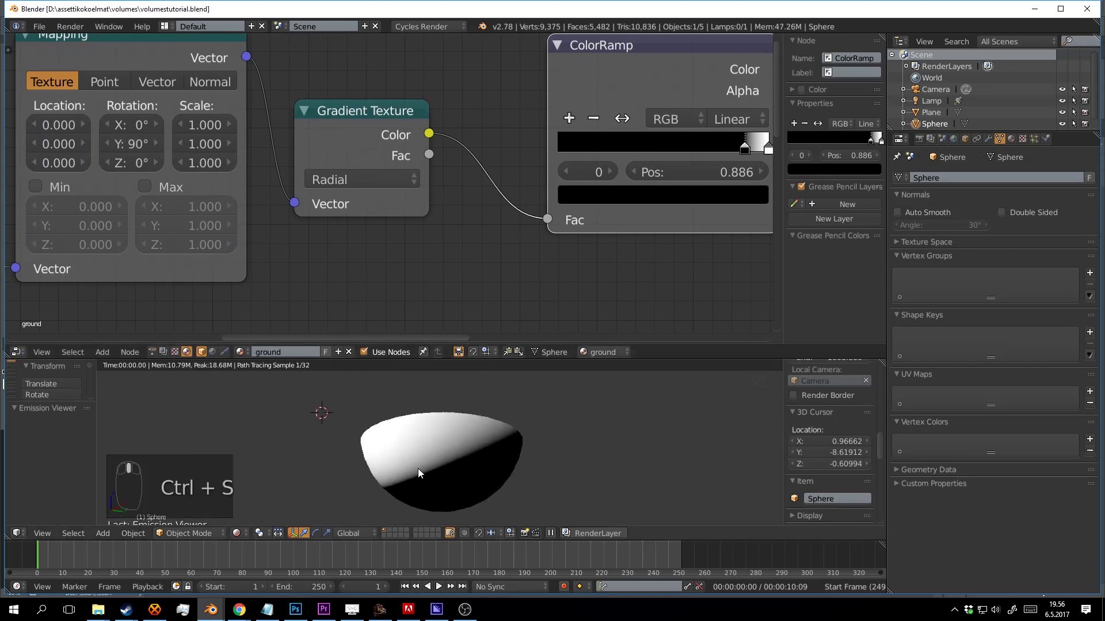
{"action": "key", "text": "ctrl+s"}
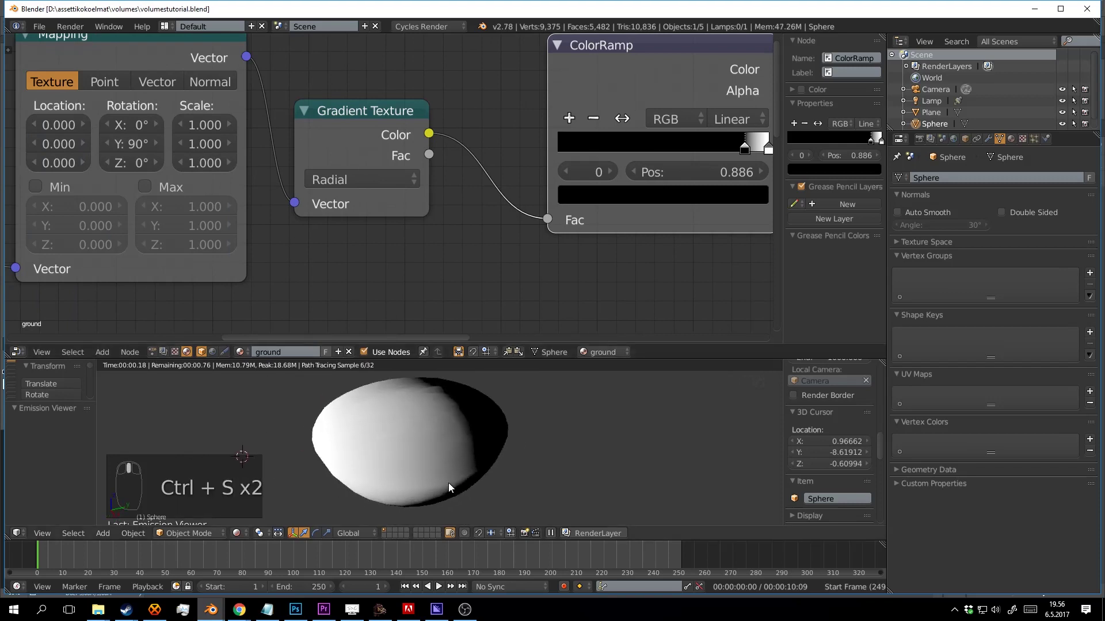
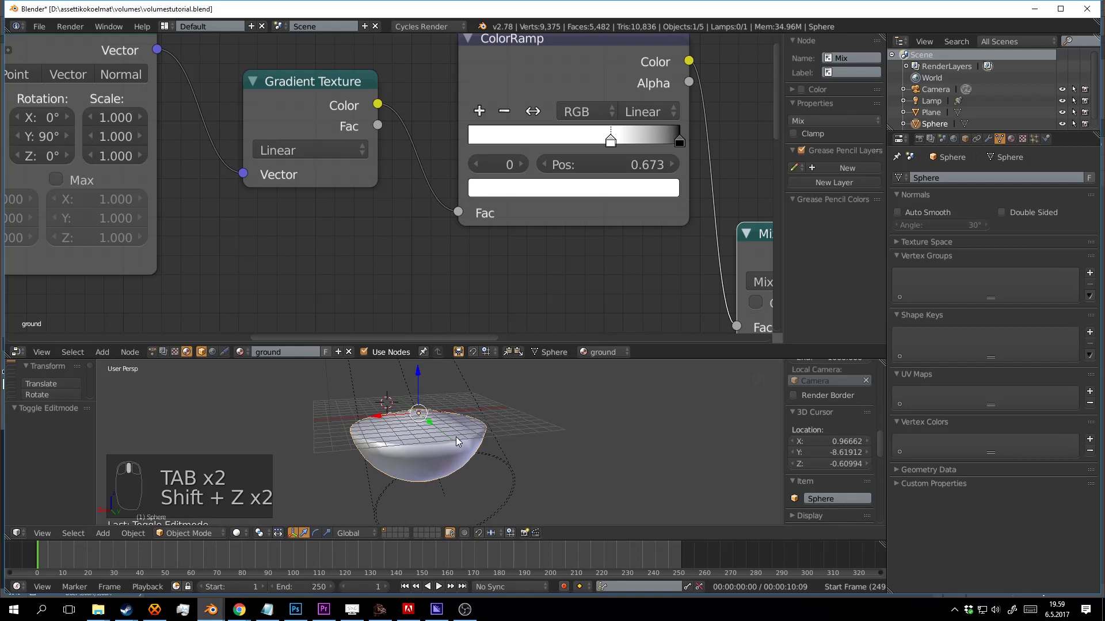
{"action": "key", "text": "Tab"}
{"action": "key", "text": "a"}
{"action": "key", "text": "a"}
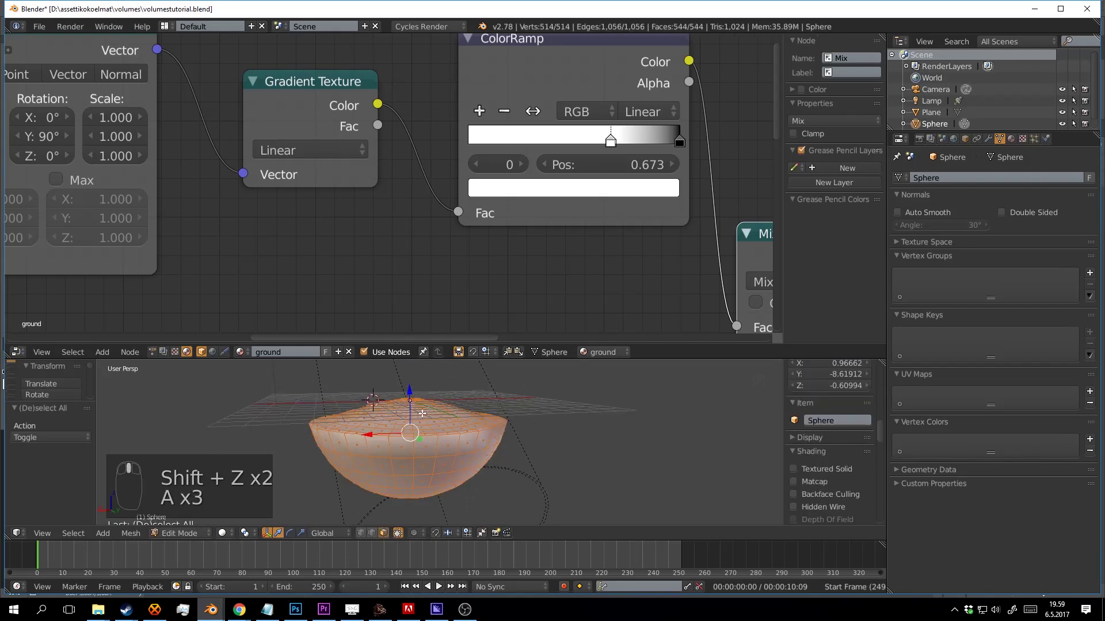
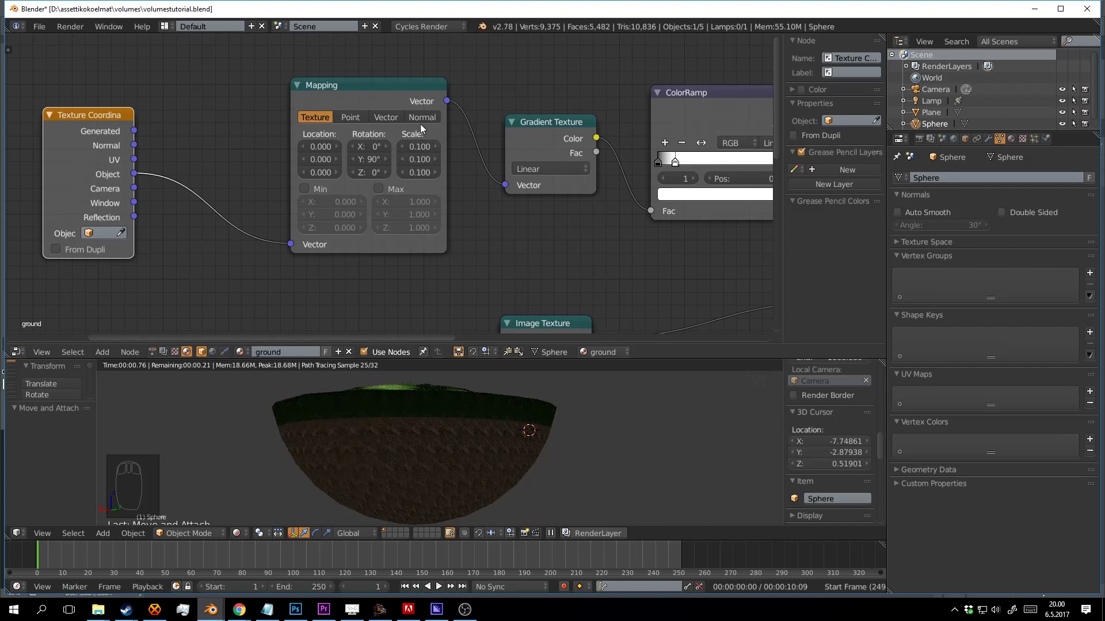
- Shrink the gradient Mapping scale to 0.010 and fit the whole ground node tree in view
{"action": "left_click_drag", "start_coordinate": [435, 193], "coordinate": [422, 152]}
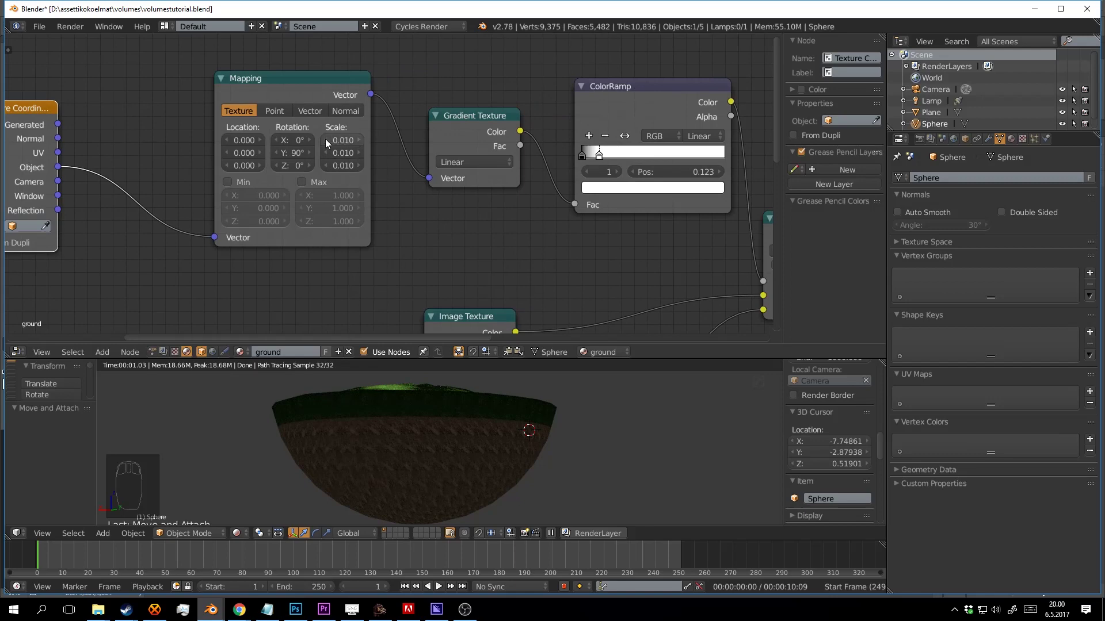
{"action": "middle_click", "coordinate": [327, 143]}
{"action": "left_click_drag", "start_coordinate": [327, 143], "coordinate": [361, 144]}
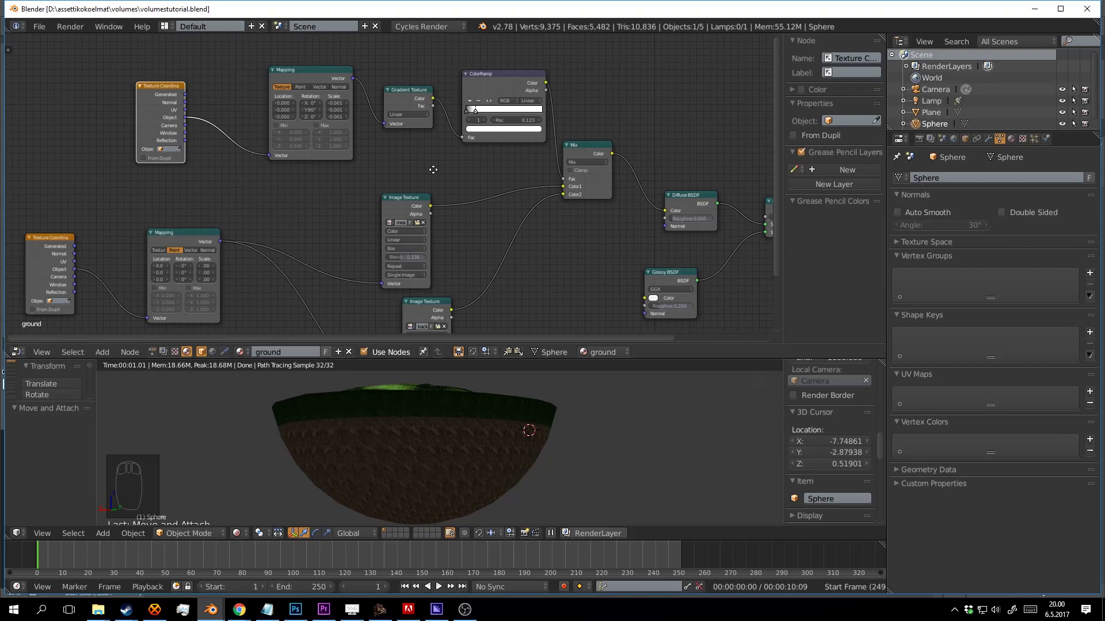
- Add a new Mapping node set to Point, placed after the Texture Coordinate node
{"action": "key", "text": "ctrl+s"}
{"action": "left_click", "coordinate": [393, 86]}
{"action": "left_click_drag", "start_coordinate": [343, 77], "coordinate": [378, 117]}
{"action": "key", "text": "ctrl+s"}
{"action": "left_click", "coordinate": [379, 118]}
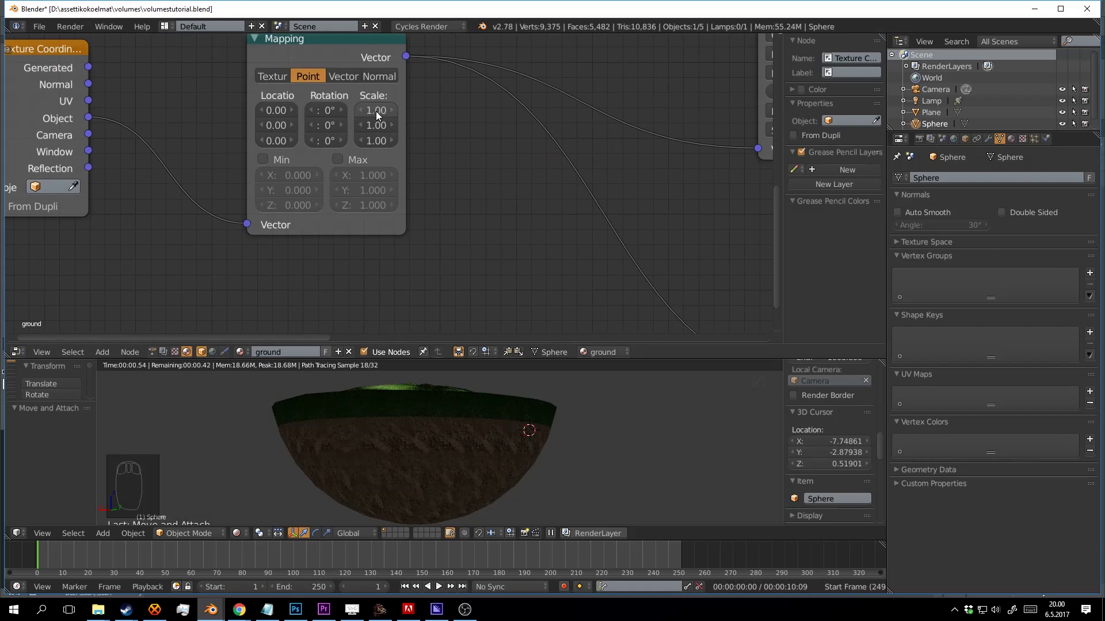
- Set the new Mapping node's scale to 0.50 on X, Y and Z
{"action": "scroll", "scroll_direction": "up", "scroll_amount": 3}
{"action": "scroll", "scroll_direction": "up", "scroll_amount": 3}
{"action": "middle_click", "coordinate": [495, 453]}
{"action": "key", "text": "ctrl+s"}
{"action": "key", "text": "ctrl+s"}
{"action": "key", "text": "ctrl+s"}
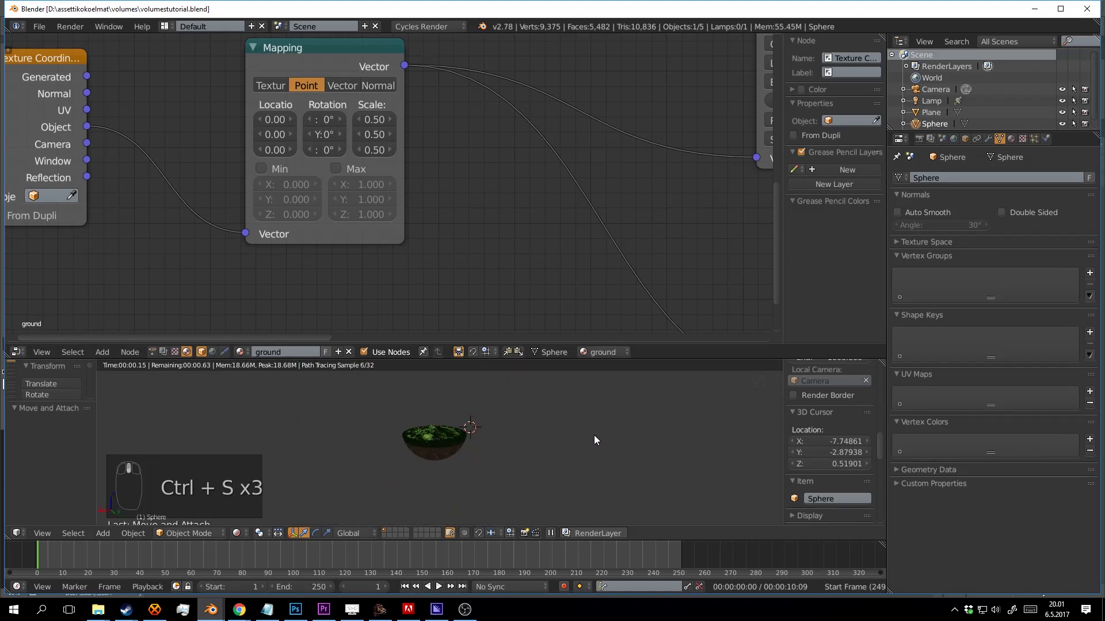
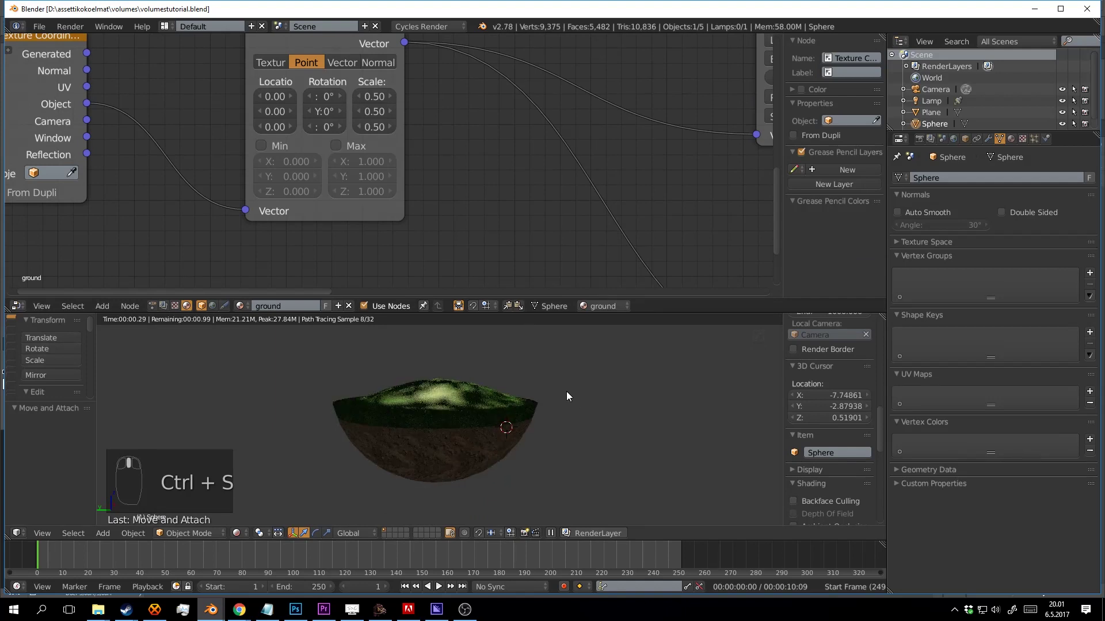
- Switch the viewport to a rendered preview of the island's rescaled grass texture
{"action": "key", "text": "shift+z"}
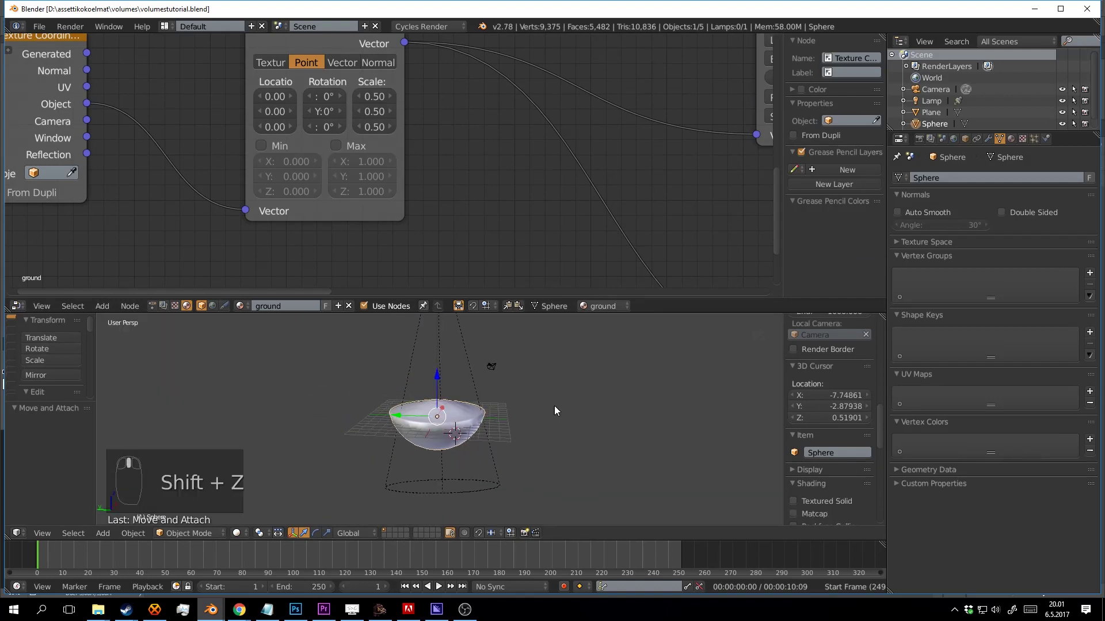
{"action": "key", "text": "a"}
{"action": "key", "text": "a"}
{"action": "key", "text": "a"}
{"action": "key", "text": "ctrl+s"}
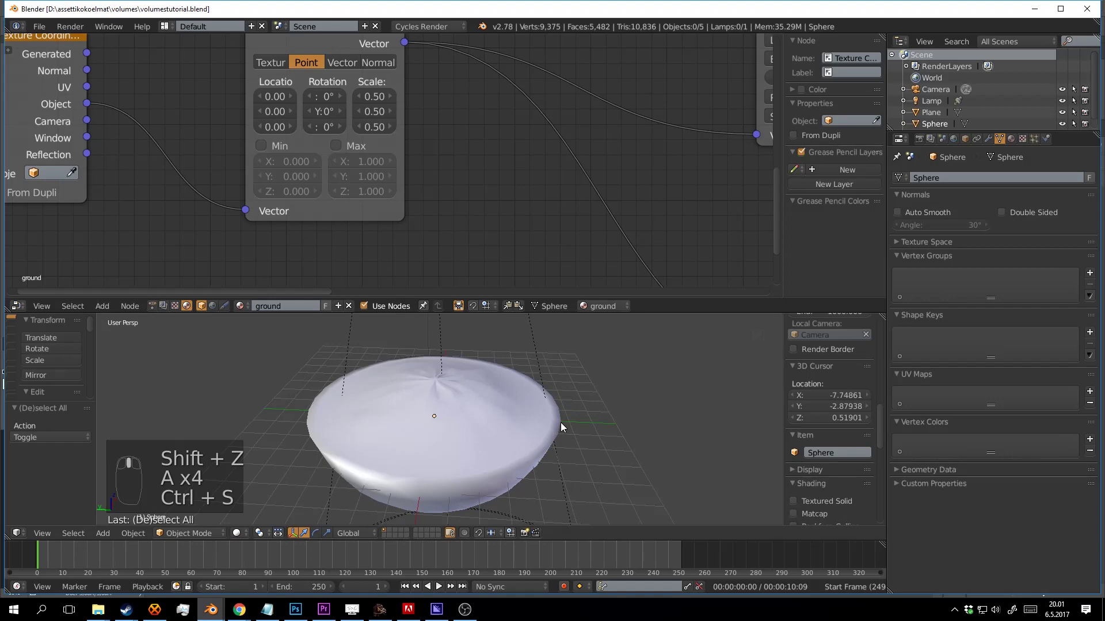
{"action": "key", "text": "shift+z"}
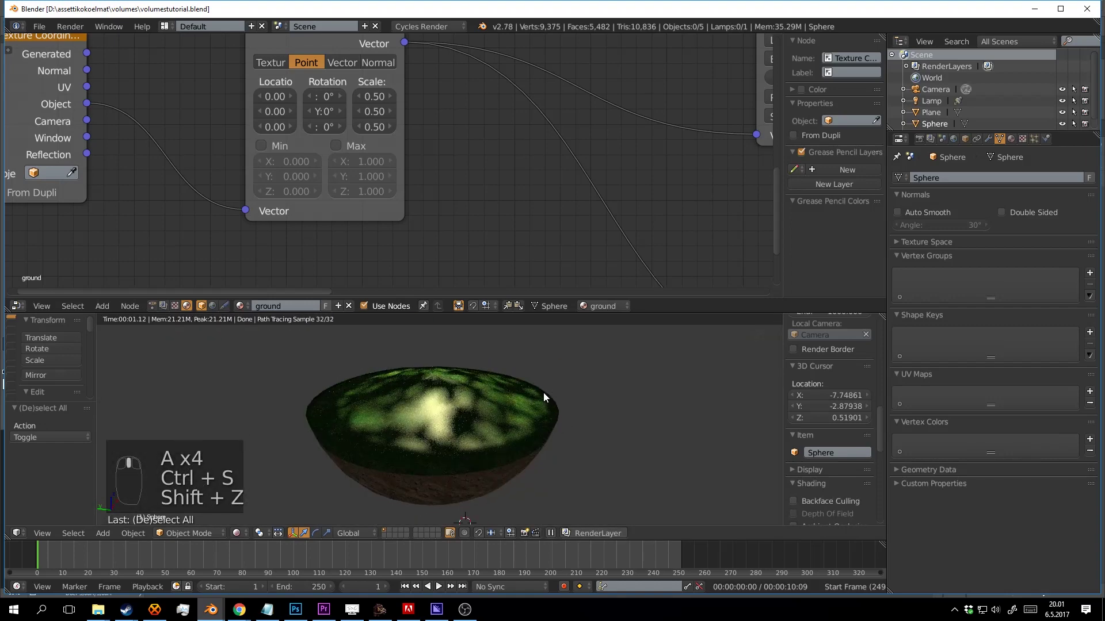
- Add a Noise Texture node into the ground material tree for lighter grass patches
{"action": "left_click_drag", "start_coordinate": [547, 410], "coordinate": [515, 407]}
{"action": "key", "text": "ctrl+s"}
{"action": "left_click", "coordinate": [514, 407]}
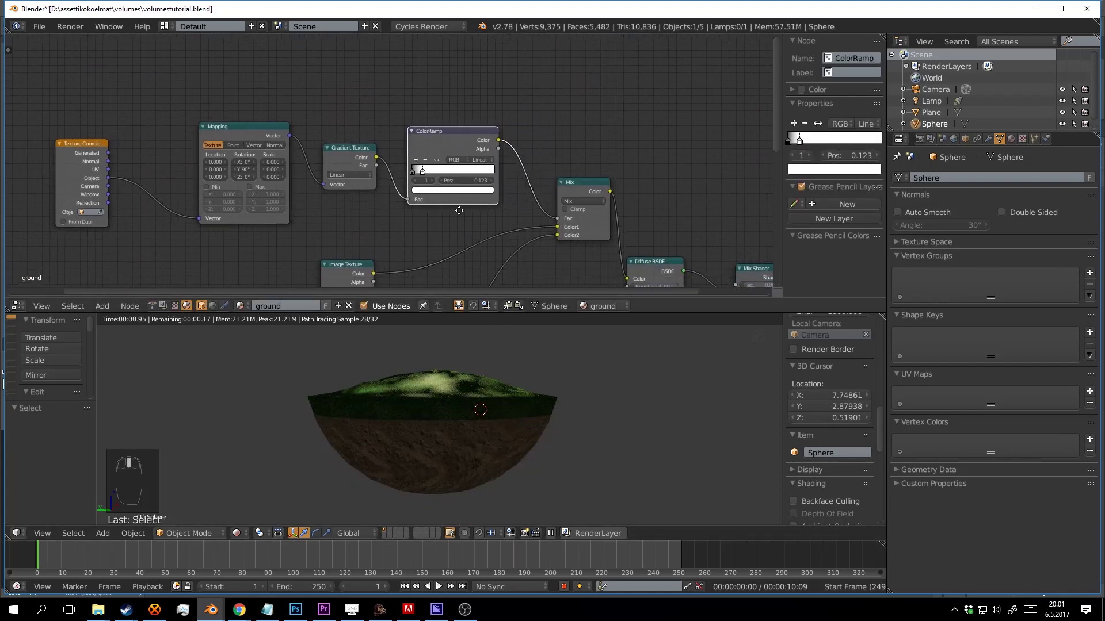
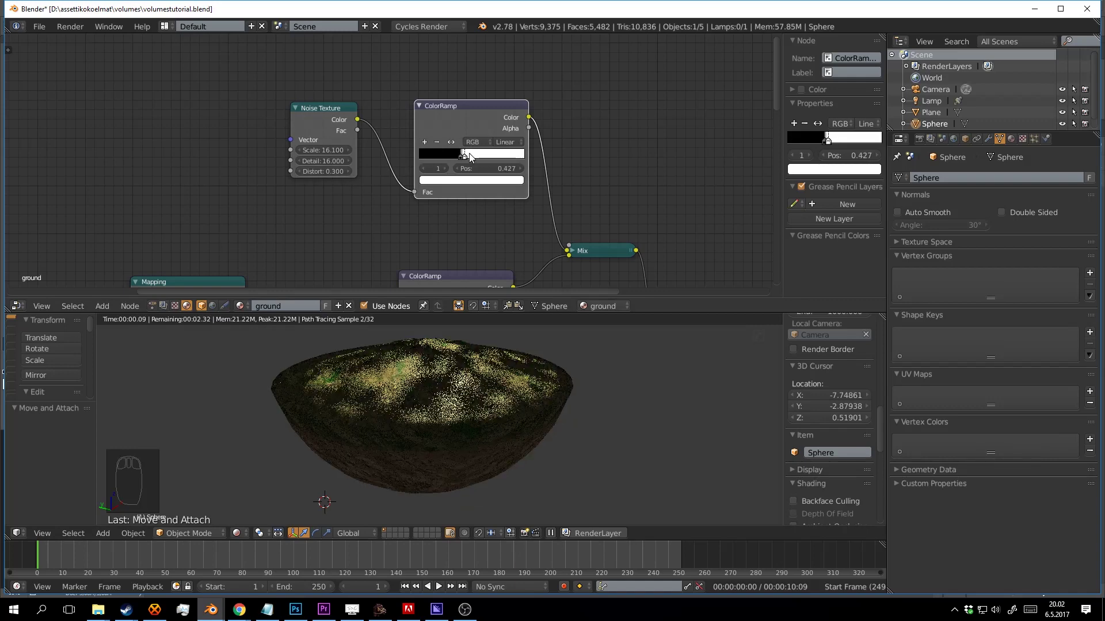
- Tighten the noise ColorRamp stops and preview the black-and-white mask directly on the island
{"action": "left_click_drag", "start_coordinate": [475, 158], "coordinate": [569, 444]}
{"action": "left_click_drag", "start_coordinate": [568, 398], "coordinate": [486, 159]}
{"action": "key", "text": "ctrl+s"}
- Fine-tune the ramp so sparse white patches remain, white stop at about 0.618
{"action": "left_click_drag", "start_coordinate": [481, 159], "coordinate": [470, 159]}
{"action": "left_click_drag", "start_coordinate": [477, 160], "coordinate": [480, 159]}
{"action": "left_click_drag", "start_coordinate": [651, 365], "coordinate": [496, 114]}
{"action": "key", "text": "ctrl+s"}
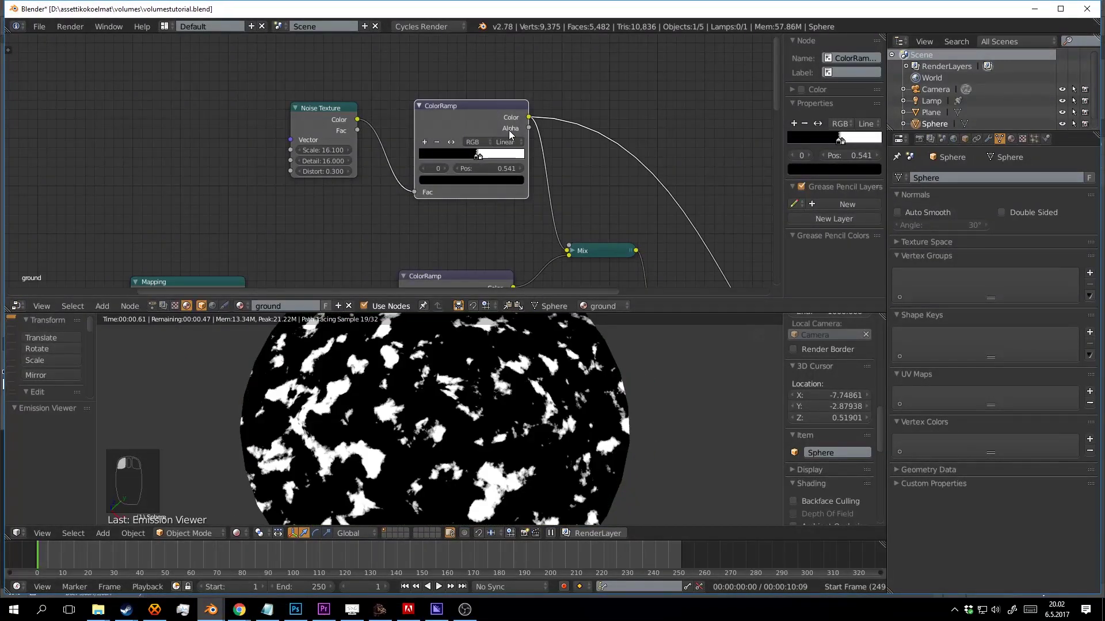
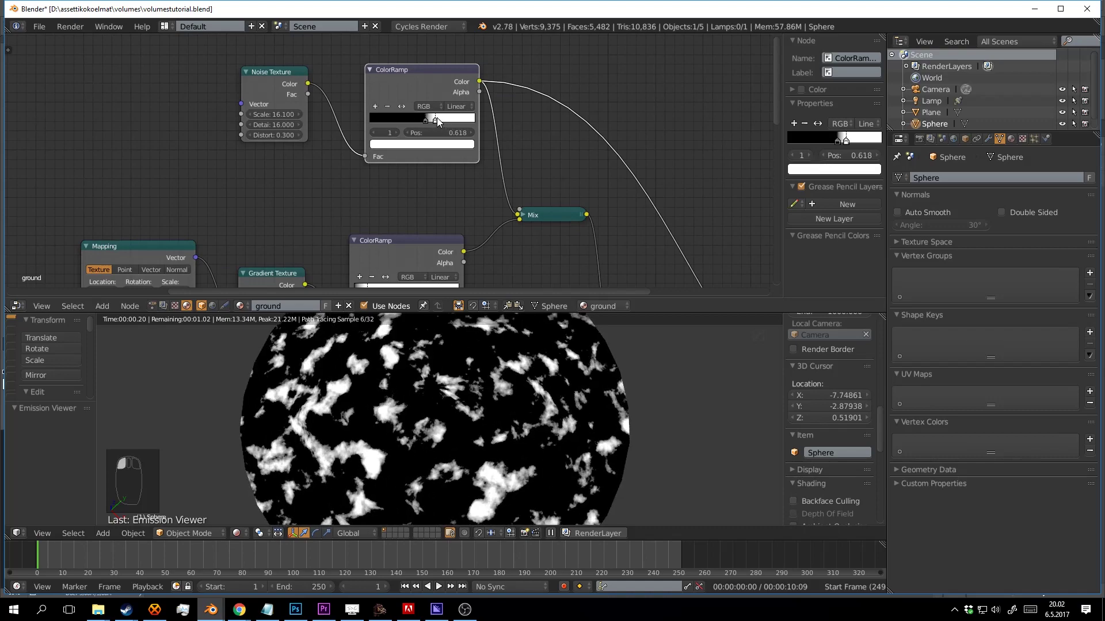
{"action": "key", "text": "ctrl+s"}
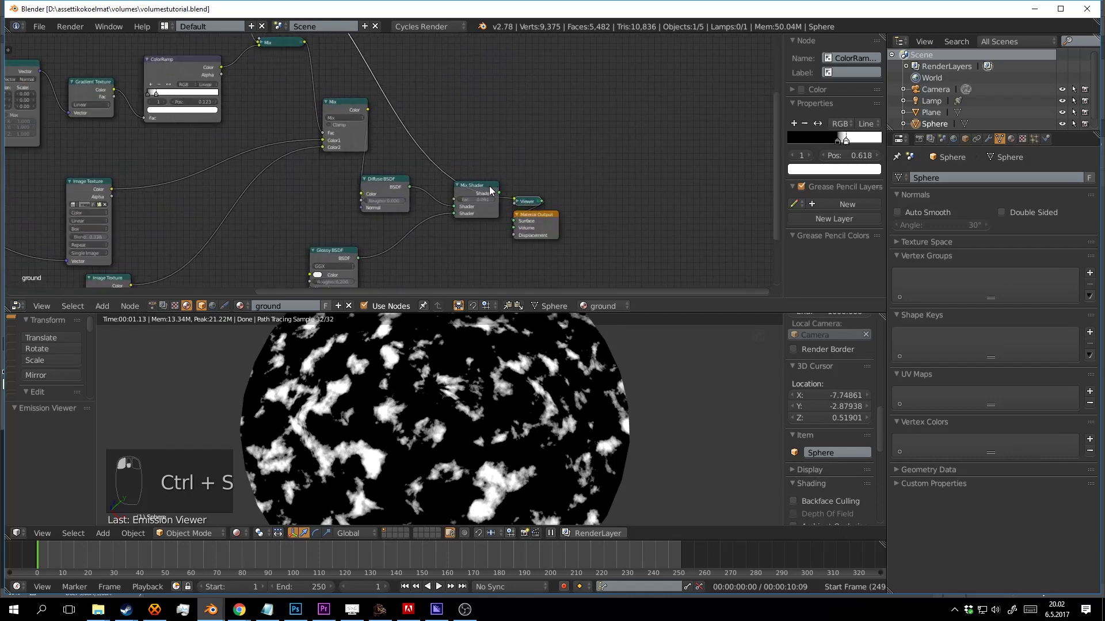
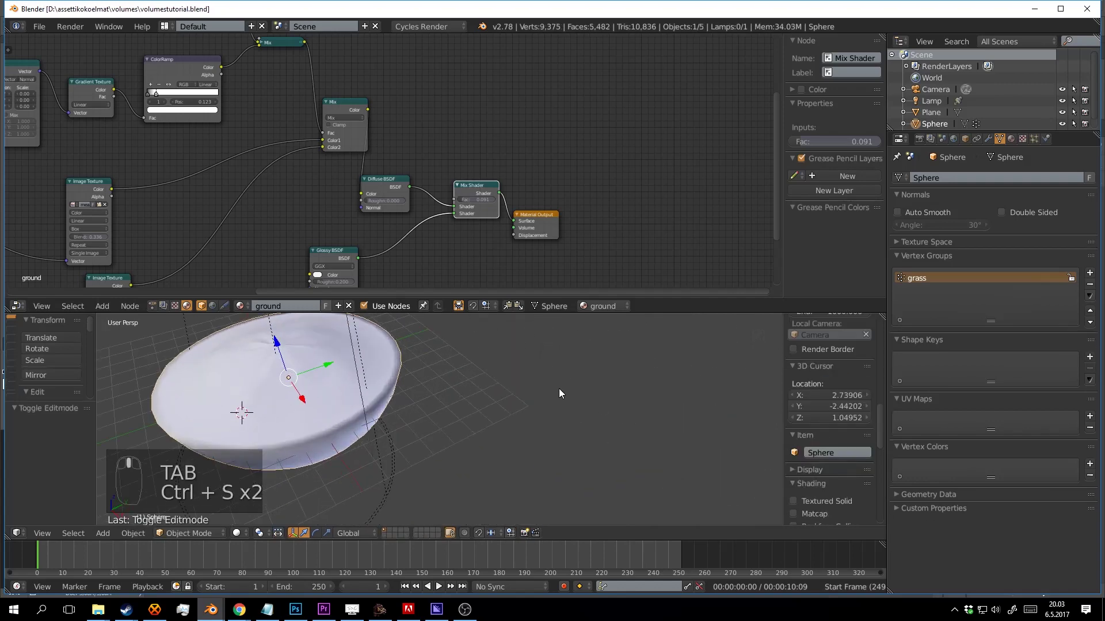
- Reconnect the Mix Shader to the Material Output, restoring the island's full material
{"action": "left_click_drag", "start_coordinate": [608, 386], "coordinate": [584, 375]}
{"action": "left_click_drag", "start_coordinate": [608, 386], "coordinate": [640, 77]}
{"action": "key", "text": "a"}
- Add a new Plane object and enter Edit Mode on it
{"action": "key", "text": "shift+a"}
{"action": "left_click_drag", "start_coordinate": [629, 359], "coordinate": [569, 414]}
{"action": "key", "text": "Tab"}
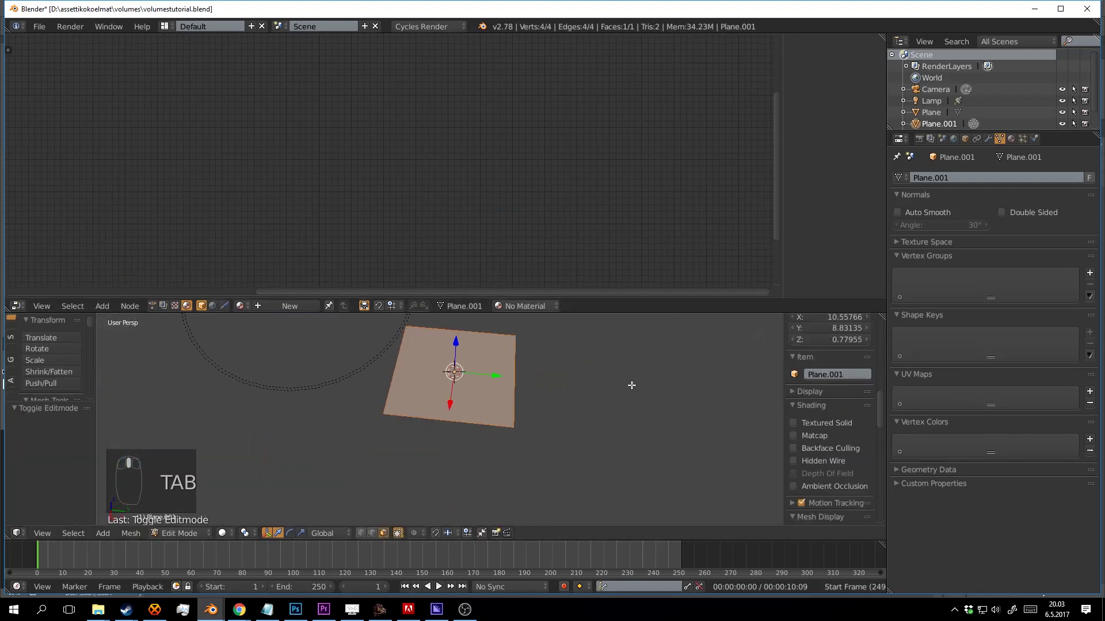
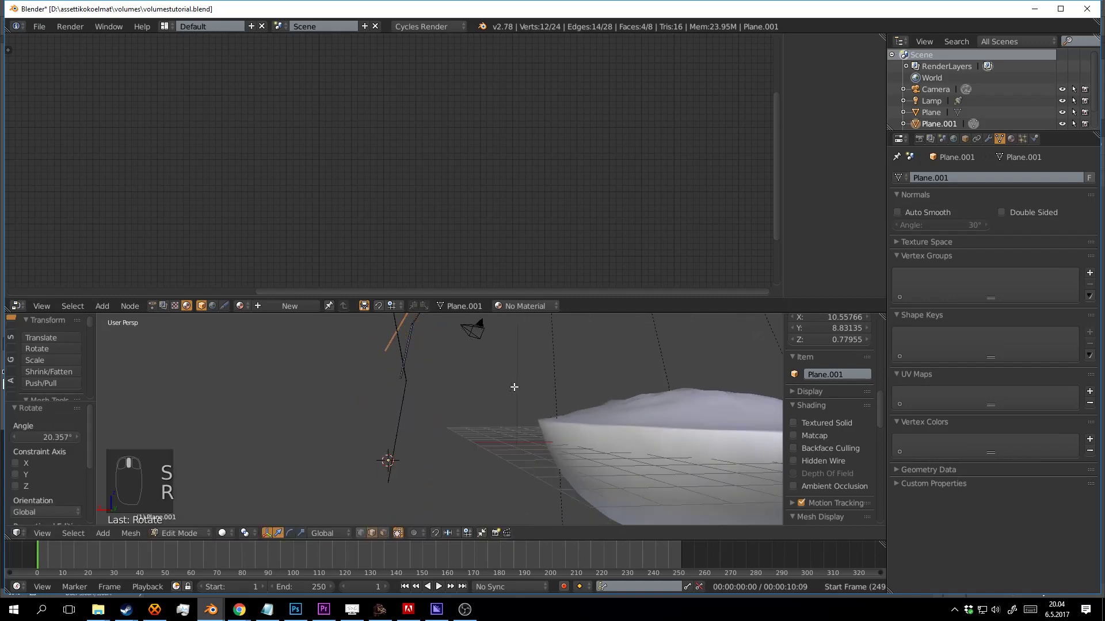
- Rotate the extruded blade segment around Z to bend the grass blade
{"action": "key", "text": "r"}
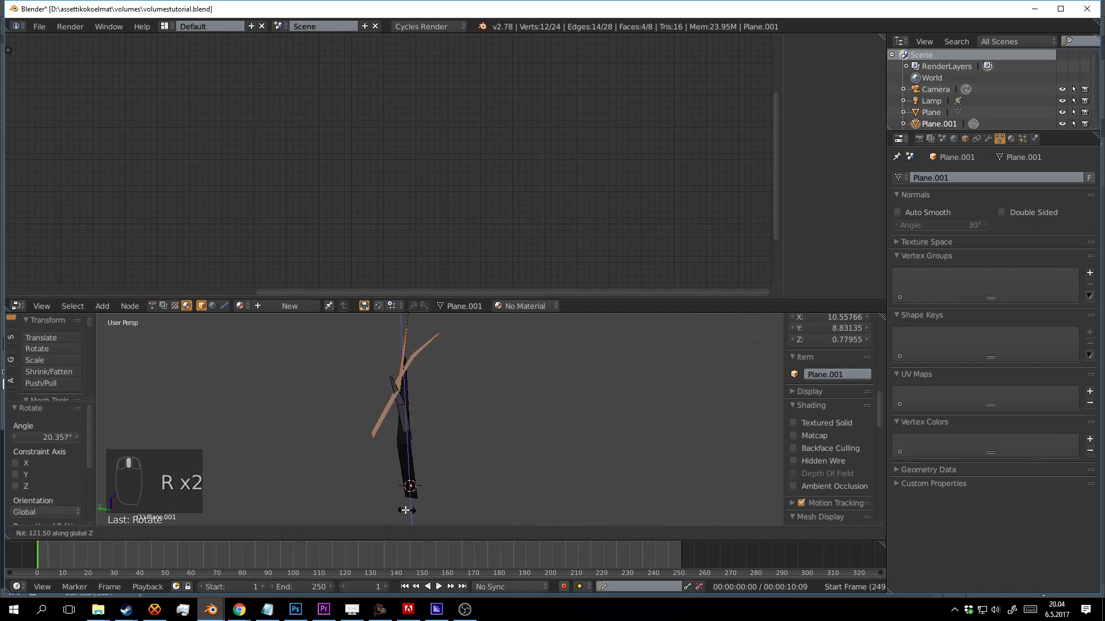
{"action": "key", "text": "g"}
{"action": "key", "text": "r"}
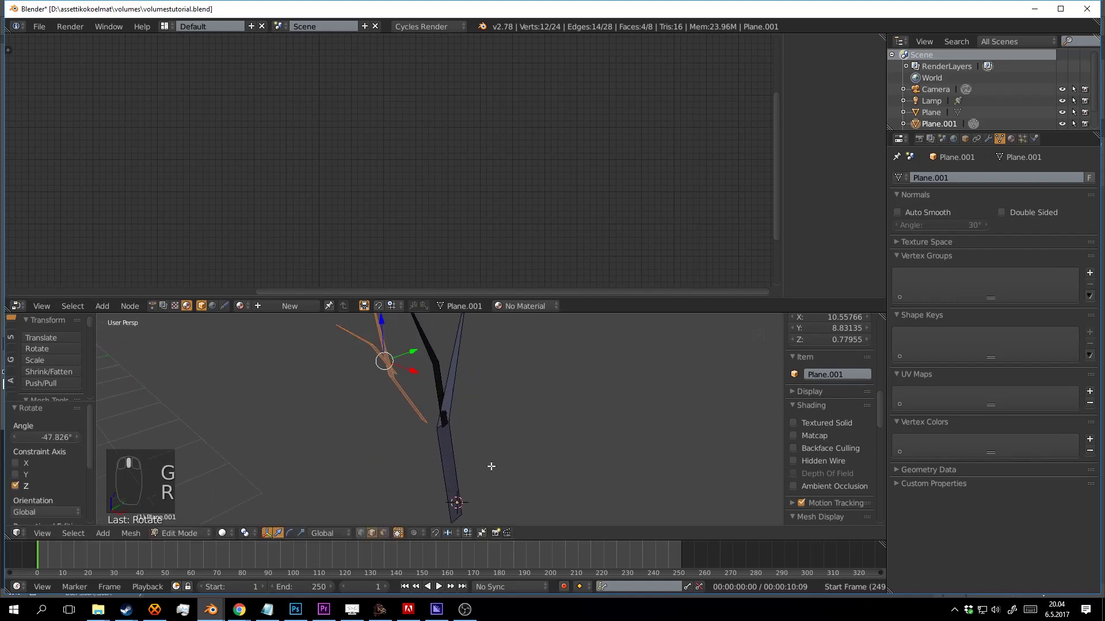
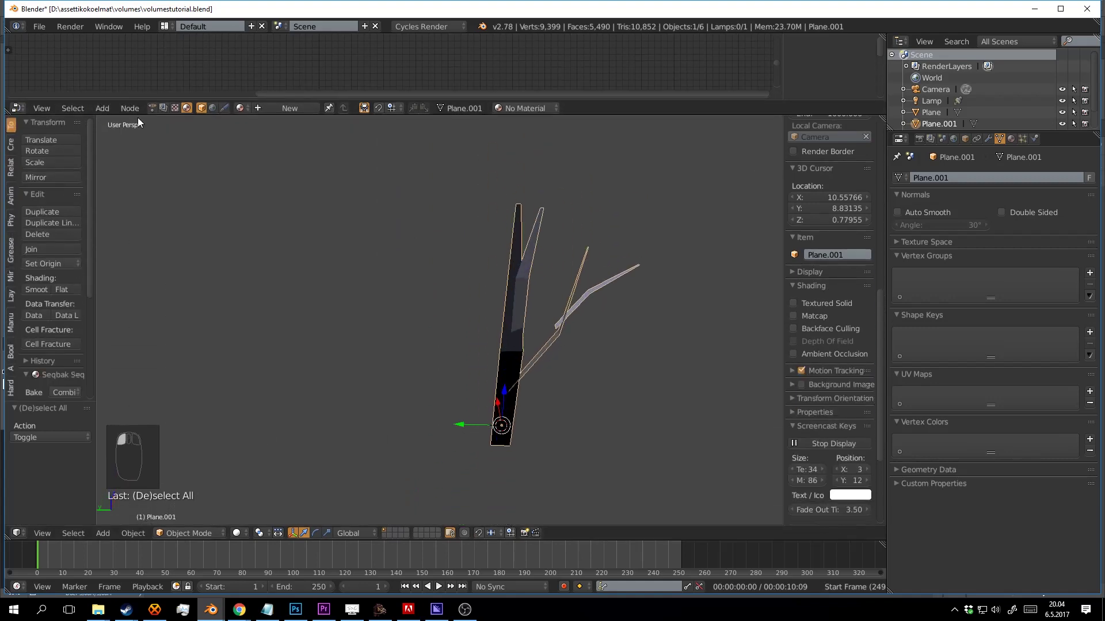
- Check Plane.001 in Object Mode, save, and return to mesh editing
{"action": "key", "text": "a"}
{"action": "key", "text": "ctrl+s"}
{"action": "key", "text": "Tab"}
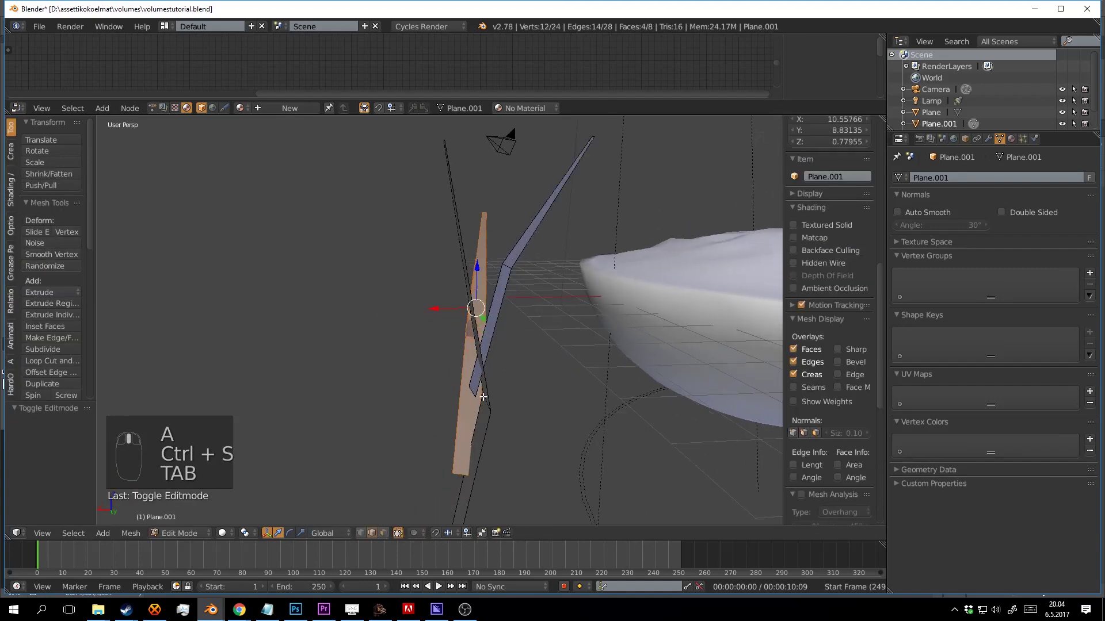
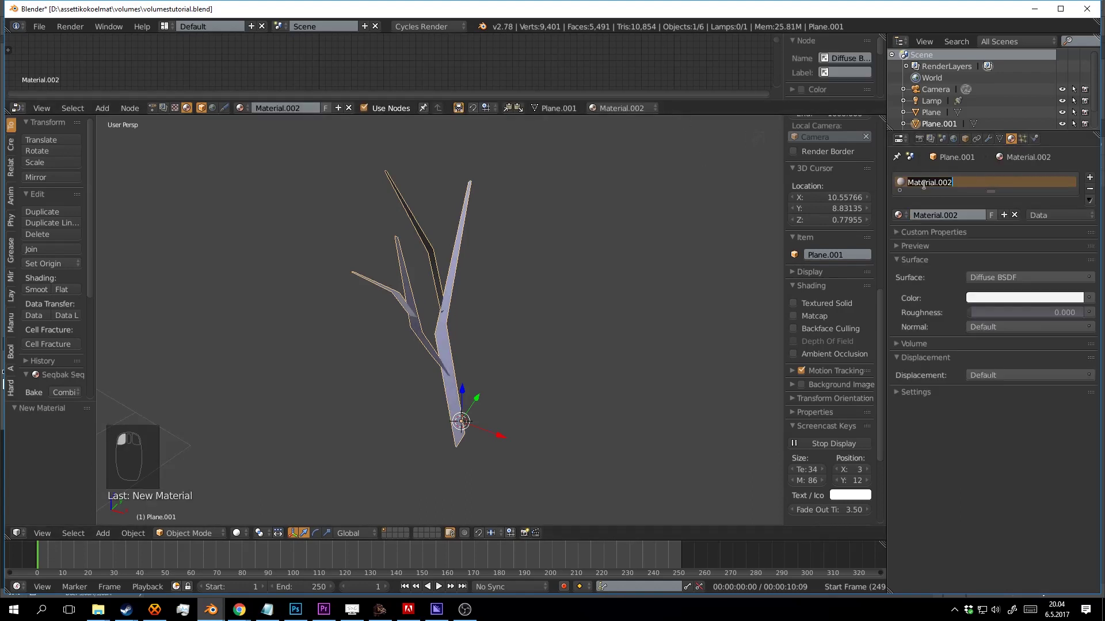
- Confirm the new material's name as 'grass'
{"action": "key", "text": "s"}
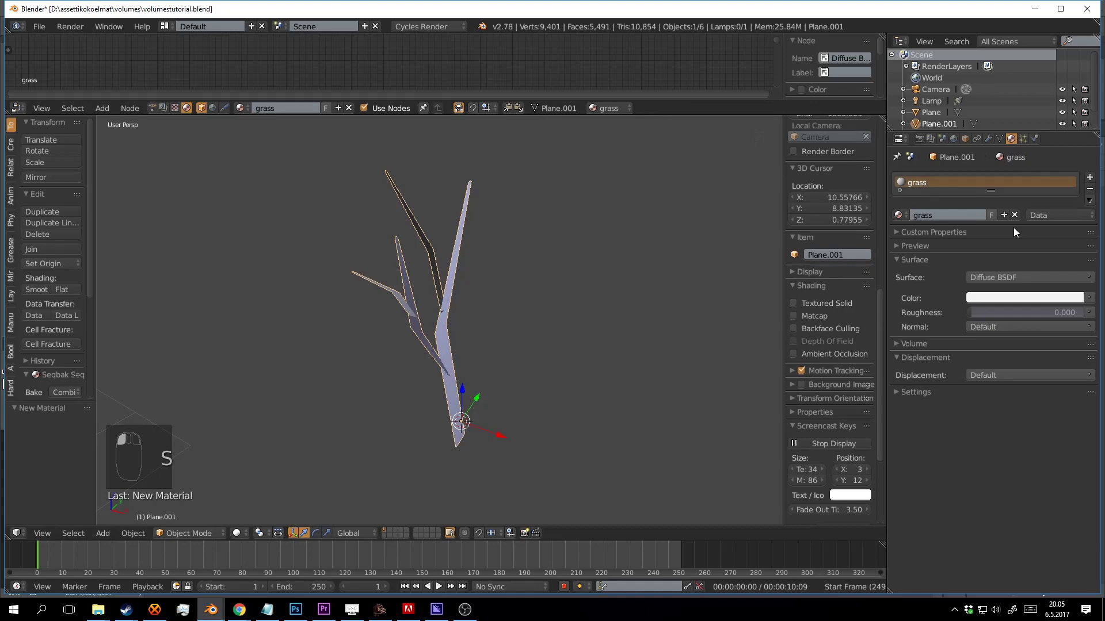
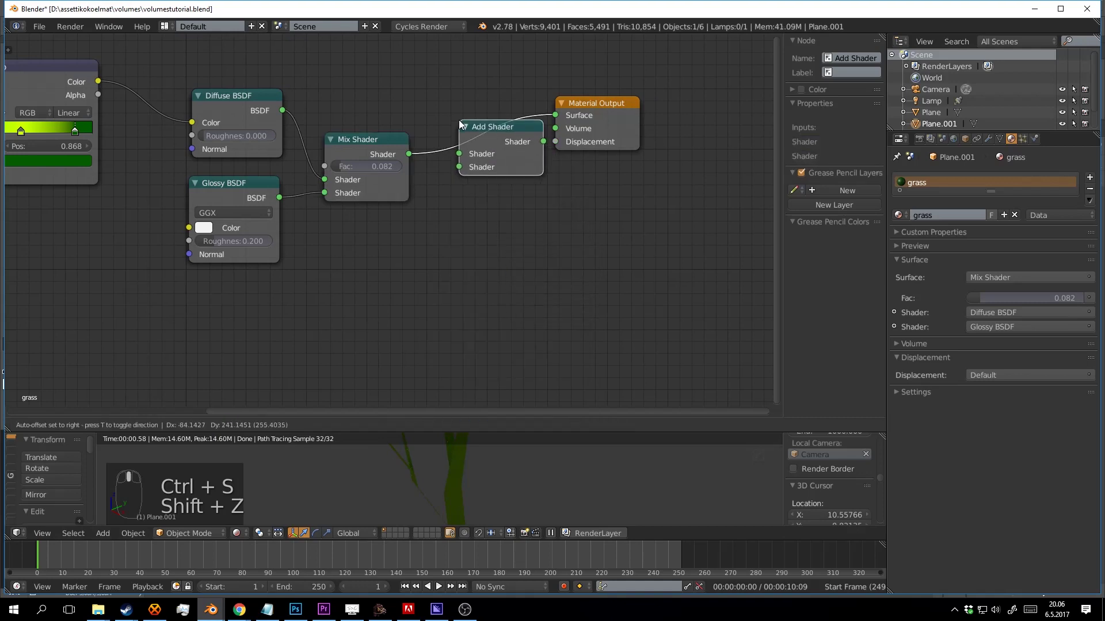
- Insert an Add Shader before Material Output and link a Translucent BSDF into its second input
{"action": "key", "text": "d"}
{"action": "left_click_drag", "start_coordinate": [460, 122], "coordinate": [560, 479]}
{"action": "left_click_drag", "start_coordinate": [486, 204], "coordinate": [504, 170]}
{"action": "left_click_drag", "start_coordinate": [495, 216], "coordinate": [443, 241]}
{"action": "left_click_drag", "start_coordinate": [559, 480], "coordinate": [446, 477]}
{"action": "left_click", "coordinate": [499, 458]}
{"action": "left_click_drag", "start_coordinate": [420, 472], "coordinate": [579, 495]}
- Tidy the grass material nodes, save, and deselect all objects in the scene
{"action": "key", "text": "shift+d"}
{"action": "key", "text": "shift+d"}
{"action": "key", "text": "x"}
{"action": "right_click", "coordinate": [446, 477]}
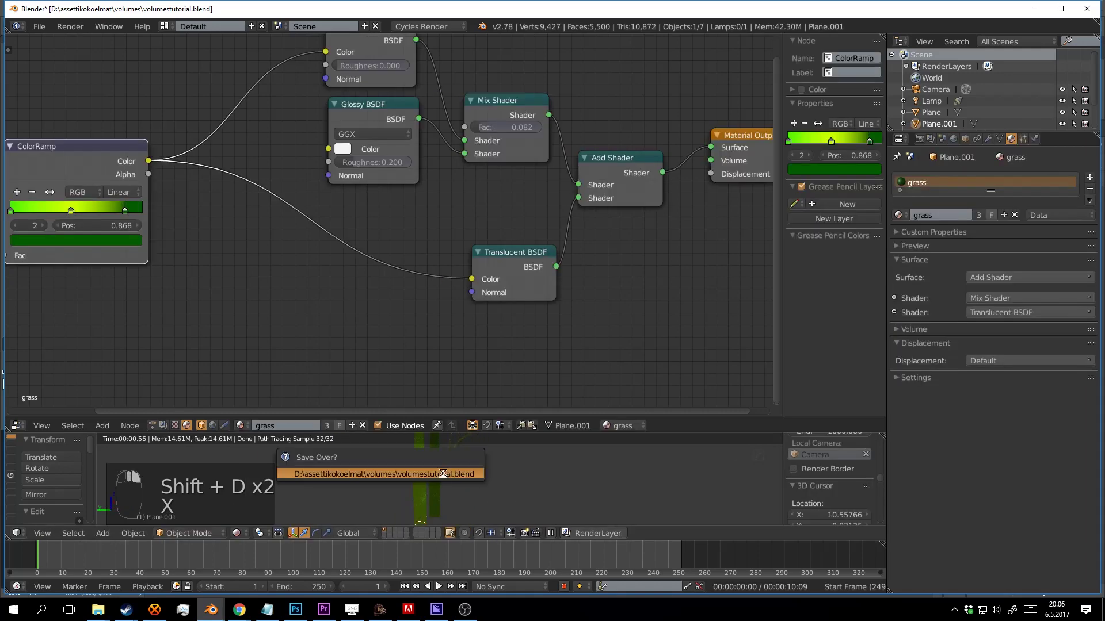
{"action": "key", "text": "ctrl+s"}
{"action": "left_click_drag", "start_coordinate": [446, 477], "coordinate": [509, 481]}
{"action": "key", "text": "x"}
{"action": "middle_click", "coordinate": [467, 480]}
{"action": "right_click", "coordinate": [466, 480]}
{"action": "key", "text": "z"}
{"action": "left_click", "coordinate": [467, 478]}
{"action": "key", "text": "z"}
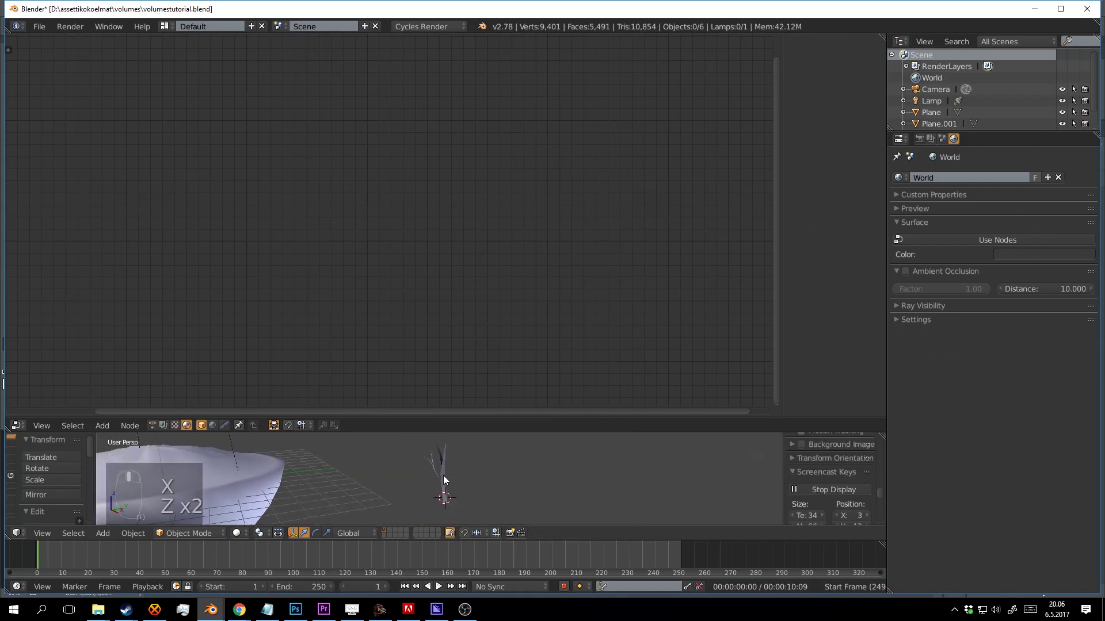
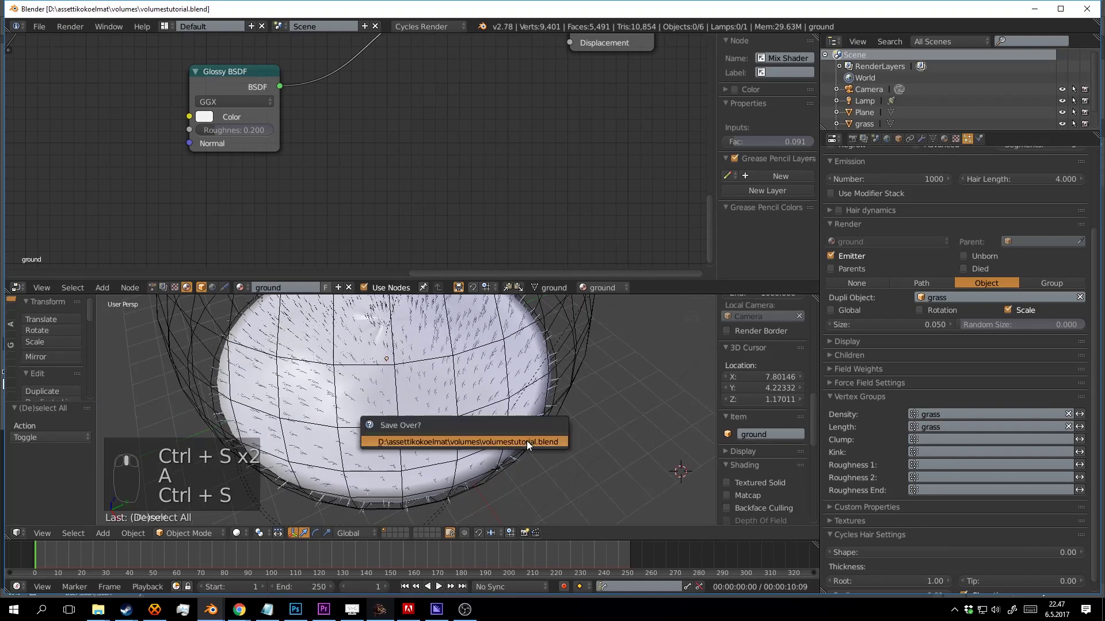
- Save volumestutorial.blend with the grass hair particle setup in place
{"action": "key", "text": "ctrl+s"}
{"action": "middle_click", "coordinate": [531, 442]}
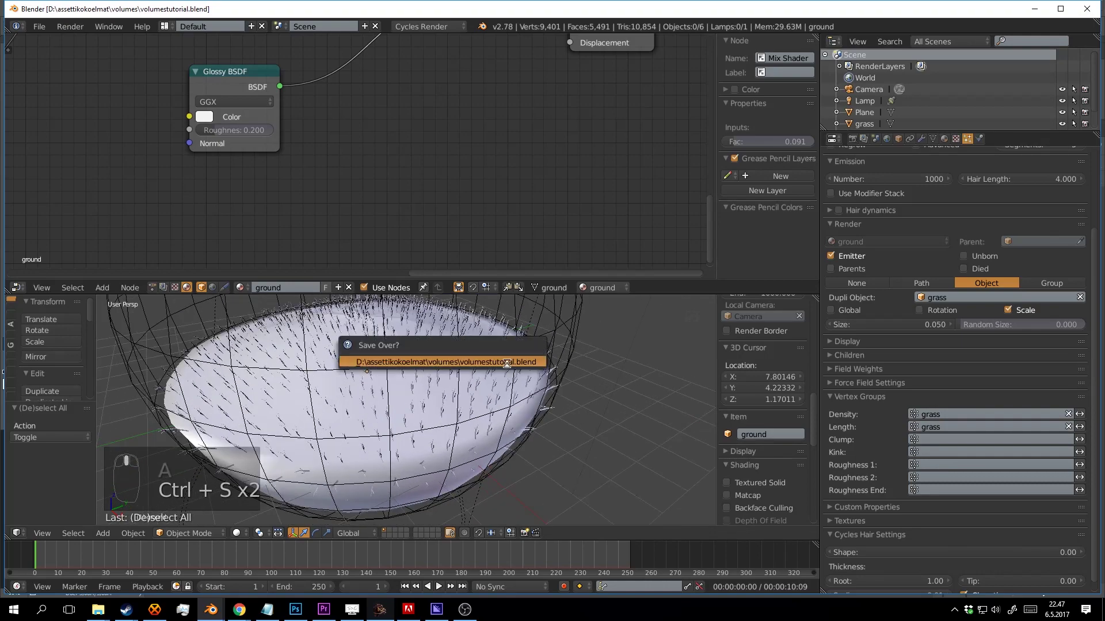
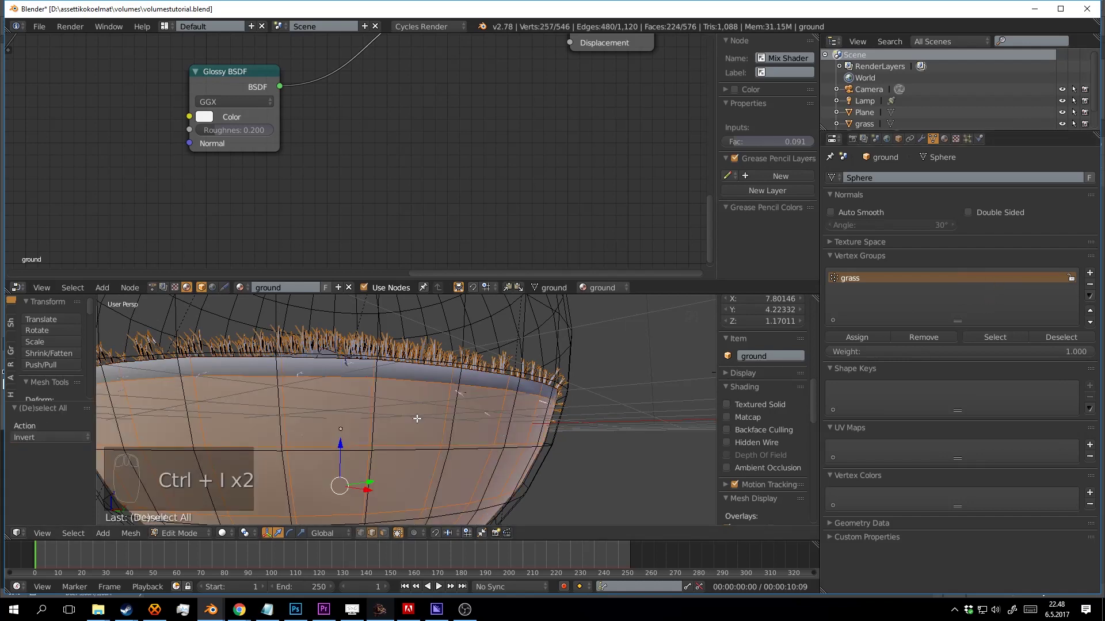
- Grow the ground vertex selection to adjust which faces belong to the grass group
{"action": "key", "text": "ctrl+KP_Add"}
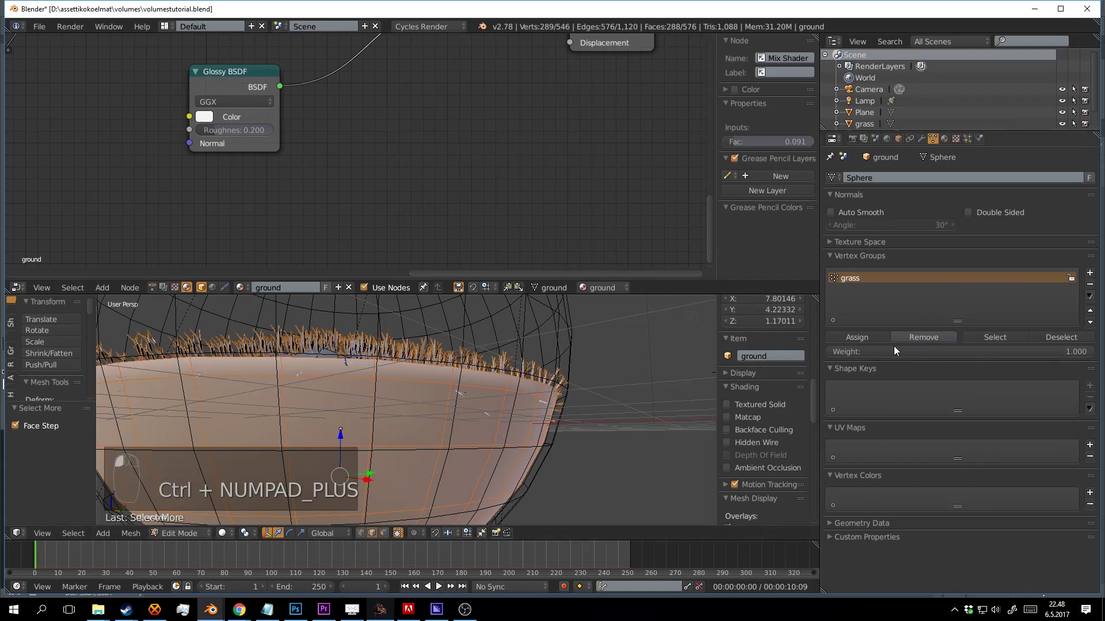
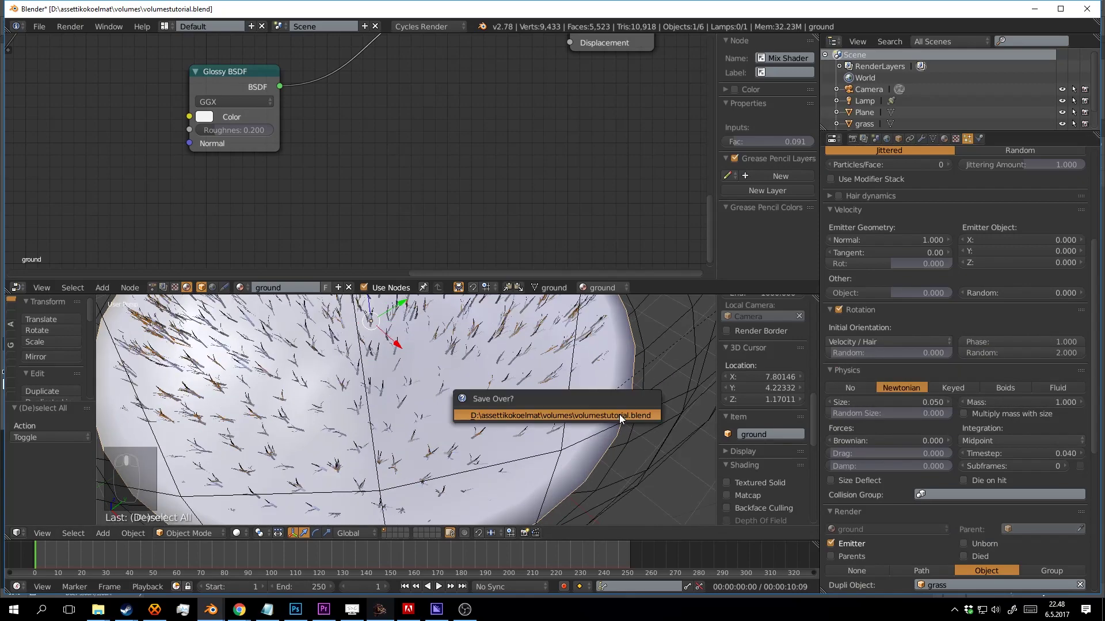
- Save the blend file again and orbit around the ground to inspect the grass
{"action": "key", "text": "ctrl+s"}
{"action": "left_click_drag", "start_coordinate": [611, 400], "coordinate": [593, 318]}
{"action": "left_click_drag", "start_coordinate": [598, 357], "coordinate": [597, 337]}
{"action": "middle_click", "coordinate": [605, 337]}
{"action": "middle_click", "coordinate": [626, 329]}
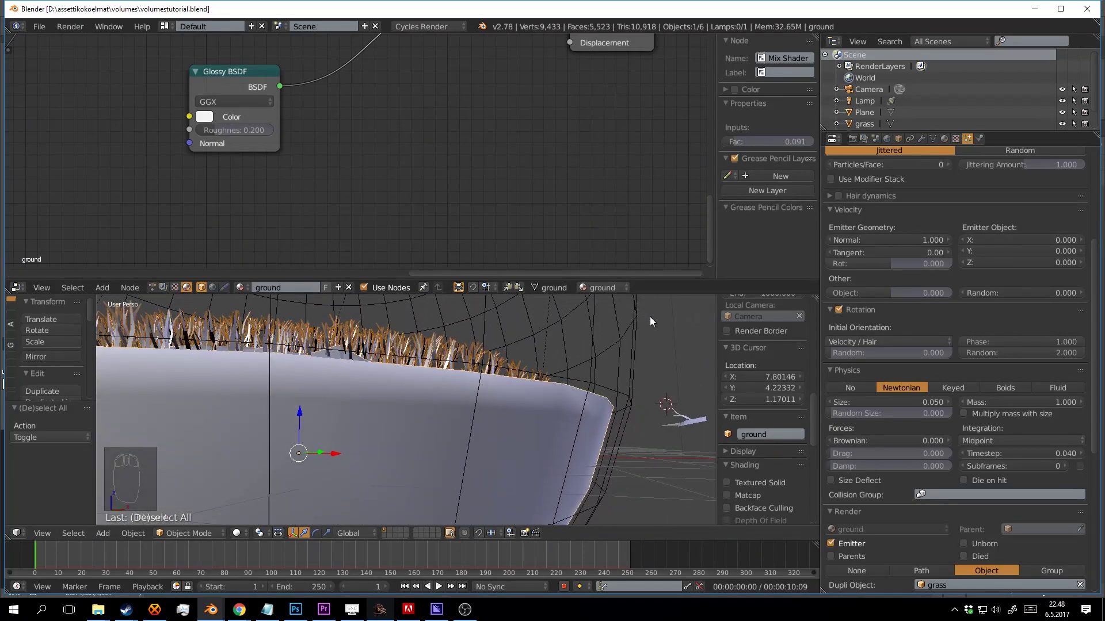
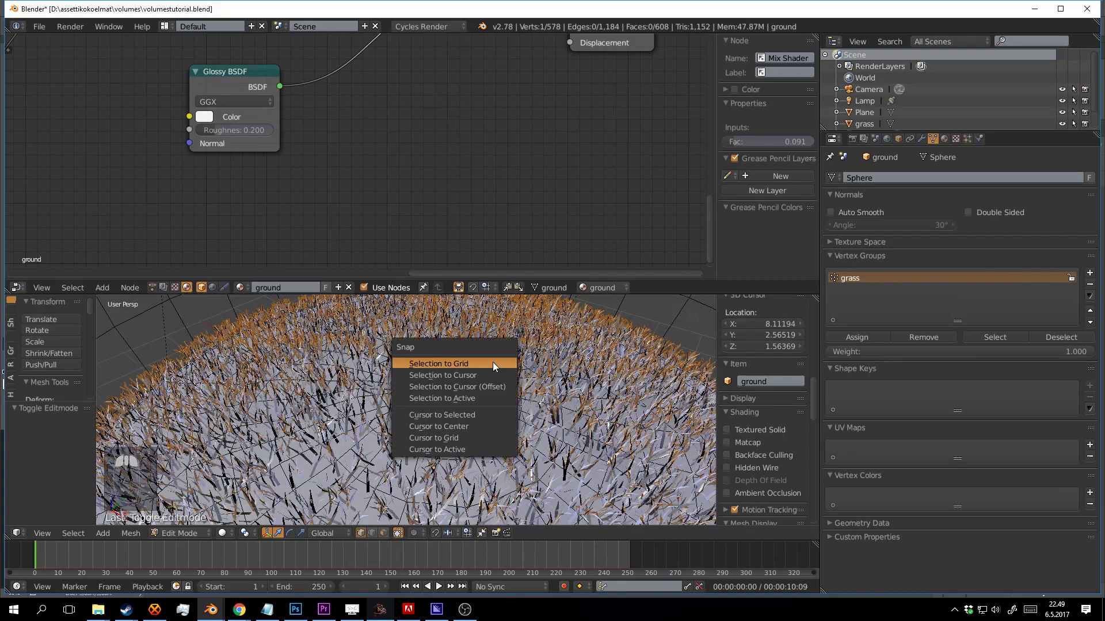
- Snap the 3D cursor to the selected top vertex, leave Edit Mode and zoom out
{"action": "key", "text": "shift+s"}
{"action": "key", "text": "Tab"}
{"action": "left_click_drag", "start_coordinate": [545, 417], "coordinate": [93, 158]}
- Bring up User Preferences to enable the Sapling tree add-on
{"action": "key", "text": "ctrl+s"}
{"action": "left_click_drag", "start_coordinate": [93, 159], "coordinate": [242, 82]}
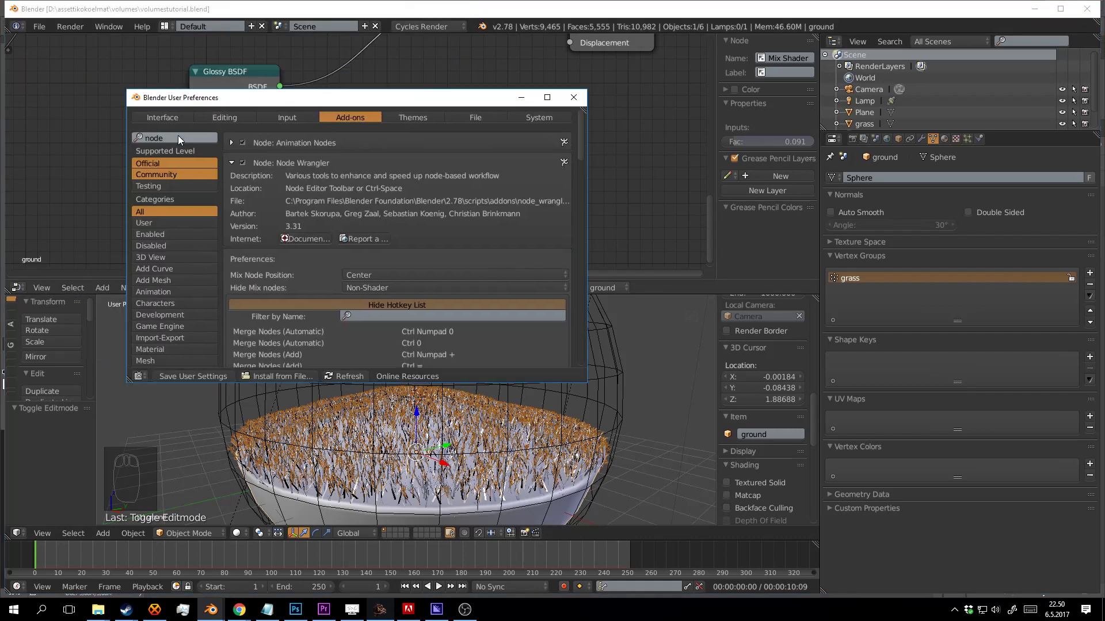
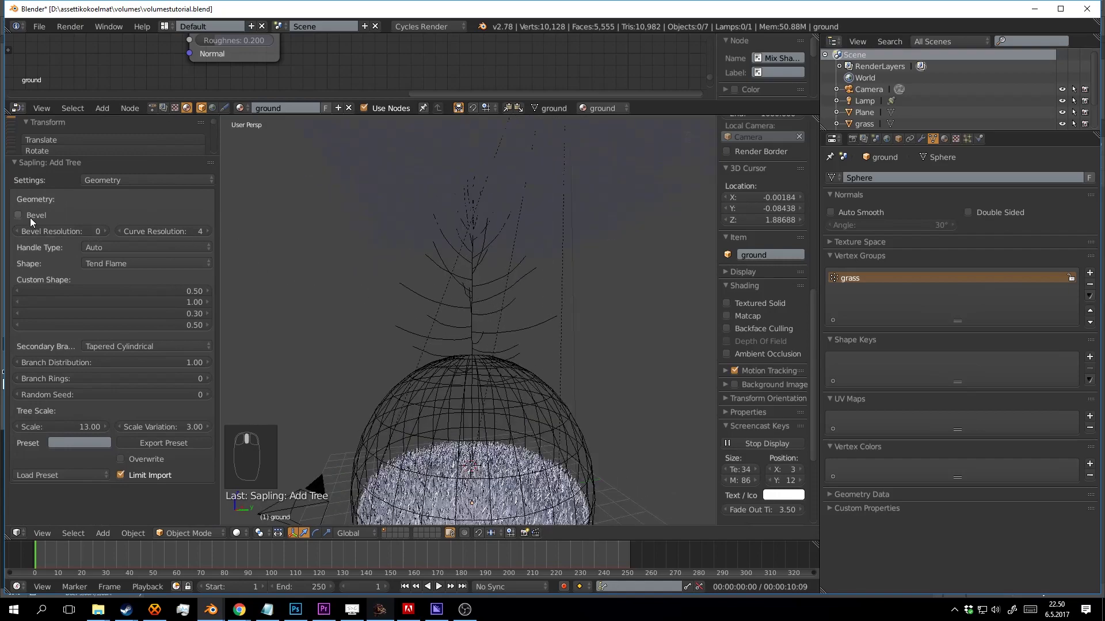
- Enable Bevel in the Sapling panel so the tree branches get solid thickness
{"action": "left_click_drag", "start_coordinate": [33, 223], "coordinate": [292, 255]}
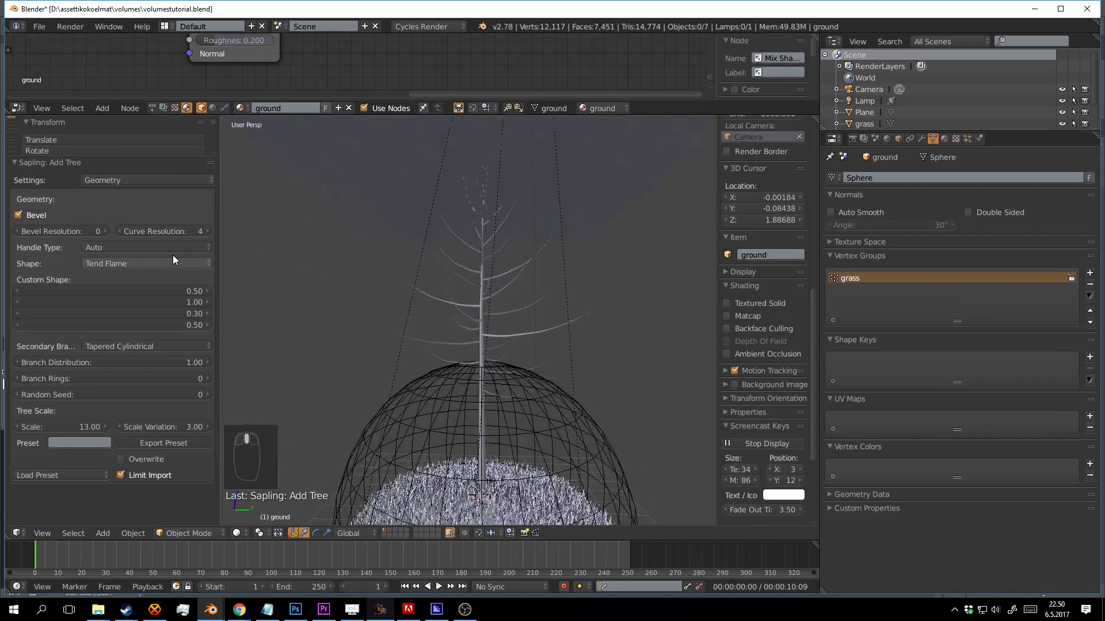
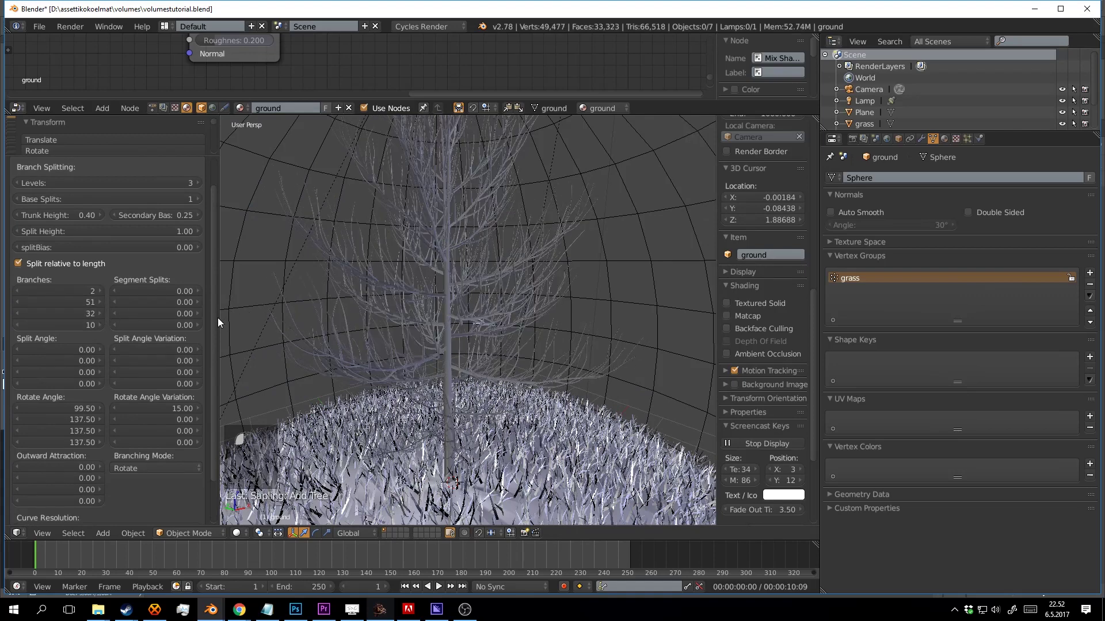
- Raise the Sapling branch splitting to three levels for a denser crown
{"action": "left_click_drag", "start_coordinate": [251, 298], "coordinate": [335, 268]}
{"action": "left_click_drag", "start_coordinate": [251, 298], "coordinate": [419, 251]}
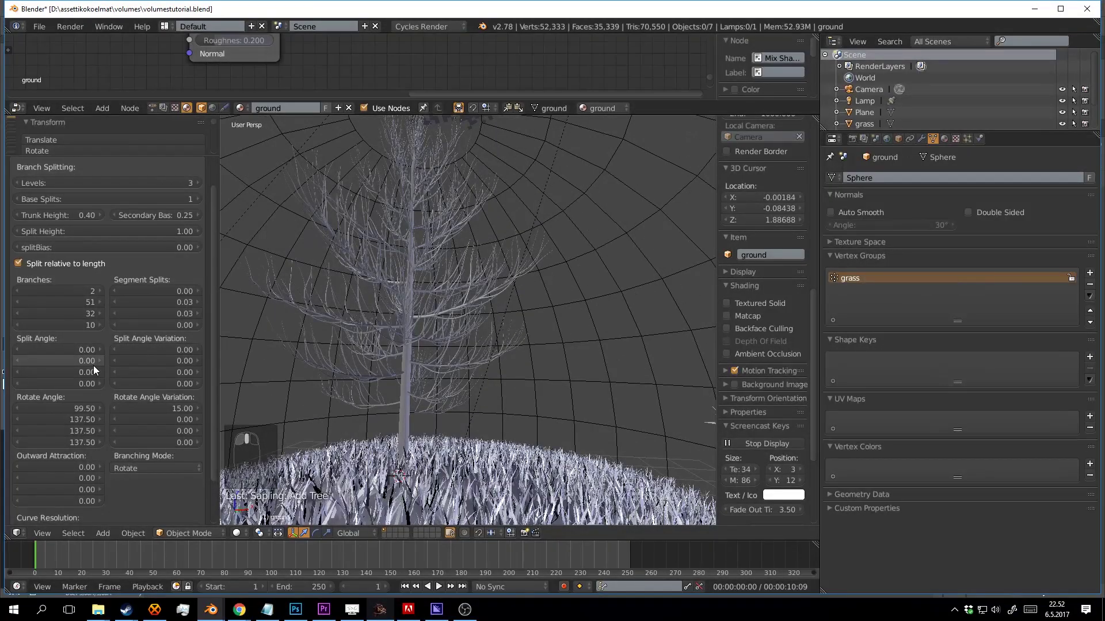
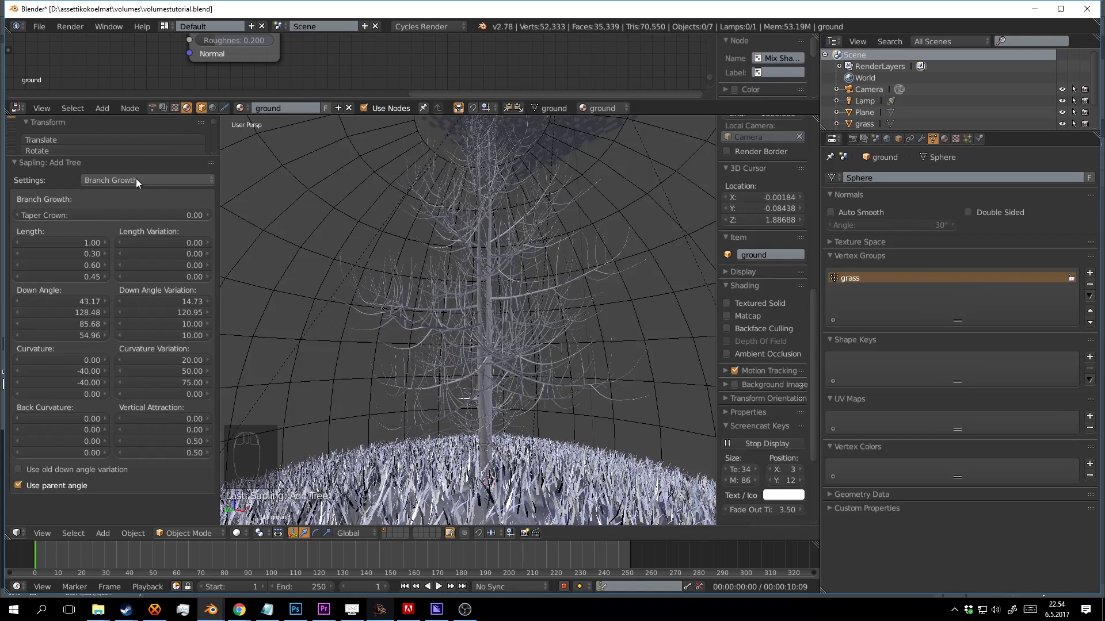
- Review the Sapling Branch Growth and Geometry settings and confirm the tree
{"action": "left_click_drag", "start_coordinate": [143, 149], "coordinate": [632, 270]}
{"action": "left_click_drag", "start_coordinate": [620, 271], "coordinate": [256, 272]}
{"action": "left_click_drag", "start_coordinate": [256, 272], "coordinate": [482, 283]}
{"action": "left_click_drag", "start_coordinate": [481, 283], "coordinate": [112, 170]}
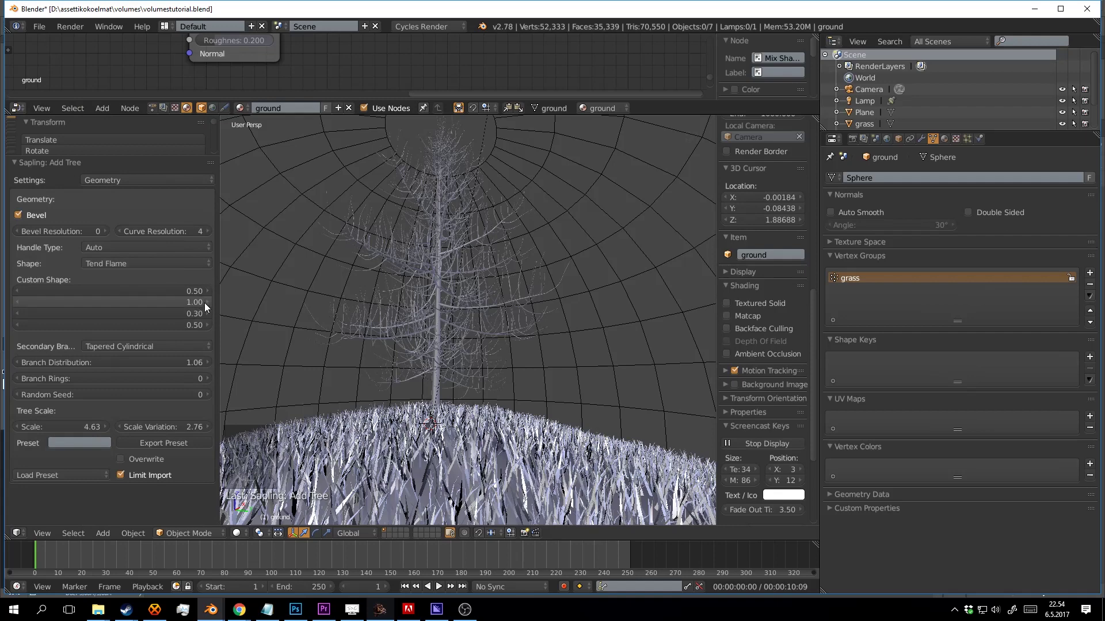
{"action": "left_click_drag", "start_coordinate": [213, 294], "coordinate": [196, 400]}
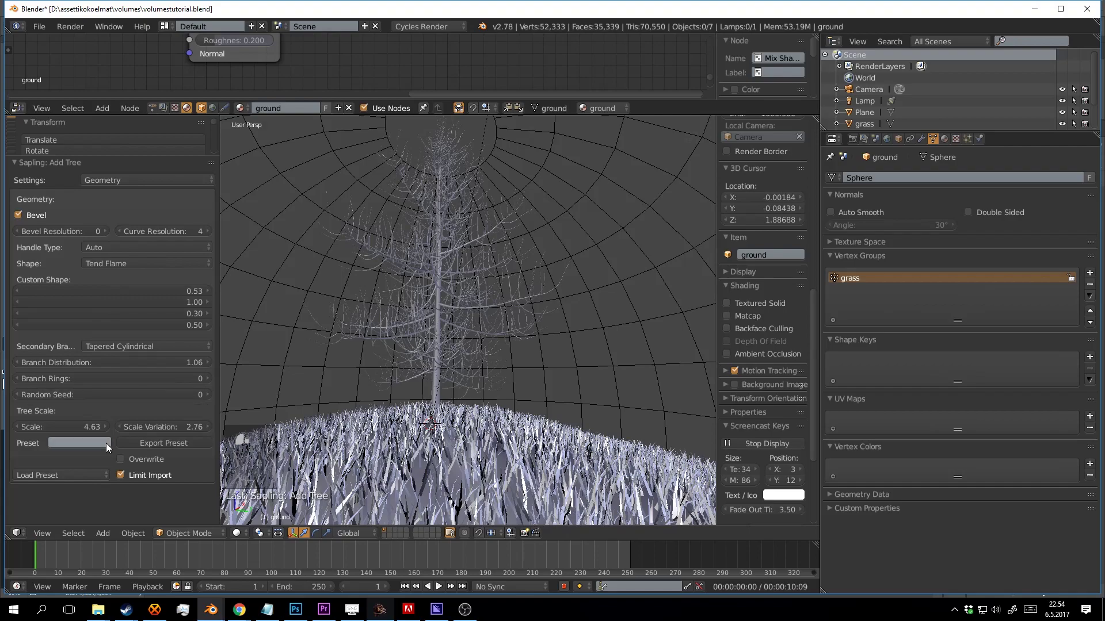
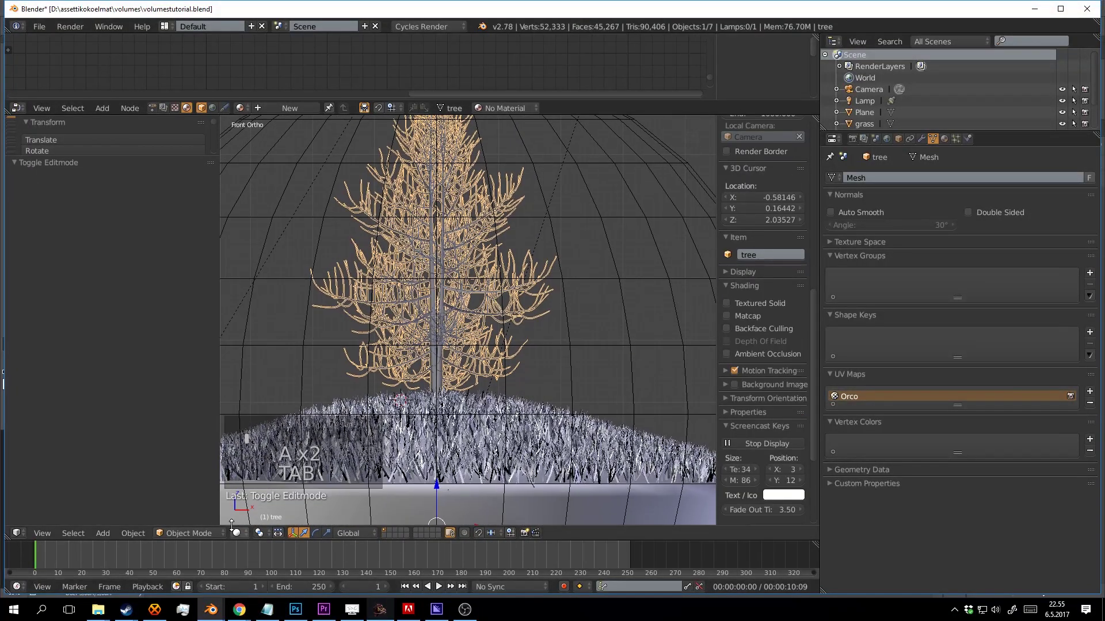
- Add a new vertex group on the tree and enter Weight Paint mode
{"action": "left_click", "coordinate": [220, 473]}
{"action": "left_click_drag", "start_coordinate": [485, 311], "coordinate": [529, 220]}
{"action": "key", "text": "f"}
- Weight-paint the outer branch tips of the tree into the group
{"action": "left_click_drag", "start_coordinate": [540, 260], "coordinate": [515, 332]}
{"action": "left_click_drag", "start_coordinate": [507, 315], "coordinate": [485, 110]}
{"action": "middle_click", "coordinate": [491, 146]}
{"action": "left_click_drag", "start_coordinate": [523, 243], "coordinate": [570, 403]}
{"action": "left_click_drag", "start_coordinate": [559, 244], "coordinate": [413, 294]}
{"action": "left_click_drag", "start_coordinate": [569, 345], "coordinate": [393, 428]}
{"action": "left_click_drag", "start_coordinate": [558, 325], "coordinate": [514, 229]}
{"action": "left_click_drag", "start_coordinate": [511, 337], "coordinate": [467, 339]}
{"action": "left_click_drag", "start_coordinate": [468, 381], "coordinate": [976, 297]}
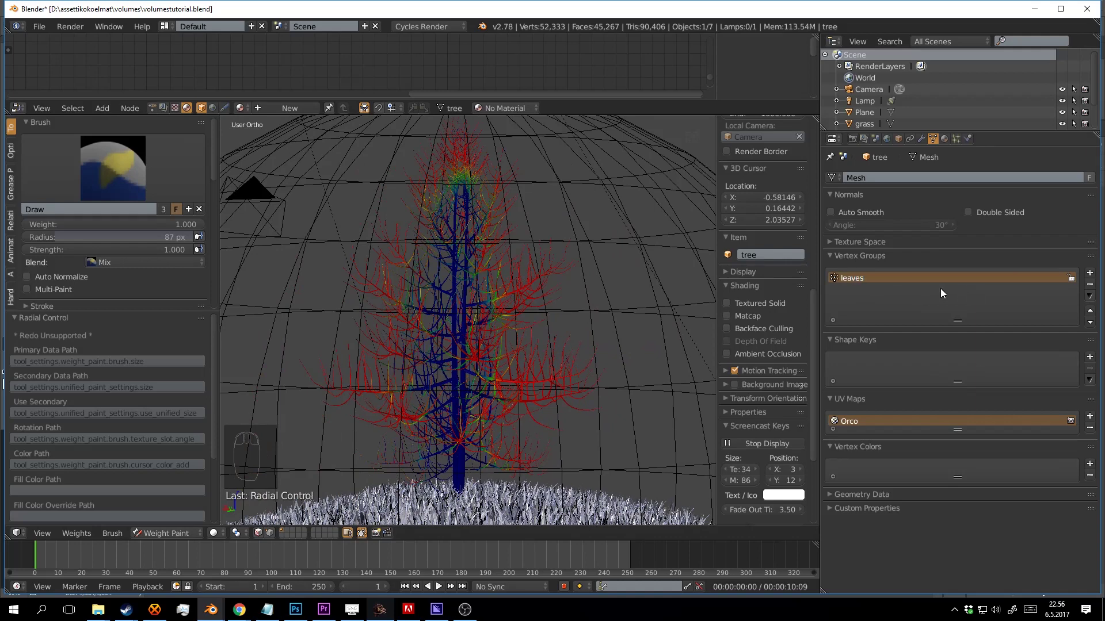
- Rename the vertex group to 'leaves' and return to Object mode
{"action": "left_click", "coordinate": [179, 525]}
{"action": "left_click_drag", "start_coordinate": [477, 373], "coordinate": [564, 342]}
{"action": "key", "text": "ctrl+s"}
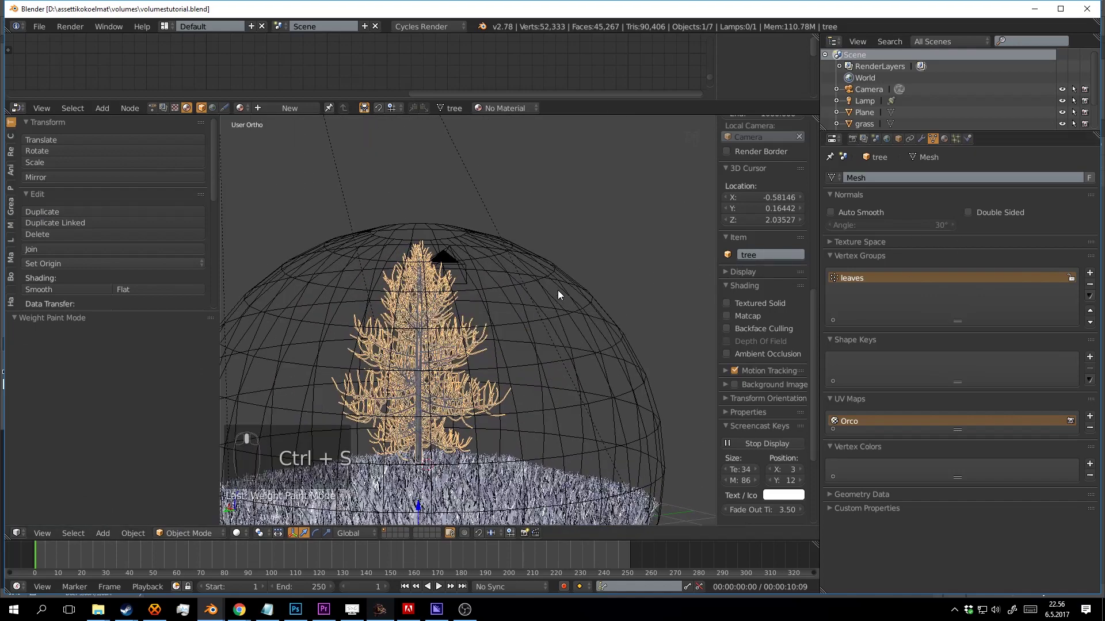
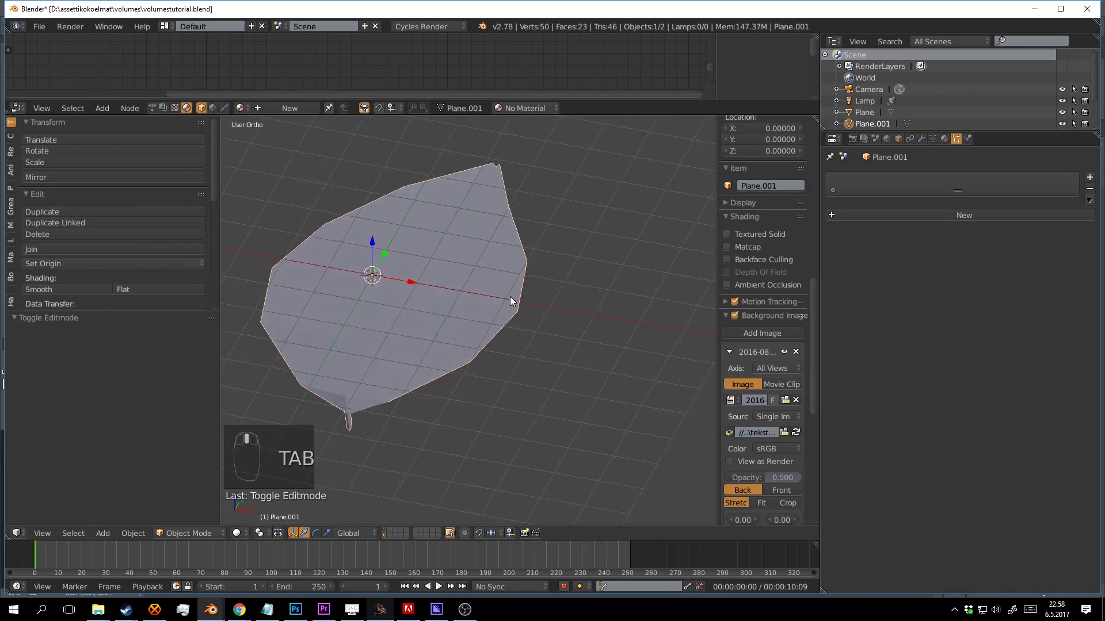
- Select all 14 faces of the leaf mesh in Edit Mode and bring up UV Mapping
{"action": "key", "text": "ctrl+s"}
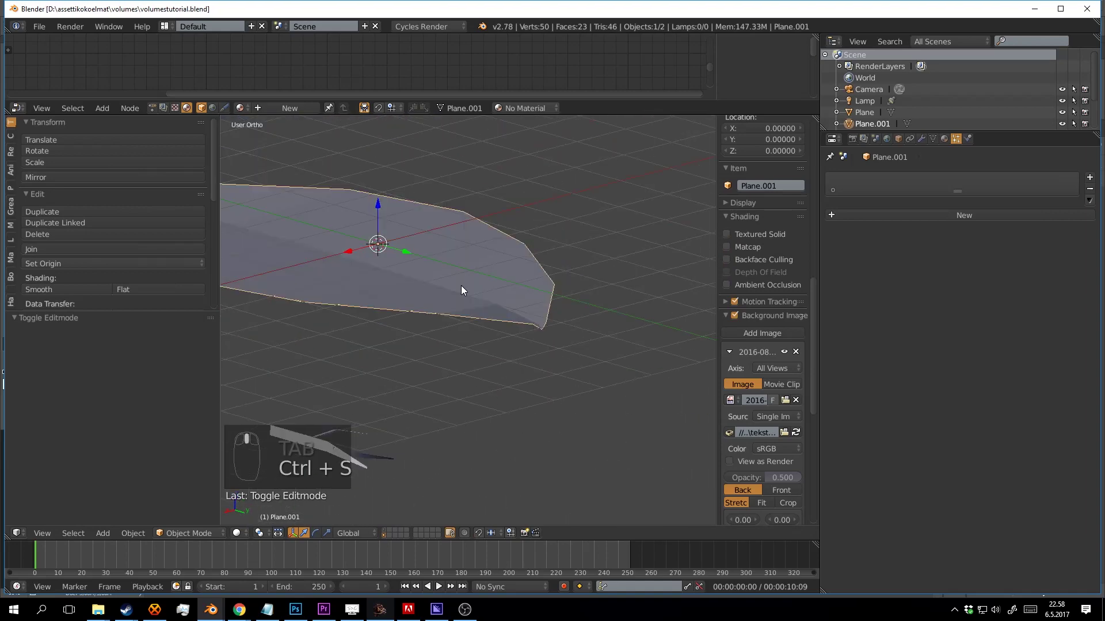
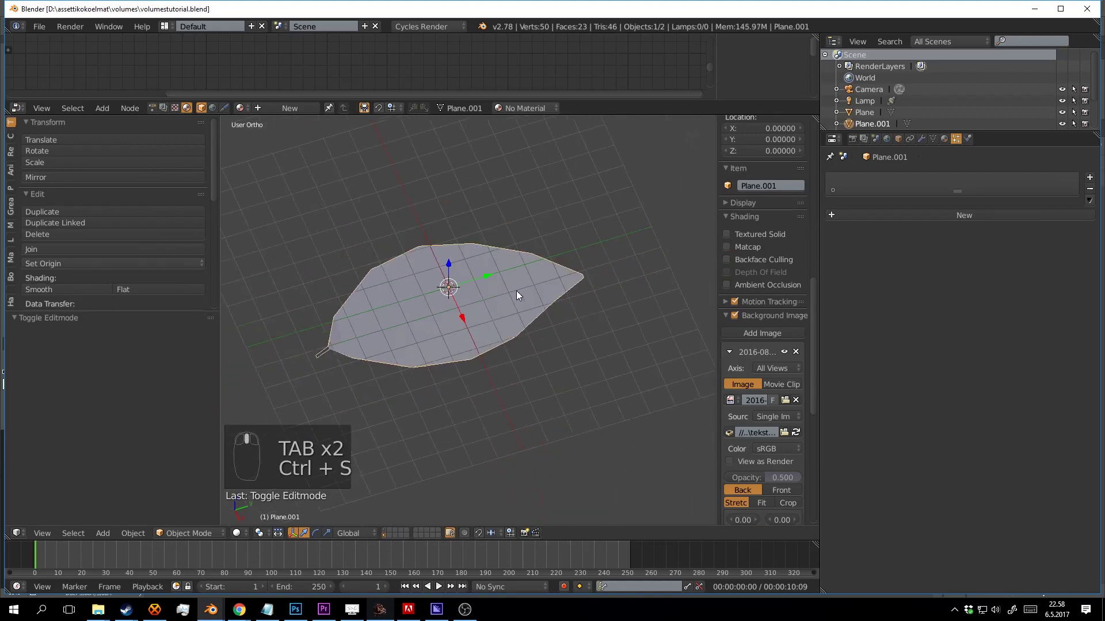
{"action": "key", "text": "Tab"}
{"action": "key", "text": "a"}
{"action": "key", "text": "a"}
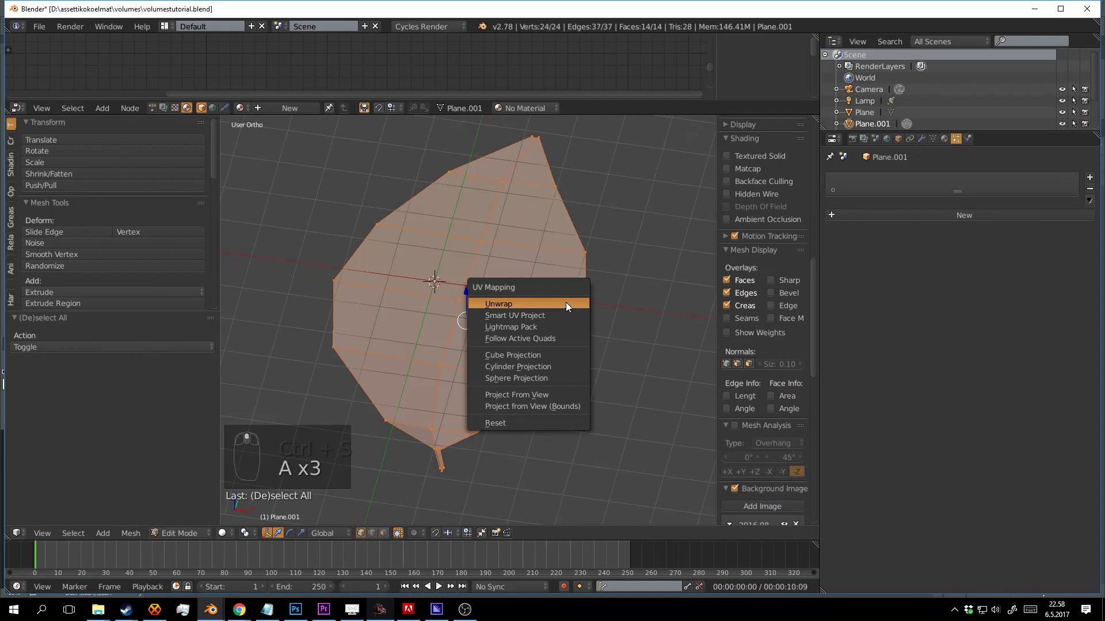
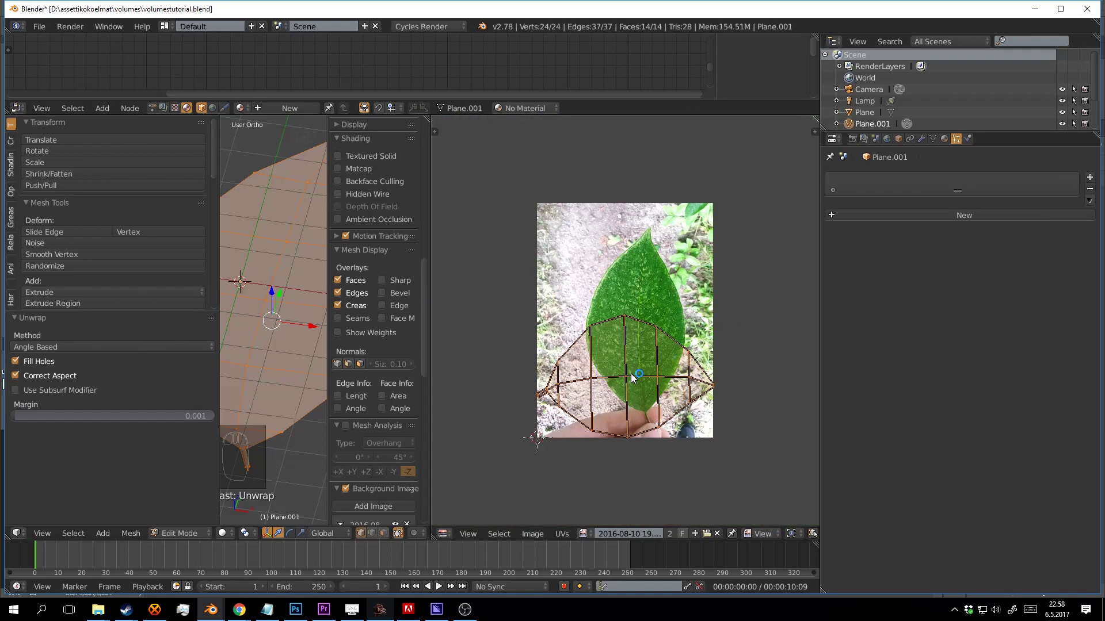
- Move and rotate the leaf UV layout so it lies over the leaf in the photo
{"action": "key", "text": "a"}
{"action": "left_click_drag", "start_coordinate": [692, 386], "coordinate": [699, 353]}
{"action": "key", "text": "a"}
{"action": "key", "text": "r"}
{"action": "key", "text": "g"}
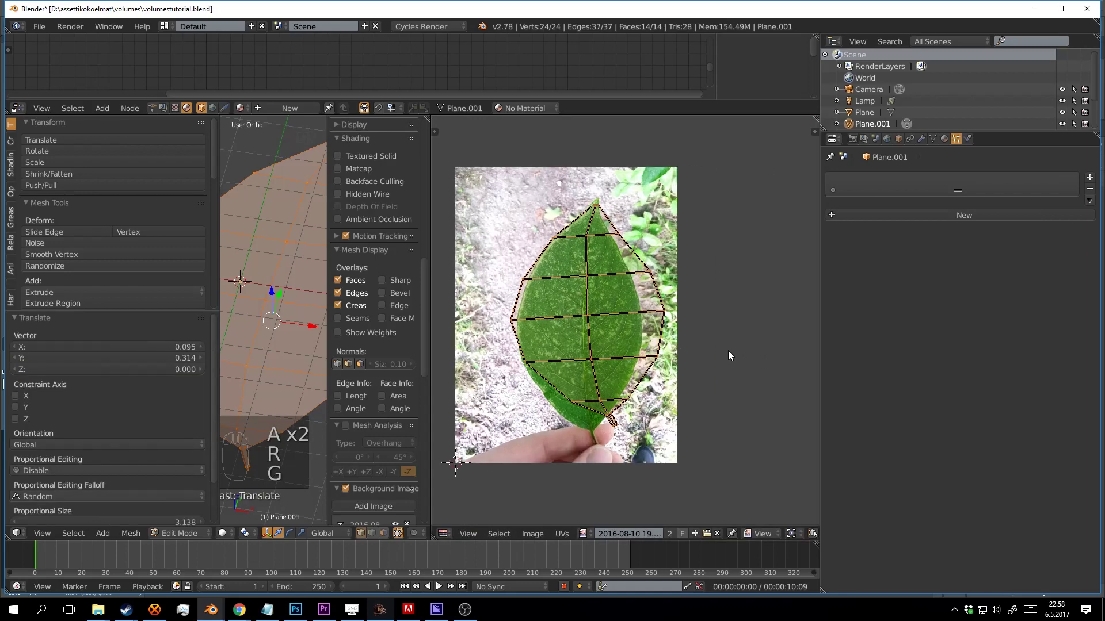
- Scale the UVs along X and Y until they follow the photographed leaf's outline
{"action": "key", "text": "s"}
{"action": "middle_click", "coordinate": [731, 354]}
{"action": "key", "text": "g"}
{"action": "key", "text": "r"}
{"action": "key", "text": "s"}
{"action": "key", "text": "g"}
{"action": "key", "text": "s"}
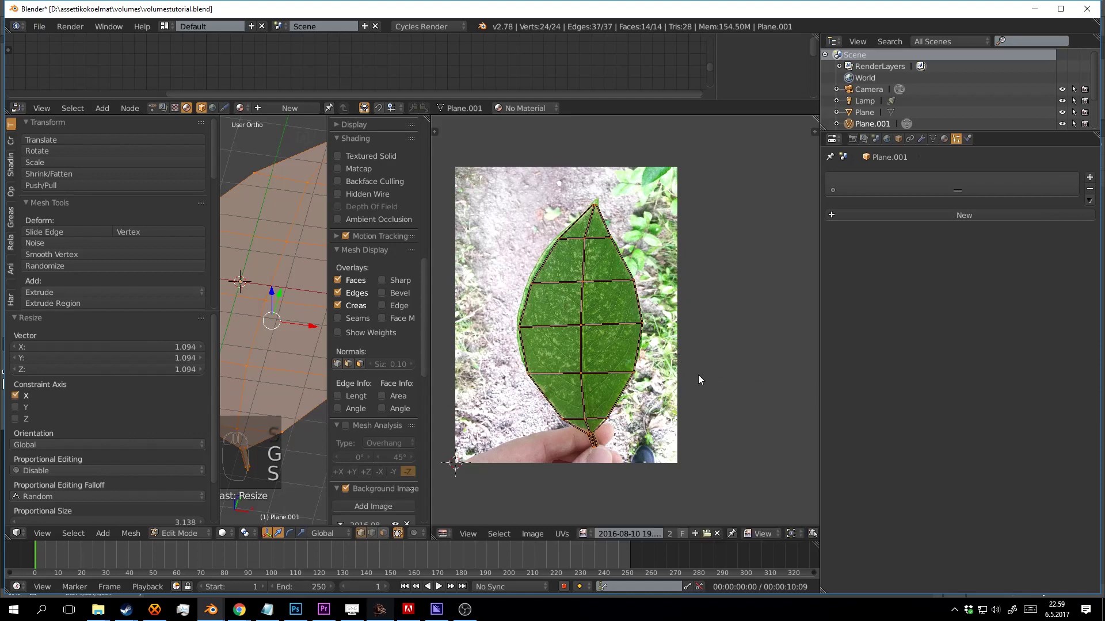
{"action": "key", "text": "s"}
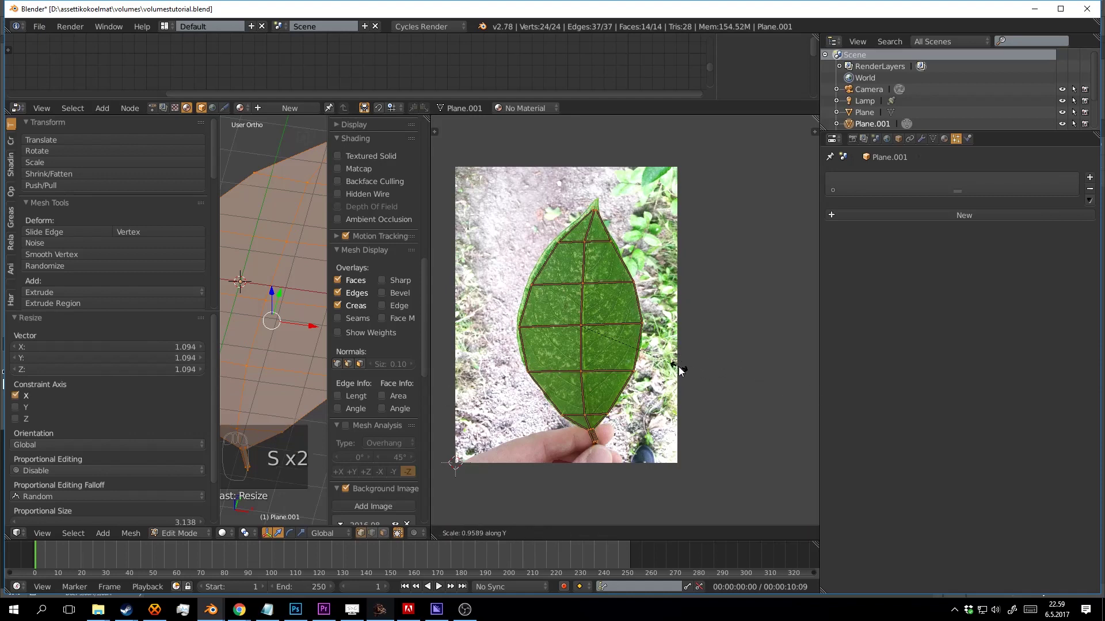
{"action": "key", "text": "g"}
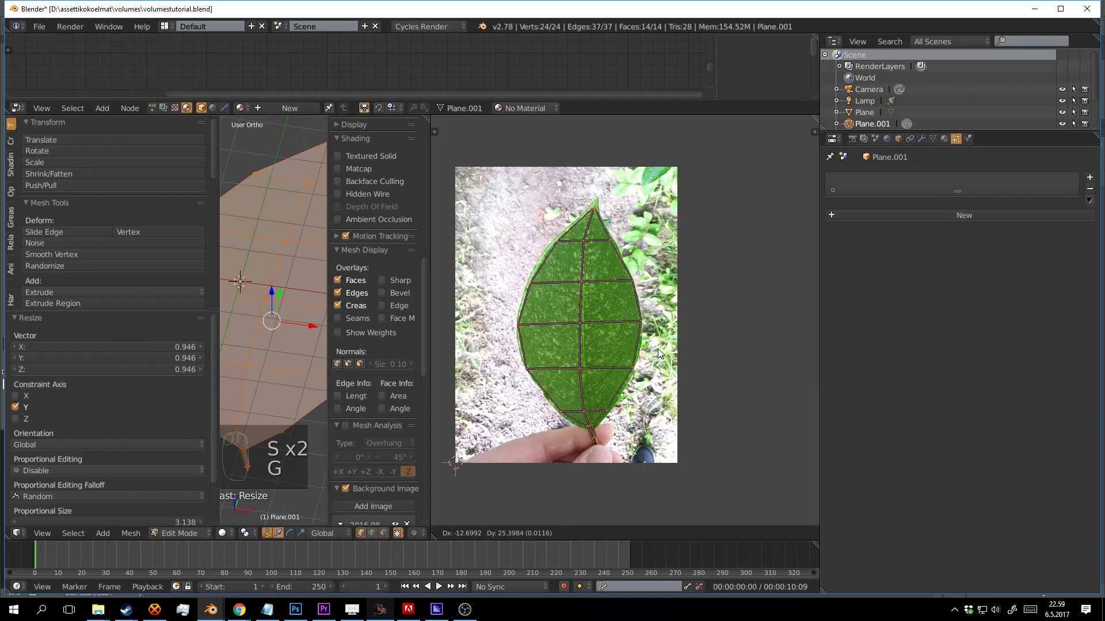
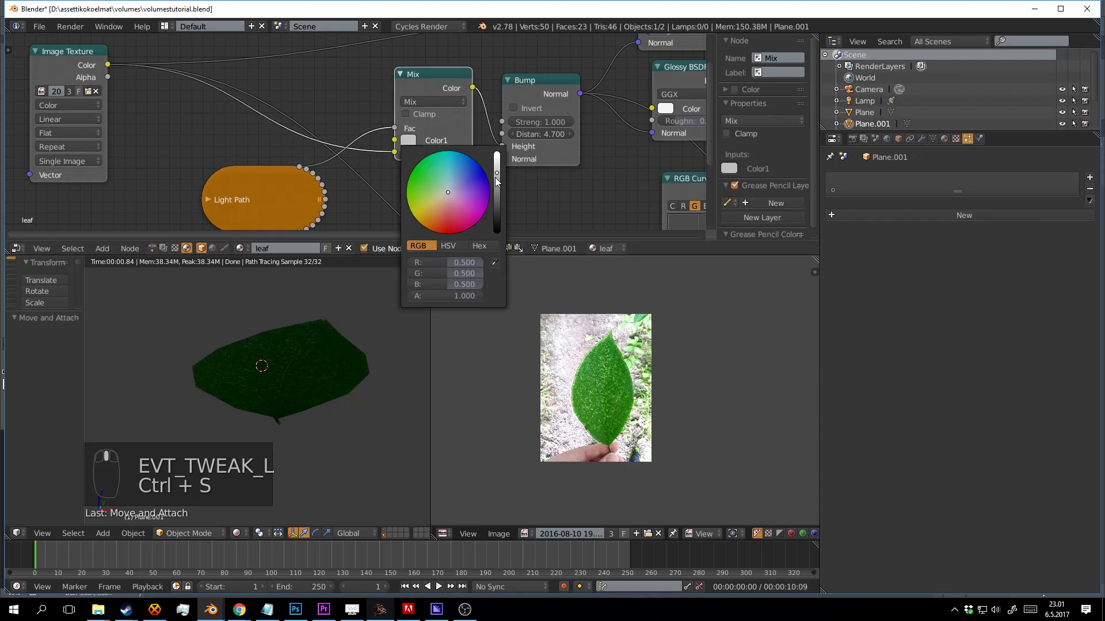
- Adjust the leaf material's Mix node colour and save the file
{"action": "left_click", "coordinate": [499, 180]}
{"action": "left_click_drag", "start_coordinate": [519, 203], "coordinate": [382, 185]}
{"action": "left_click_drag", "start_coordinate": [342, 342], "coordinate": [343, 151]}
{"action": "left_click_drag", "start_coordinate": [342, 150], "coordinate": [293, 391]}
{"action": "key", "text": "ctrl+s"}
{"action": "left_click_drag", "start_coordinate": [370, 352], "coordinate": [293, 390]}
- Toggle edit mode and rendered shading to check the leaf, rename it 'leaf', and save
{"action": "key", "text": "Tab"}
{"action": "key", "text": "Tab"}
{"action": "key", "text": "shift+z"}
{"action": "left_click_drag", "start_coordinate": [292, 386], "coordinate": [962, 146]}
{"action": "key", "text": "ctrl+s"}
{"action": "left_click_drag", "start_coordinate": [311, 371], "coordinate": [961, 146]}
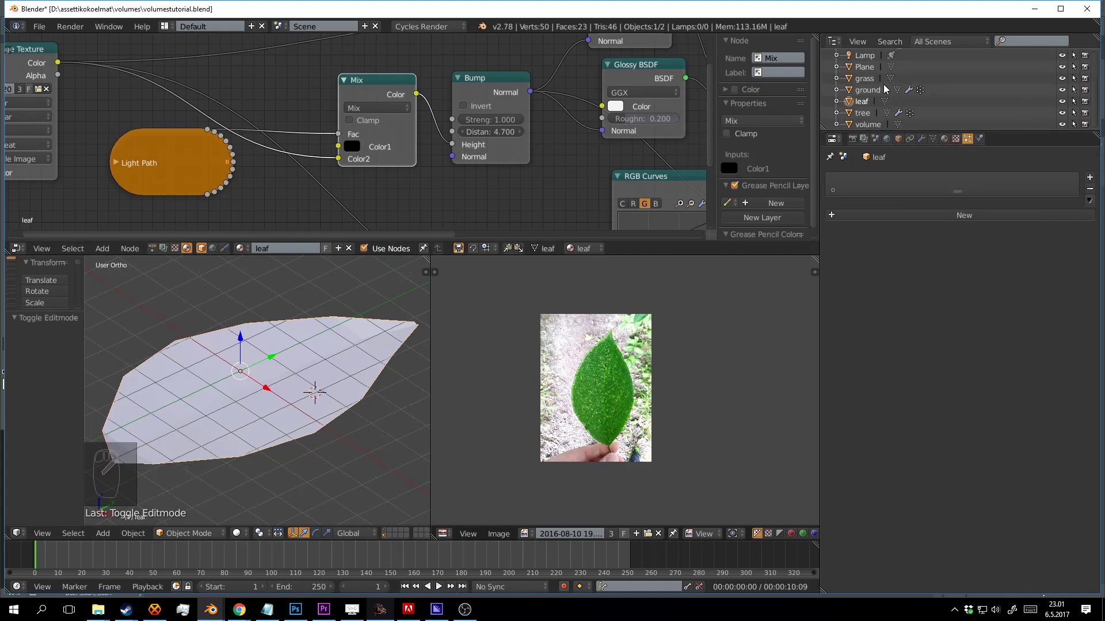
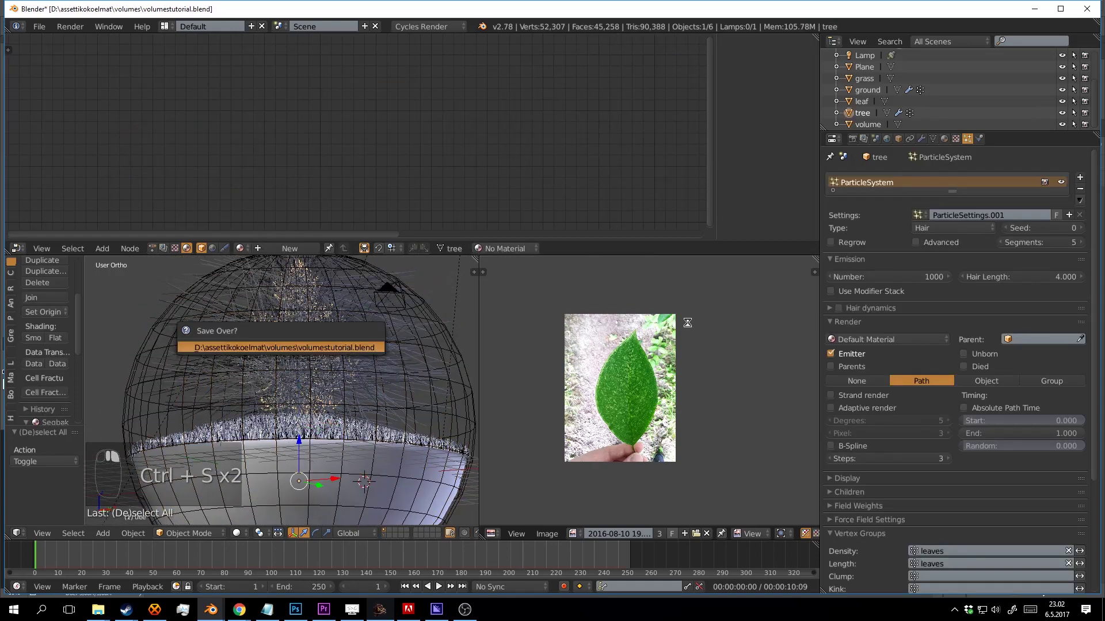
- Render the tree's particles as the leaf object at size 0.05 with scale enabled
{"action": "key", "text": "ctrl+s"}
{"action": "left_click_drag", "start_coordinate": [996, 347], "coordinate": [976, 386]}
{"action": "scroll", "scroll_direction": "down", "scroll_amount": 3}
{"action": "middle_click", "coordinate": [365, 326]}
{"action": "key", "text": "a"}
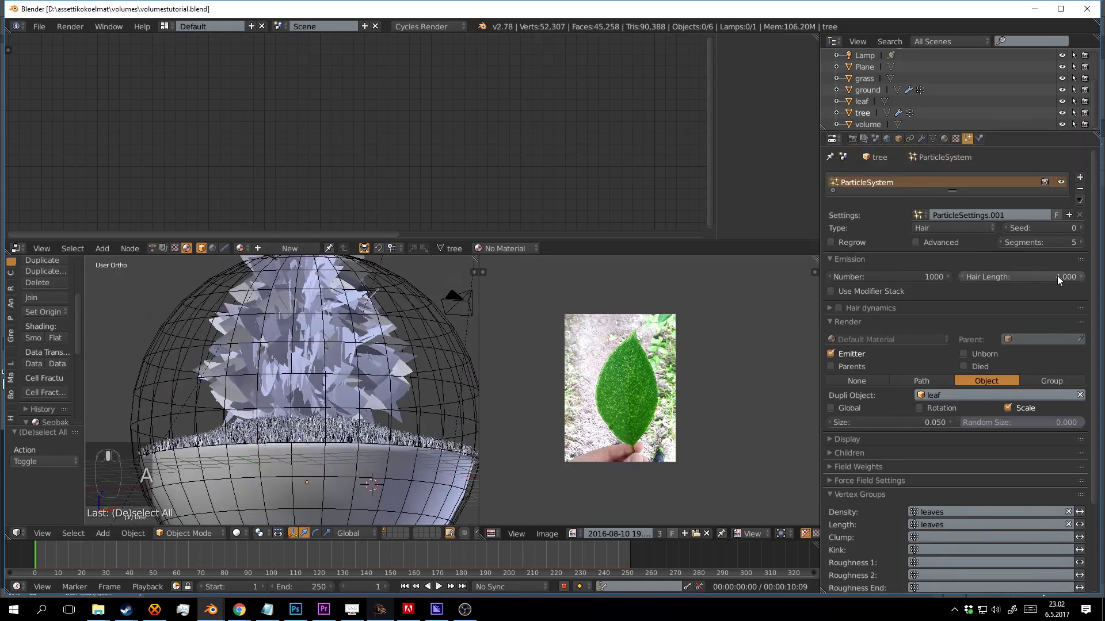
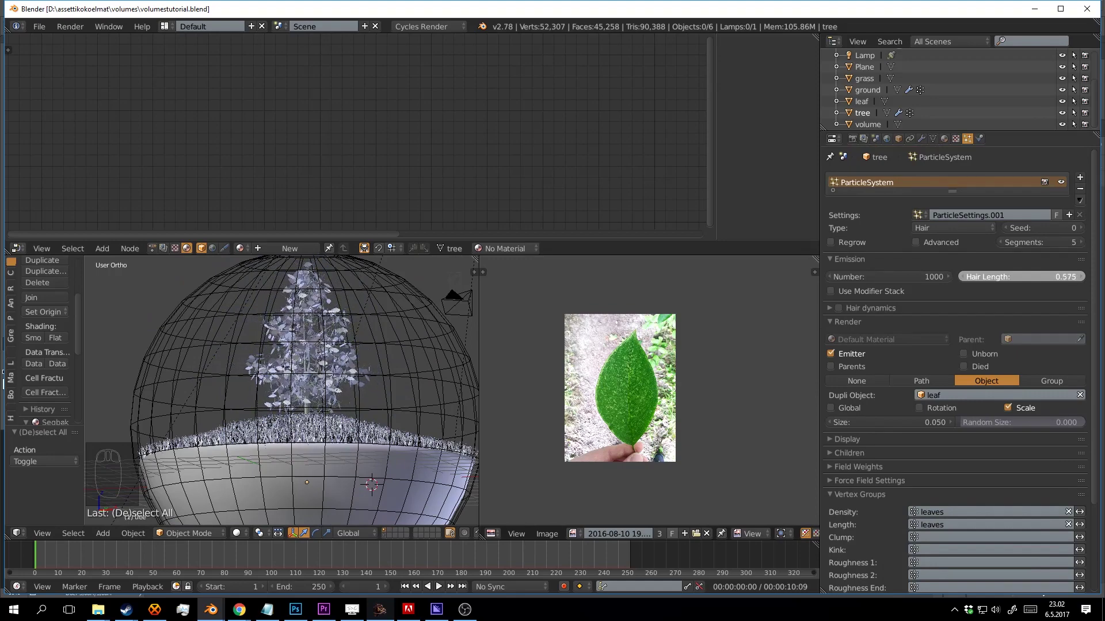
- Shorten the hair length to 0.479 and check the leaves in rendered shading, saving as it goes
{"action": "left_click_drag", "start_coordinate": [319, 344], "coordinate": [953, 247]}
{"action": "key", "text": "ctrl+s"}
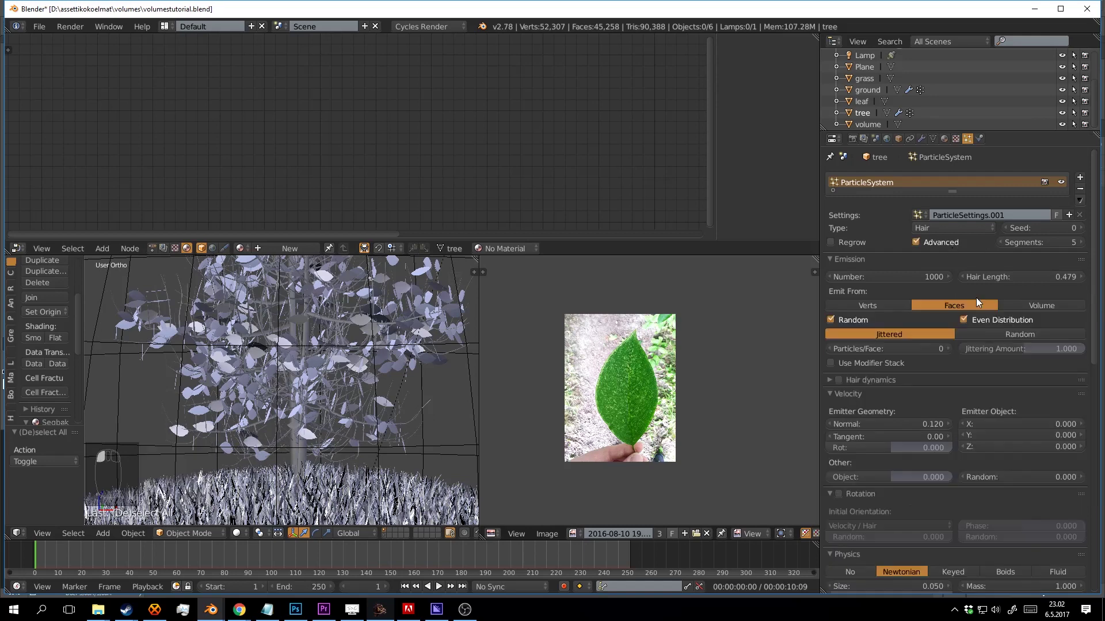
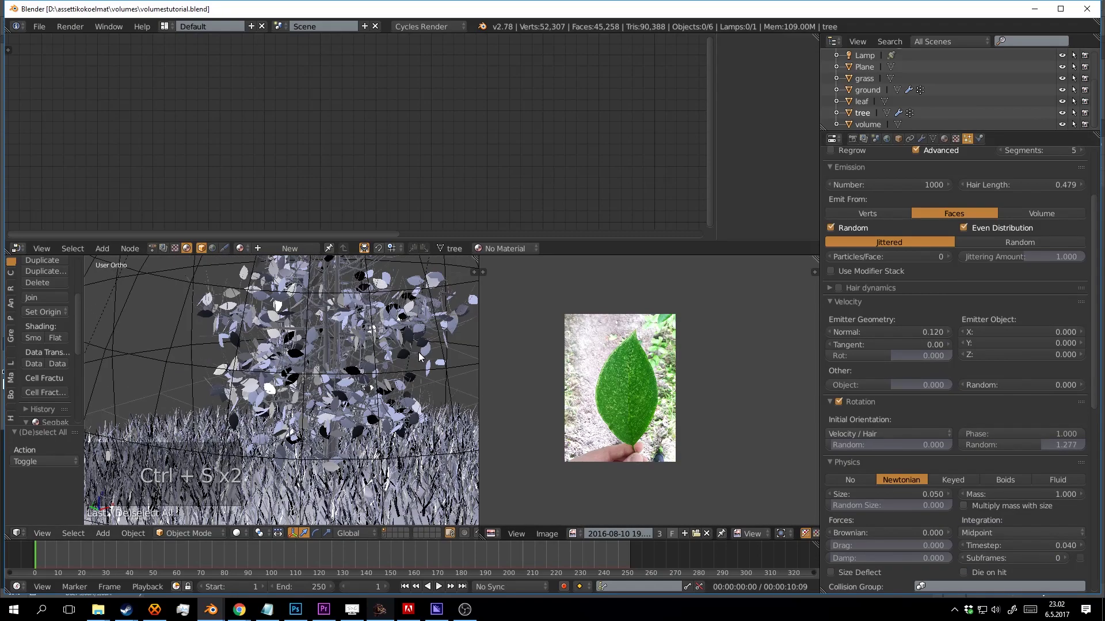
{"action": "key", "text": "shift+z"}
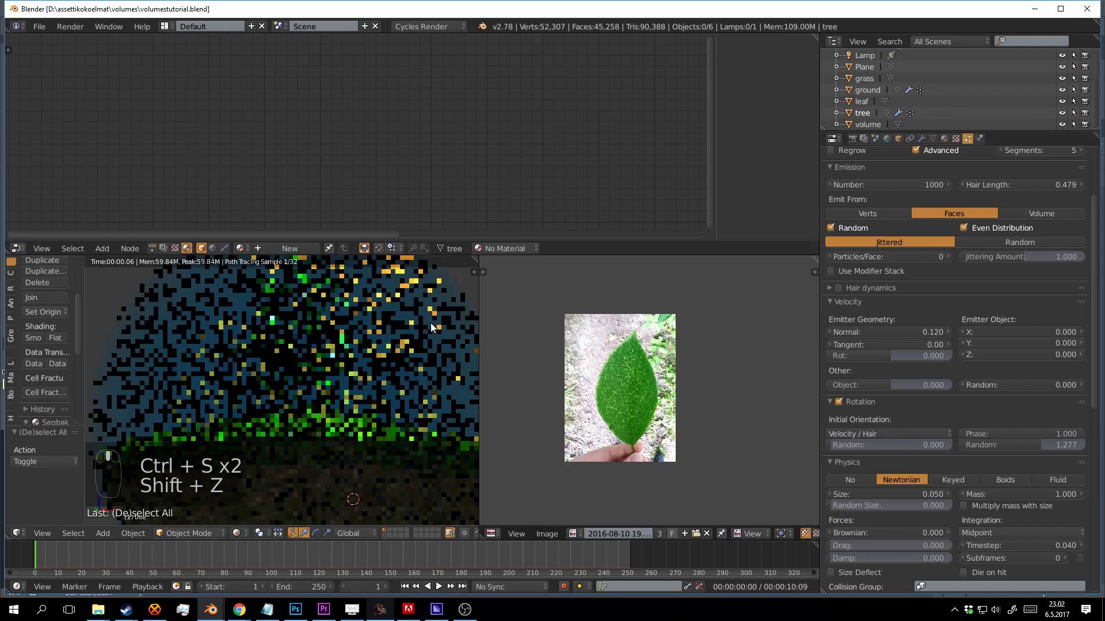
{"action": "left_click_drag", "start_coordinate": [439, 327], "coordinate": [339, 279]}
{"action": "key", "text": "shift+z"}
{"action": "key", "text": "ctrl+s"}
{"action": "middle_click", "coordinate": [430, 342]}
{"action": "key", "text": "ctrl+s"}
- Raise the particle count to 5000, recheck the render, then bring up the leaf material nodes
{"action": "left_click_drag", "start_coordinate": [339, 279], "coordinate": [938, 279]}
{"action": "left_click_drag", "start_coordinate": [403, 362], "coordinate": [446, 381]}
{"action": "key", "text": "a"}
{"action": "key", "text": "ctrl+s"}
{"action": "key", "text": "shift+z"}
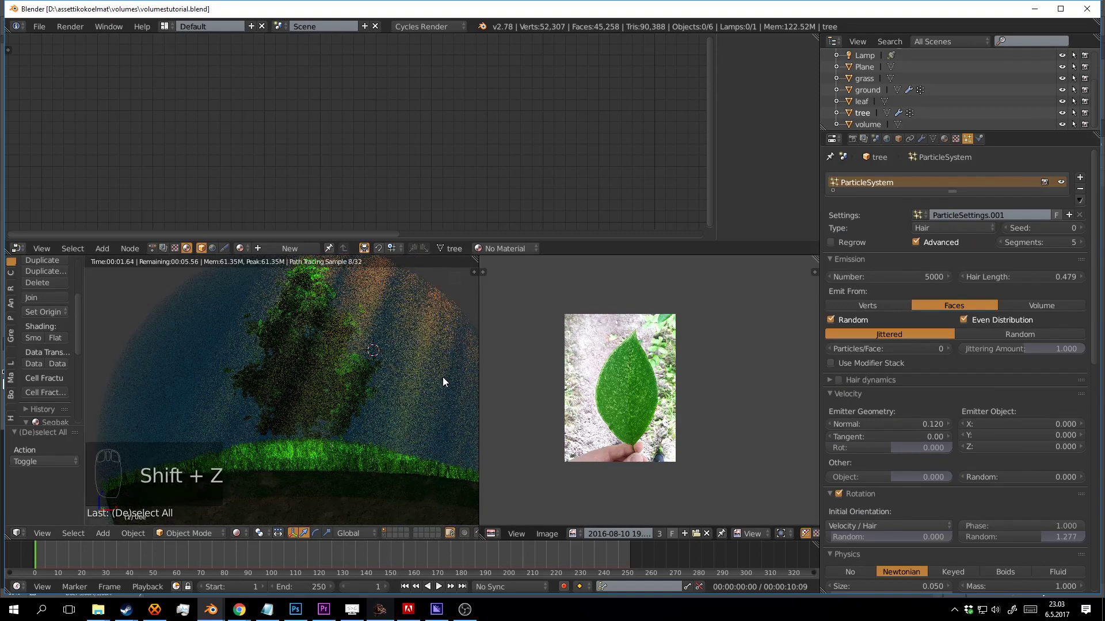
{"action": "key", "text": "shift+z"}
{"action": "key", "text": "ctrl+s"}
{"action": "left_click_drag", "start_coordinate": [438, 368], "coordinate": [384, 540]}
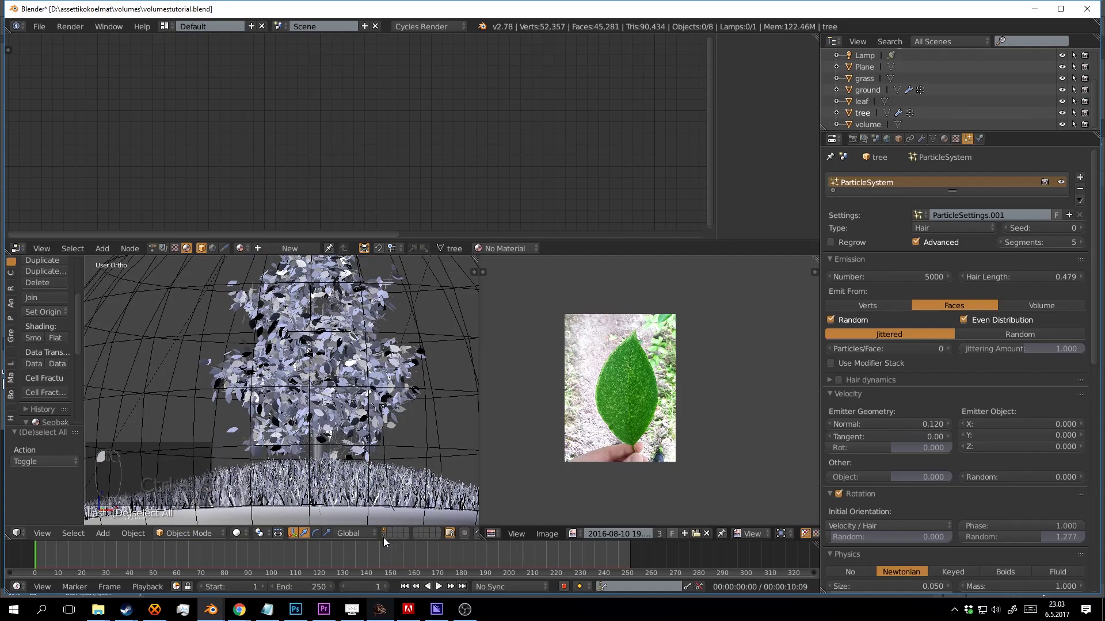
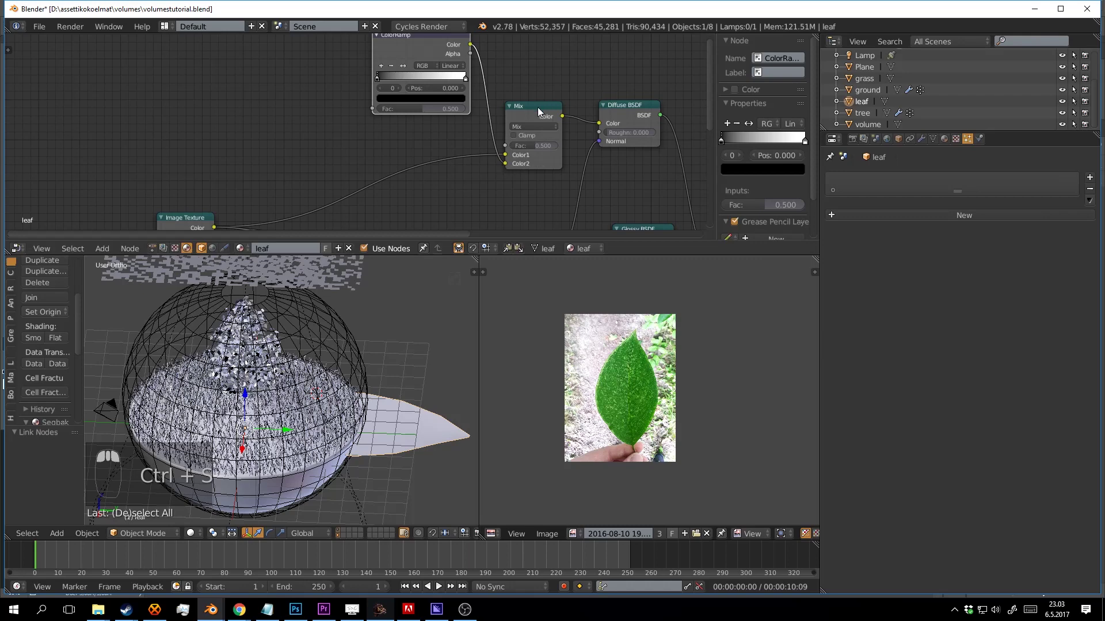
- Rearrange the ColorRamp and Mix nodes feeding the leaf's Diffuse BSDF and add a Mix node
{"action": "left_click_drag", "start_coordinate": [408, 279], "coordinate": [223, 486]}
{"action": "left_click_drag", "start_coordinate": [413, 326], "coordinate": [453, 205]}
{"action": "key", "text": "ctrl+b"}
{"action": "key", "text": "shift+z"}
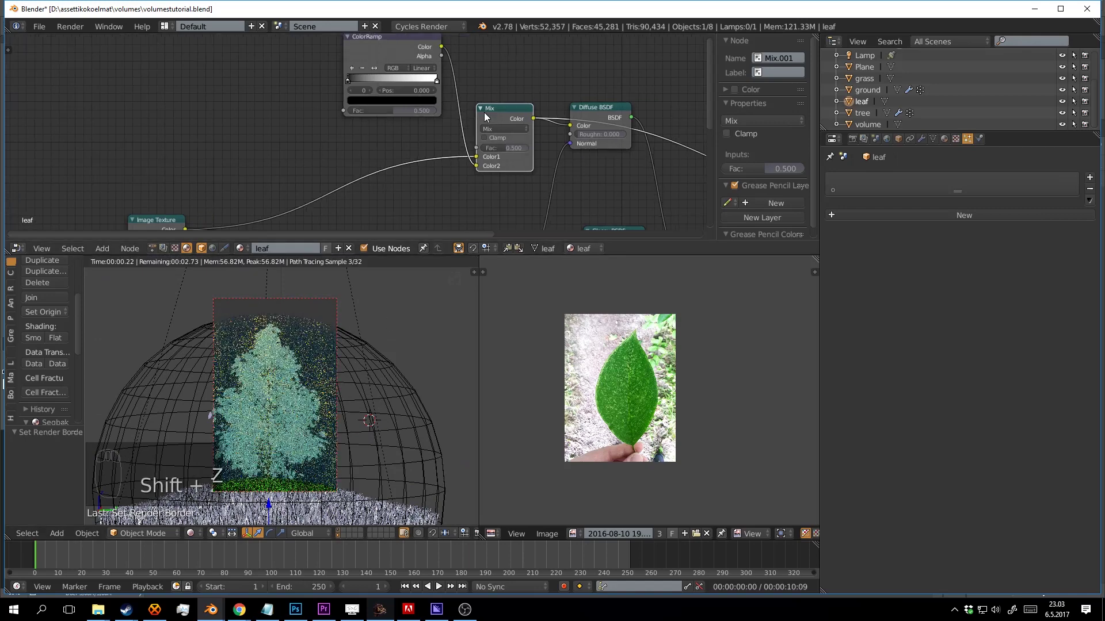
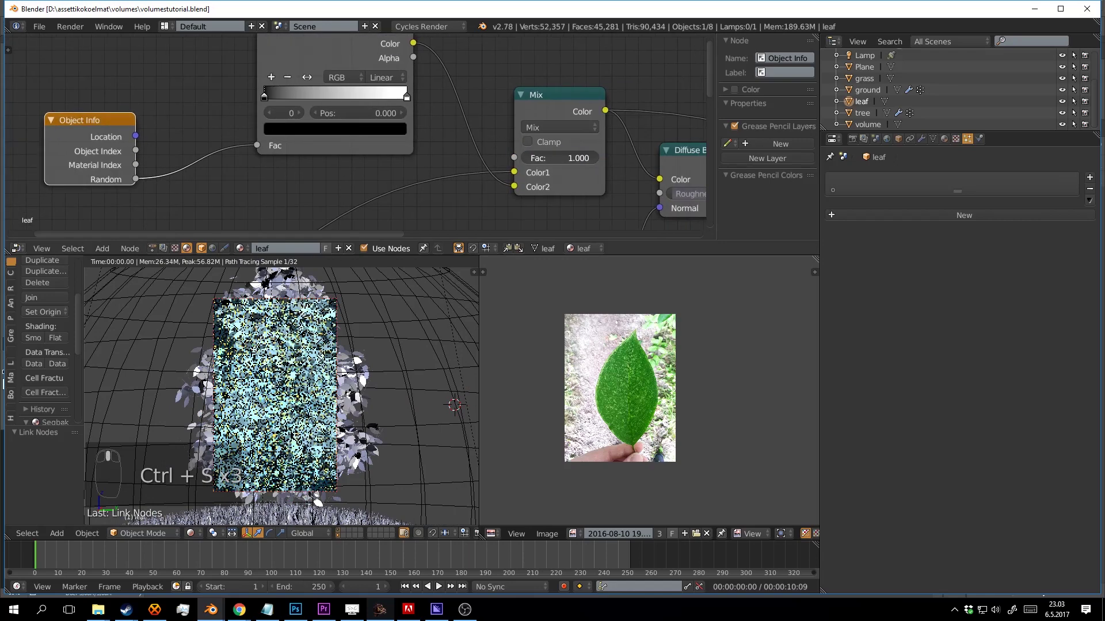
- Set the leaf's Mix node blend type to Overlay and save
{"action": "key", "text": "ctrl+s"}
{"action": "key", "text": "ctrl+s"}
{"action": "key", "text": "ctrl+s"}
{"action": "left_click_drag", "start_coordinate": [364, 347], "coordinate": [369, 352]}
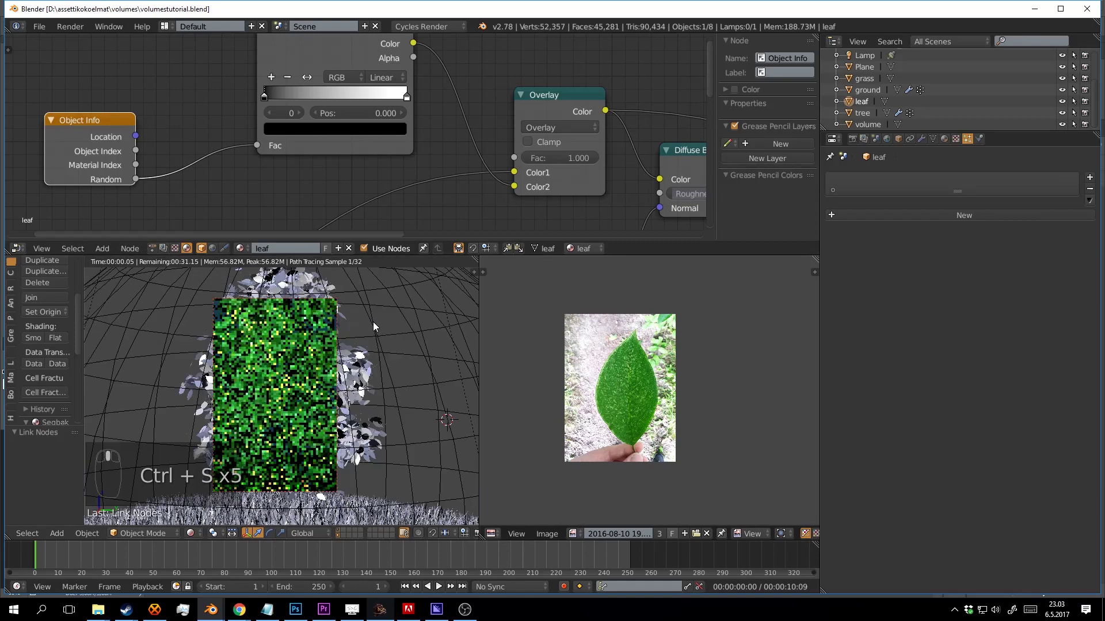
{"action": "key", "text": "ctrl+s"}
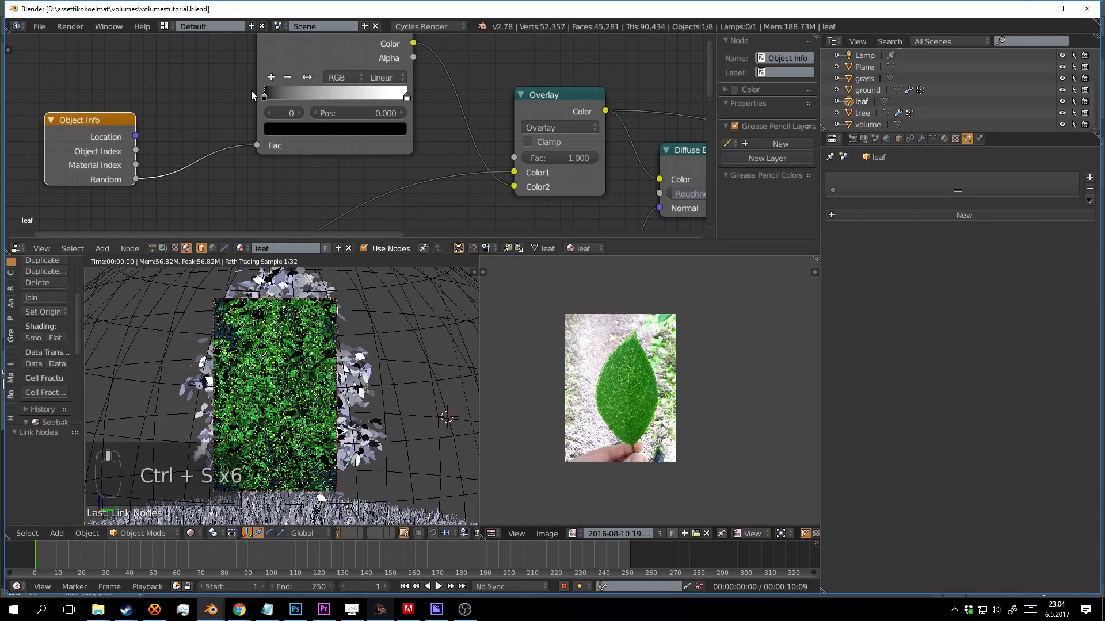
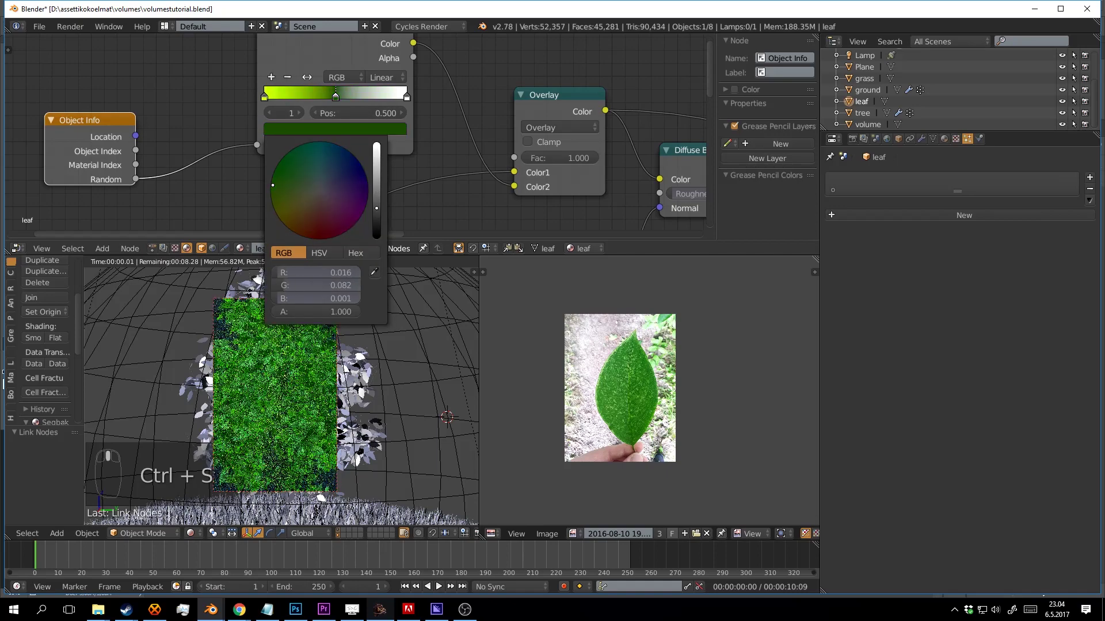
- Give the ColorRamp a yellow-green stop and a dark green stop at about 0.736
{"action": "left_click_drag", "start_coordinate": [411, 104], "coordinate": [303, 241]}
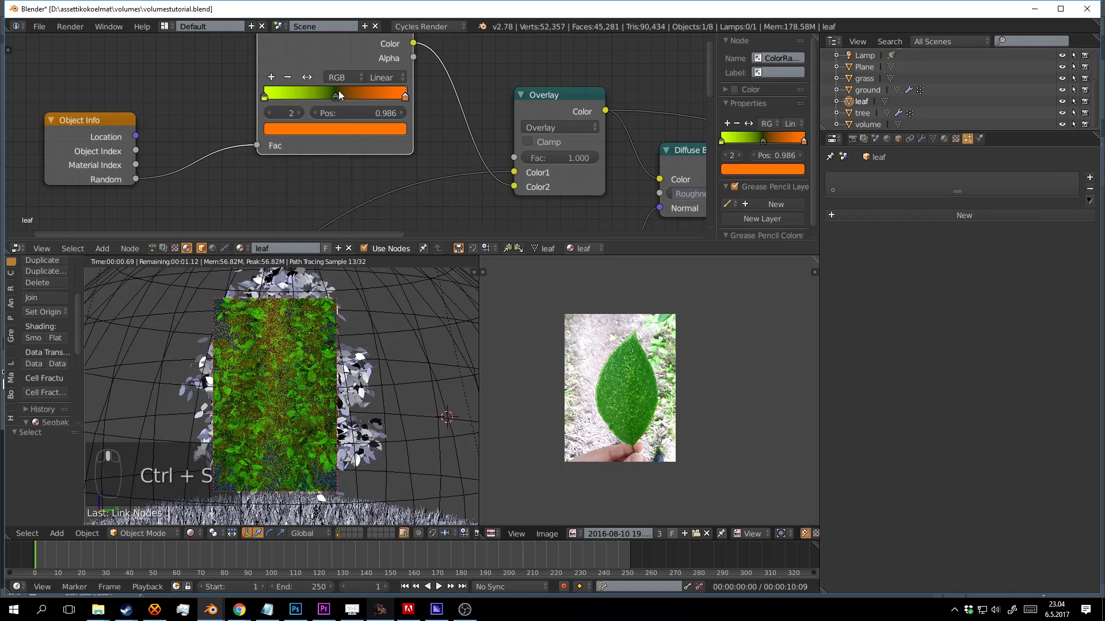
{"action": "left_click_drag", "start_coordinate": [345, 102], "coordinate": [319, 100]}
- Review the leaf shader tree, check the camera view in rendered shading, and save
{"action": "middle_click", "coordinate": [377, 102]}
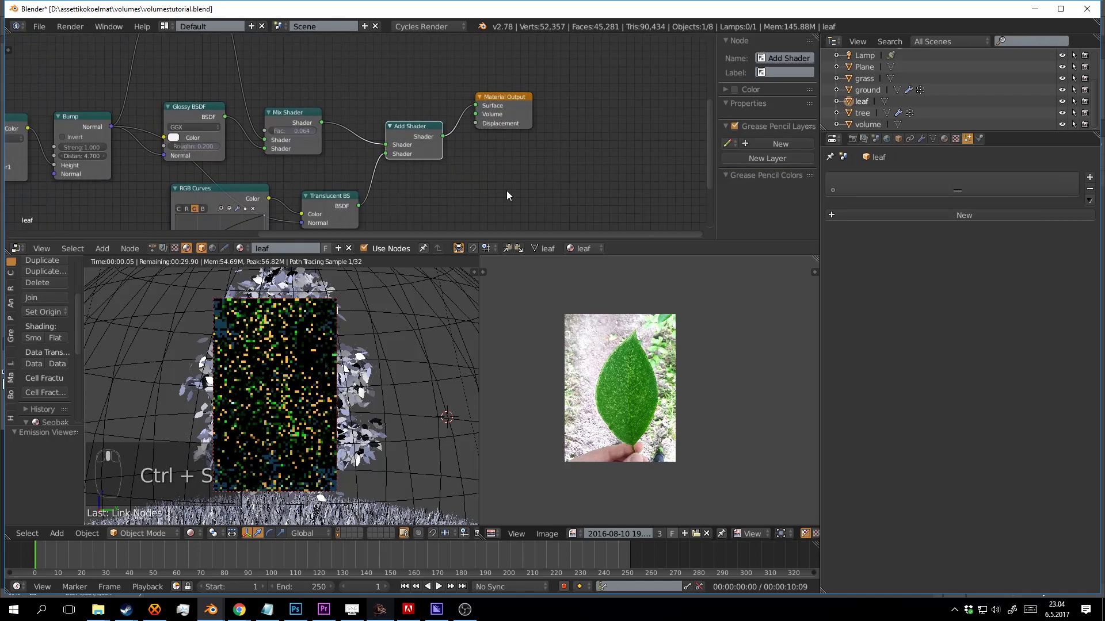
{"action": "left_click_drag", "start_coordinate": [366, 340], "coordinate": [379, 354]}
{"action": "middle_click", "coordinate": [374, 354]}
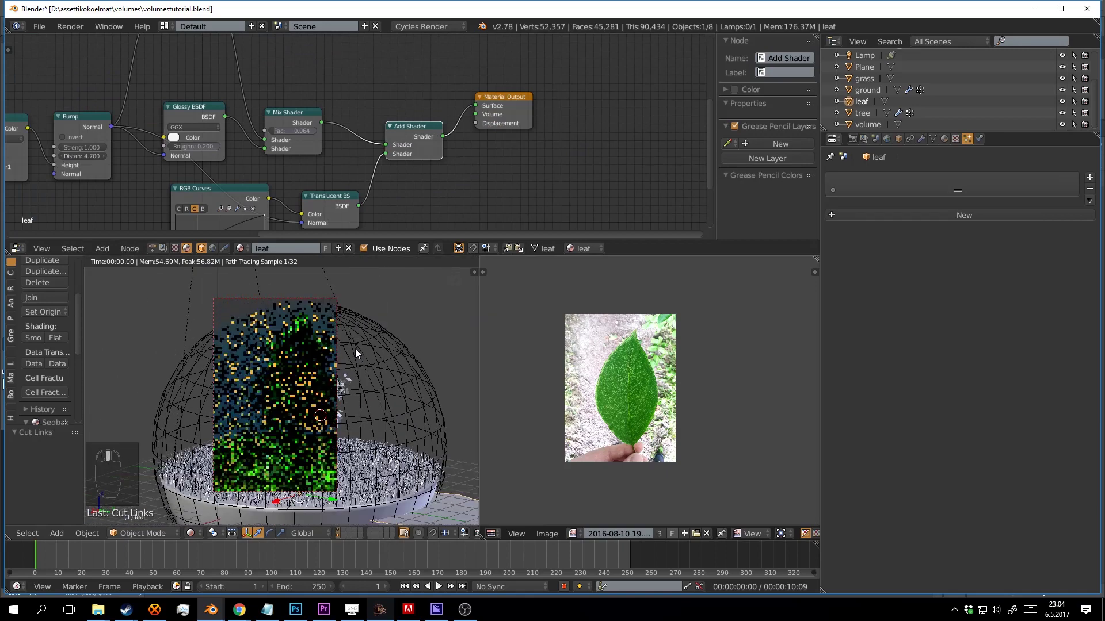
{"action": "key", "text": "KP_0"}
{"action": "middle_click", "coordinate": [357, 346]}
{"action": "key", "text": "shift+z"}
{"action": "left_click_drag", "start_coordinate": [359, 344], "coordinate": [371, 333]}
{"action": "key", "text": "ctrl+alt+b"}
{"action": "middle_click", "coordinate": [362, 374]}
{"action": "key", "text": "ctrl+s"}
{"action": "key", "text": "ctrl+s"}
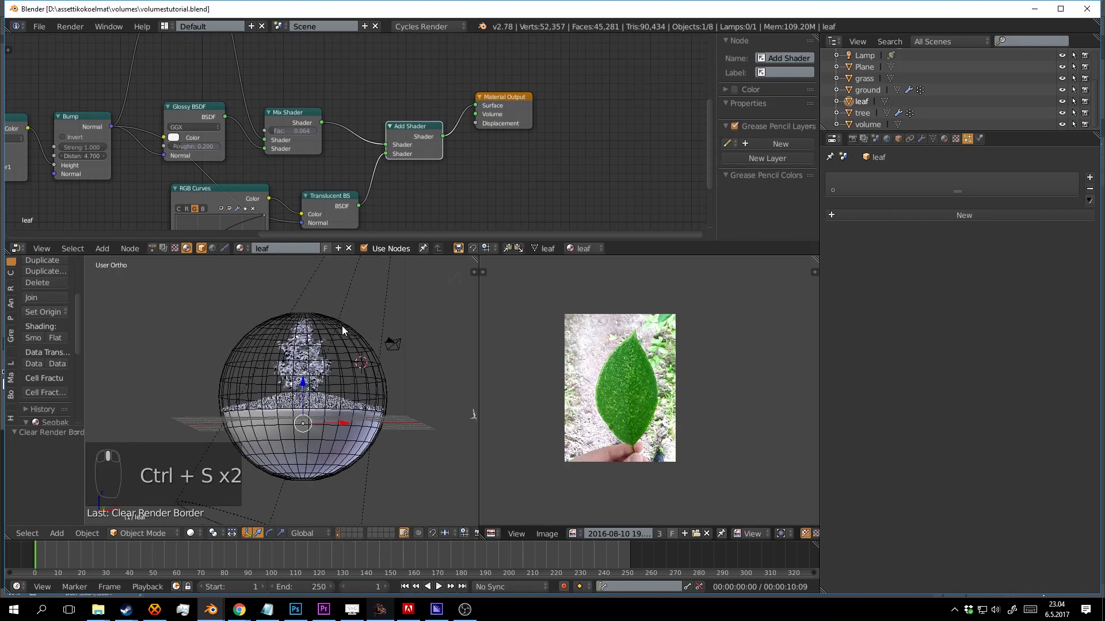
{"action": "key", "text": "ctrl+s"}
- Make the camera the active object and reposition it to about (1.65, -27.79, 6.02)
{"action": "left_click_drag", "start_coordinate": [374, 354], "coordinate": [371, 342]}
{"action": "key", "text": "ctrl+alt+KP_0"}
{"action": "scroll", "scroll_direction": "up", "scroll_amount": 3}
{"action": "scroll", "scroll_direction": "up", "scroll_amount": 3}
{"action": "key", "text": "shift+f"}
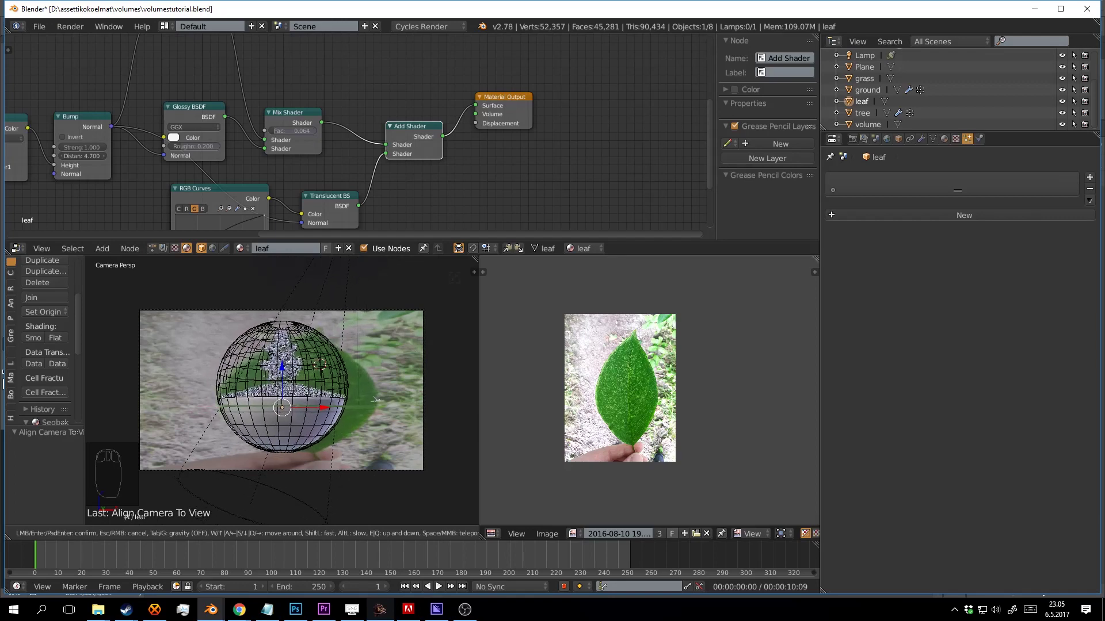
{"action": "left_click_drag", "start_coordinate": [378, 359], "coordinate": [449, 380]}
{"action": "key", "text": "ctrl+s"}
{"action": "left_click_drag", "start_coordinate": [450, 364], "coordinate": [440, 282]}
- Raise the camera to about Z 6.02 and tilt it to roughly 80.7° X, 5.1° Z rotation
{"action": "key", "text": "g"}
{"action": "key", "text": "r"}
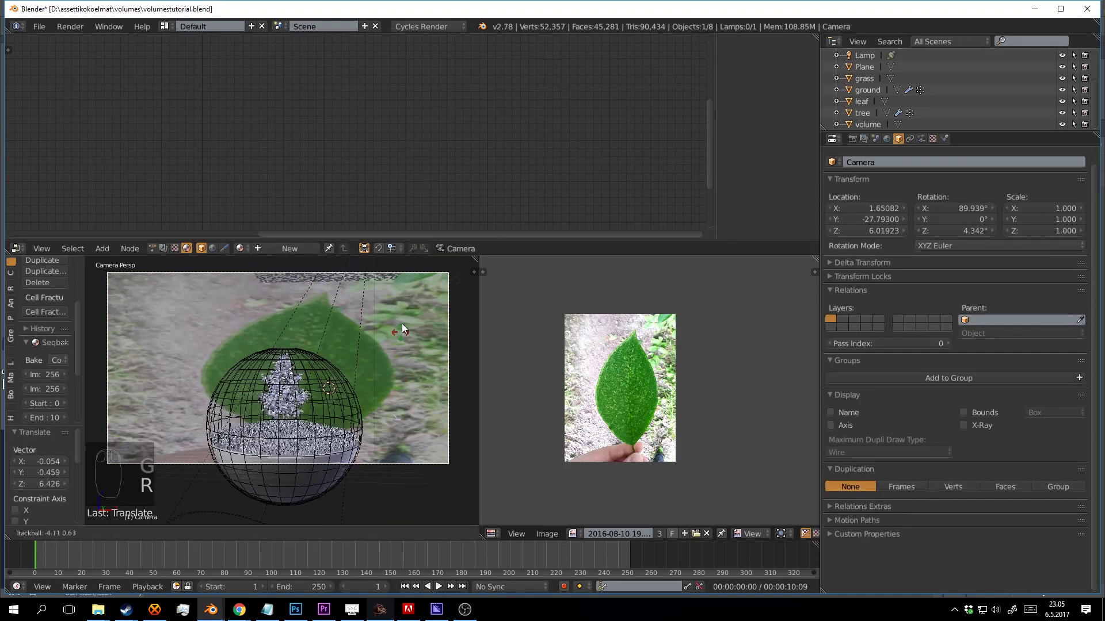
{"action": "left_click_drag", "start_coordinate": [423, 389], "coordinate": [431, 370]}
{"action": "key", "text": "shift+z"}
{"action": "scroll", "scroll_direction": "up", "scroll_amount": 3}
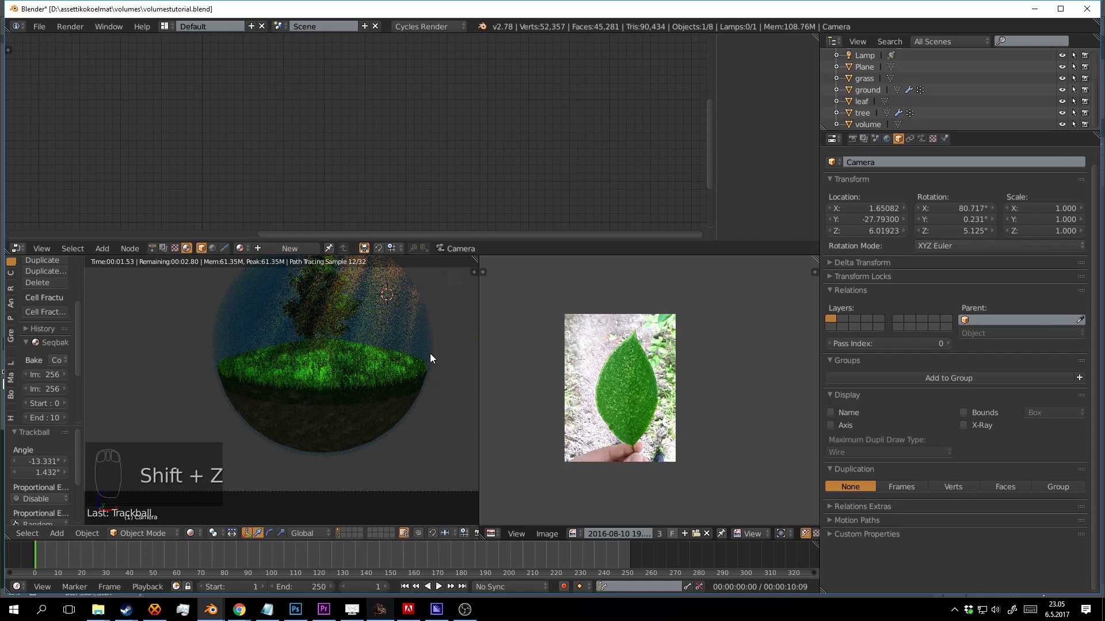
{"action": "left_click_drag", "start_coordinate": [406, 386], "coordinate": [416, 415]}
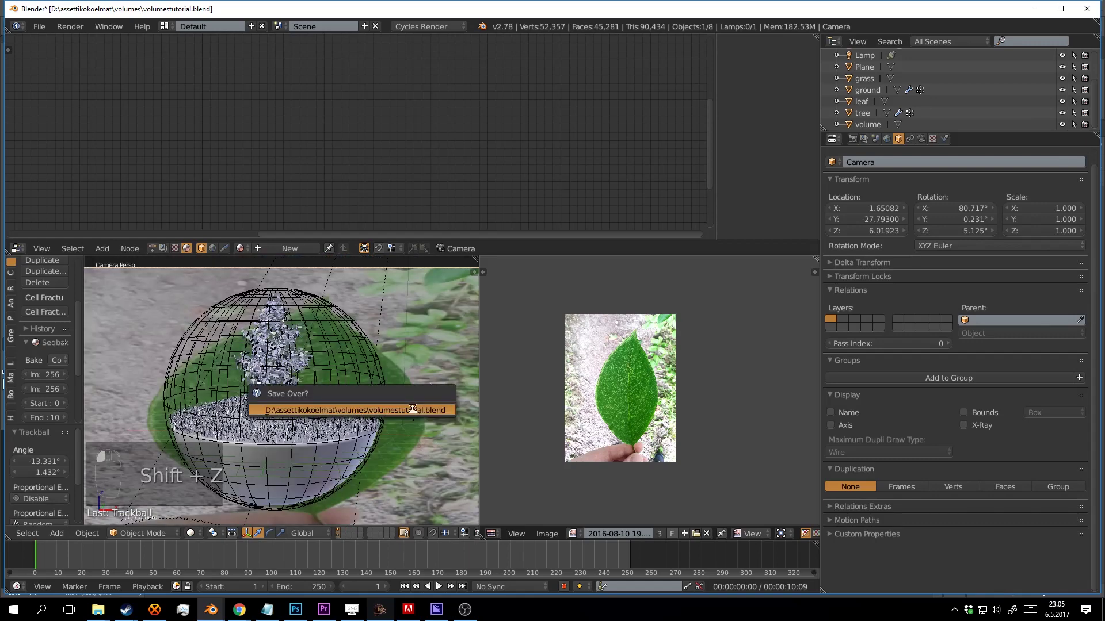
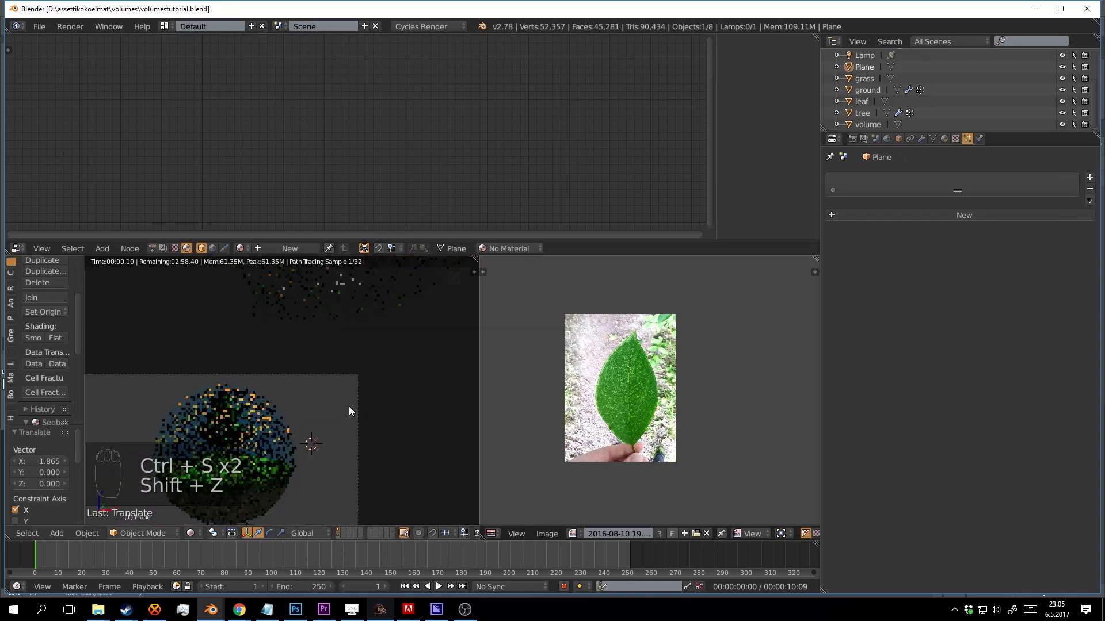
- Select the plane and rotate it in the viewport
{"action": "left_click_drag", "start_coordinate": [417, 354], "coordinate": [431, 306]}
{"action": "key", "text": "r"}
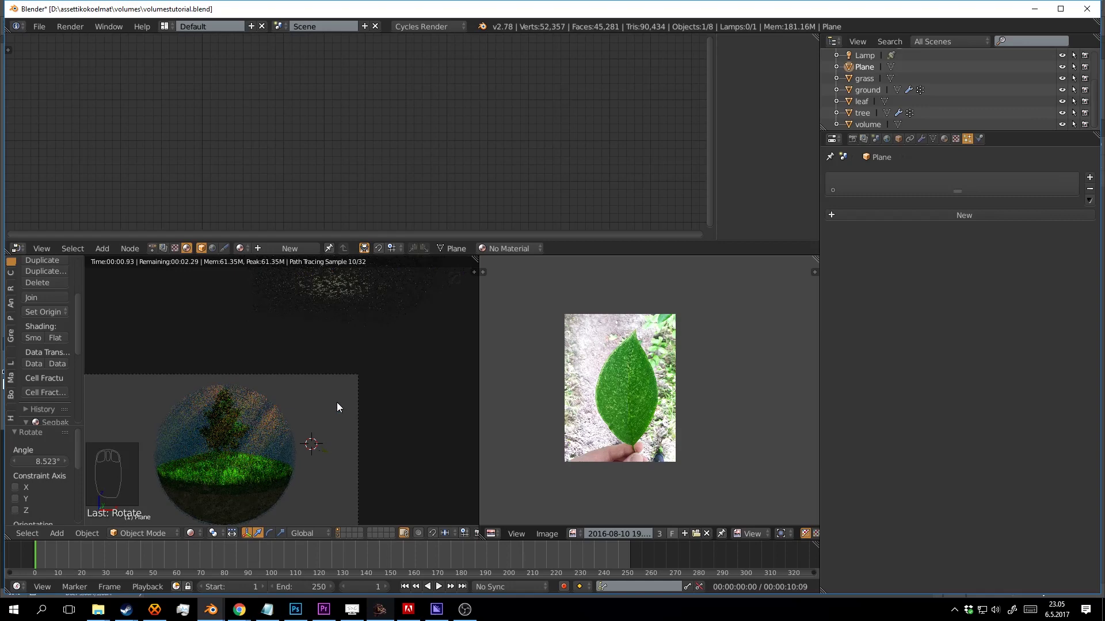
{"action": "left_click_drag", "start_coordinate": [355, 456], "coordinate": [393, 412]}
{"action": "left_click_drag", "start_coordinate": [388, 414], "coordinate": [396, 411]}
- Make the lamp active, showing its Emission node at strength 26752.5, and save
{"action": "left_click_drag", "start_coordinate": [385, 400], "coordinate": [770, 381]}
{"action": "key", "text": "shift+z"}
{"action": "left_click_drag", "start_coordinate": [361, 311], "coordinate": [330, 367]}
{"action": "key", "text": "ctrl+s"}
- Check the spot lamp (16.65° size, 0.150 blend), then shift the plane along its Y axis
{"action": "key", "text": "ctrl+s"}
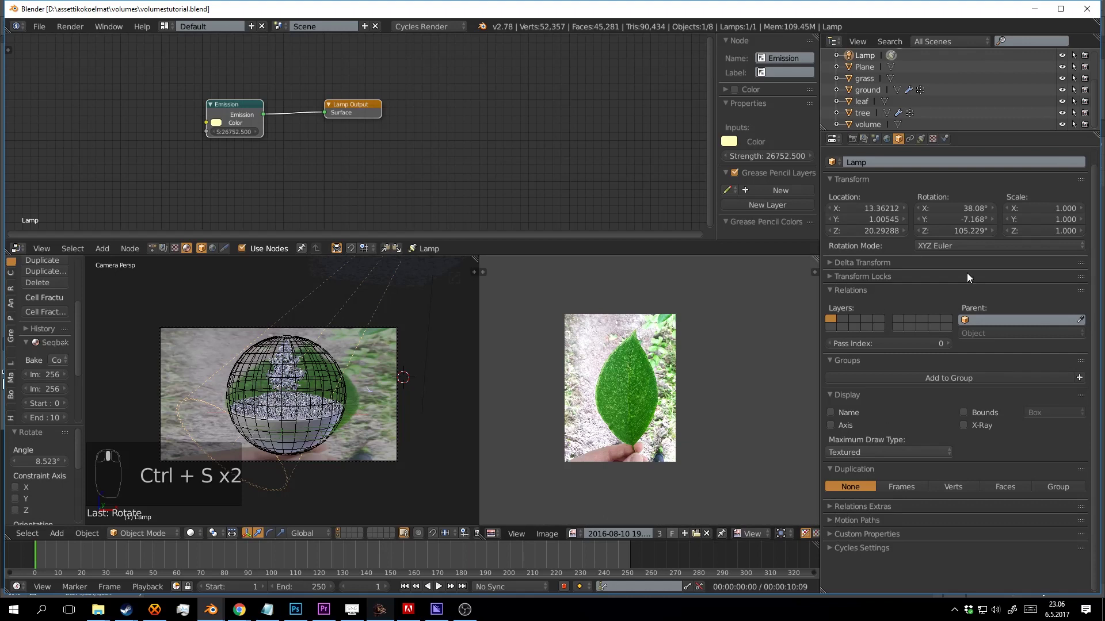
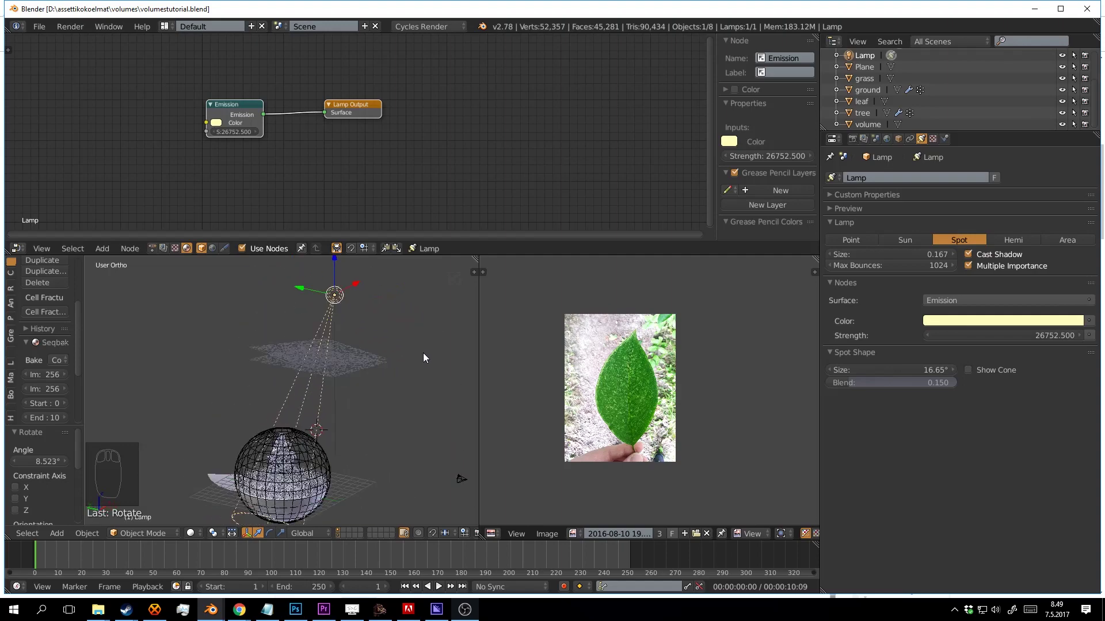
{"action": "left_click_drag", "start_coordinate": [422, 364], "coordinate": [351, 416]}
{"action": "left_click_drag", "start_coordinate": [253, 379], "coordinate": [368, 457]}
{"action": "key", "text": "r"}
{"action": "left_click_drag", "start_coordinate": [317, 430], "coordinate": [347, 411]}
{"action": "left_click_drag", "start_coordinate": [309, 419], "coordinate": [308, 415]}
{"action": "key", "text": "KP_0"}
{"action": "middle_click", "coordinate": [347, 412]}
{"action": "key", "text": "shift+z"}
{"action": "left_click_drag", "start_coordinate": [359, 338], "coordinate": [354, 354]}
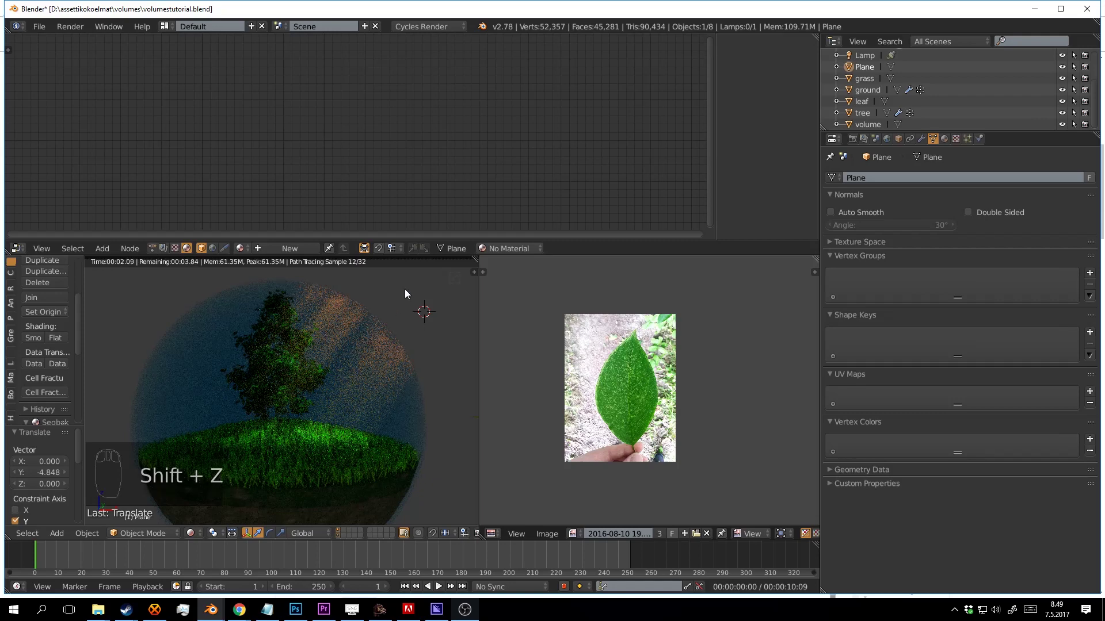
- Recheck the scene in rendered shading and make the spot lamp the active object again
{"action": "left_click_drag", "start_coordinate": [407, 289], "coordinate": [350, 373]}
{"action": "key", "text": "shift+z"}
{"action": "left_click_drag", "start_coordinate": [352, 355], "coordinate": [426, 298]}
{"action": "left_click_drag", "start_coordinate": [423, 290], "coordinate": [411, 394]}
{"action": "key", "text": "r"}
{"action": "key", "text": "shift+z"}
{"action": "left_click_drag", "start_coordinate": [402, 374], "coordinate": [402, 394]}
{"action": "key", "text": "shift+z"}
{"action": "key", "text": "r"}
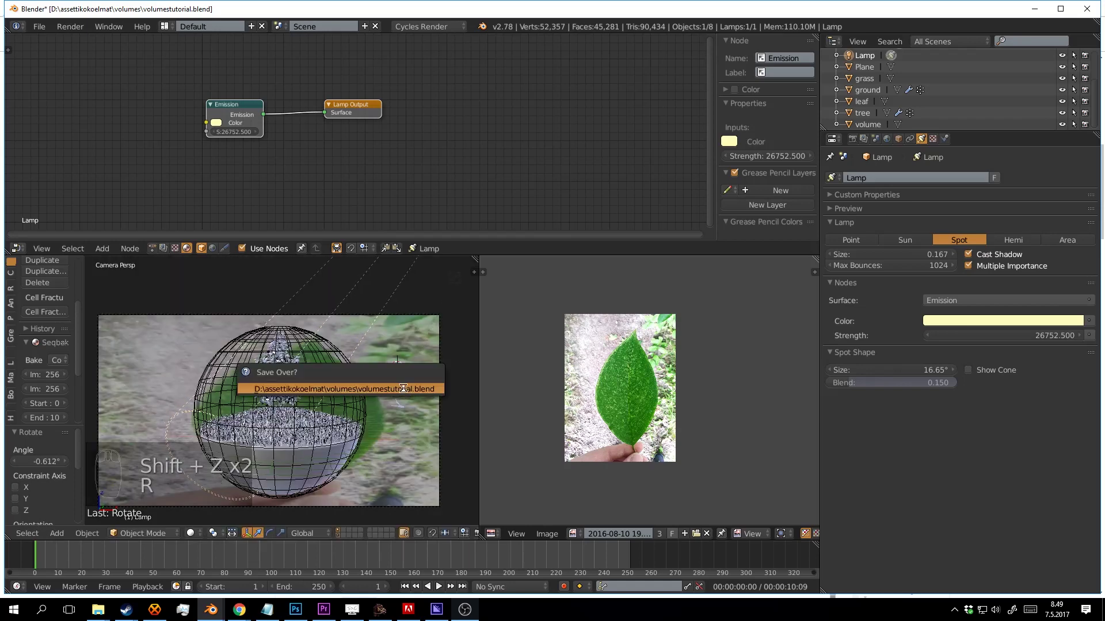
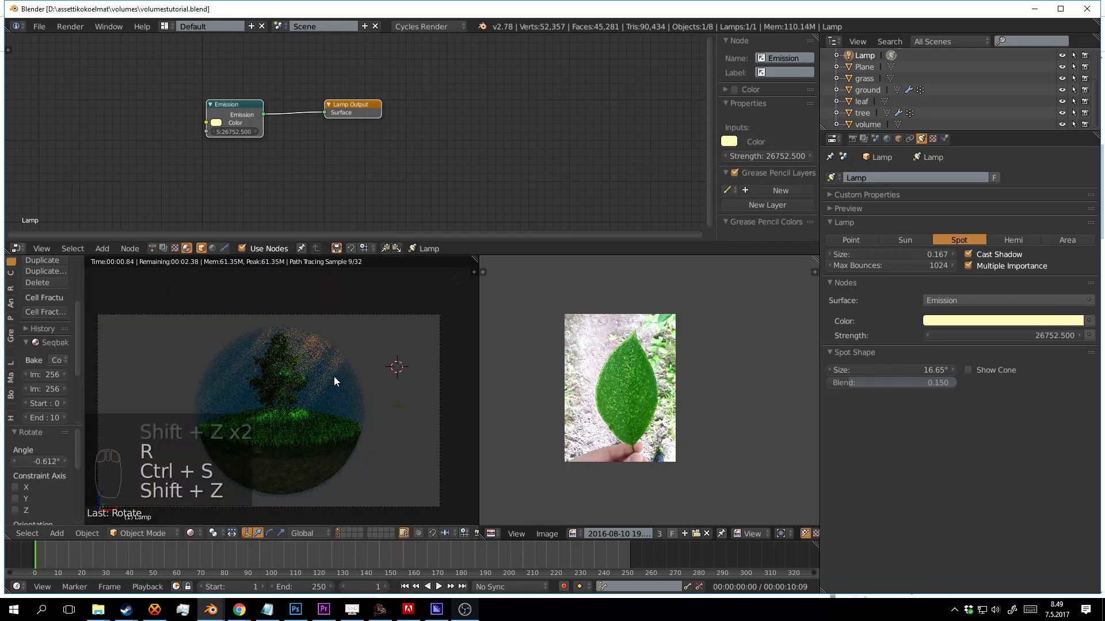
- Select the leaf object and bring its Glossy/Mix/Add shader tree and RGB Curves node into view
{"action": "key", "text": "shift+z"}
{"action": "scroll", "scroll_direction": "up", "scroll_amount": 3}
{"action": "scroll", "scroll_direction": "down", "scroll_amount": 3}
{"action": "left_click_drag", "start_coordinate": [340, 336], "coordinate": [342, 543]}
{"action": "left_click_drag", "start_coordinate": [341, 544], "coordinate": [339, 419]}
{"action": "left_click_drag", "start_coordinate": [319, 382], "coordinate": [341, 535]}
{"action": "left_click_drag", "start_coordinate": [274, 396], "coordinate": [339, 419]}
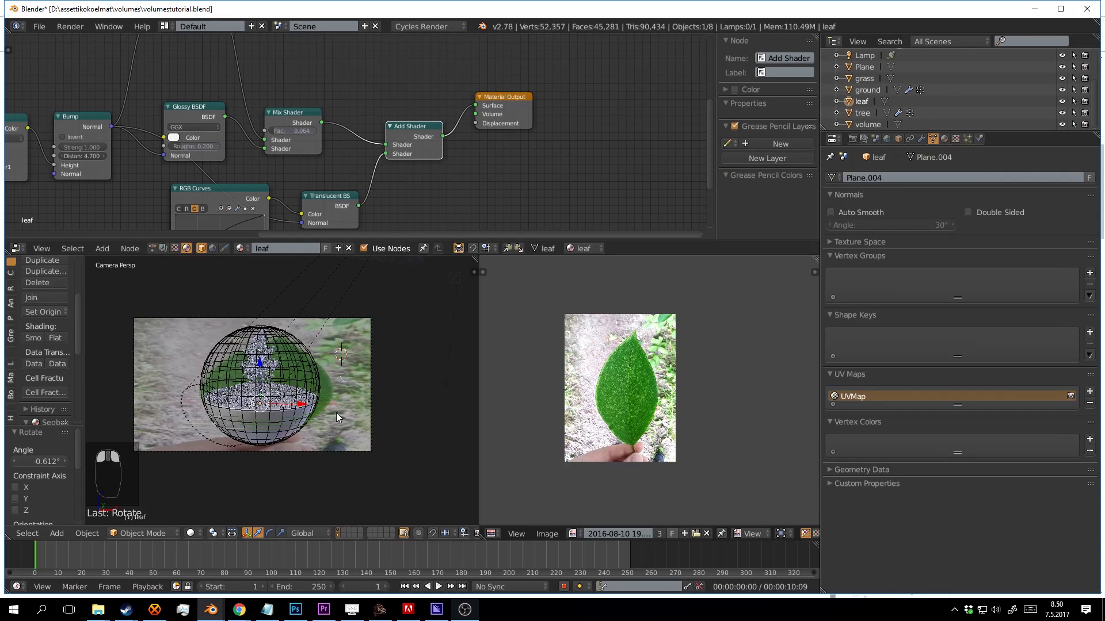
{"action": "key", "text": "shift+z"}
{"action": "middle_click", "coordinate": [349, 326]}
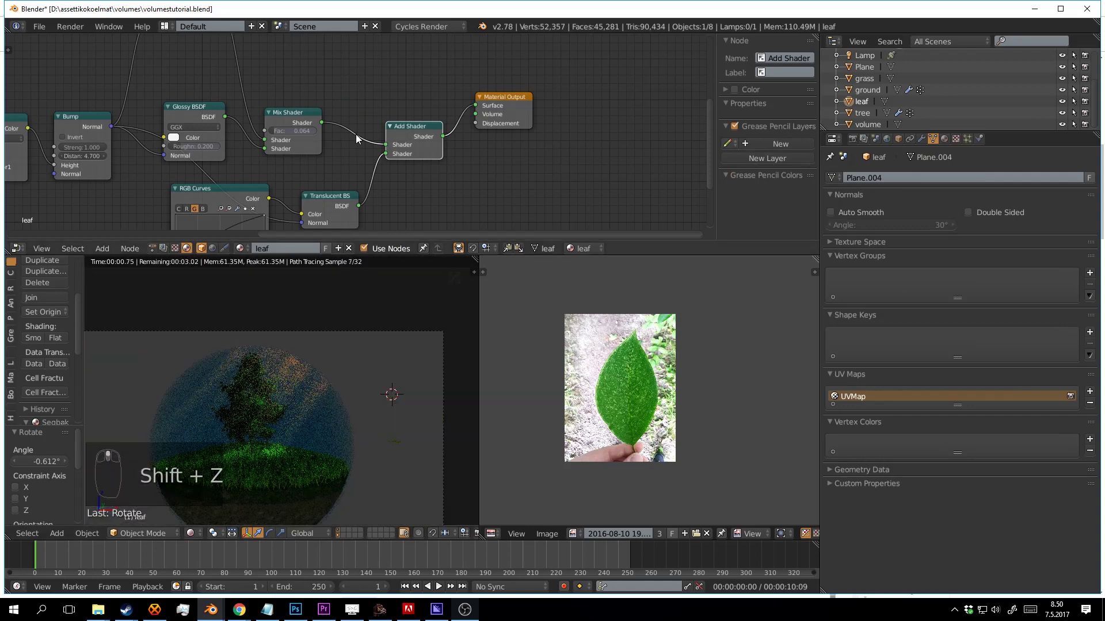
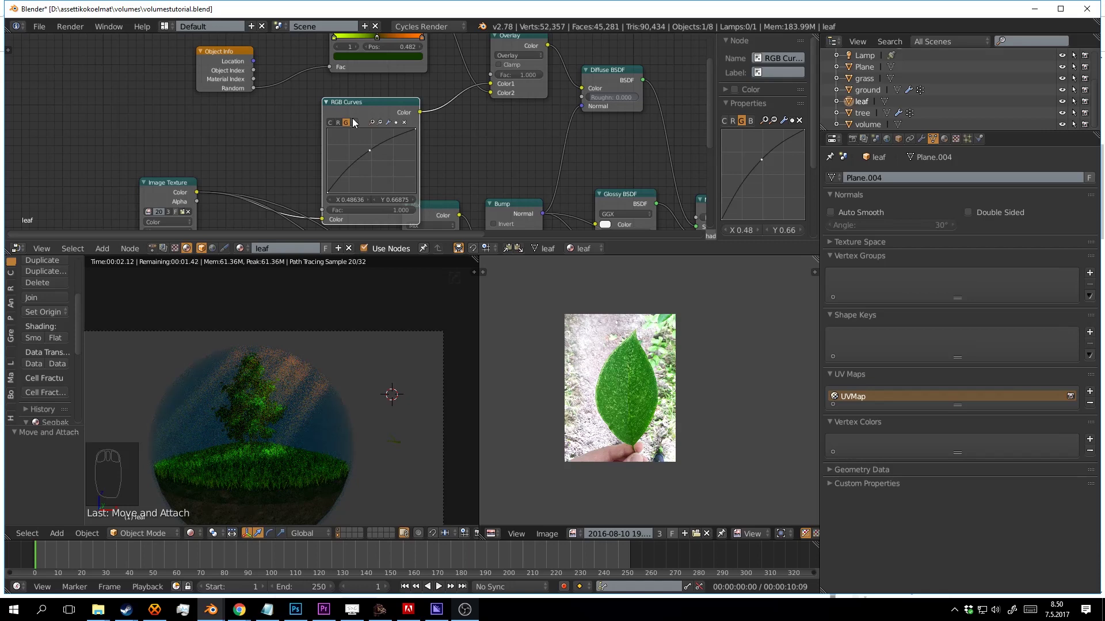
- Reshape the red channel of the leaf's RGB Curves node and check the result in the viewport
{"action": "left_click_drag", "start_coordinate": [370, 165], "coordinate": [344, 128]}
{"action": "left_click_drag", "start_coordinate": [362, 152], "coordinate": [363, 147]}
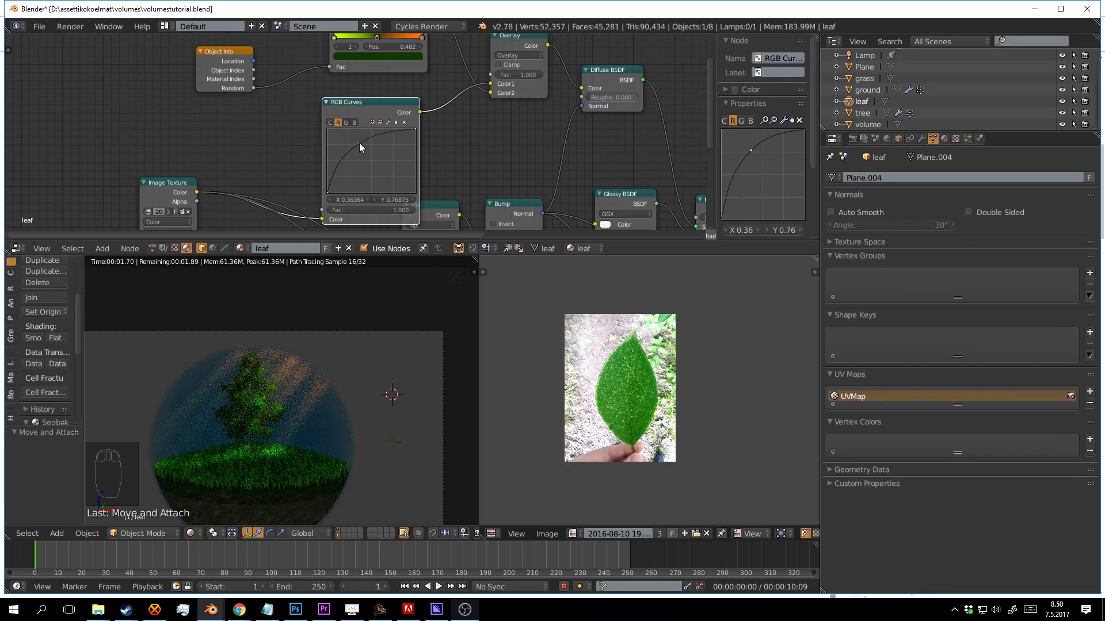
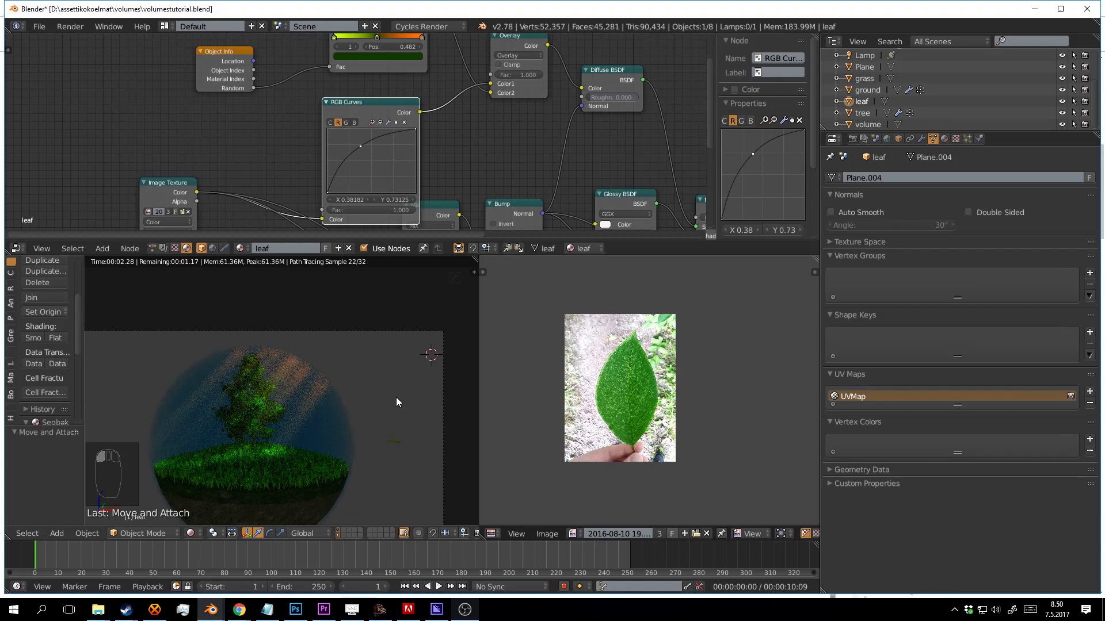
{"action": "key", "text": "shift+z"}
{"action": "left_click_drag", "start_coordinate": [389, 390], "coordinate": [321, 377]}
{"action": "middle_click", "coordinate": [339, 377]}
- Select the tree and show its new 'bark' material, a Diffuse BSDF into Material Output, saving the file
{"action": "right_click", "coordinate": [301, 360]}
{"action": "left_click_drag", "start_coordinate": [302, 360], "coordinate": [400, 388]}
{"action": "left_click_drag", "start_coordinate": [301, 360], "coordinate": [394, 348]}
{"action": "key", "text": "ctrl+s"}
{"action": "left_click_drag", "start_coordinate": [394, 348], "coordinate": [297, 256]}
{"action": "left_click_drag", "start_coordinate": [297, 256], "coordinate": [406, 189]}
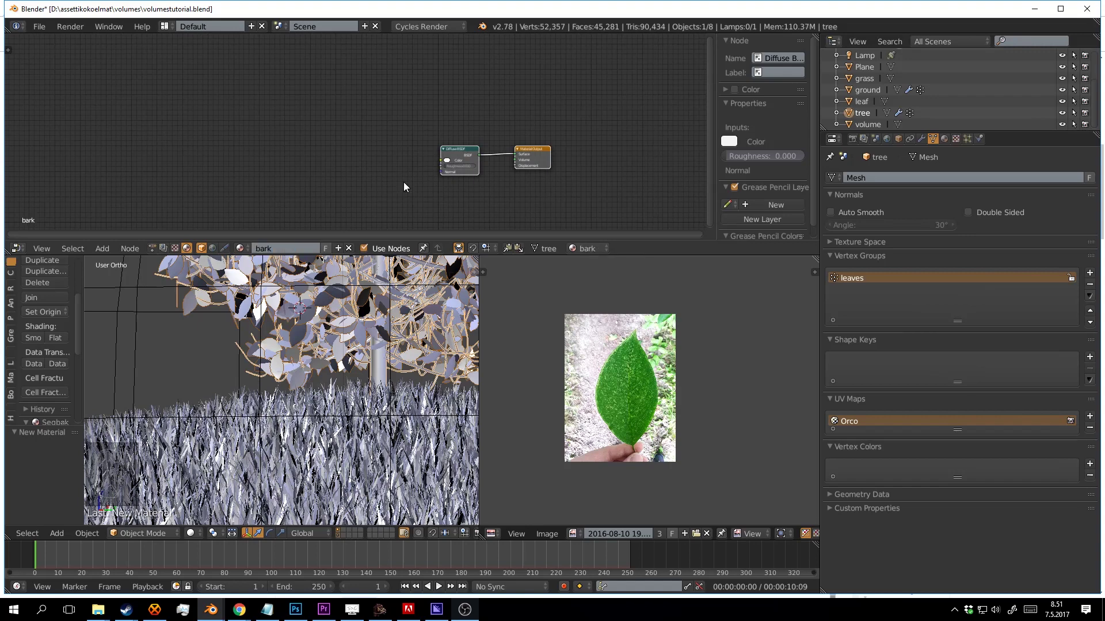
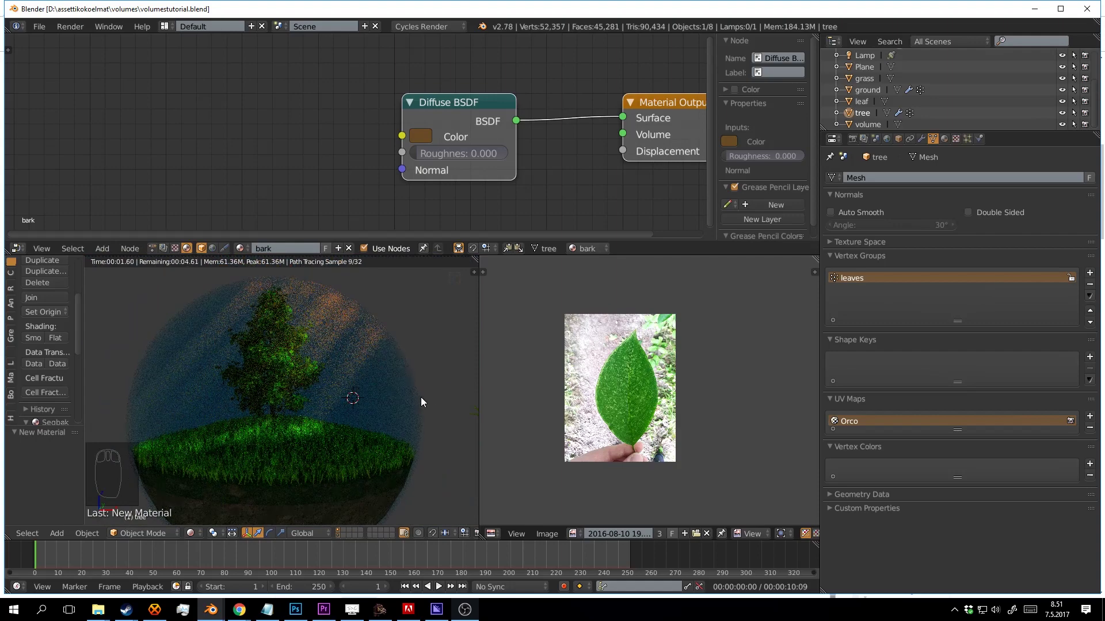
- Set the bark Diffuse BSDF colour to brown
{"action": "left_click_drag", "start_coordinate": [442, 426], "coordinate": [443, 426]}
{"action": "key", "text": "shift+z"}
{"action": "left_click_drag", "start_coordinate": [444, 426], "coordinate": [363, 389]}
{"action": "left_click_drag", "start_coordinate": [347, 290], "coordinate": [370, 282]}
- Duplicate the spot lamp as Lamp.001, place it and make it a Point light
{"action": "key", "text": "shift+d"}
{"action": "left_click_drag", "start_coordinate": [369, 281], "coordinate": [398, 439]}
{"action": "left_click_drag", "start_coordinate": [256, 444], "coordinate": [398, 347]}
{"action": "key", "text": "KP_0"}
- Check the lighting in rendered view and halve Lamp.001's emission strength to 2675.25, saving the file
{"action": "key", "text": "shift+z"}
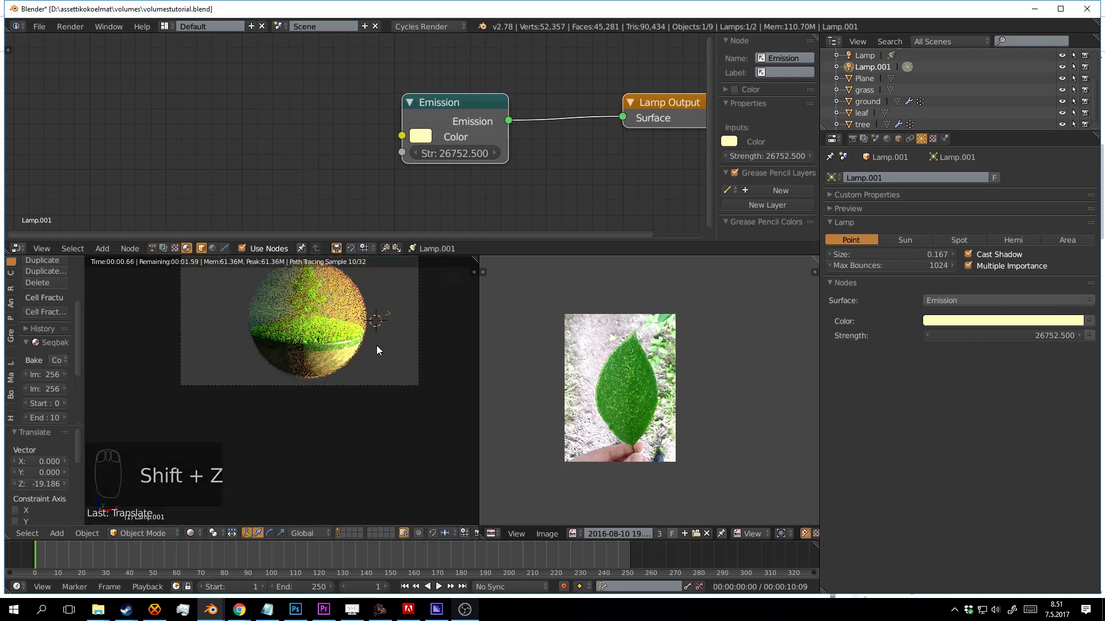
{"action": "key", "text": "shift+z"}
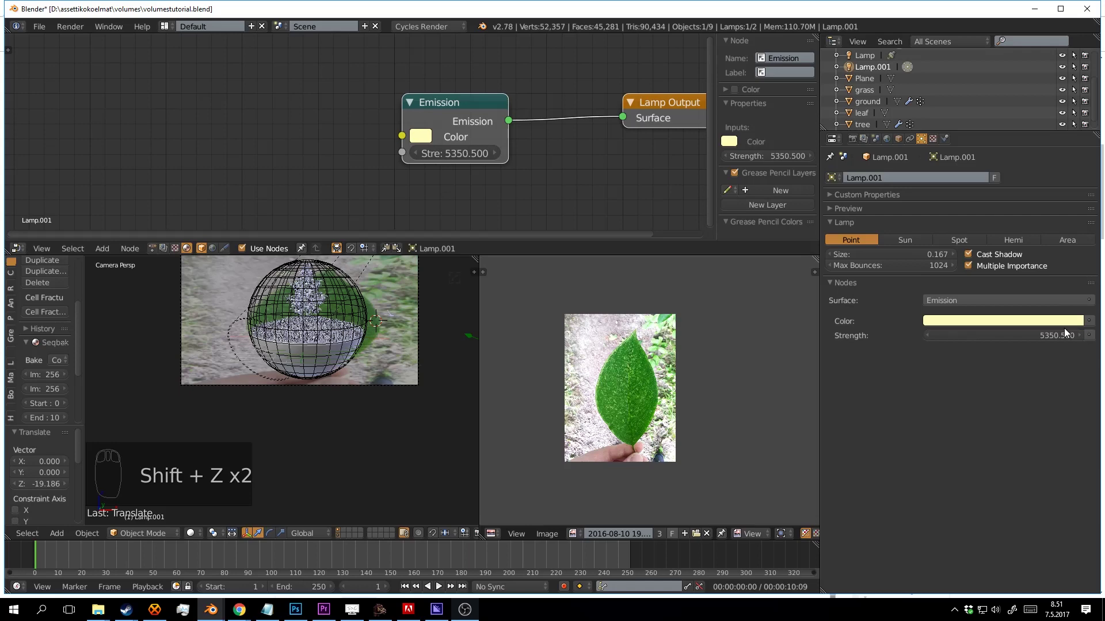
{"action": "key", "text": "shift+z"}
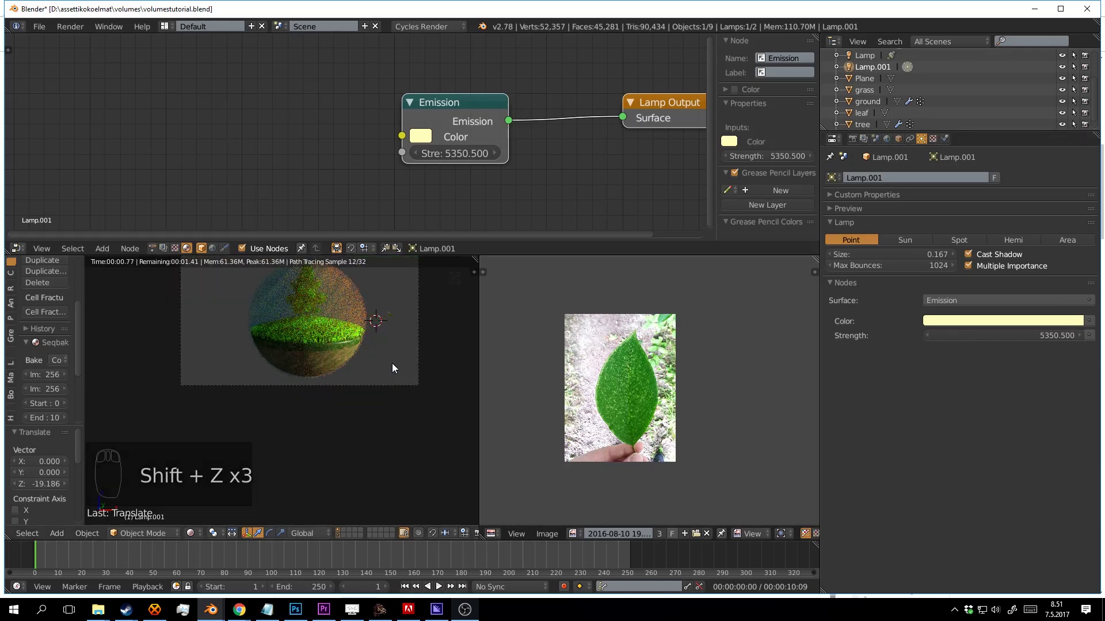
{"action": "key", "text": "shift+z"}
{"action": "left_click_drag", "start_coordinate": [398, 359], "coordinate": [431, 417]}
{"action": "left_click_drag", "start_coordinate": [428, 318], "coordinate": [341, 378]}
{"action": "key", "text": "ctrl+s"}
{"action": "left_click", "coordinate": [341, 378]}
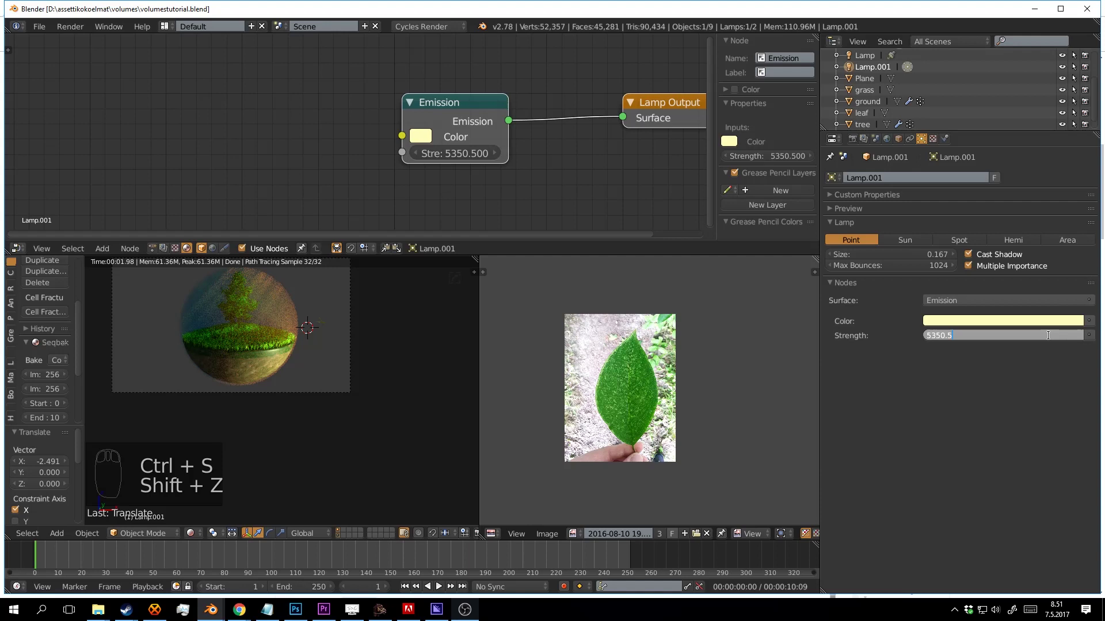
{"action": "left_click", "coordinate": [1052, 342]}
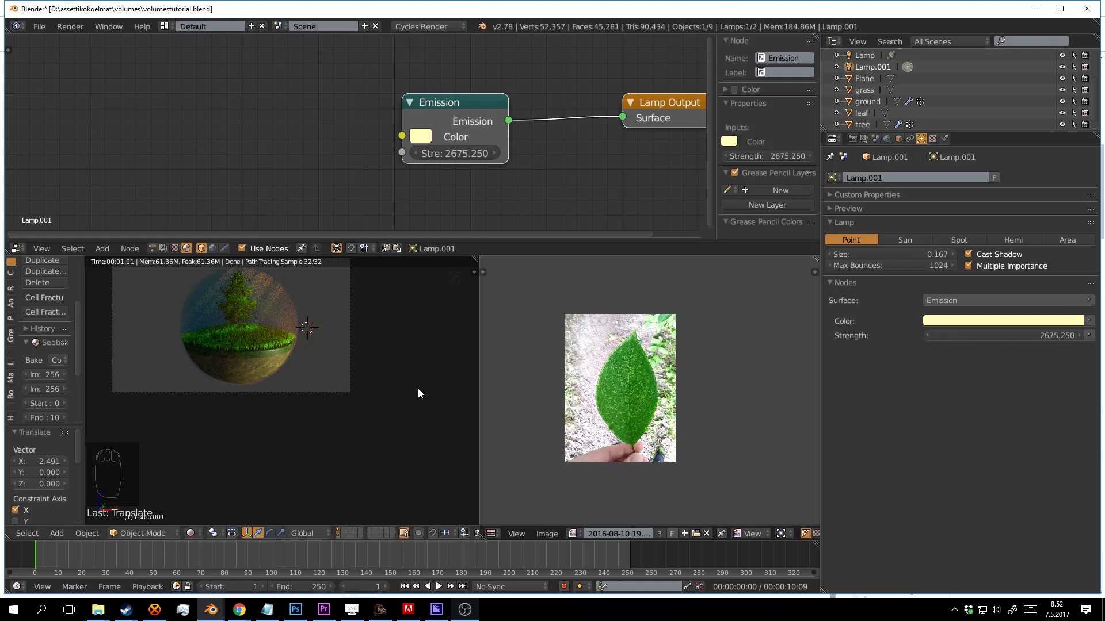
- Duplicate Lamp.001 as a third point lamp, Lamp.002, place it and reselect the original spot lamp
{"action": "key", "text": "shift+z"}
{"action": "key", "text": "shift+d"}
{"action": "left_click_drag", "start_coordinate": [394, 411], "coordinate": [290, 396]}
{"action": "left_click_drag", "start_coordinate": [271, 395], "coordinate": [386, 407]}
{"action": "key", "text": "shift+z"}
{"action": "middle_click", "coordinate": [388, 405]}
{"action": "left_click_drag", "start_coordinate": [398, 377], "coordinate": [394, 377]}
{"action": "scroll", "scroll_direction": "up", "scroll_amount": 3}
{"action": "left_click_drag", "start_coordinate": [402, 362], "coordinate": [399, 321]}
{"action": "scroll", "scroll_direction": "up", "scroll_amount": 3}
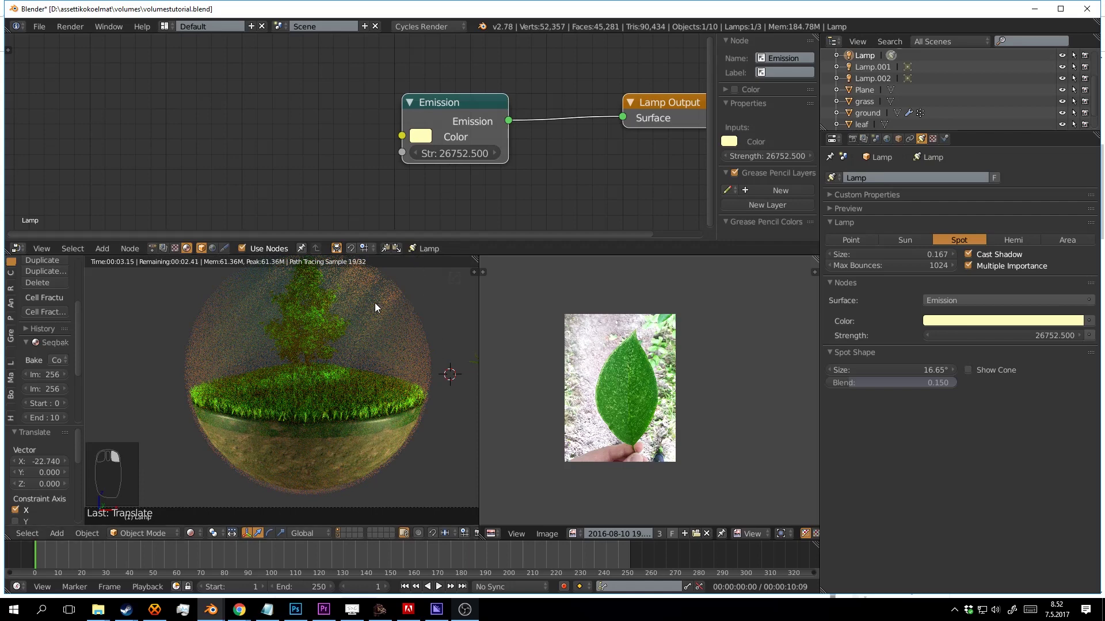
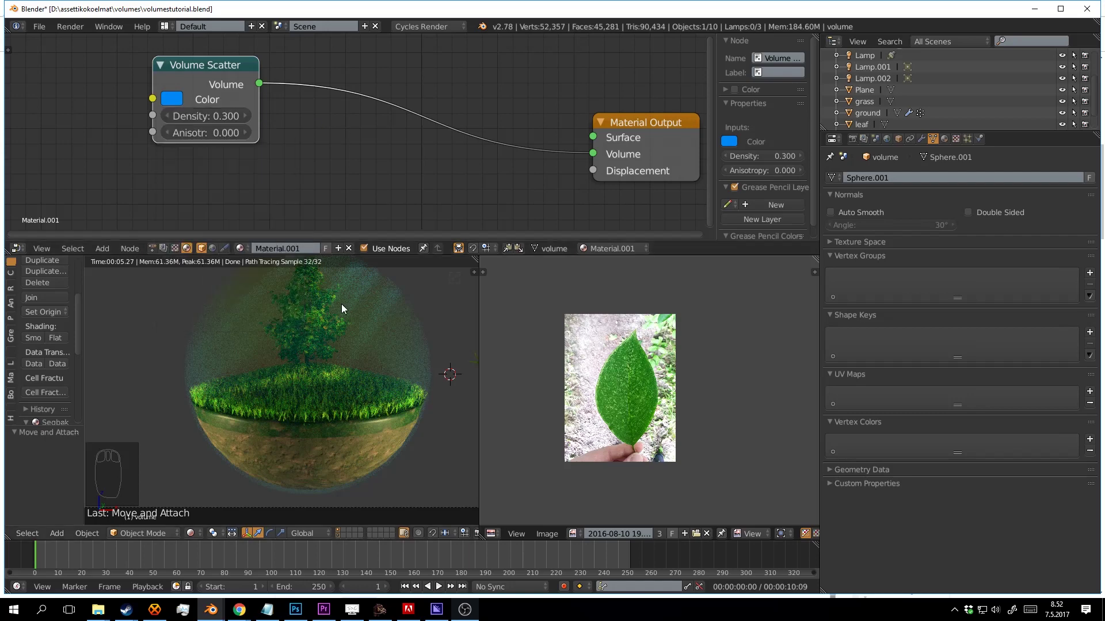
- Make Lamp.002 active to show its Emission nodes at strength 2675.25
{"action": "left_click_drag", "start_coordinate": [450, 310], "coordinate": [341, 380]}
{"action": "left_click_drag", "start_coordinate": [341, 356], "coordinate": [356, 387]}
{"action": "key", "text": "shift+z"}
{"action": "left_click_drag", "start_coordinate": [222, 401], "coordinate": [356, 388]}
{"action": "key", "text": "shift+z"}
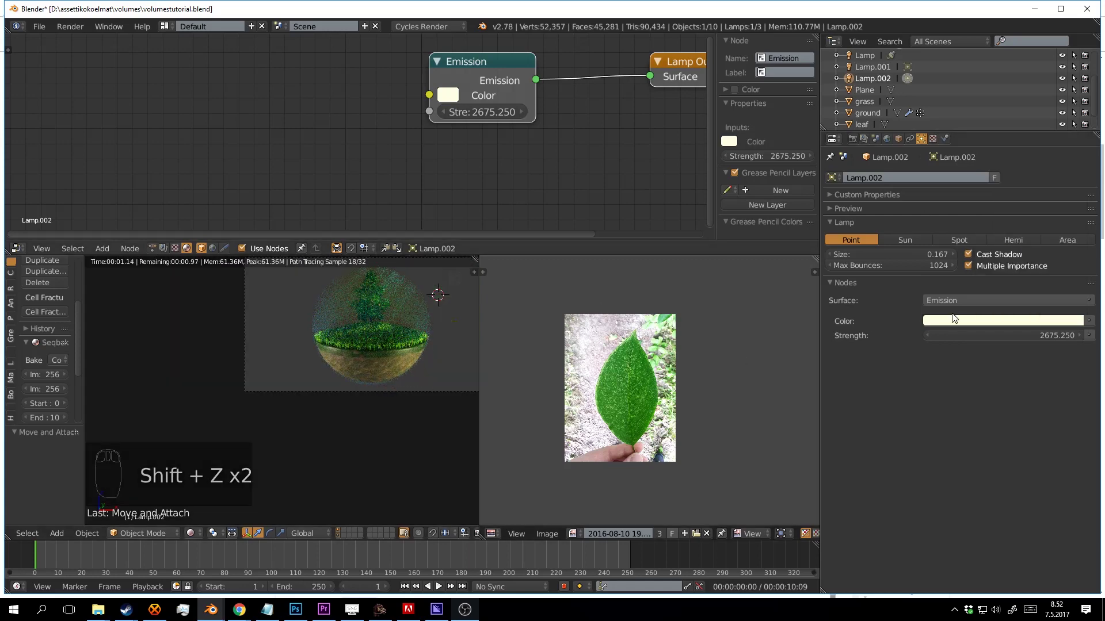
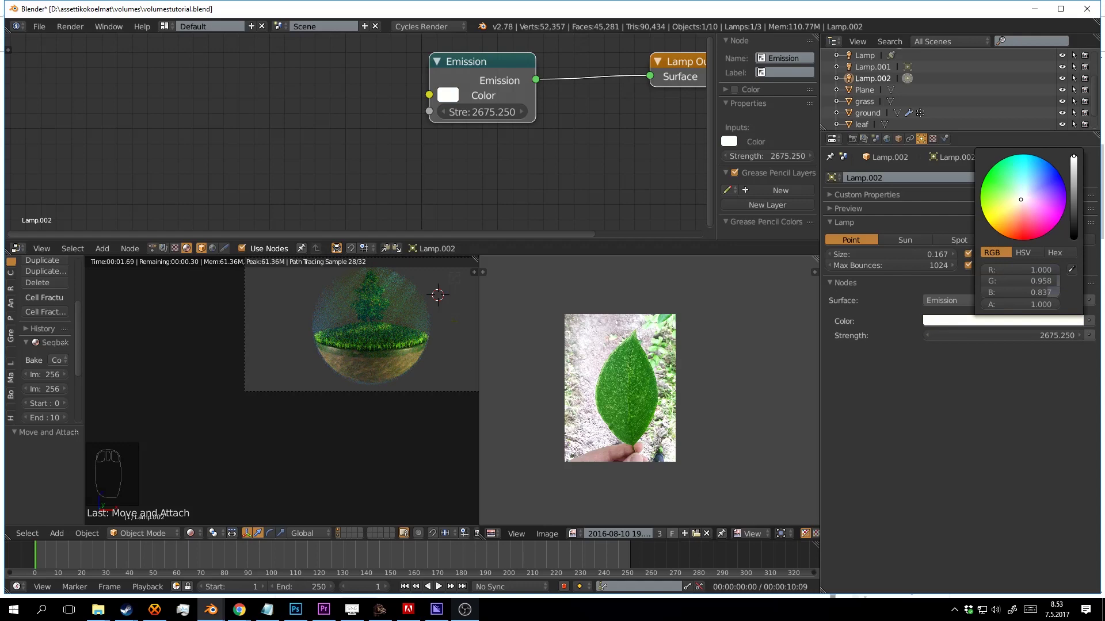
- Lighten Lamp.002's emission colour to a near-white cream and save the file
{"action": "left_click_drag", "start_coordinate": [276, 349], "coordinate": [345, 386]}
{"action": "left_click_drag", "start_coordinate": [358, 372], "coordinate": [298, 338]}
{"action": "key", "text": "ctrl+s"}
{"action": "left_click_drag", "start_coordinate": [299, 337], "coordinate": [263, 109]}
{"action": "middle_click", "coordinate": [264, 109]}
{"action": "left_click_drag", "start_coordinate": [263, 109], "coordinate": [265, 106]}
{"action": "left_click_drag", "start_coordinate": [263, 107], "coordinate": [404, 125]}
{"action": "left_click_drag", "start_coordinate": [369, 110], "coordinate": [370, 110]}
- Select the volume sphere and lower its Volume Scatter density from 0.300 to 0.200
{"action": "left_click_drag", "start_coordinate": [338, 382], "coordinate": [359, 428]}
{"action": "middle_click", "coordinate": [334, 378]}
{"action": "left_click_drag", "start_coordinate": [336, 393], "coordinate": [429, 372]}
{"action": "left_click_drag", "start_coordinate": [429, 373], "coordinate": [430, 363]}
{"action": "left_click_drag", "start_coordinate": [429, 363], "coordinate": [438, 394]}
{"action": "left_click", "coordinate": [436, 395]}
{"action": "left_click_drag", "start_coordinate": [436, 395], "coordinate": [416, 275]}
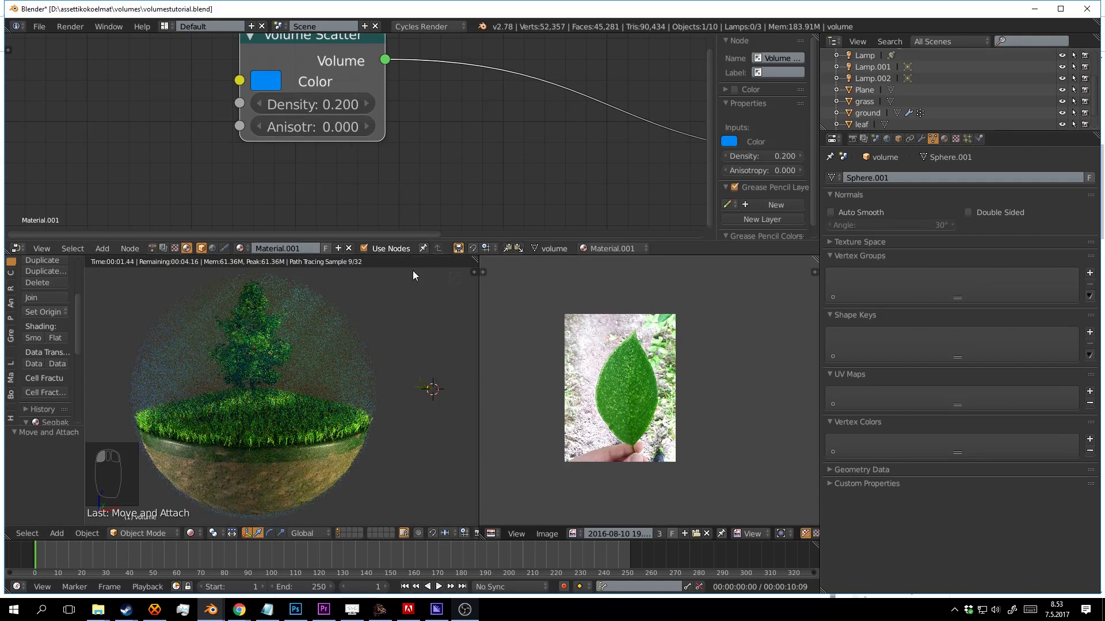
- Show the scene's Render settings: Cycles GPU Compute, 1920×1080, 128 samples
{"action": "left_click_drag", "start_coordinate": [431, 358], "coordinate": [411, 349]}
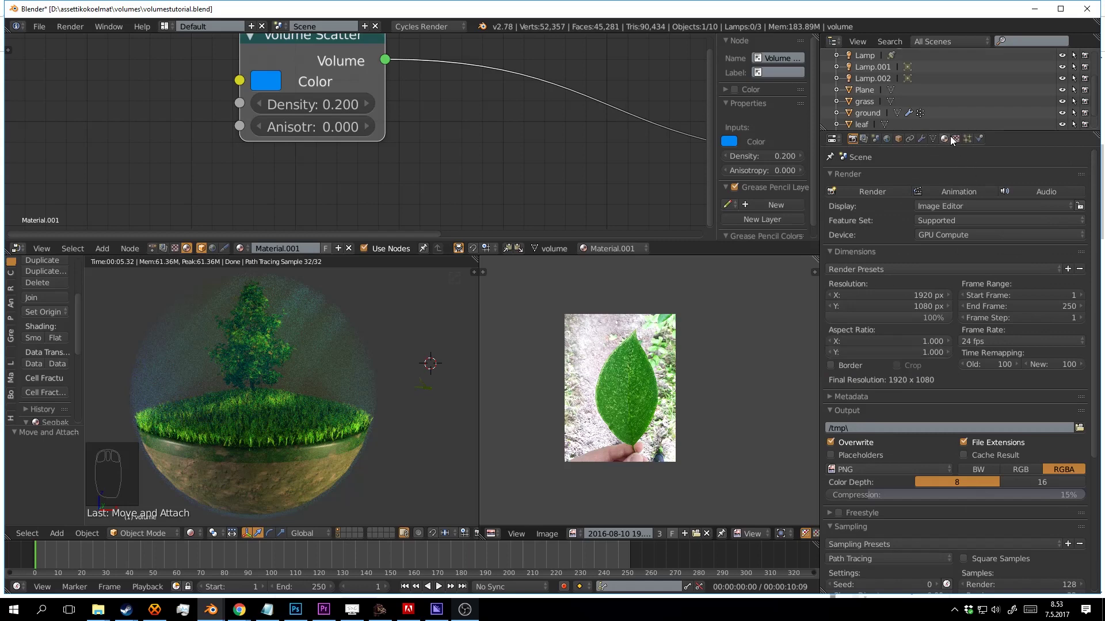
- Enable Transparent film, use a sky texture for the world colour and save the file
{"action": "left_click_drag", "start_coordinate": [948, 140], "coordinate": [1095, 244]}
{"action": "left_click_drag", "start_coordinate": [948, 140], "coordinate": [1099, 263]}
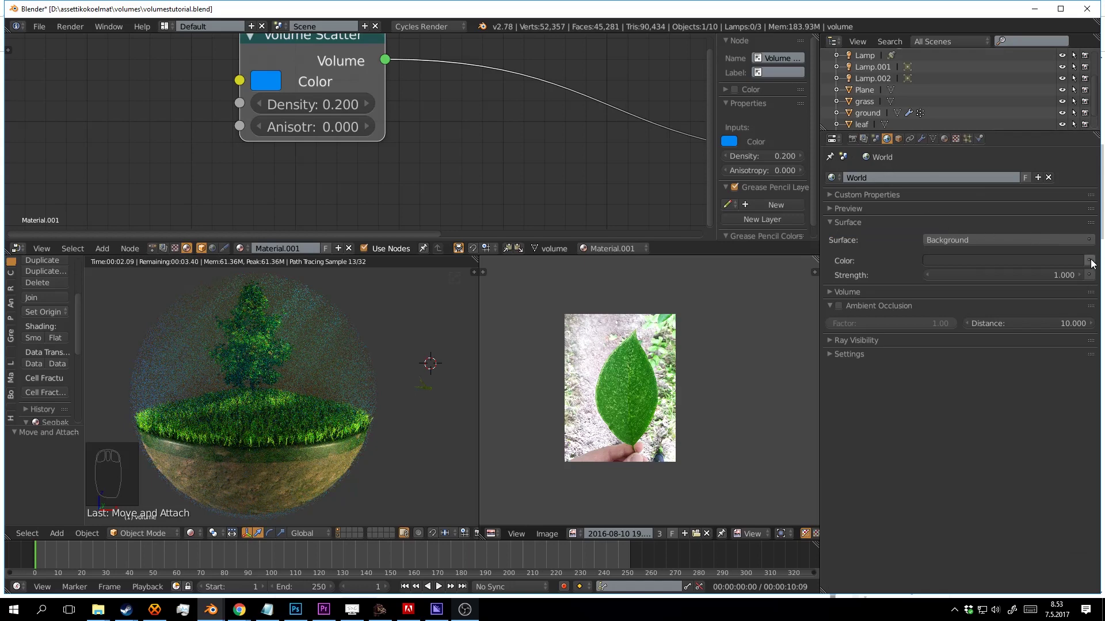
{"action": "left_click_drag", "start_coordinate": [1093, 262], "coordinate": [827, 226]}
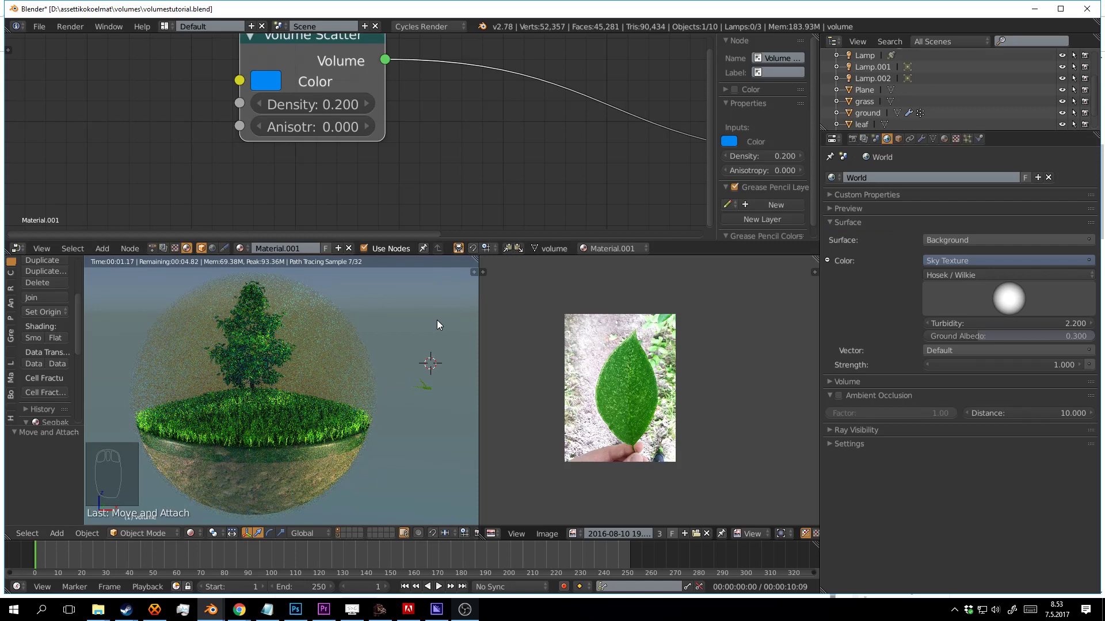
{"action": "left_click_drag", "start_coordinate": [440, 326], "coordinate": [861, 202]}
{"action": "key", "text": "ctrl+s"}
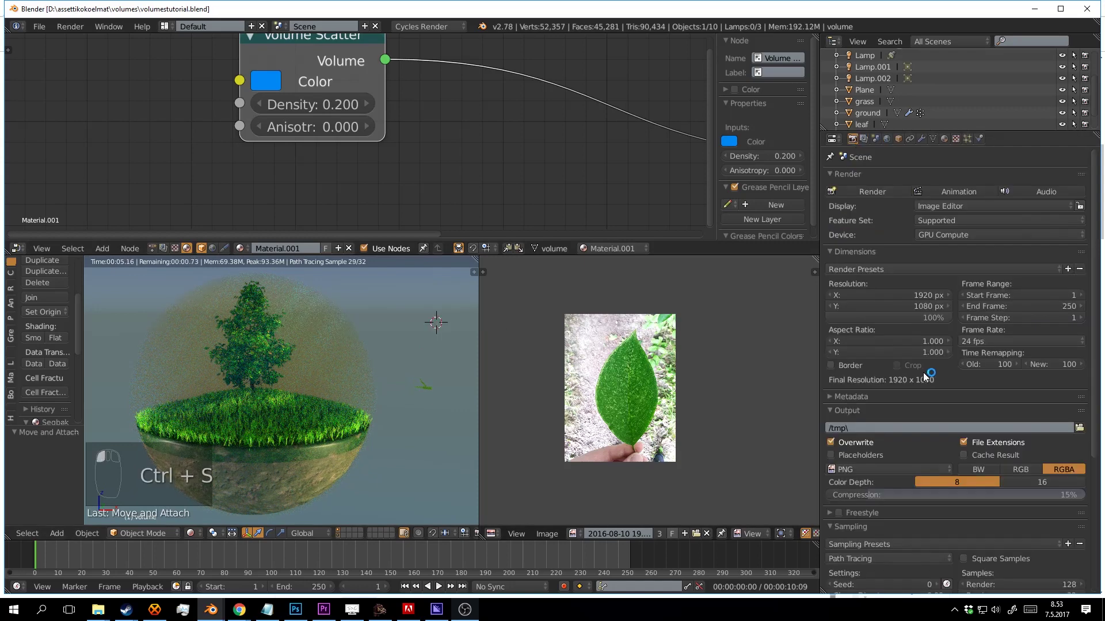
{"action": "left_click_drag", "start_coordinate": [969, 458], "coordinate": [834, 534]}
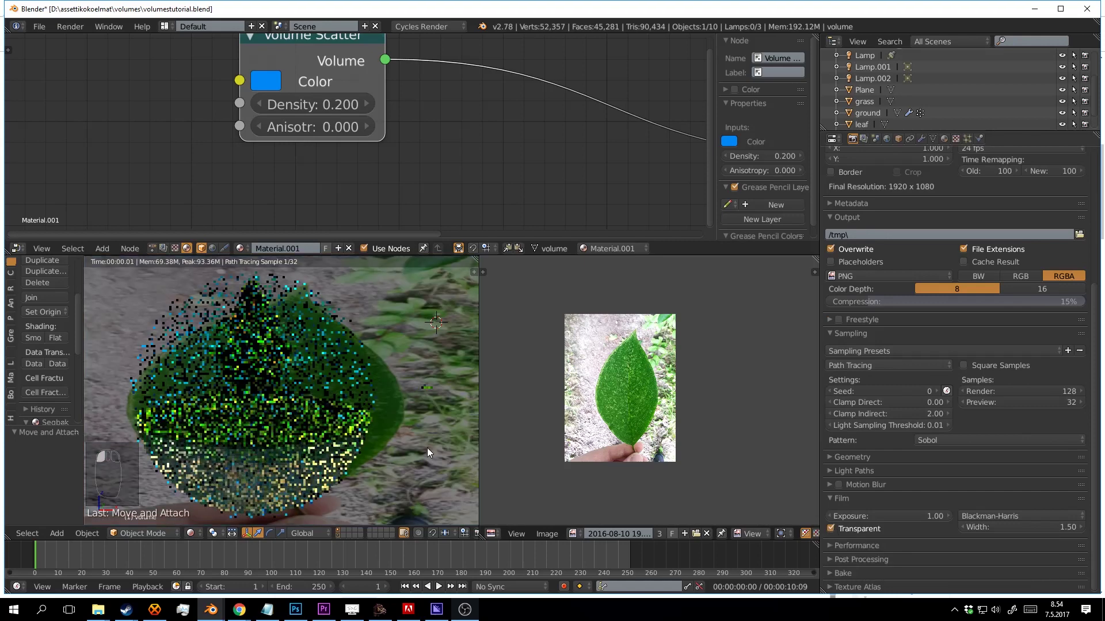
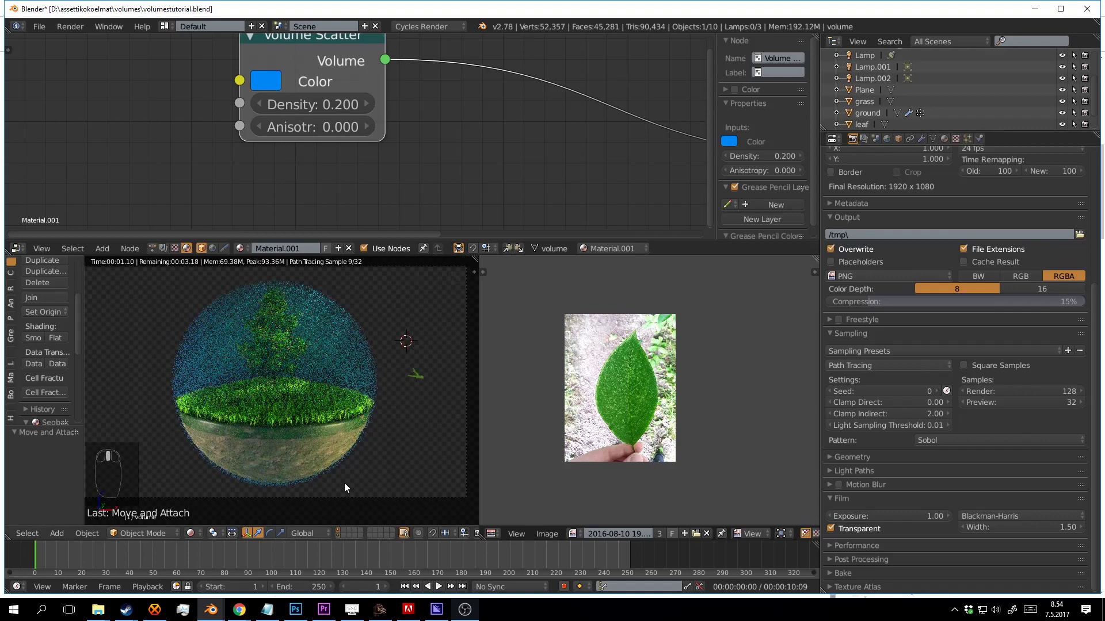
{"action": "left_click_drag", "start_coordinate": [340, 533], "coordinate": [354, 330]}
- Save the file and start reducing the Volume Scatter density, checking the haze in the viewport
{"action": "key", "text": "ctrl+s"}
{"action": "left_click_drag", "start_coordinate": [349, 332], "coordinate": [260, 106]}
{"action": "left_click_drag", "start_coordinate": [260, 106], "coordinate": [260, 106]}
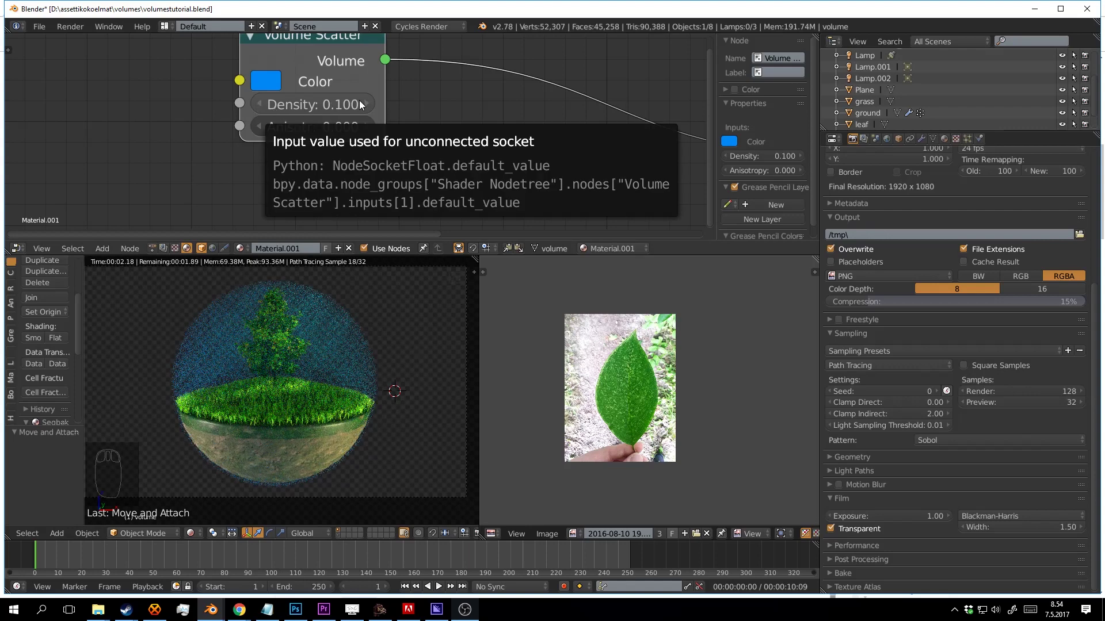
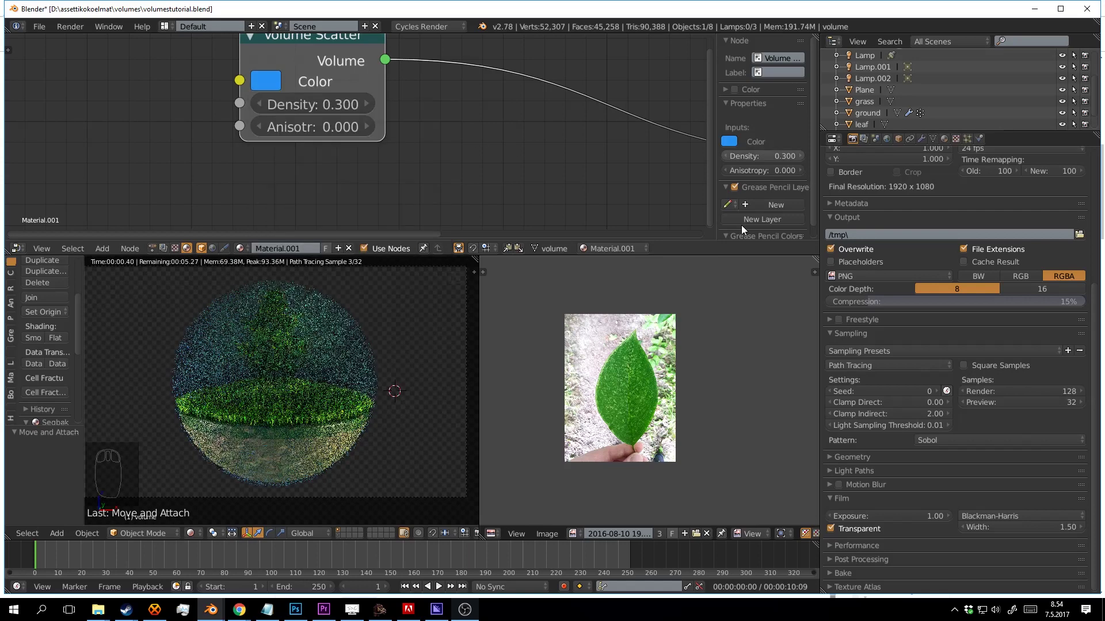
{"action": "left_click_drag", "start_coordinate": [424, 322], "coordinate": [428, 374]}
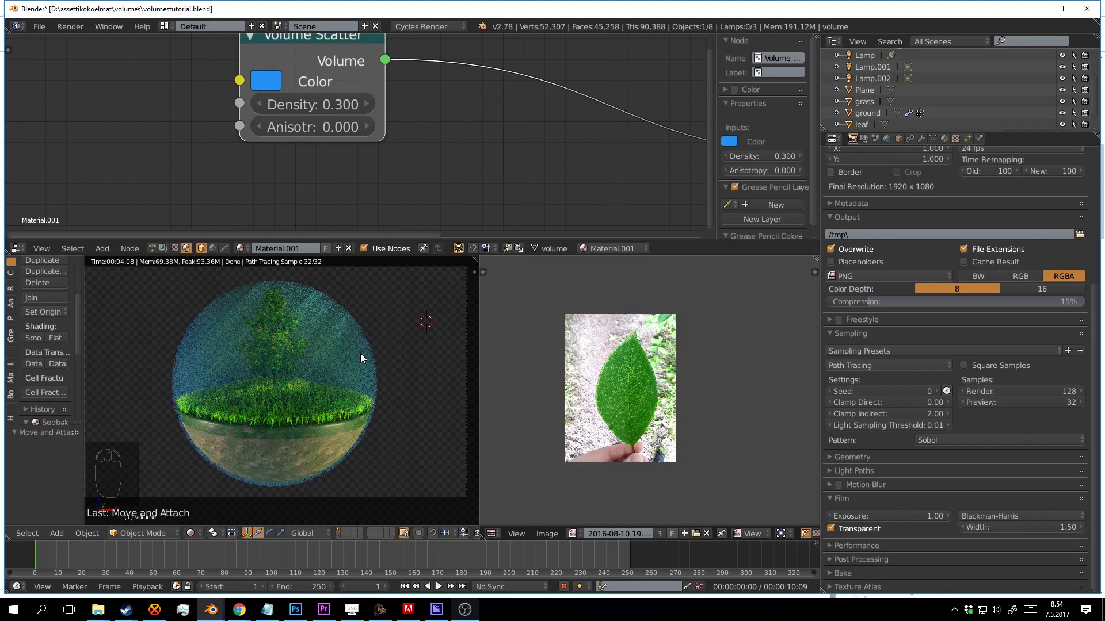
{"action": "left_click_drag", "start_coordinate": [363, 358], "coordinate": [381, 306]}
{"action": "scroll", "scroll_direction": "up", "scroll_amount": 3}
{"action": "left_click_drag", "start_coordinate": [379, 306], "coordinate": [343, 299]}
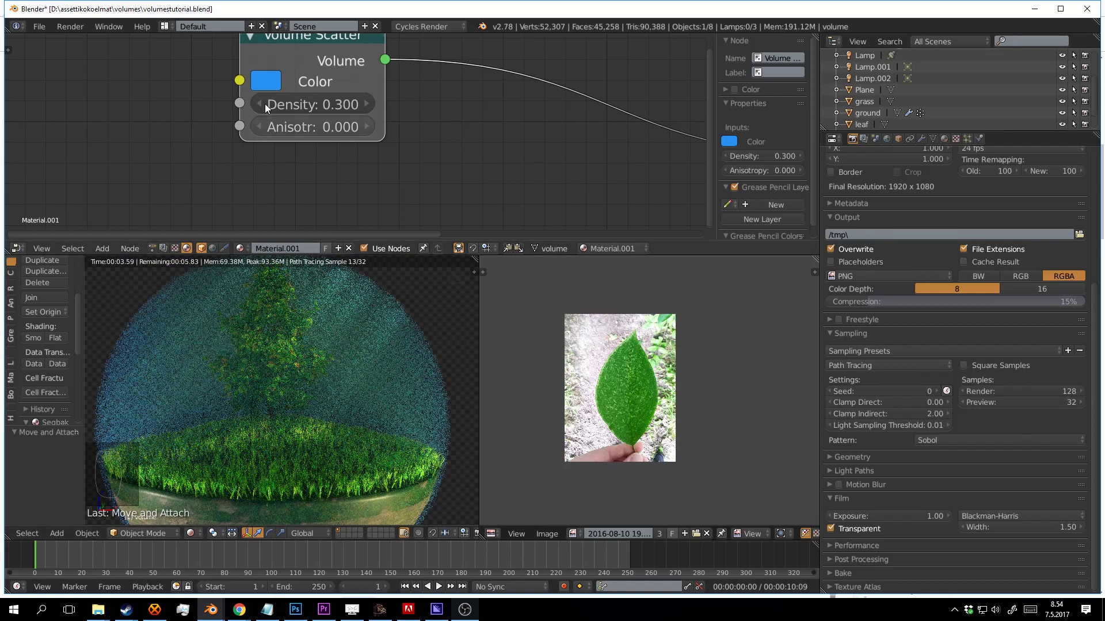
- Bring the Volume Scatter density down to 0.100 and save the file again
{"action": "left_click_drag", "start_coordinate": [263, 105], "coordinate": [263, 105]}
{"action": "left_click_drag", "start_coordinate": [263, 105], "coordinate": [380, 223]}
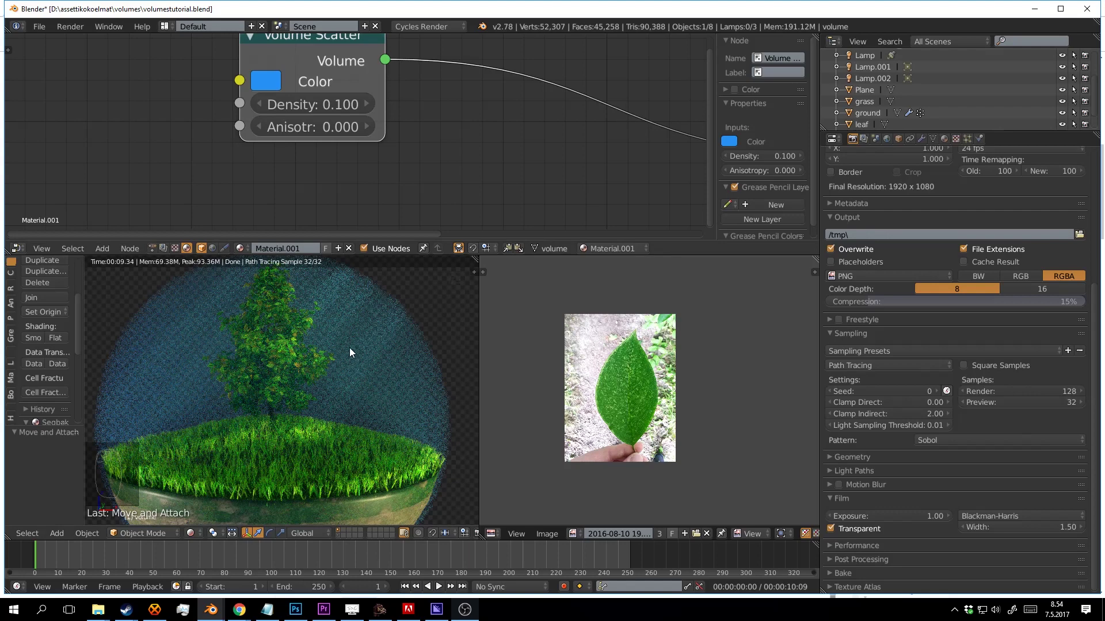
{"action": "middle_click", "coordinate": [354, 342]}
{"action": "scroll", "scroll_direction": "down", "scroll_amount": 3}
{"action": "left_click_drag", "start_coordinate": [392, 366], "coordinate": [404, 384]}
{"action": "left_click_drag", "start_coordinate": [392, 368], "coordinate": [394, 383]}
{"action": "key", "text": "ctrl+s"}
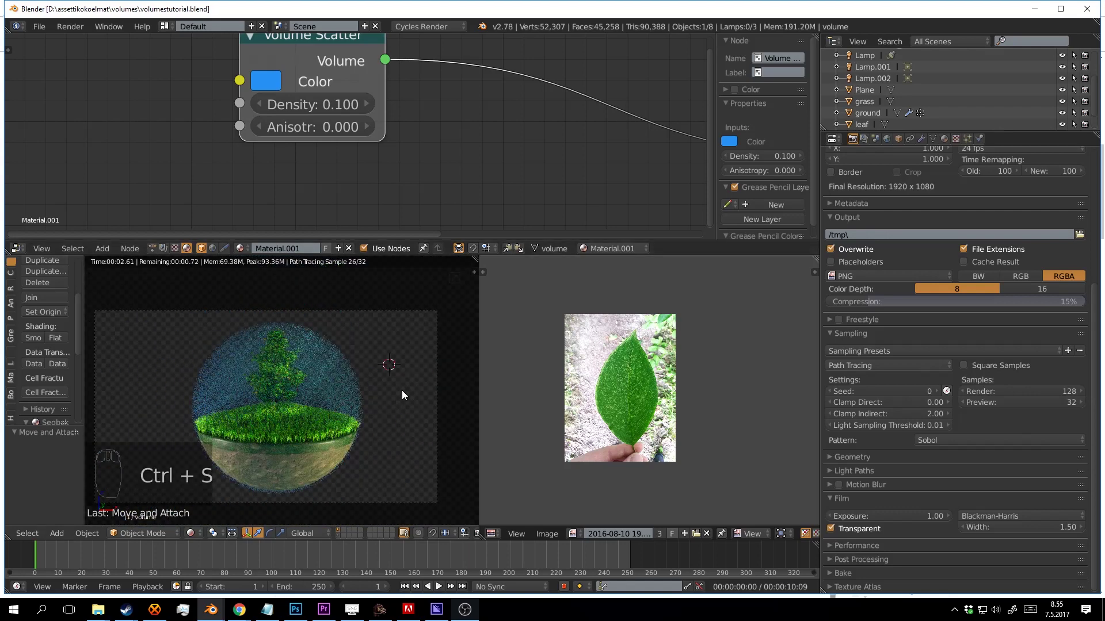
- Select the ground and bring its Diffuse/Glossy material nodes into view ready for a Bump node
{"action": "left_click_drag", "start_coordinate": [399, 387], "coordinate": [380, 382]}
{"action": "key", "text": "z"}
{"action": "left_click_drag", "start_coordinate": [383, 361], "coordinate": [411, 326]}
{"action": "left_click_drag", "start_coordinate": [357, 370], "coordinate": [411, 325]}
{"action": "key", "text": "a"}
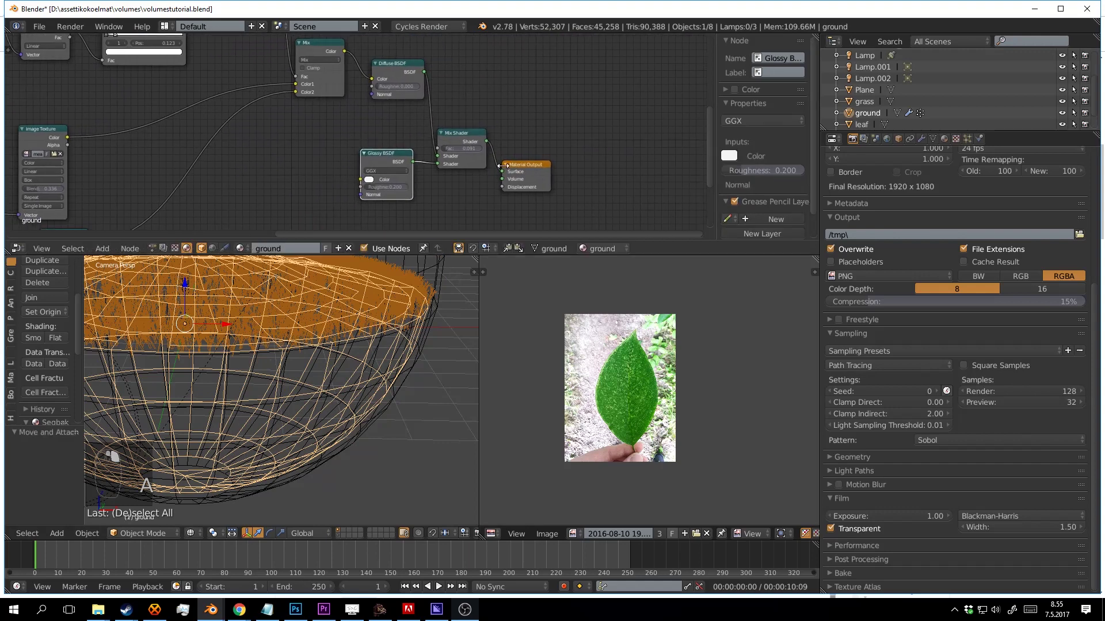
{"action": "left_click_drag", "start_coordinate": [512, 101], "coordinate": [370, 352]}
{"action": "key", "text": "shift+z"}
{"action": "middle_click", "coordinate": [370, 352]}
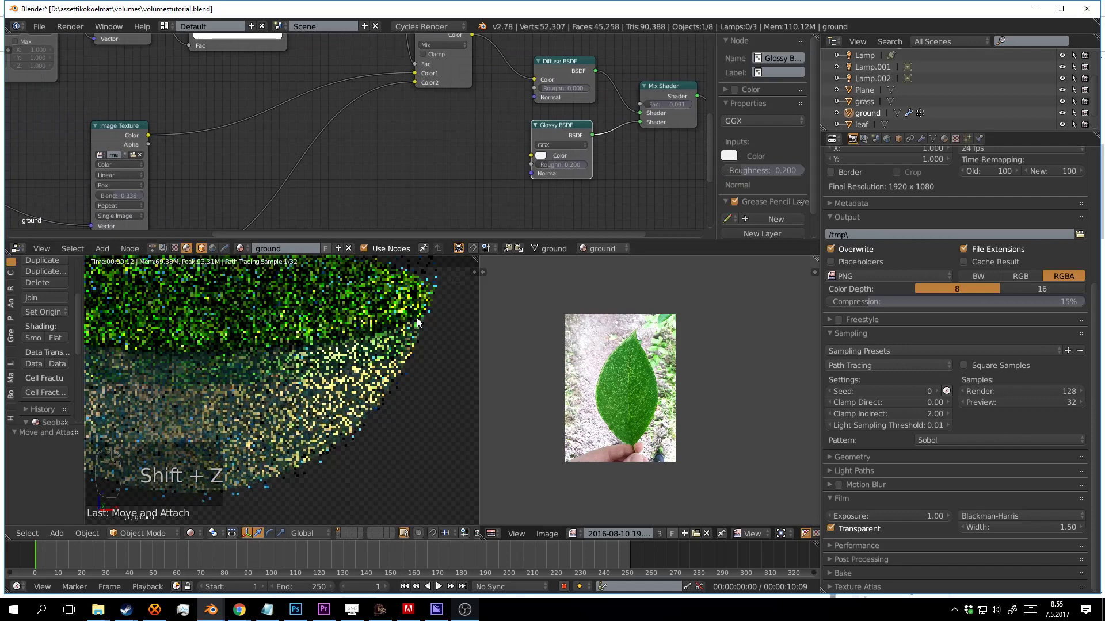
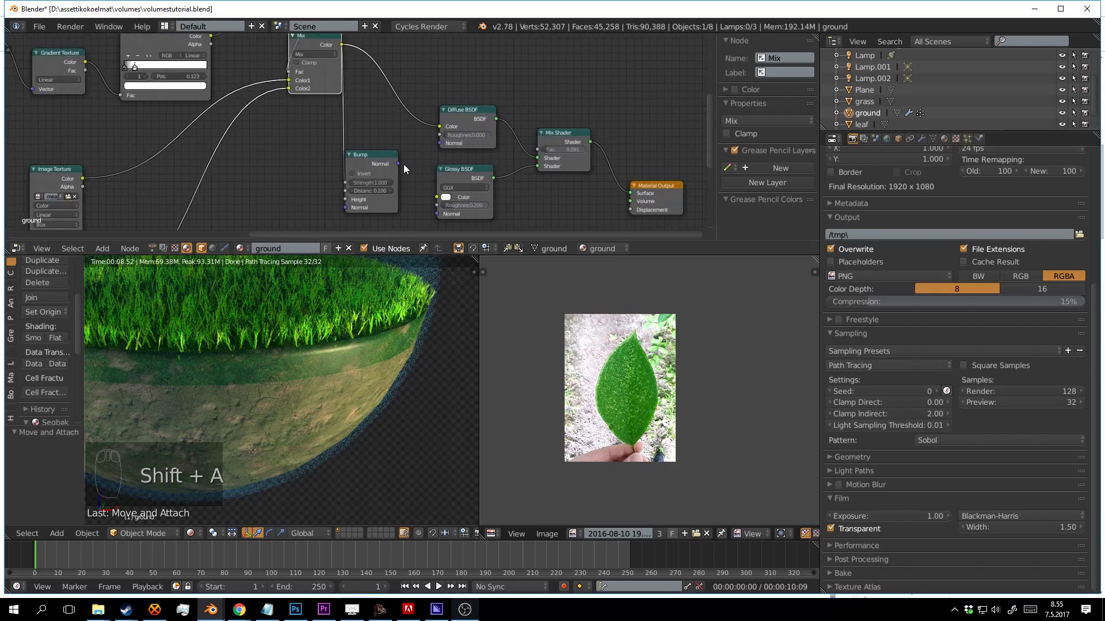
- Set the ground Bump node strength to 0.573 and save the file
{"action": "left_click_drag", "start_coordinate": [430, 164], "coordinate": [444, 231]}
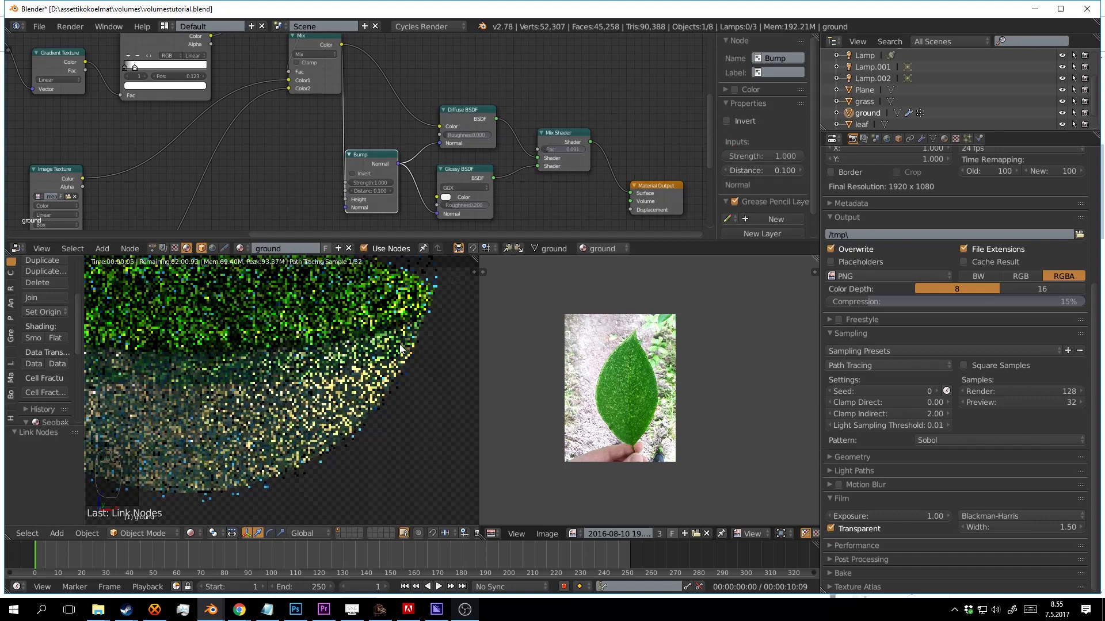
{"action": "left_click_drag", "start_coordinate": [418, 395], "coordinate": [385, 362]}
{"action": "key", "text": "ctrl+s"}
- Add Light Path and Mix nodes beside the Bump node and save again
{"action": "left_click_drag", "start_coordinate": [409, 217], "coordinate": [353, 218]}
{"action": "left_click_drag", "start_coordinate": [352, 218], "coordinate": [407, 217]}
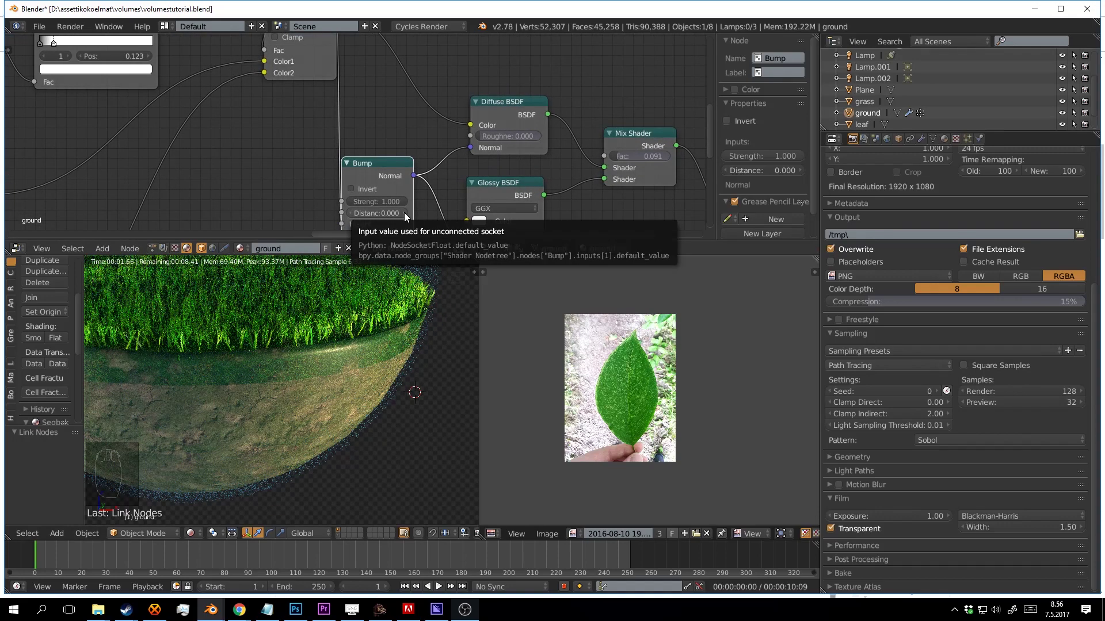
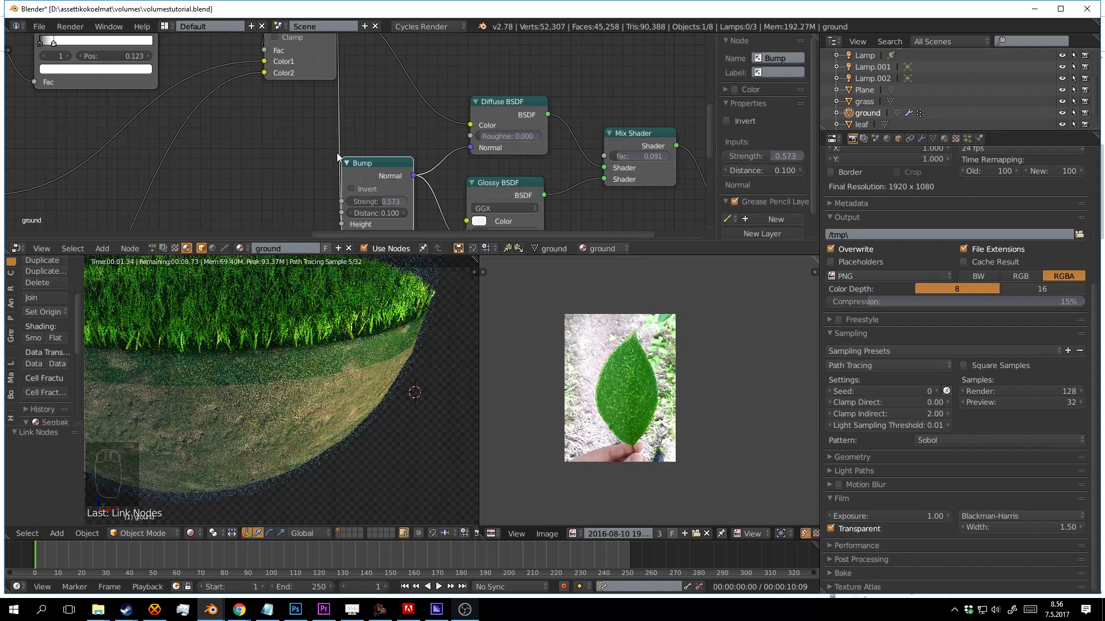
{"action": "key", "text": "ctrl+s"}
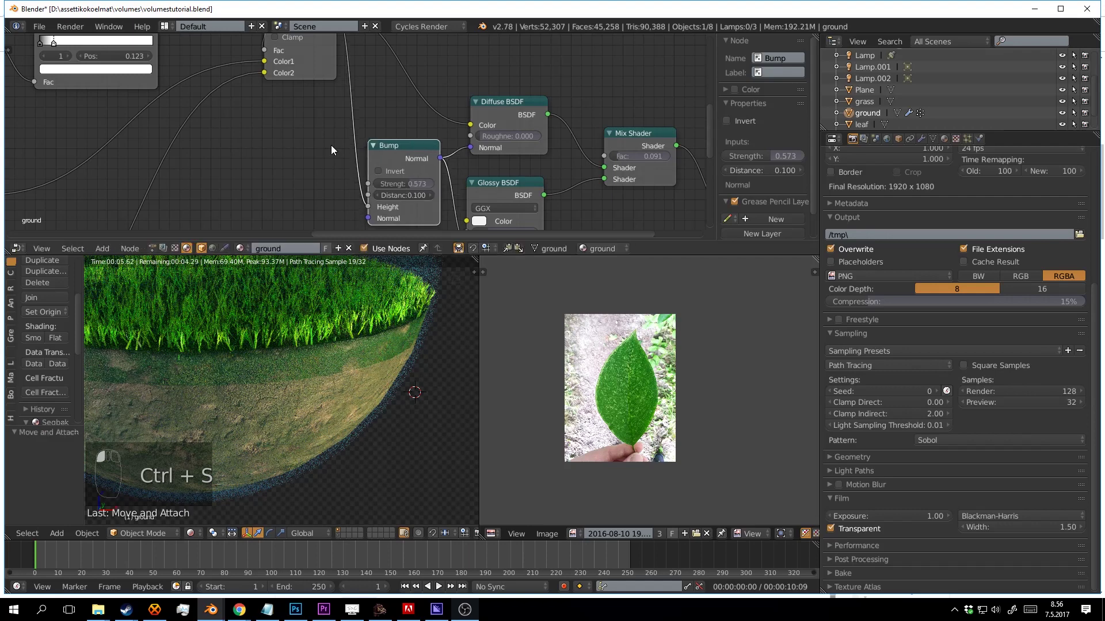
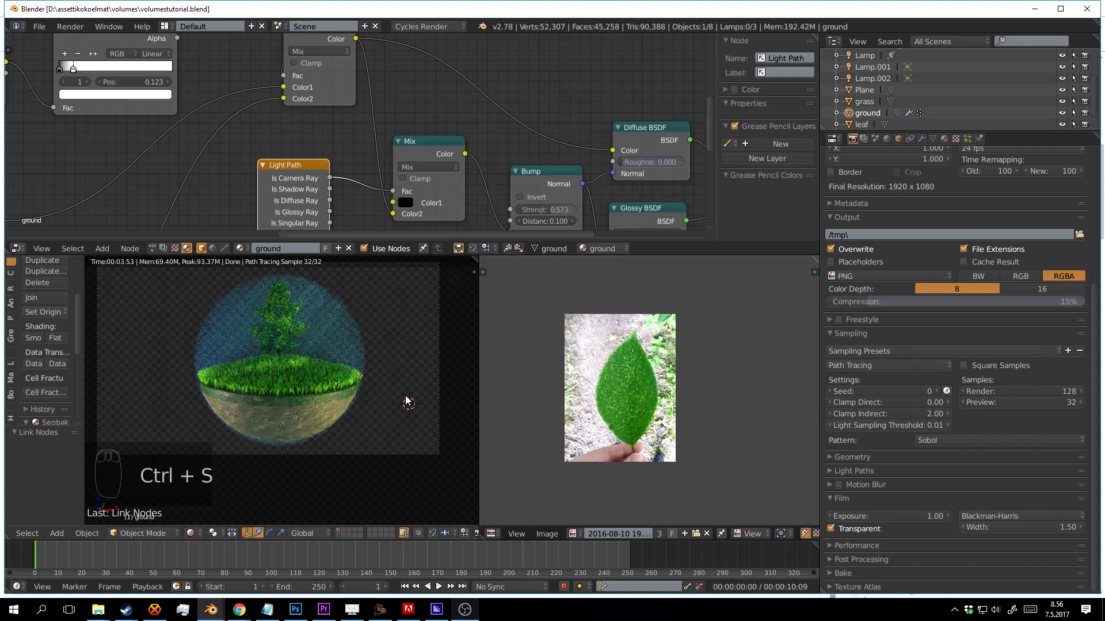
- Raise the Cycles render samples from 128 to 500 and save
{"action": "left_click_drag", "start_coordinate": [407, 379], "coordinate": [419, 390]}
{"action": "left_click_drag", "start_coordinate": [401, 369], "coordinate": [1065, 406]}
{"action": "key", "text": "ctrl+s"}
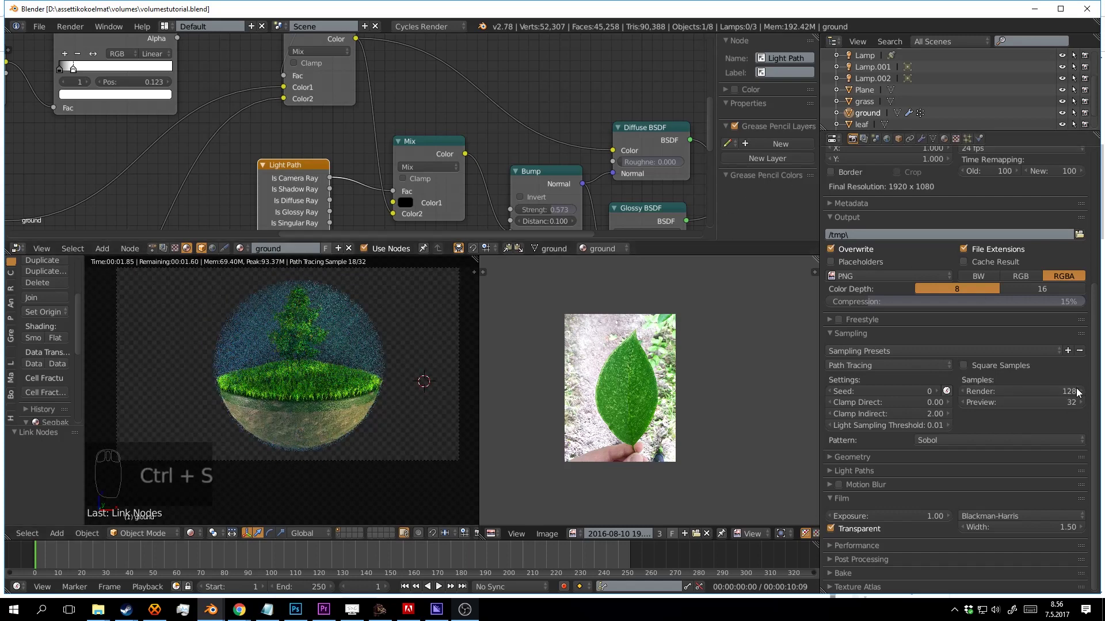
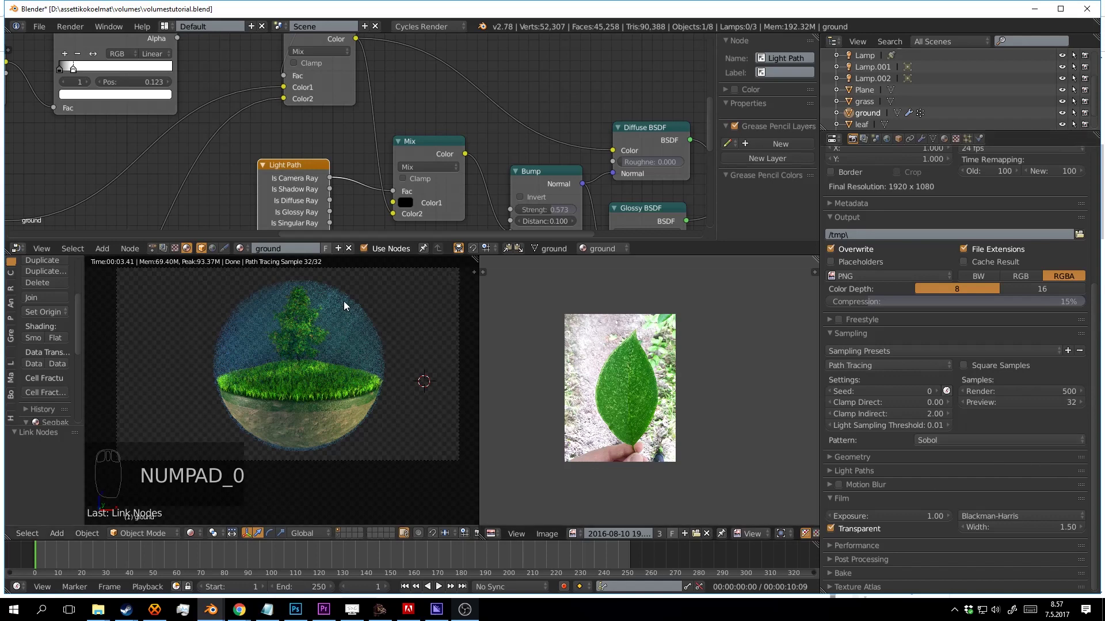
- Enable Border rendering under Render > Dimensions
{"action": "left_click_drag", "start_coordinate": [433, 343], "coordinate": [851, 448]}
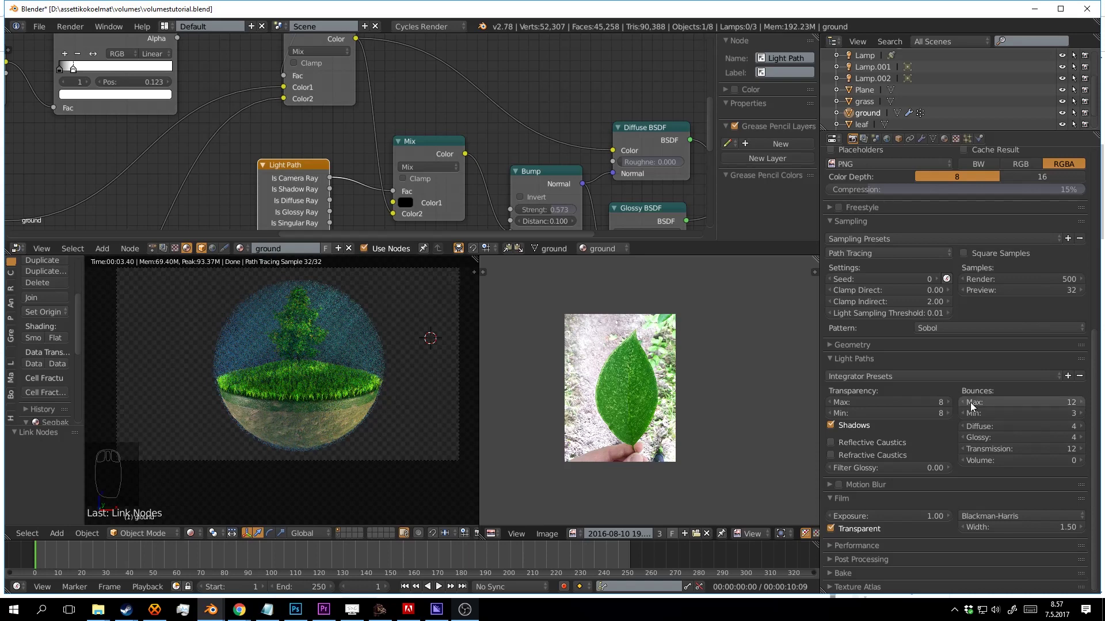
{"action": "left_click_drag", "start_coordinate": [967, 407], "coordinate": [966, 405]}
{"action": "left_click_drag", "start_coordinate": [966, 405], "coordinate": [971, 421]}
{"action": "left_click_drag", "start_coordinate": [967, 418], "coordinate": [1021, 444]}
{"action": "left_click", "coordinate": [1048, 475]}
{"action": "left_click_drag", "start_coordinate": [1060, 489], "coordinate": [890, 477]}
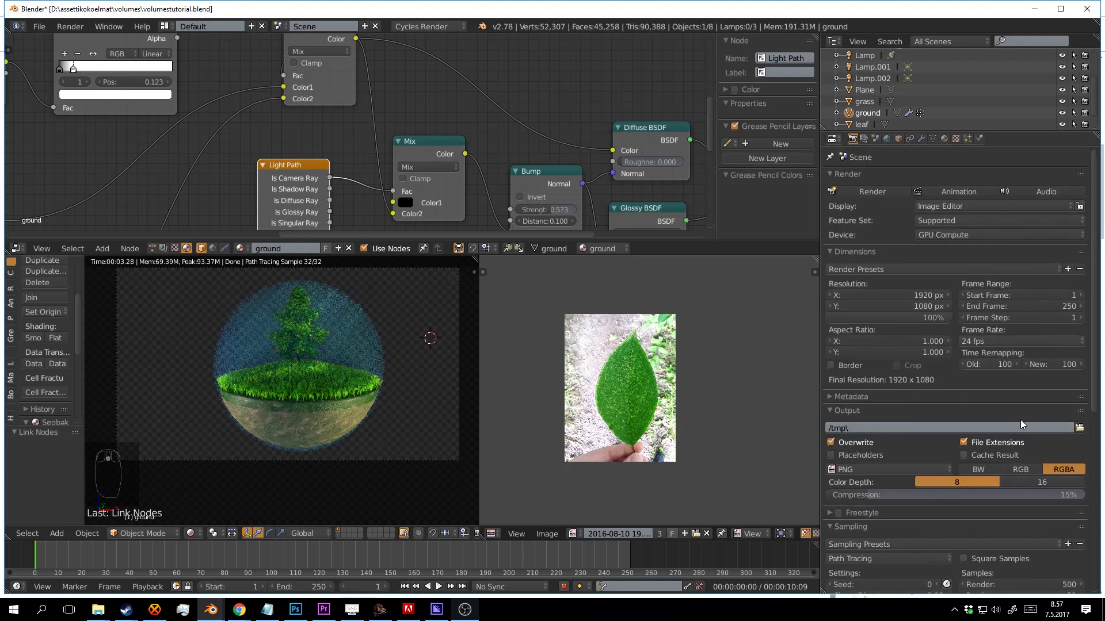
- Draw the render border region in the viewport with Ctrl+B and save
{"action": "left_click_drag", "start_coordinate": [833, 367], "coordinate": [452, 297]}
{"action": "left_click_drag", "start_coordinate": [839, 367], "coordinate": [437, 309]}
{"action": "scroll", "scroll_direction": "up", "scroll_amount": 3}
{"action": "left_click_drag", "start_coordinate": [427, 326], "coordinate": [833, 369]}
{"action": "left_click_drag", "start_coordinate": [832, 369], "coordinate": [750, 302]}
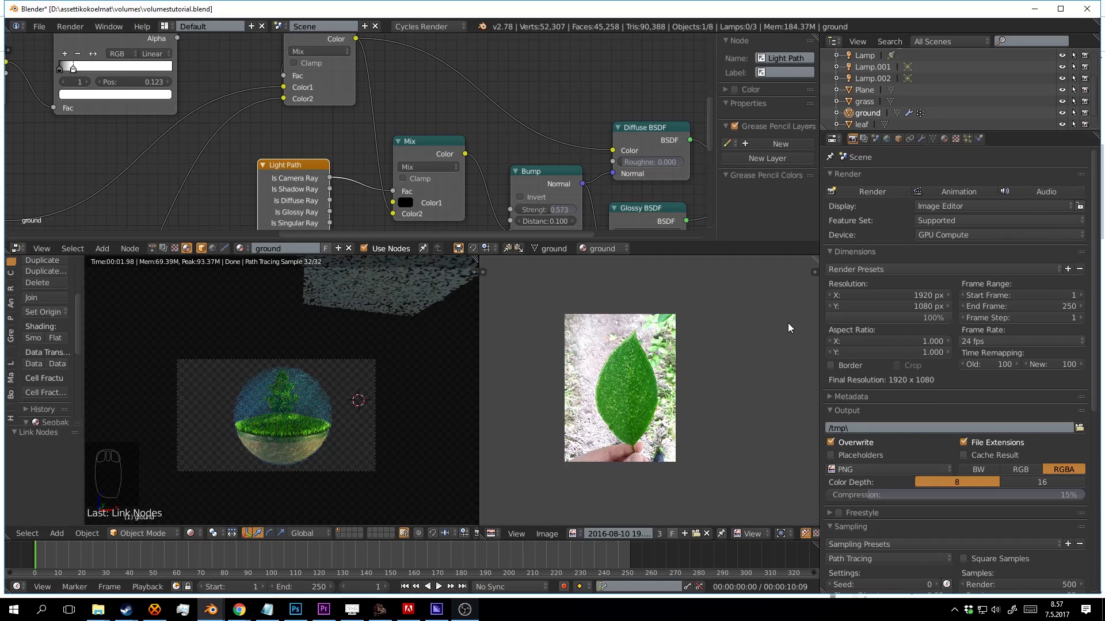
{"action": "left_click_drag", "start_coordinate": [841, 369], "coordinate": [409, 374]}
{"action": "key", "text": "ctrl+s"}
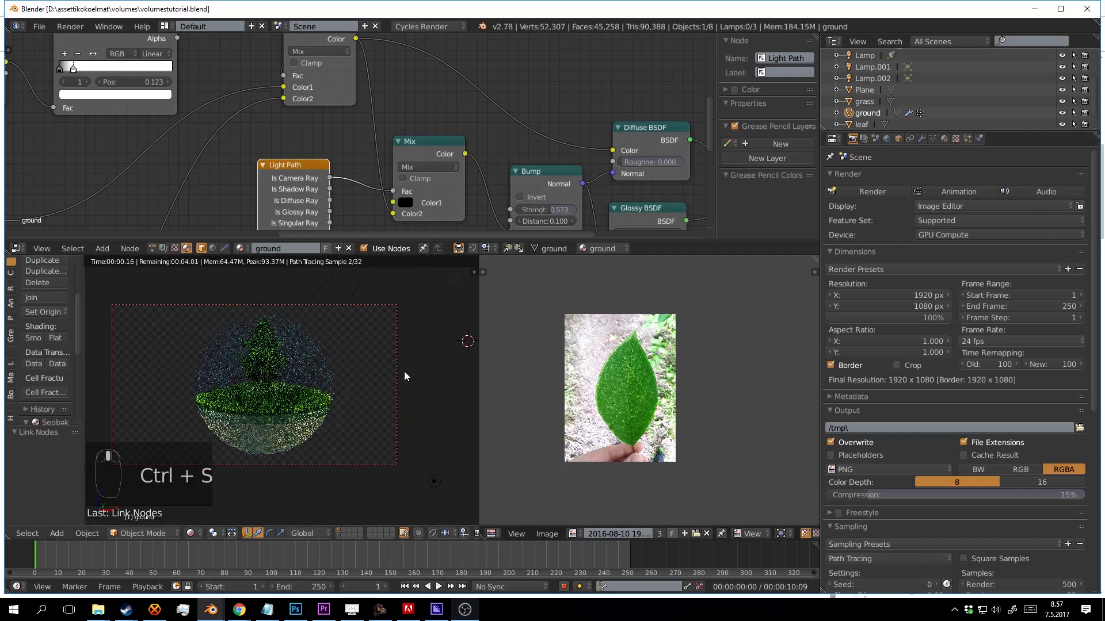
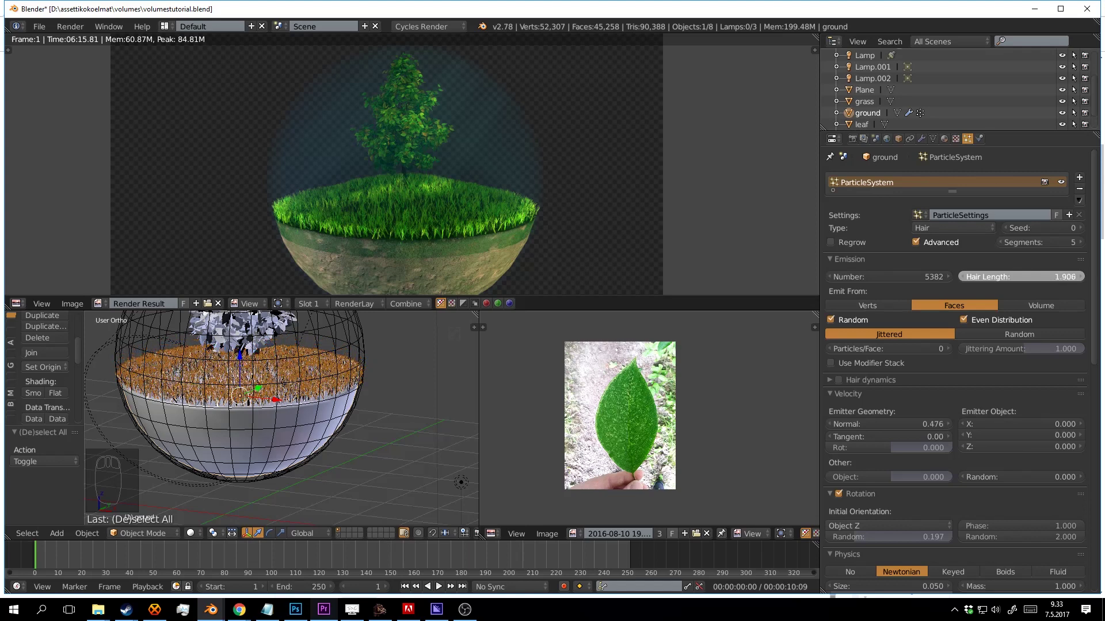
- Lengthen the ground's grass hair to 2.152, checking it in rendered camera view
{"action": "key", "text": "a"}
{"action": "left_click_drag", "start_coordinate": [398, 372], "coordinate": [422, 374]}
{"action": "key", "text": "shift+z"}
{"action": "key", "text": "KP_0"}
{"action": "key", "text": "KP_0"}
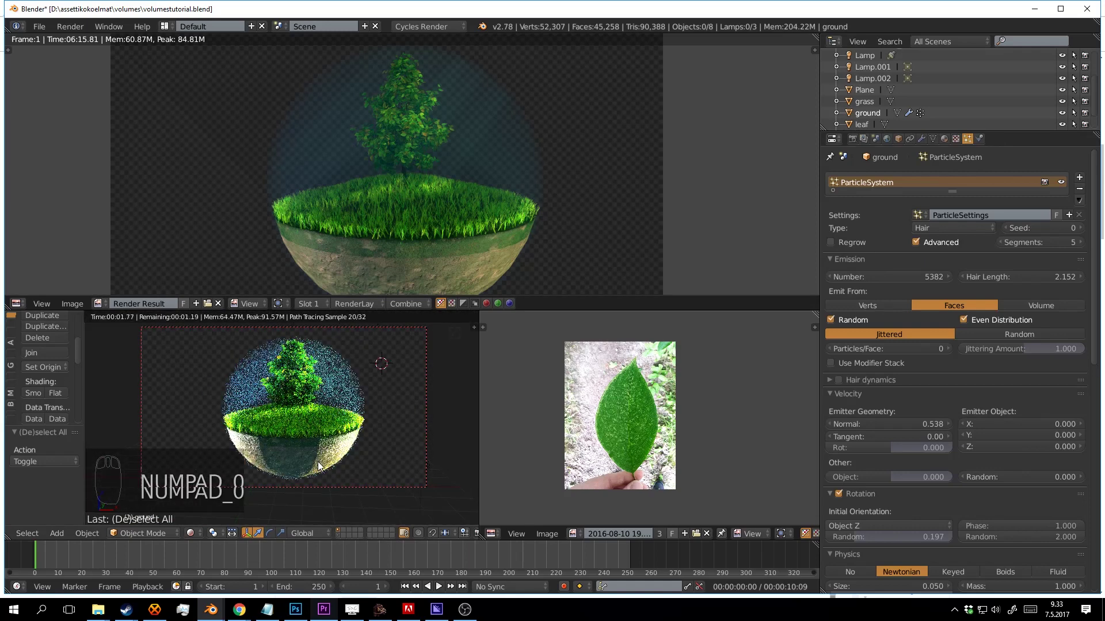
{"action": "key", "text": "shift+z"}
- Raise the grass emitter normal velocity to 0.538 and select Lamp.002
{"action": "left_click_drag", "start_coordinate": [406, 418], "coordinate": [326, 444]}
{"action": "key", "text": "a"}
{"action": "left_click_drag", "start_coordinate": [326, 444], "coordinate": [372, 370]}
{"action": "left_click_drag", "start_coordinate": [302, 399], "coordinate": [371, 378]}
{"action": "key", "text": "KP_0"}
{"action": "middle_click", "coordinate": [371, 378]}
{"action": "key", "text": "shift+z"}
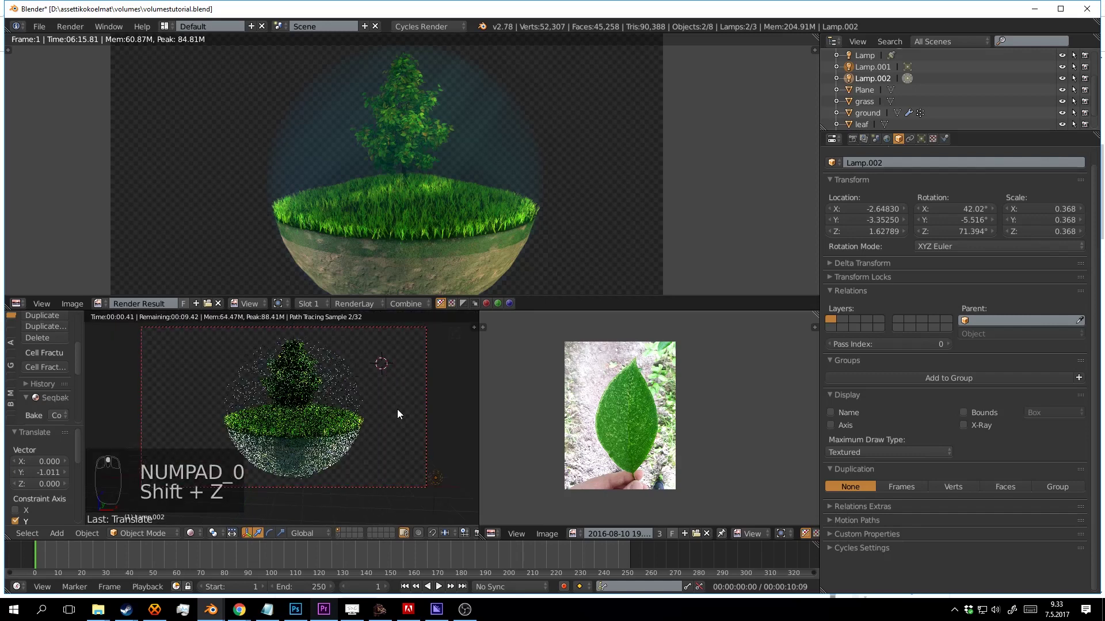
- Inspect Lamp.002's settings in its Lamp data tab with rendered previews
{"action": "middle_click", "coordinate": [440, 411]}
{"action": "key", "text": "shift+z"}
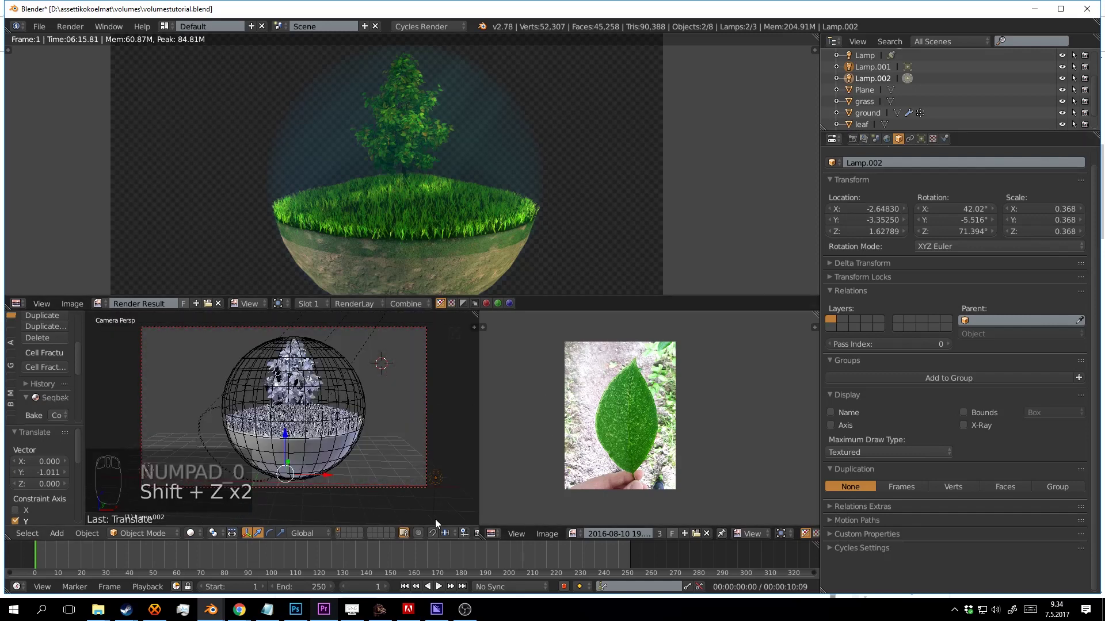
{"action": "key", "text": "a"}
{"action": "left_click_drag", "start_coordinate": [441, 479], "coordinate": [276, 369]}
{"action": "left_click", "coordinate": [276, 369]}
{"action": "left_click_drag", "start_coordinate": [276, 369], "coordinate": [388, 389]}
{"action": "left_click_drag", "start_coordinate": [277, 405], "coordinate": [388, 388]}
{"action": "key", "text": "shift+z"}
{"action": "left_click_drag", "start_coordinate": [388, 389], "coordinate": [362, 388]}
{"action": "middle_click", "coordinate": [362, 388]}
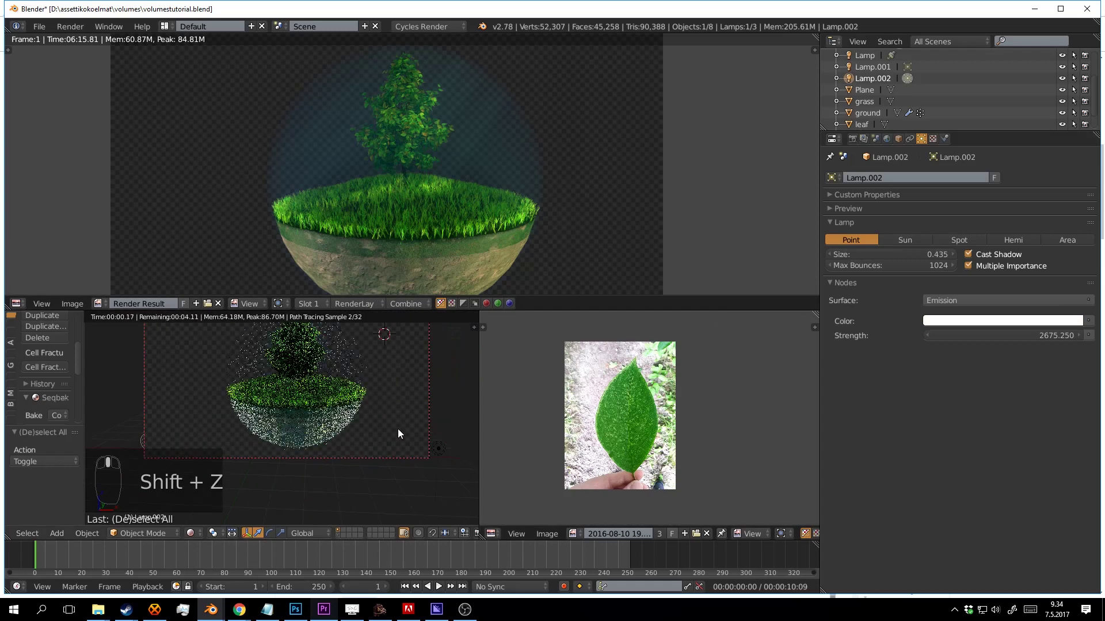
- Inspect Lamp.001's lamp settings from the camera view
{"action": "middle_click", "coordinate": [428, 446]}
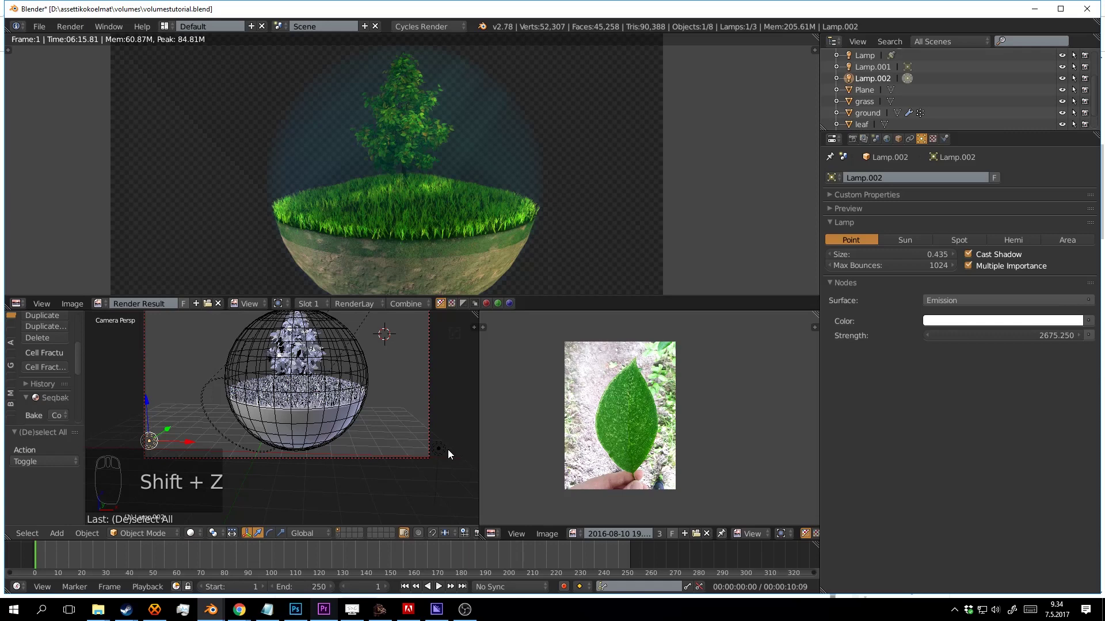
{"action": "left_click_drag", "start_coordinate": [422, 442], "coordinate": [316, 441]}
{"action": "left_click_drag", "start_coordinate": [422, 442], "coordinate": [363, 433]}
{"action": "left_click_drag", "start_coordinate": [316, 441], "coordinate": [408, 397]}
{"action": "key", "text": "KP_0"}
{"action": "left_click_drag", "start_coordinate": [415, 403], "coordinate": [418, 381]}
{"action": "key", "text": "shift+z"}
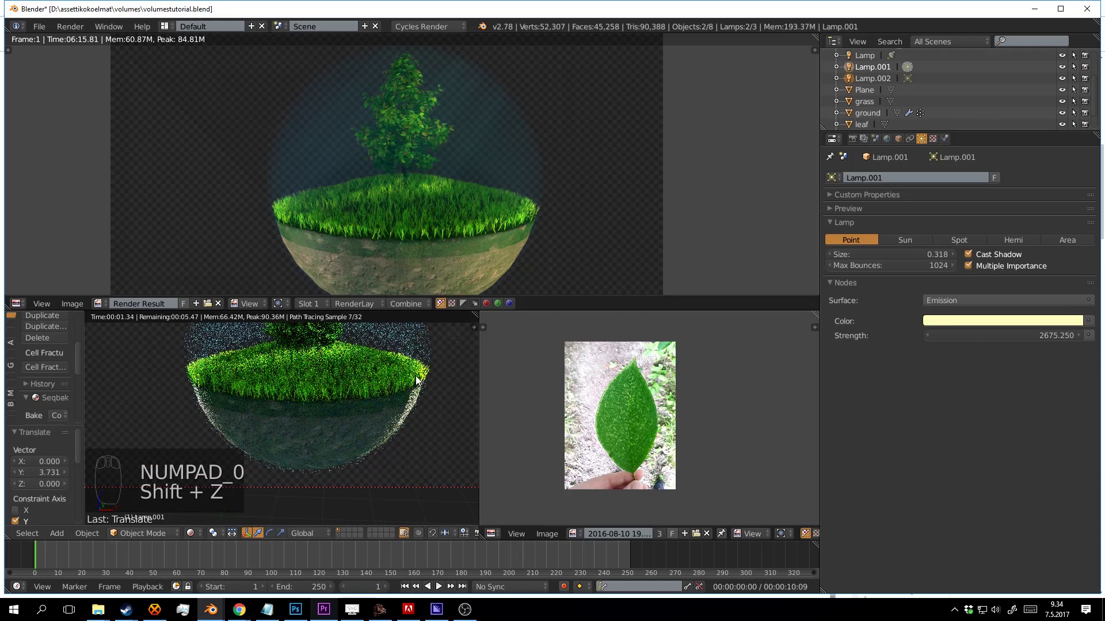
{"action": "key", "text": "shift+z"}
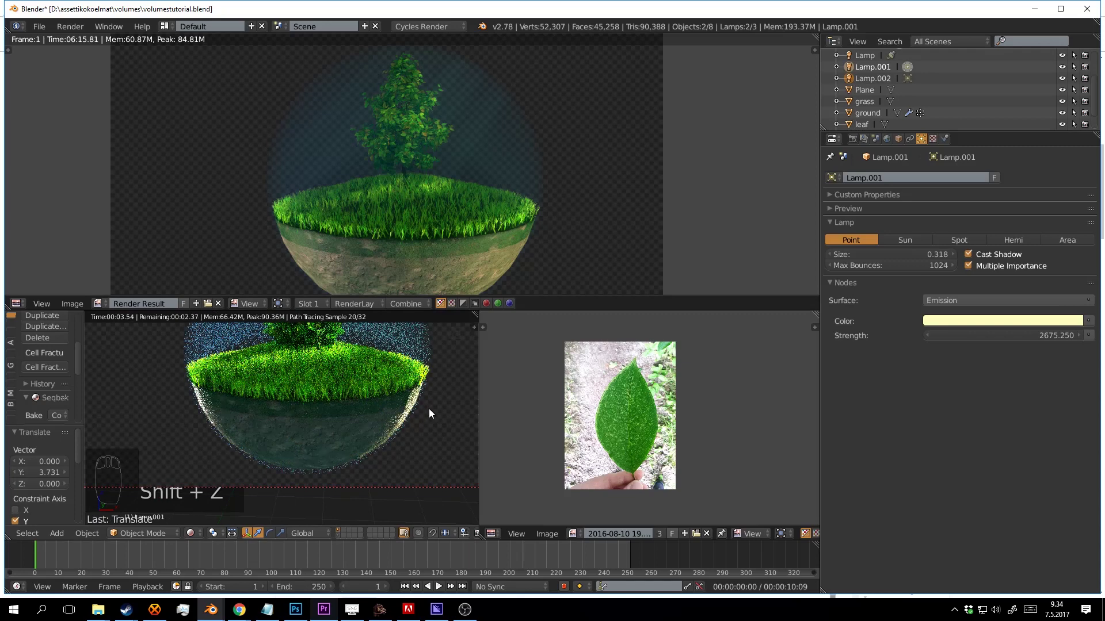
- Select the ground and add a Subsurf modifier at View 1, Render 2 with Ctrl+1
{"action": "left_click_drag", "start_coordinate": [382, 411], "coordinate": [379, 415]}
{"action": "key", "text": "a"}
{"action": "left_click_drag", "start_coordinate": [375, 411], "coordinate": [837, 374]}
{"action": "left_click", "coordinate": [837, 374]}
{"action": "left_click_drag", "start_coordinate": [439, 388], "coordinate": [402, 392]}
- Raise the ground Subsurf viewport subdivisions to 2 and preview the result
{"action": "key", "text": "shift+z"}
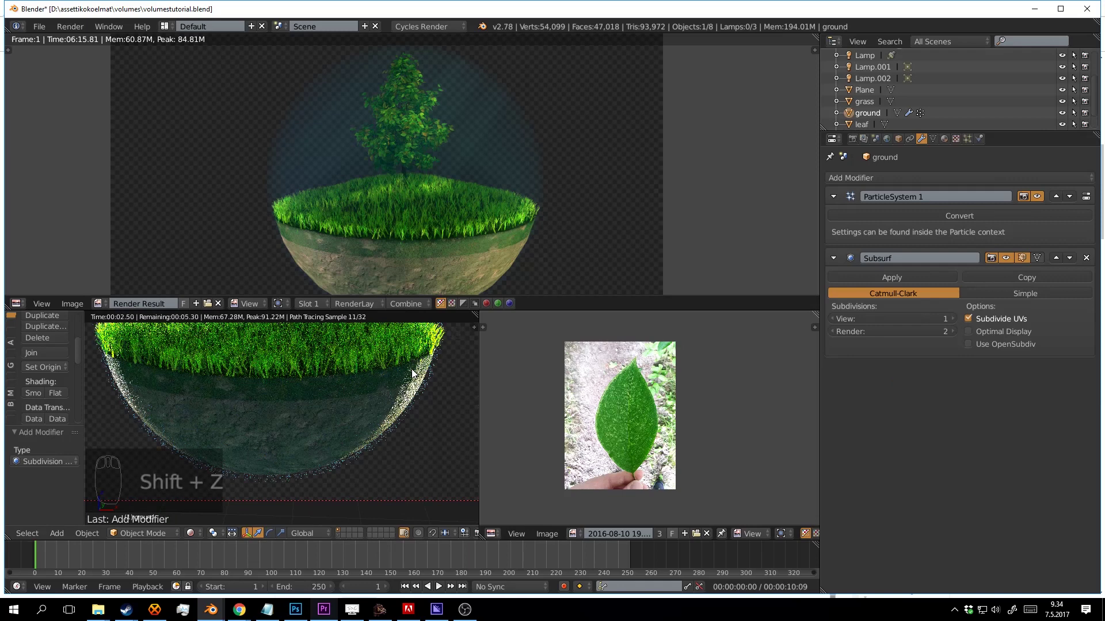
{"action": "left_click_drag", "start_coordinate": [374, 358], "coordinate": [433, 400]}
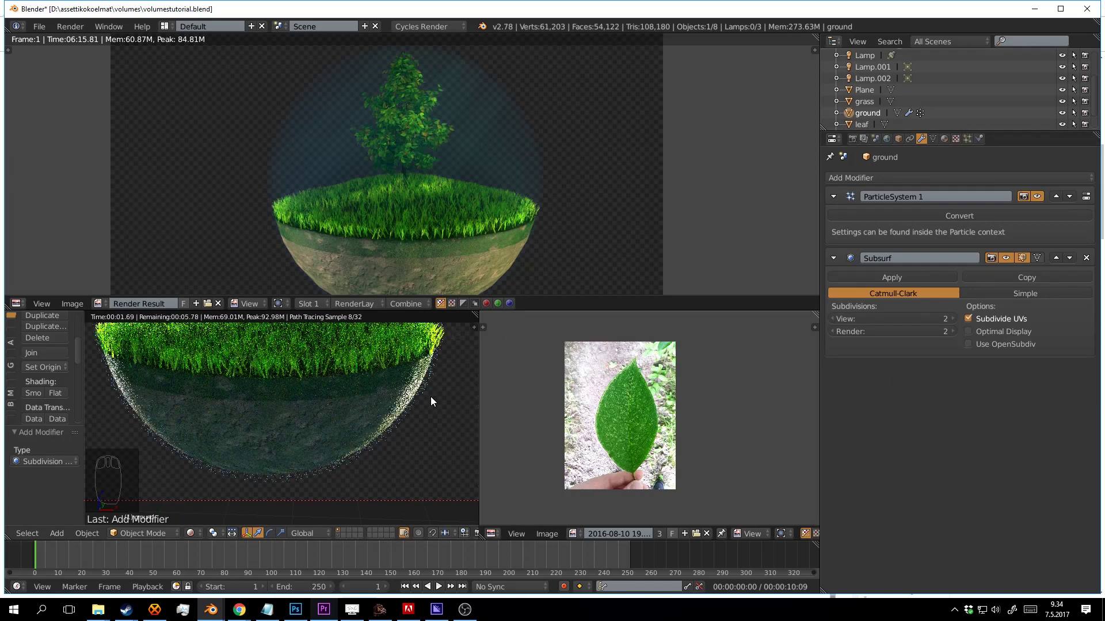
{"action": "middle_click", "coordinate": [386, 443]}
{"action": "key", "text": "shift+z"}
{"action": "middle_click", "coordinate": [366, 424]}
{"action": "right_click", "coordinate": [396, 453]}
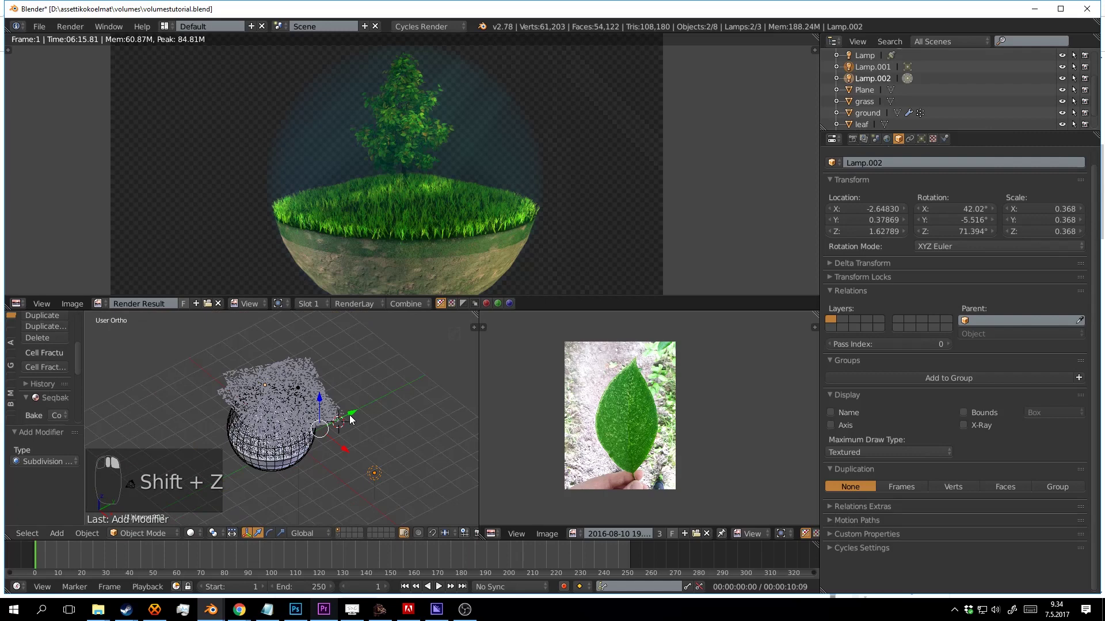
- Move Lamp.002 along Y to about -2, checking the rendered camera view
{"action": "right_click", "coordinate": [332, 425]}
{"action": "left_click_drag", "start_coordinate": [332, 426], "coordinate": [315, 428]}
{"action": "left_click_drag", "start_coordinate": [332, 425], "coordinate": [348, 413]}
{"action": "key", "text": "KP_0"}
{"action": "left_click_drag", "start_coordinate": [347, 413], "coordinate": [410, 421]}
{"action": "key", "text": "shift+z"}
{"action": "left_click_drag", "start_coordinate": [410, 421], "coordinate": [398, 409]}
{"action": "key", "text": "shift+z"}
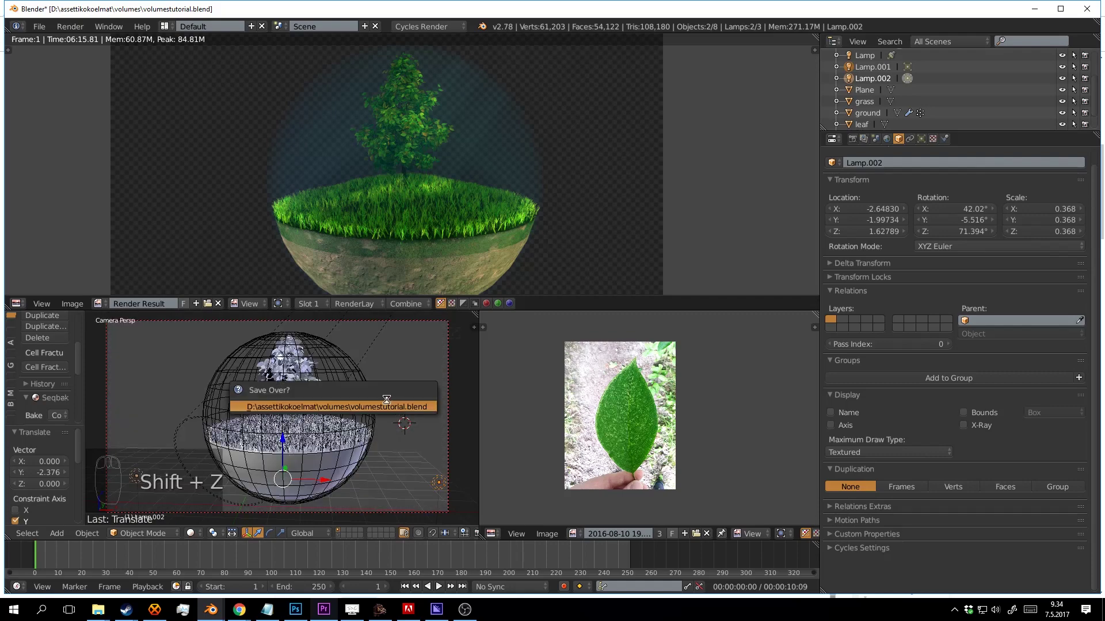
- Save the file and show the tree's leaf particle settings
{"action": "key", "text": "ctrl+s"}
{"action": "left_click_drag", "start_coordinate": [375, 391], "coordinate": [327, 351]}
{"action": "left_click_drag", "start_coordinate": [324, 353], "coordinate": [311, 372]}
- Shorten the tree's hair particles to length 0.297 with normal velocity 0.074
{"action": "key", "text": "ctrl+s"}
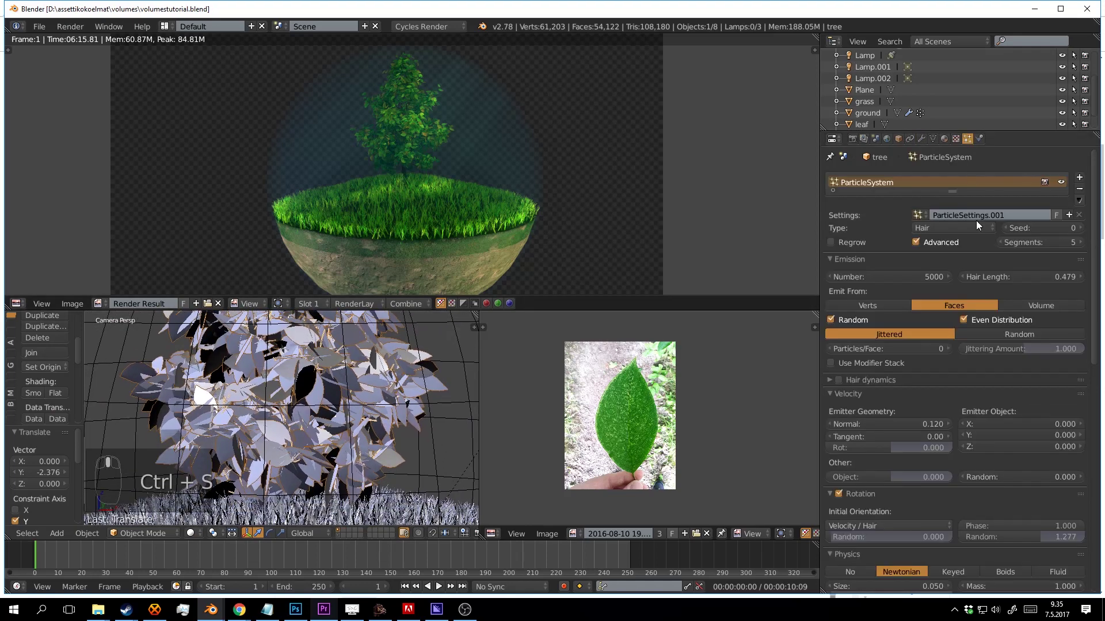
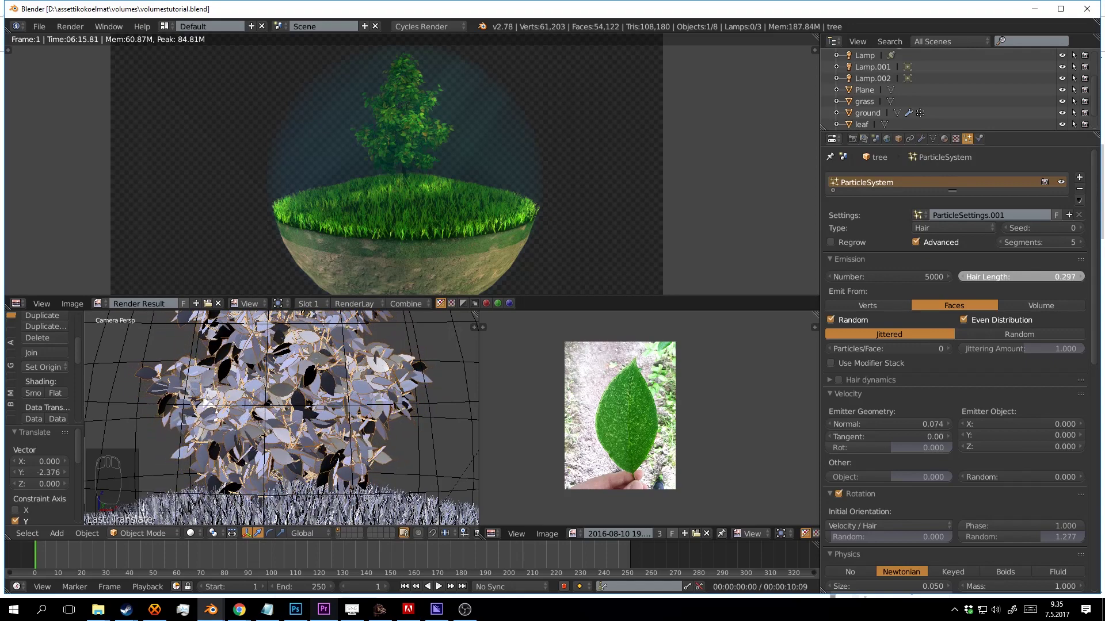
{"action": "left_click_drag", "start_coordinate": [345, 376], "coordinate": [437, 391]}
{"action": "key", "text": "shift+z"}
{"action": "left_click_drag", "start_coordinate": [438, 394], "coordinate": [438, 394]}
{"action": "key", "text": "shift+z"}
- Save, then raise the spot lamp's emission strength to 34502.5
{"action": "key", "text": "ctrl+s"}
{"action": "middle_click", "coordinate": [417, 378]}
{"action": "left_click_drag", "start_coordinate": [384, 333], "coordinate": [313, 400]}
{"action": "middle_click", "coordinate": [326, 428]}
- Lower Lamp.001's light strength to 961.35 and preview the render
{"action": "right_click", "coordinate": [326, 428]}
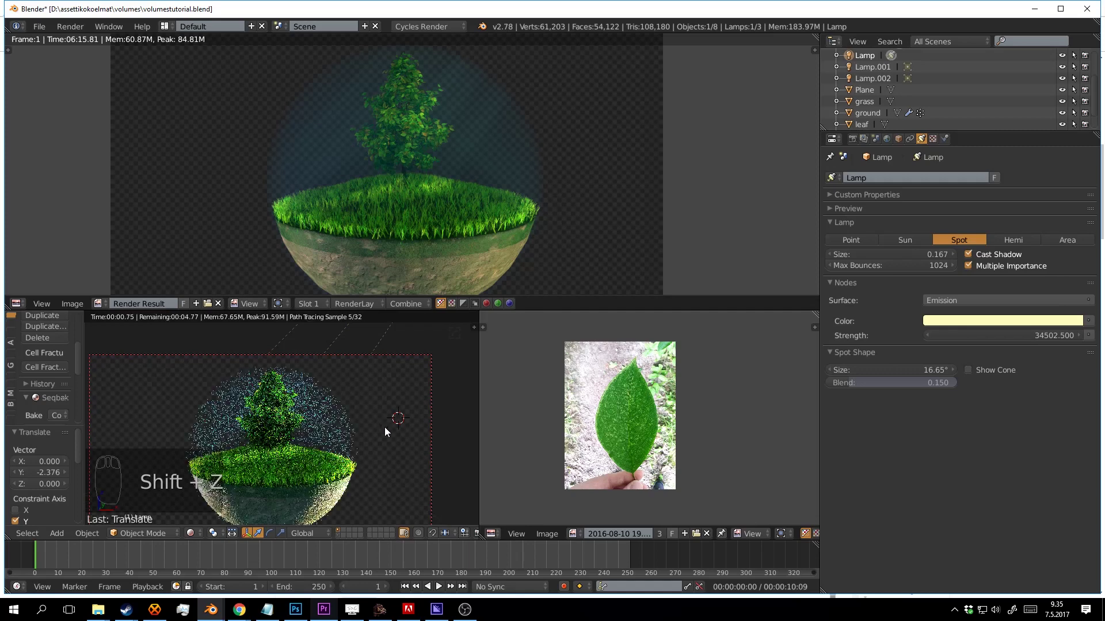
{"action": "key", "text": "shift+z"}
{"action": "left_click_drag", "start_coordinate": [401, 441], "coordinate": [364, 394]}
{"action": "left_click_drag", "start_coordinate": [439, 445], "coordinate": [364, 394]}
{"action": "key", "text": "shift+z"}
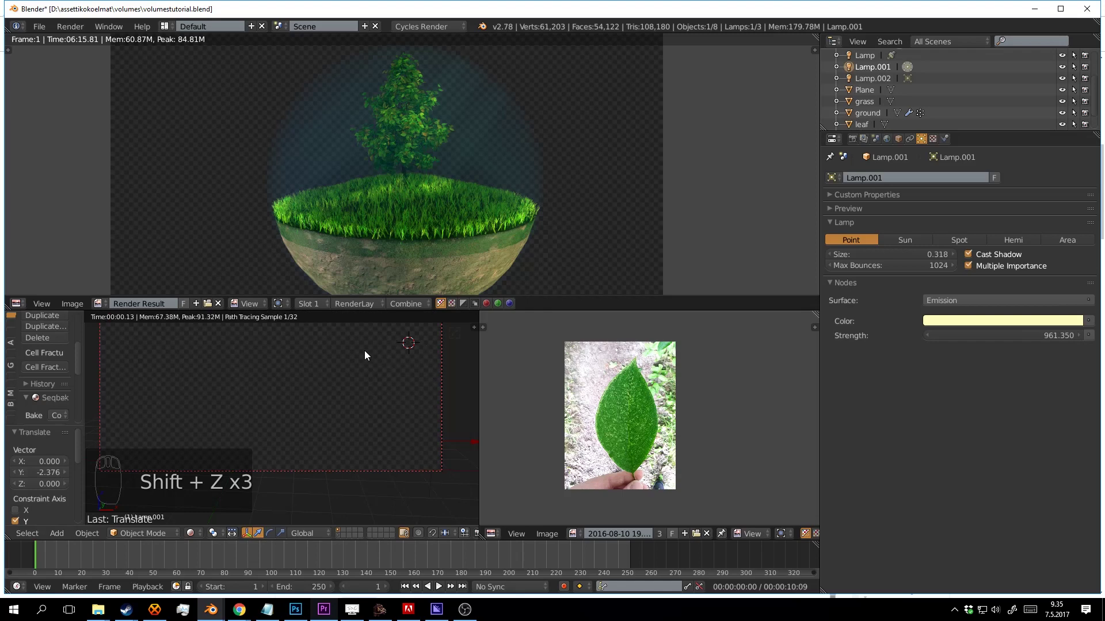
- Set Lamp.002's strength to 900 and confirm in rendered view
{"action": "key", "text": "shift+z"}
{"action": "left_click_drag", "start_coordinate": [132, 435], "coordinate": [383, 369]}
{"action": "key", "text": "KP_0"}
{"action": "key", "text": "shift+z"}
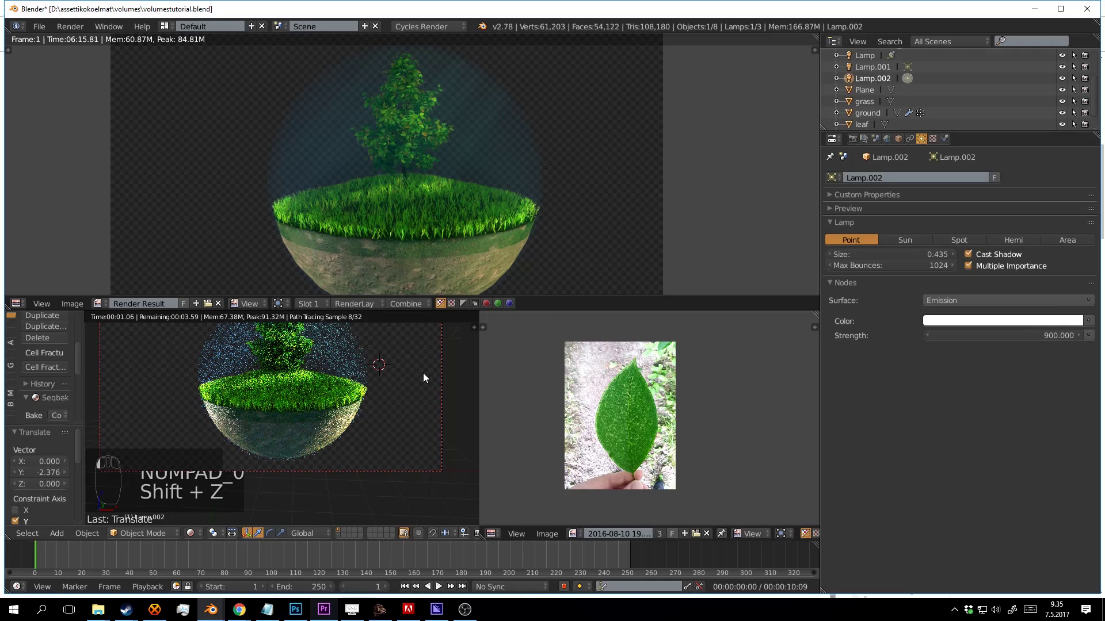